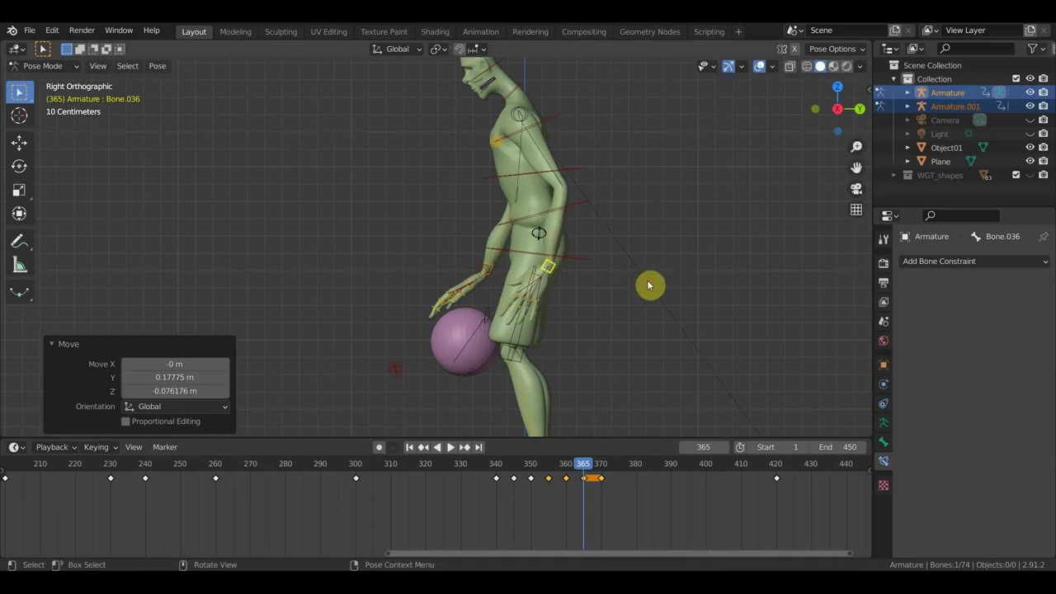
# - Adjust the player's pose and key all bones, then move to an earlier frame near 345
pyautogui.press('n')
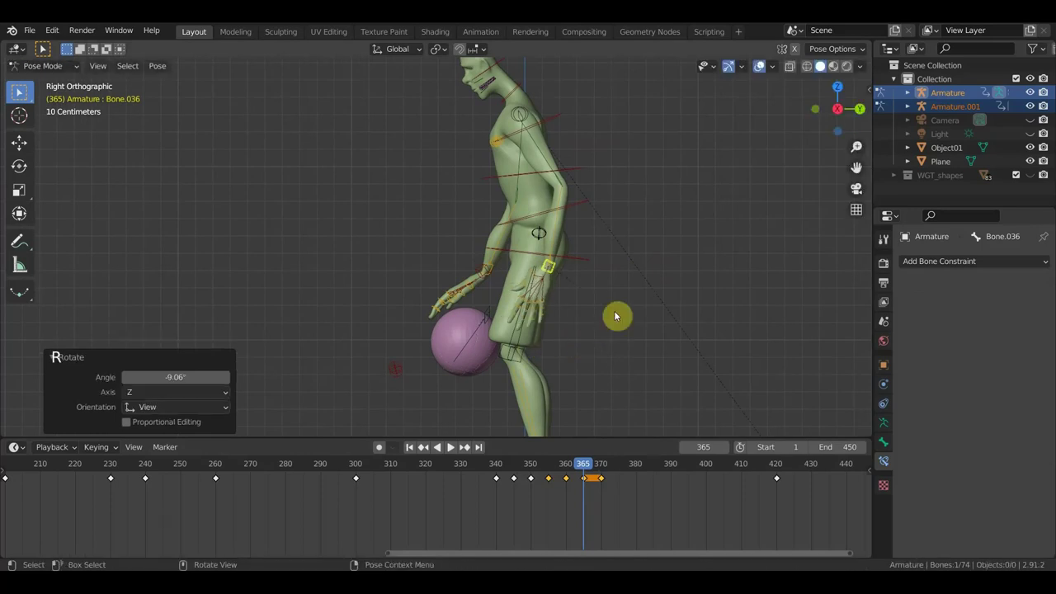
pyautogui.press('g')
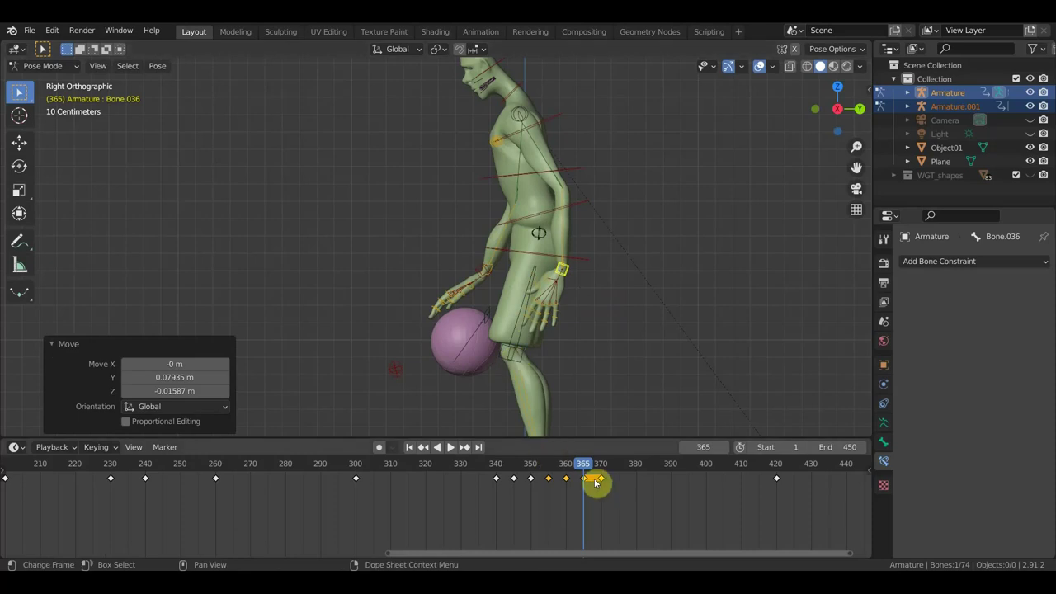
pyautogui.press('i')
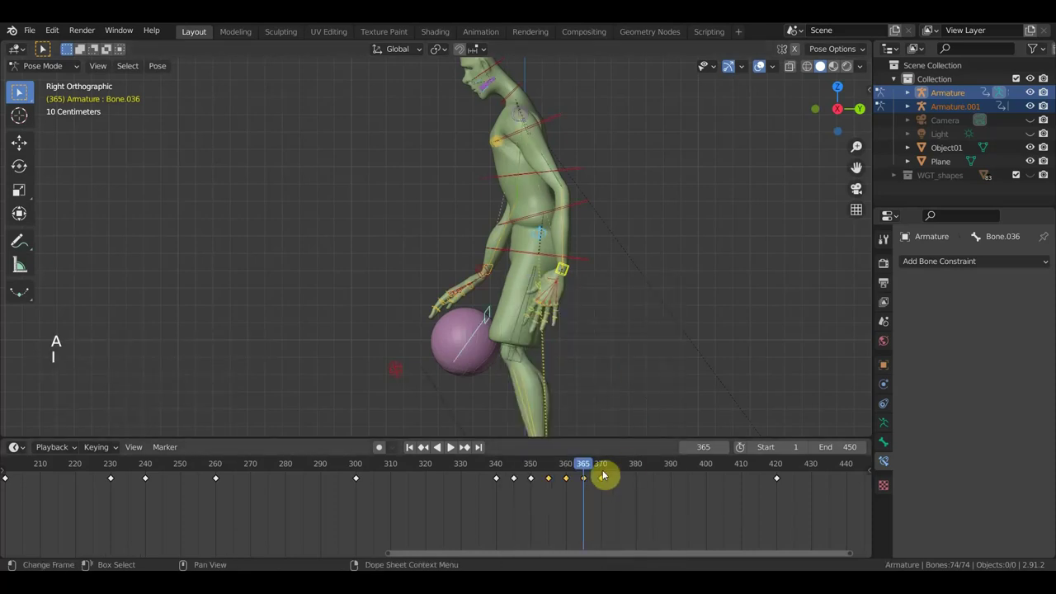
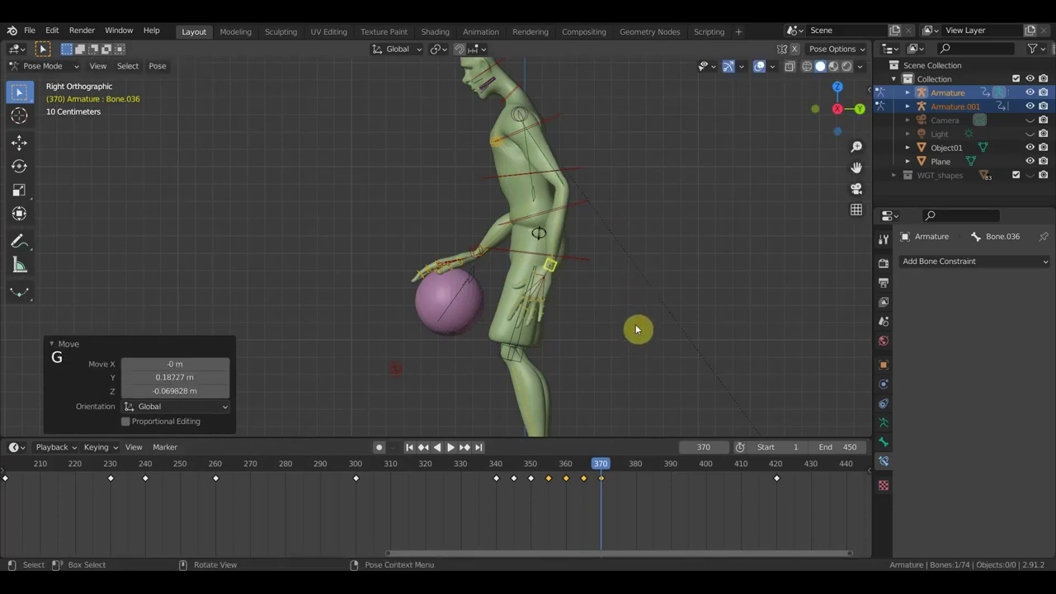
pyautogui.press('a')
pyautogui.press('i')
pyautogui.click(604, 468)
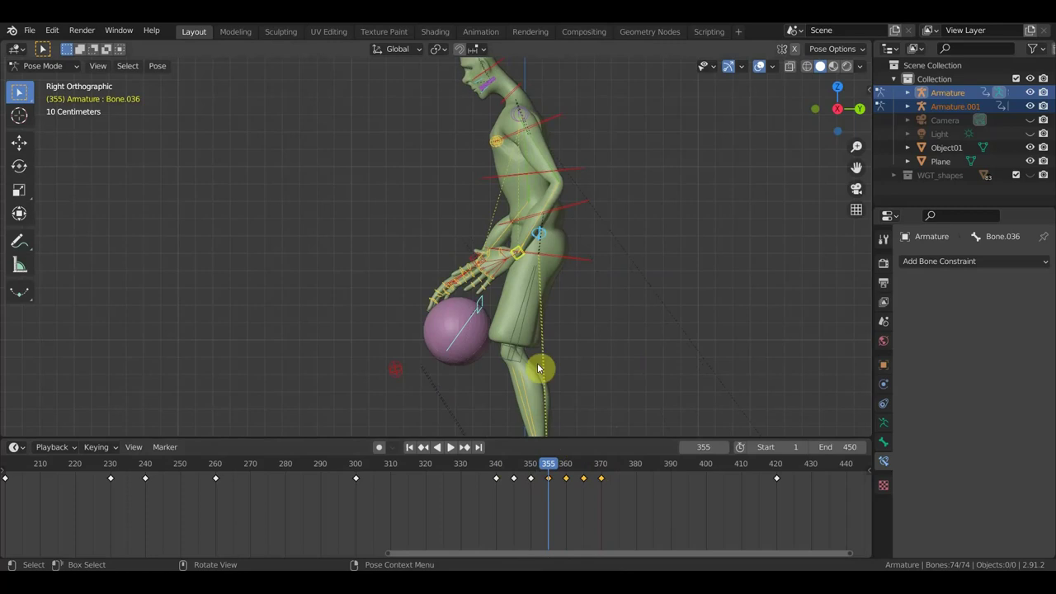
# - Rotate and move a selected bone, then key the whole rig at that frame
pyautogui.click(523, 251)
pyautogui.press('r')
pyautogui.press('g')
pyautogui.press('a')
pyautogui.press('i')
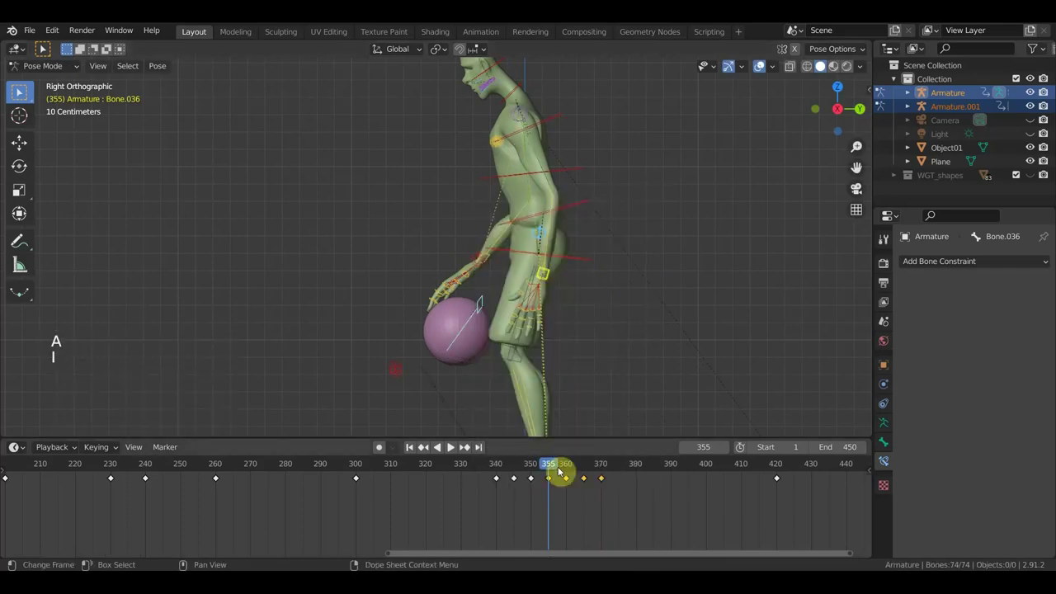
# - Rotate and move a single hand bone to refine the arm pose
pyautogui.click(60, 337)
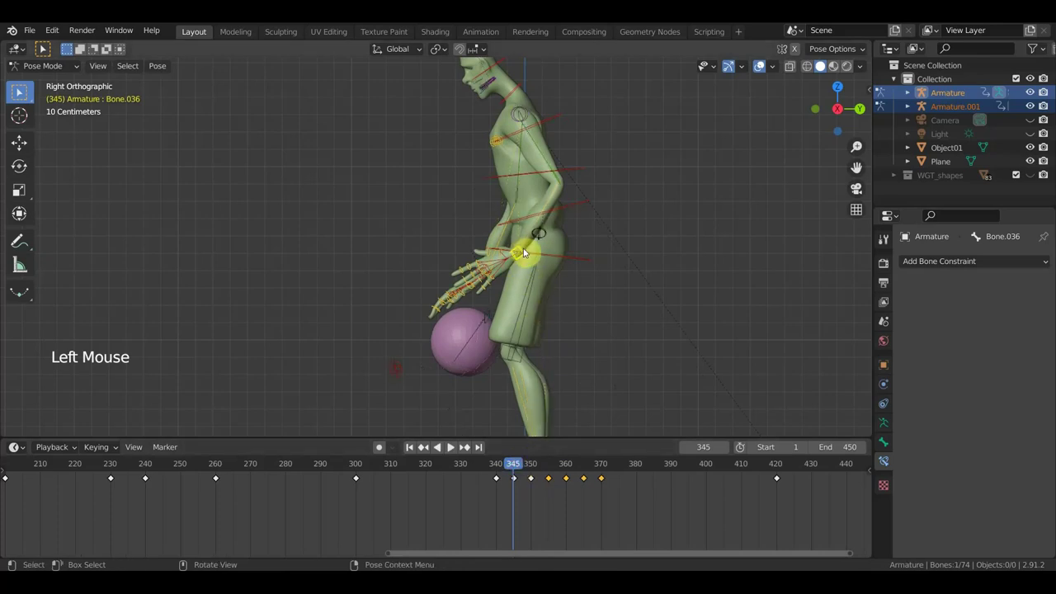
pyautogui.press('r')
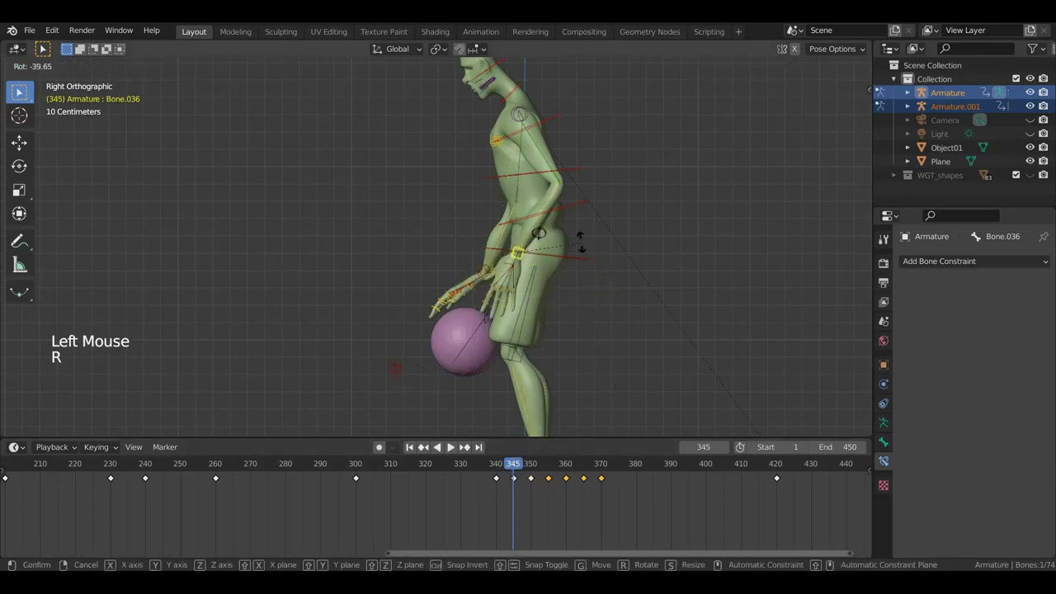
pyautogui.press('g')
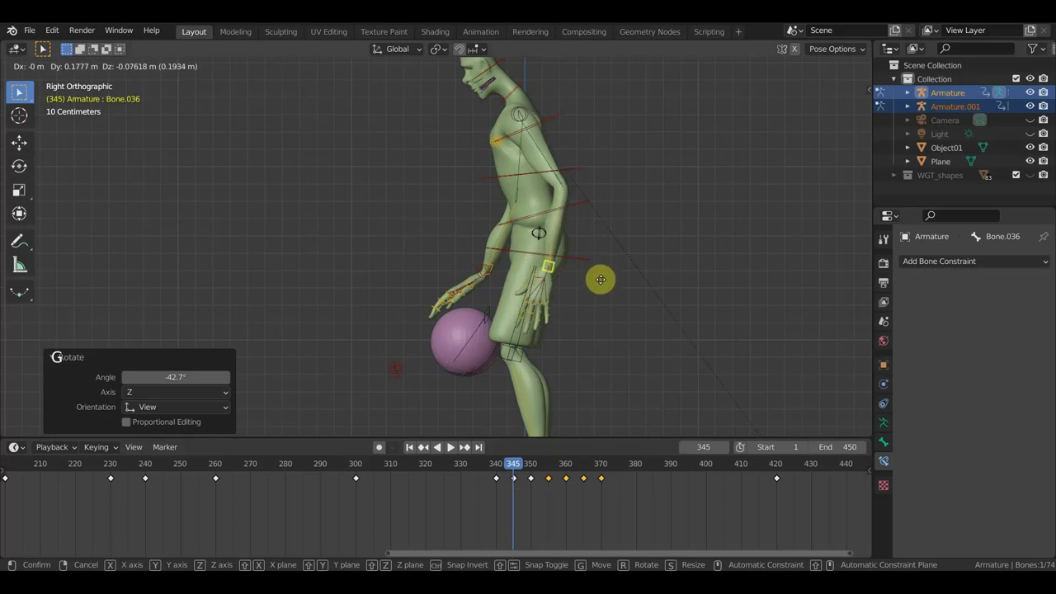
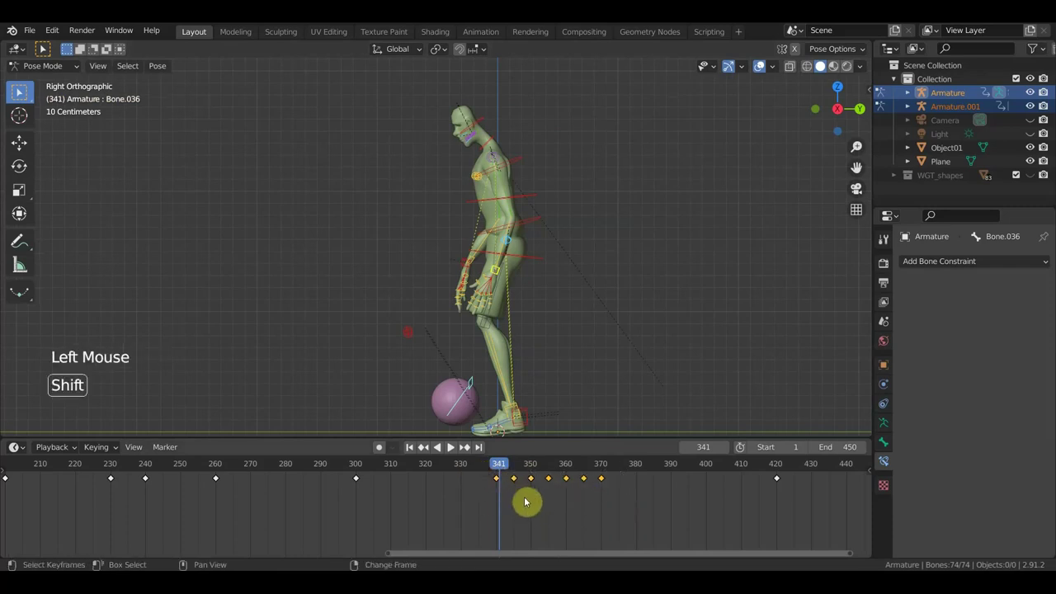
# - Duplicate the selected keyframes forward toward frame 420 and scrub to about frame 412
pyautogui.press('shift+d')
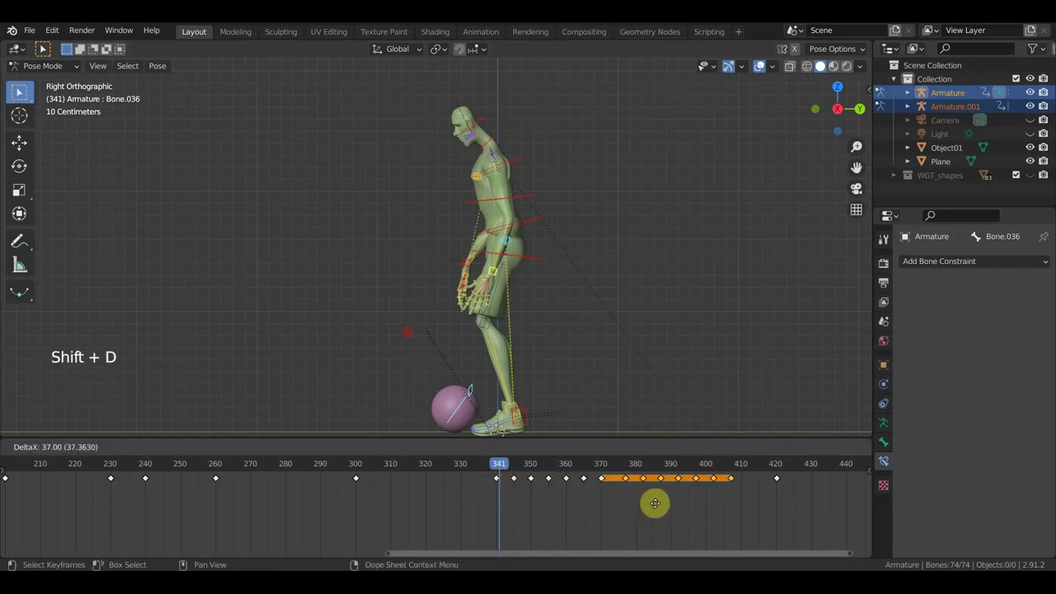
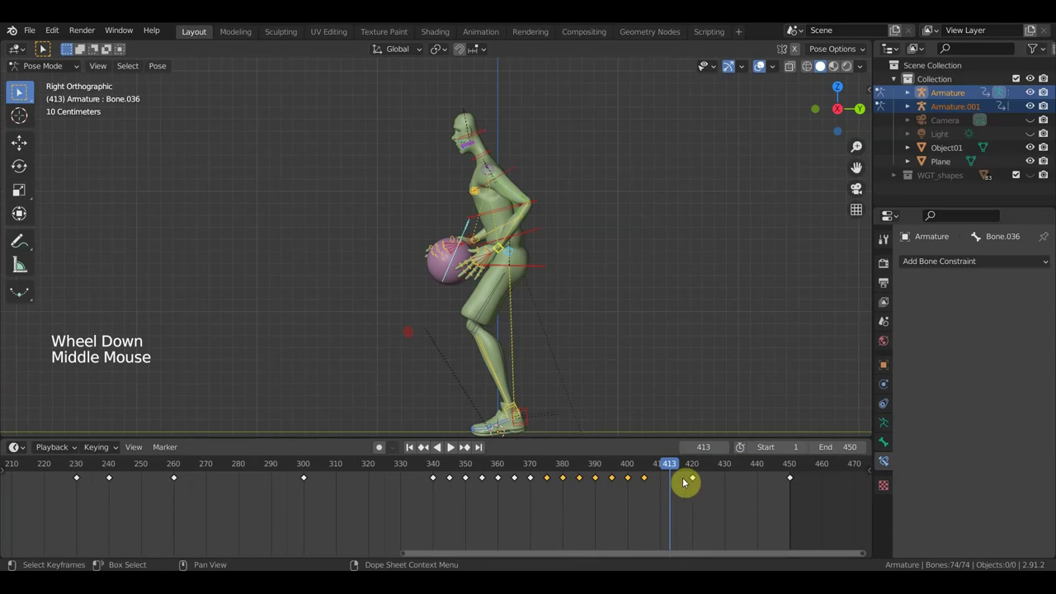
pyautogui.click(671, 467)
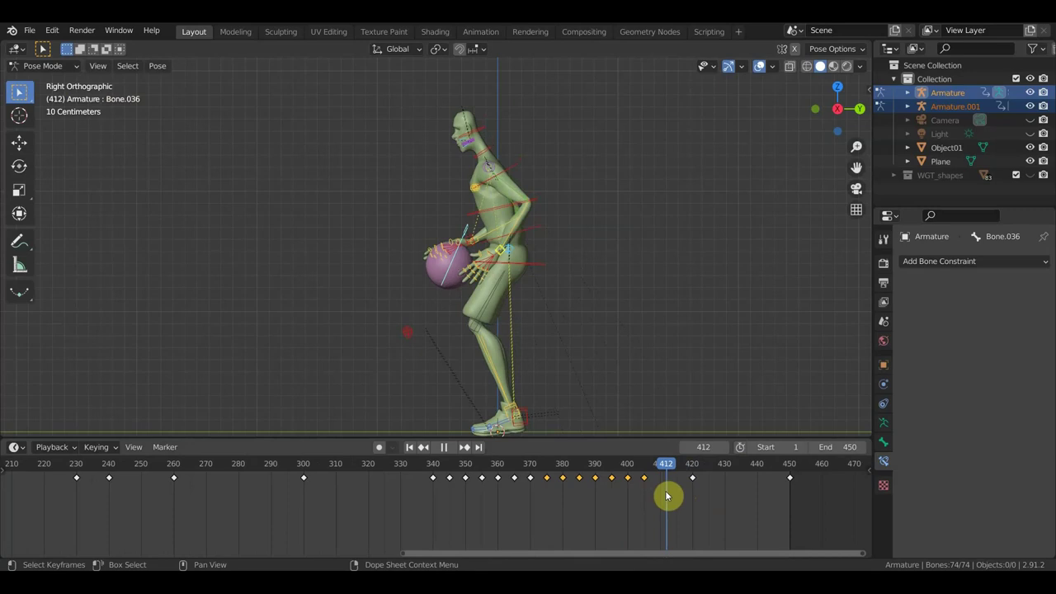
pyautogui.scroll(3)
# - Grab and rotate the basketball bone so the ball rests against the player's hands and chest
pyautogui.middleClick(517, 341)
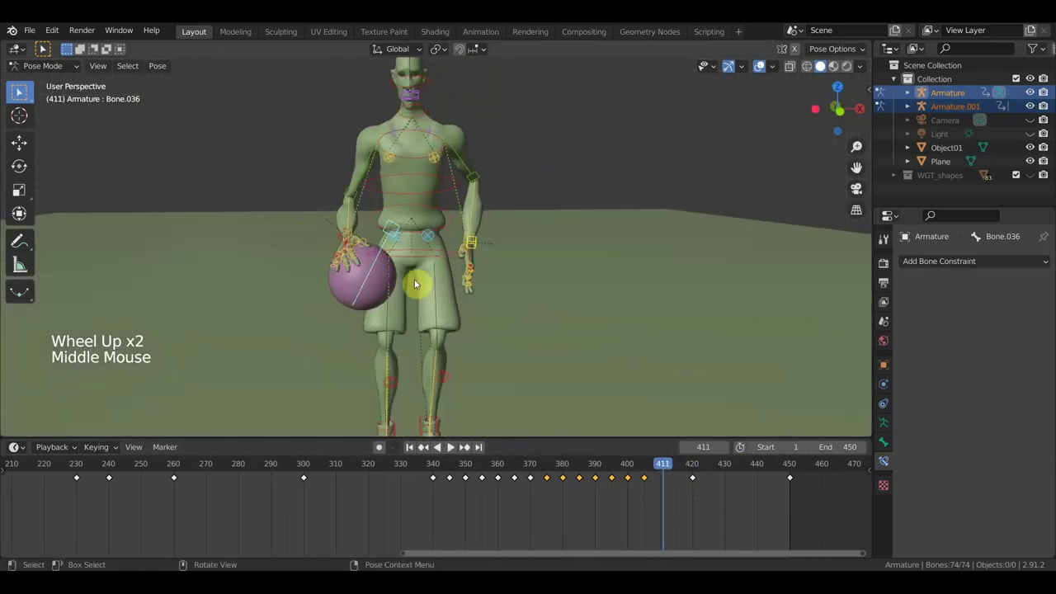
pyautogui.click(347, 239)
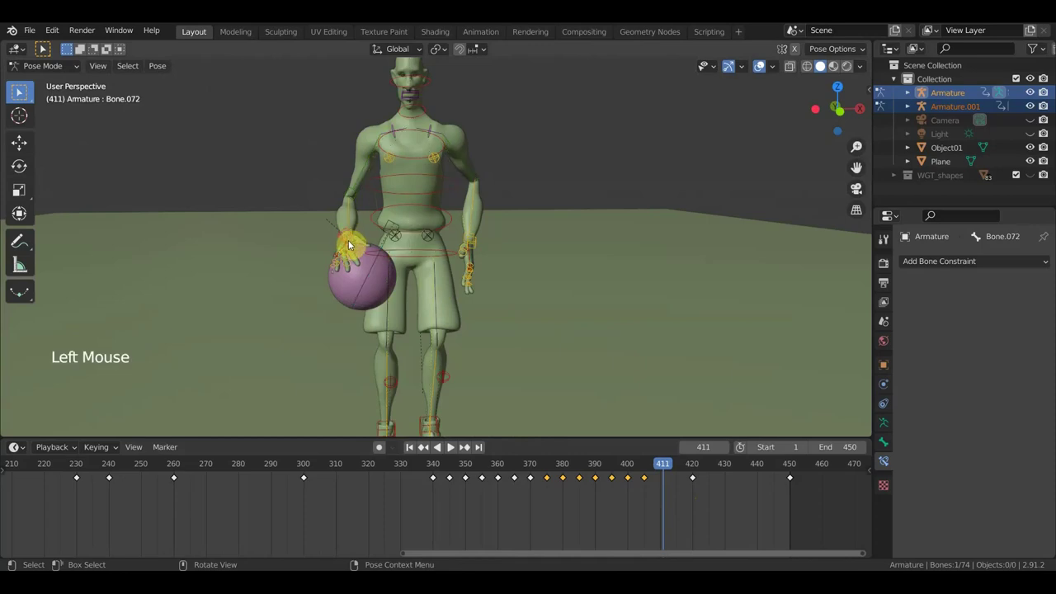
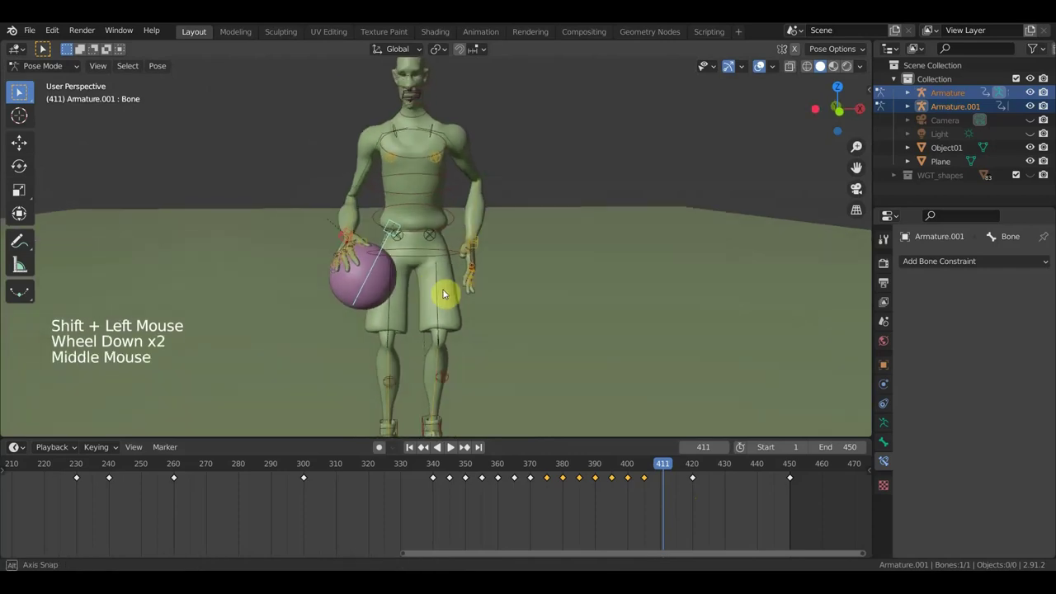
pyautogui.press('g')
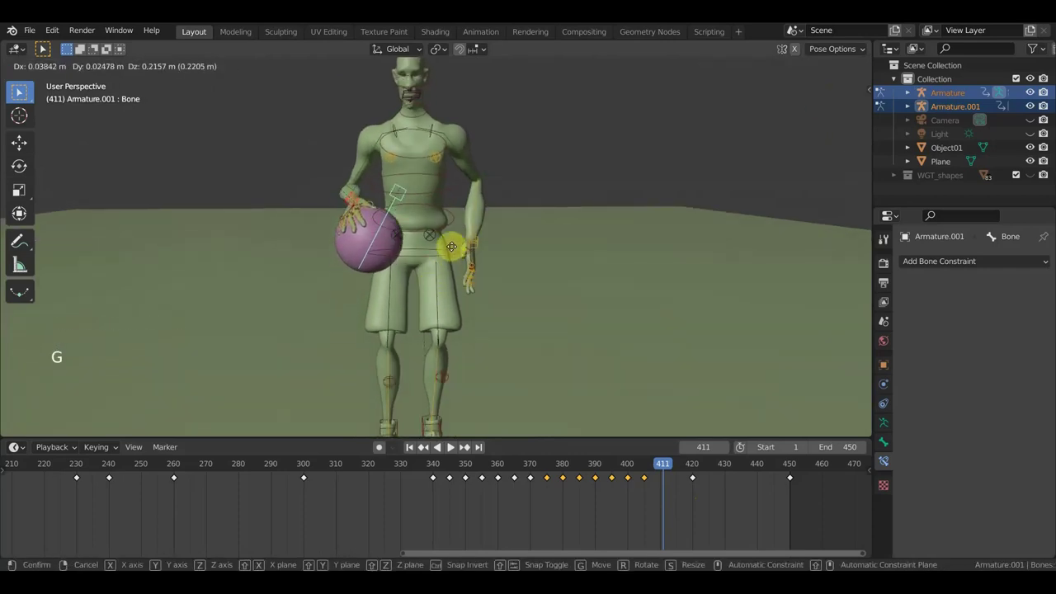
pyautogui.press('r')
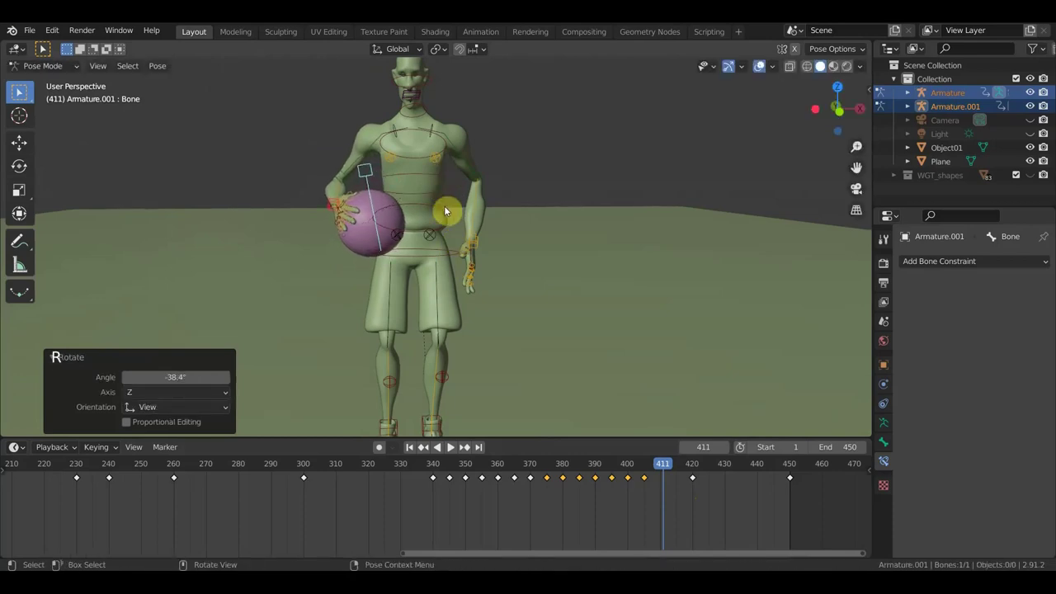
pyautogui.press('g')
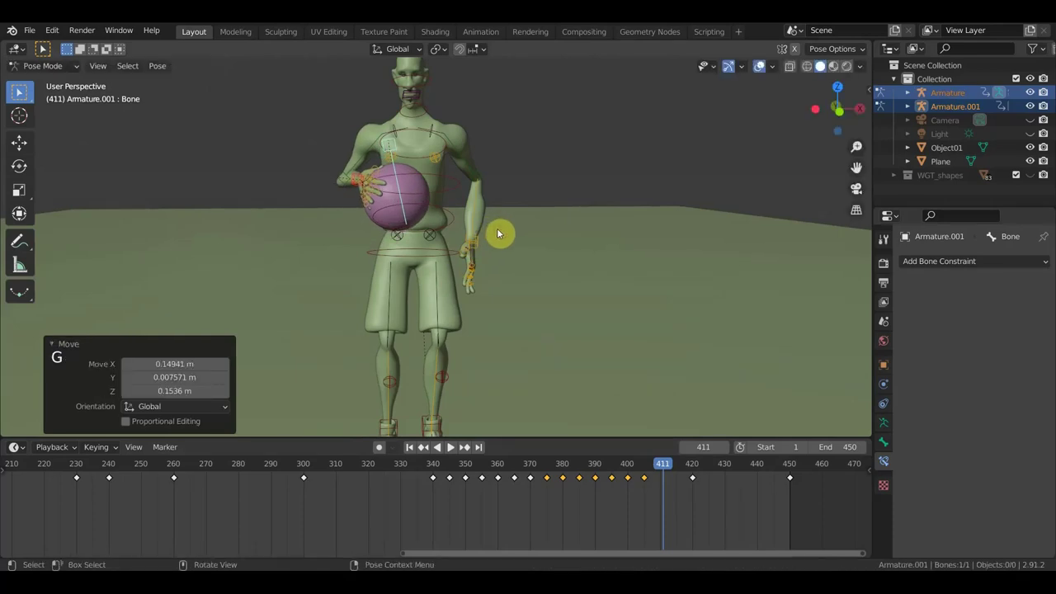
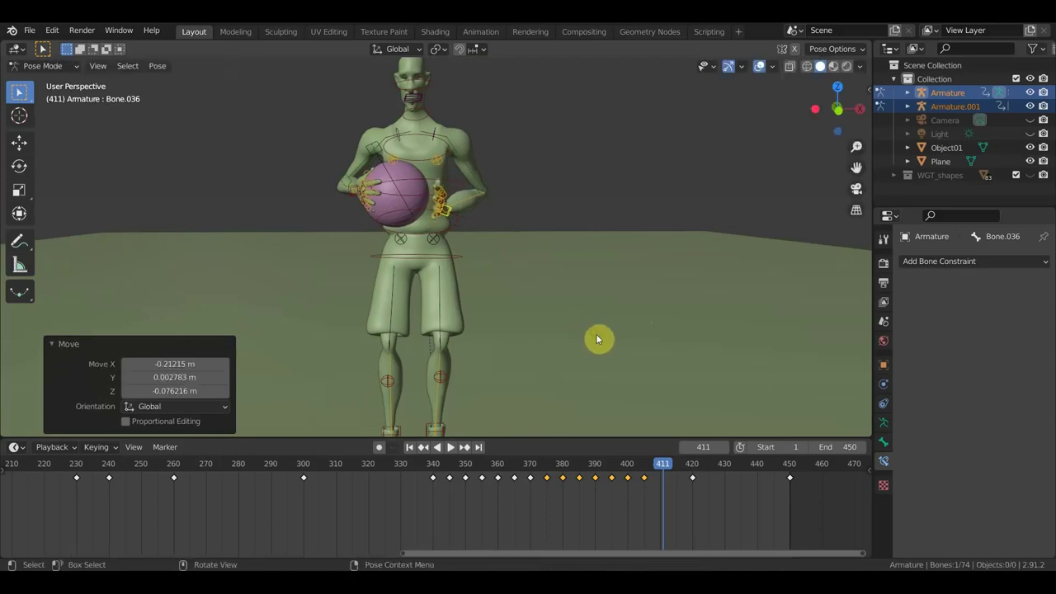
# - Key Location & Rotation for all player bones at frame 411 and inspect the hands on the ball
pyautogui.press('a')
pyautogui.press('i')
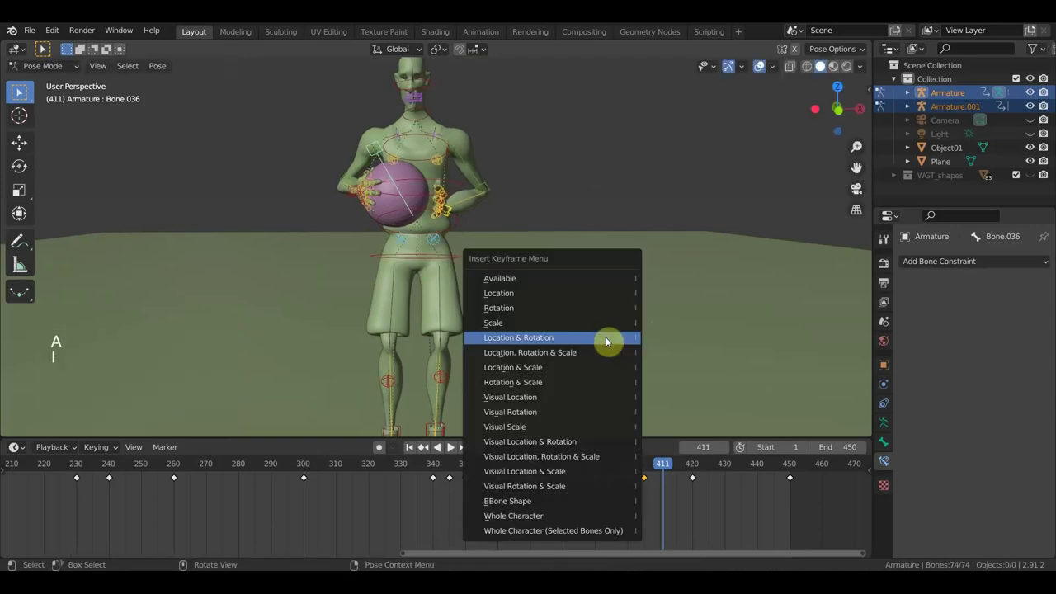
pyautogui.click(675, 470)
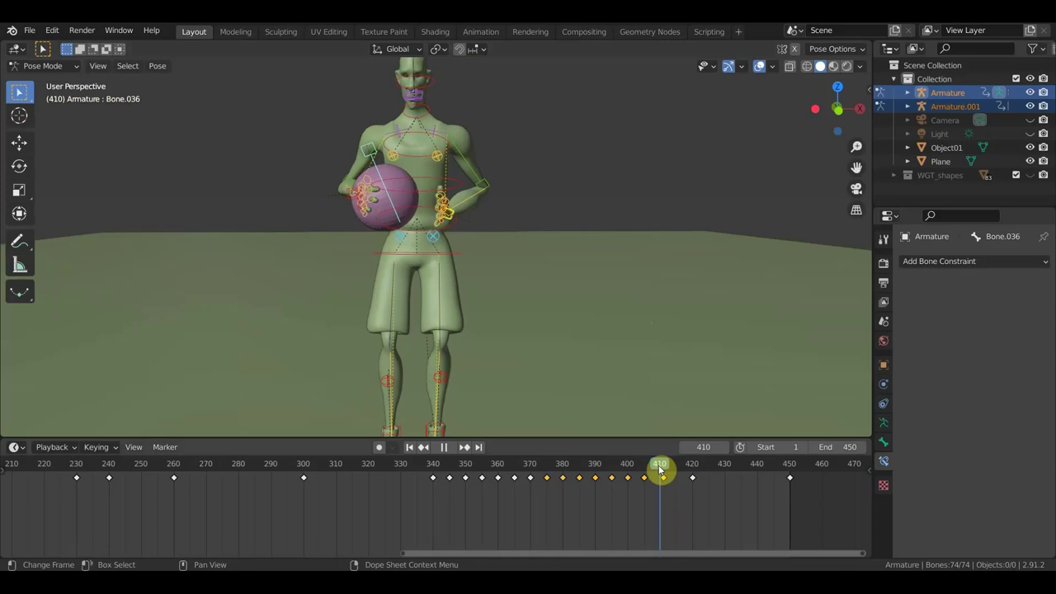
pyautogui.middleClick(565, 363)
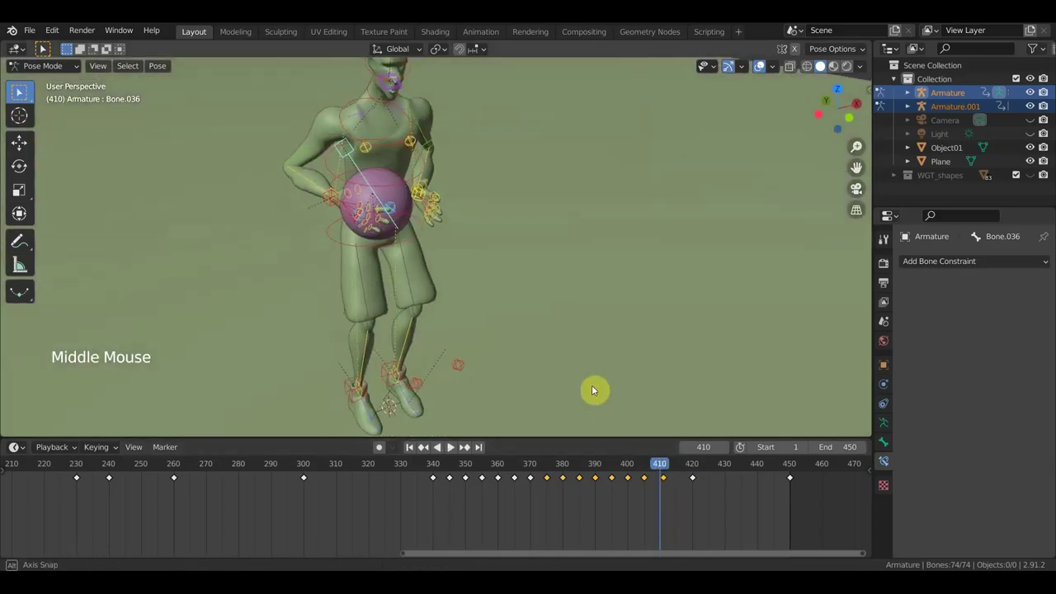
pyautogui.click(669, 470)
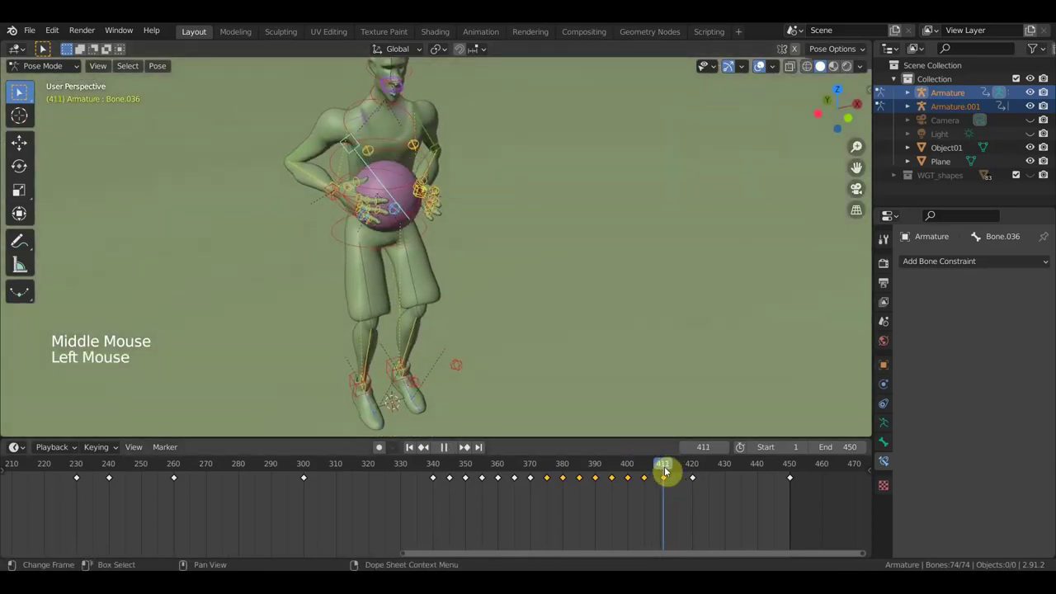
pyautogui.middleClick(568, 358)
pyautogui.scroll(3)
pyautogui.middleClick(482, 278)
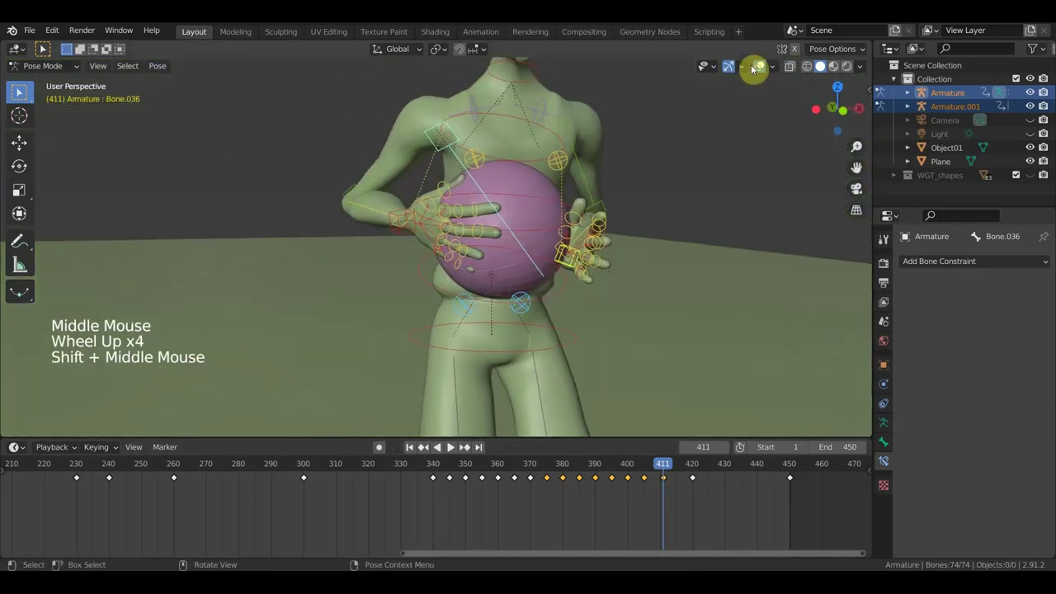
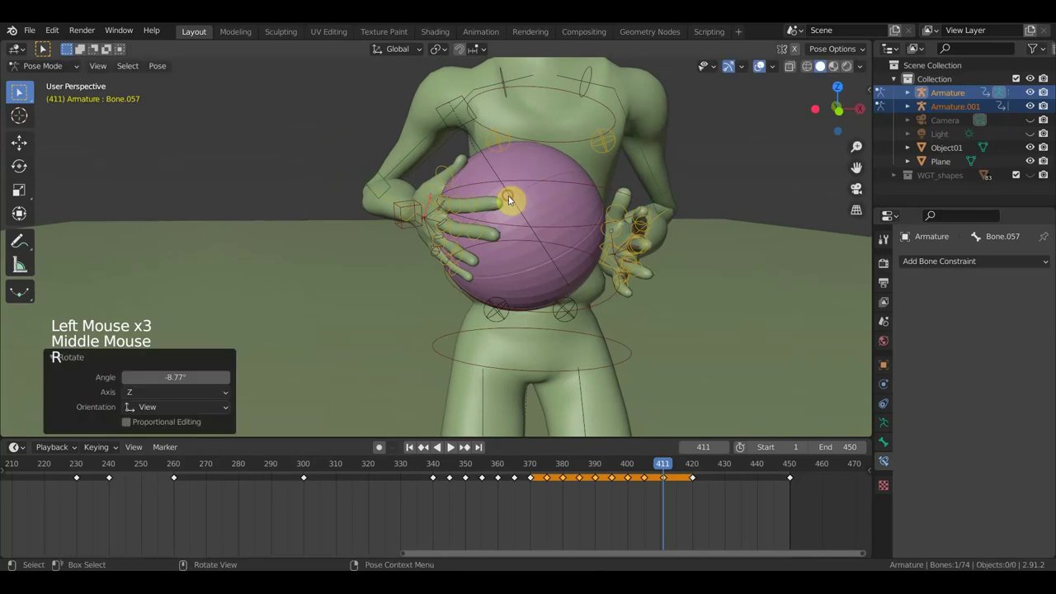
# - Key the finger pose for all bones at frame 411 and check the motion at frames 408 and 416
pyautogui.middleClick(498, 217)
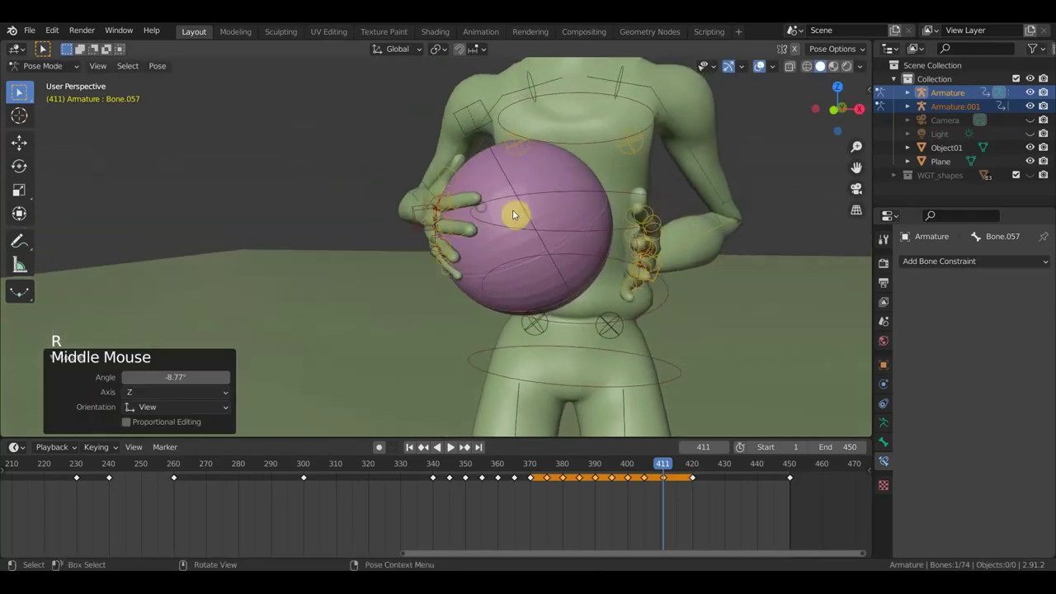
pyautogui.press('a')
pyautogui.press('i')
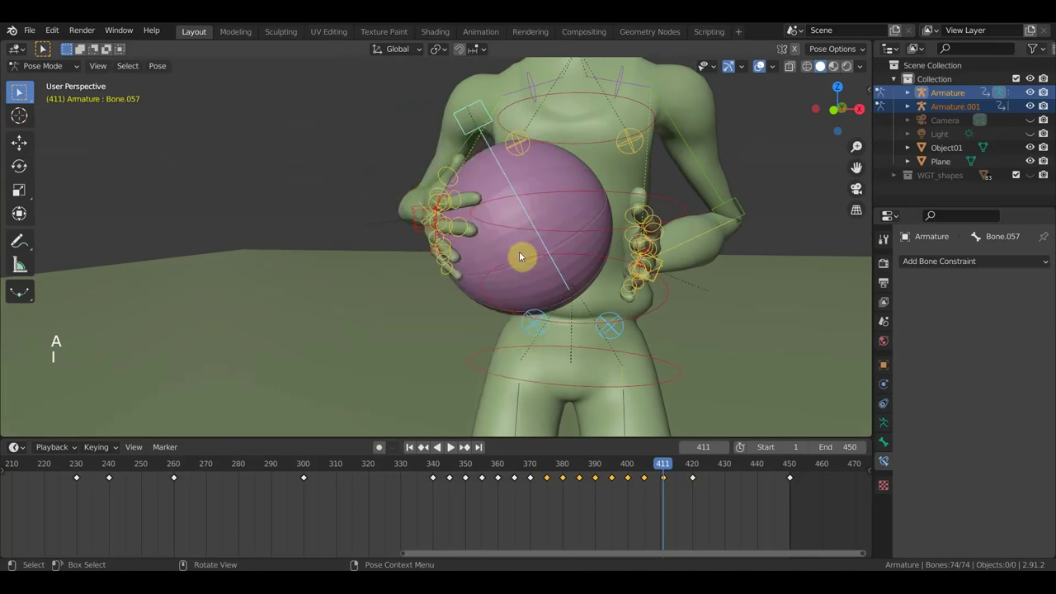
pyautogui.click(669, 472)
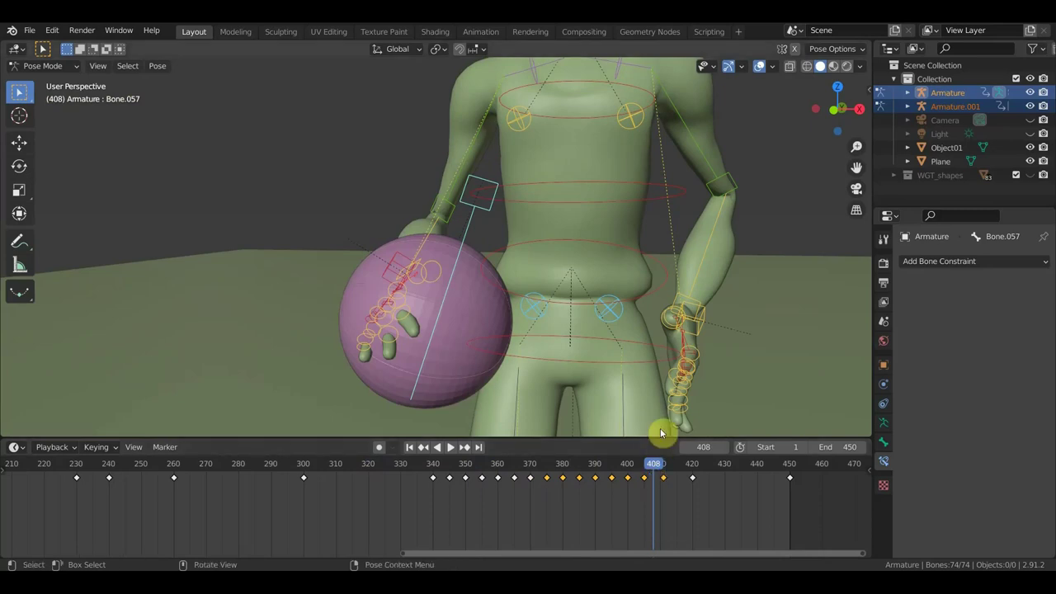
pyautogui.click(665, 469)
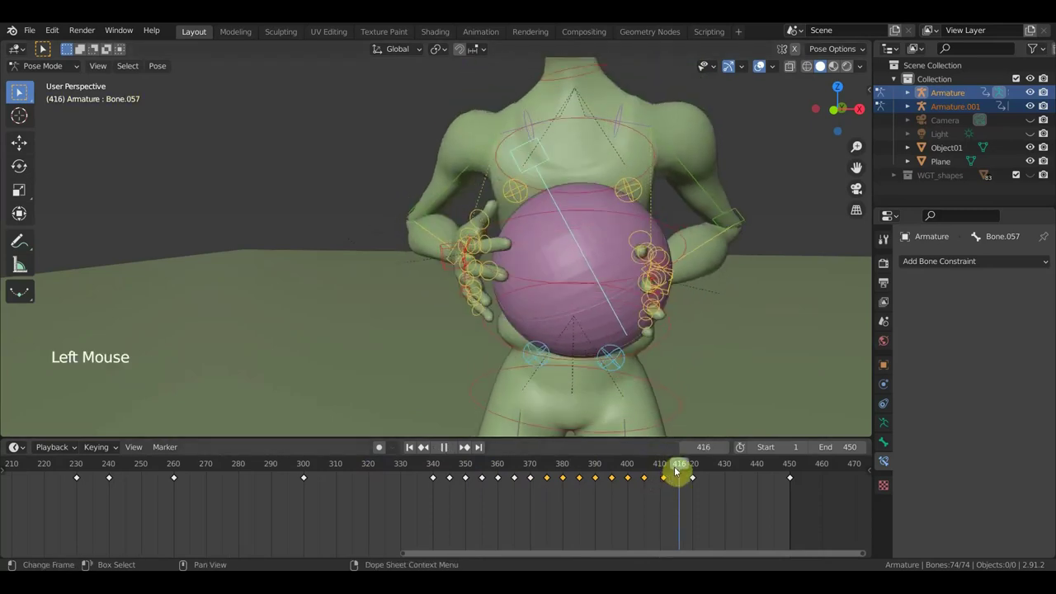
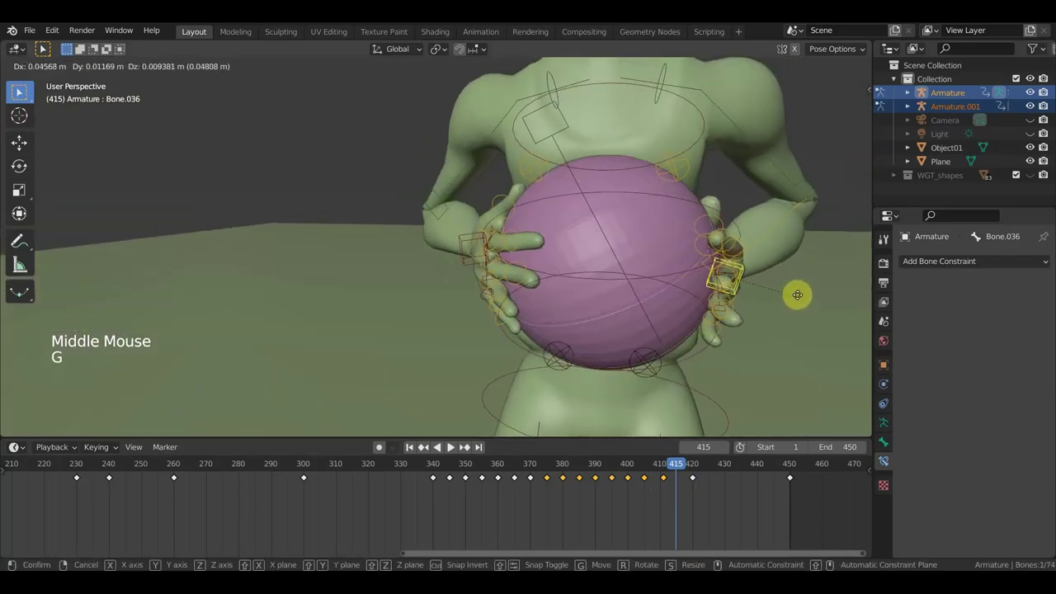
# - Rotate a finger bone so it curls around the ball at frame 415
pyautogui.middleClick(746, 343)
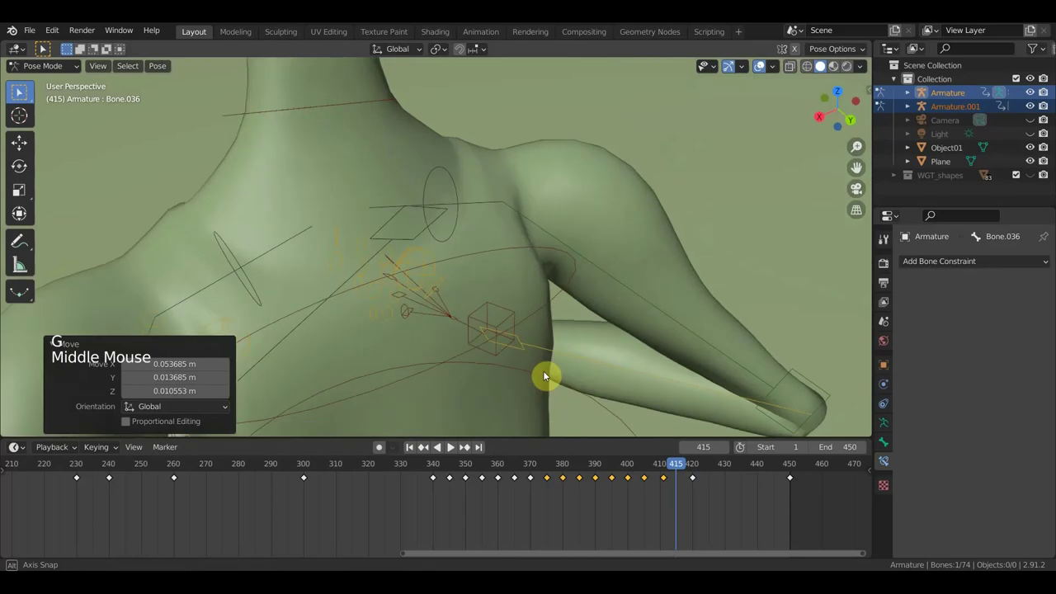
pyautogui.middleClick(514, 382)
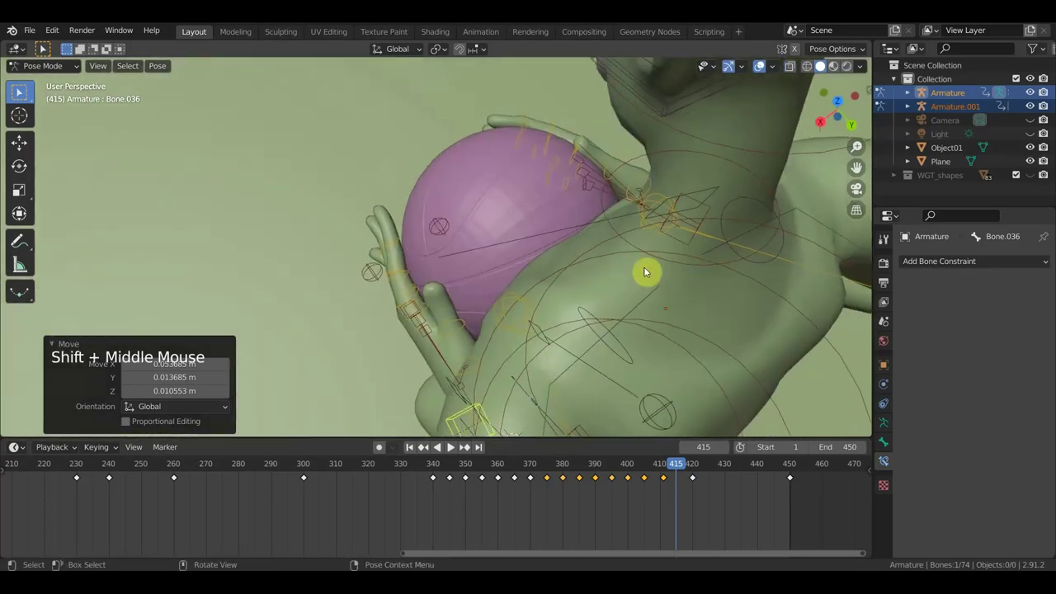
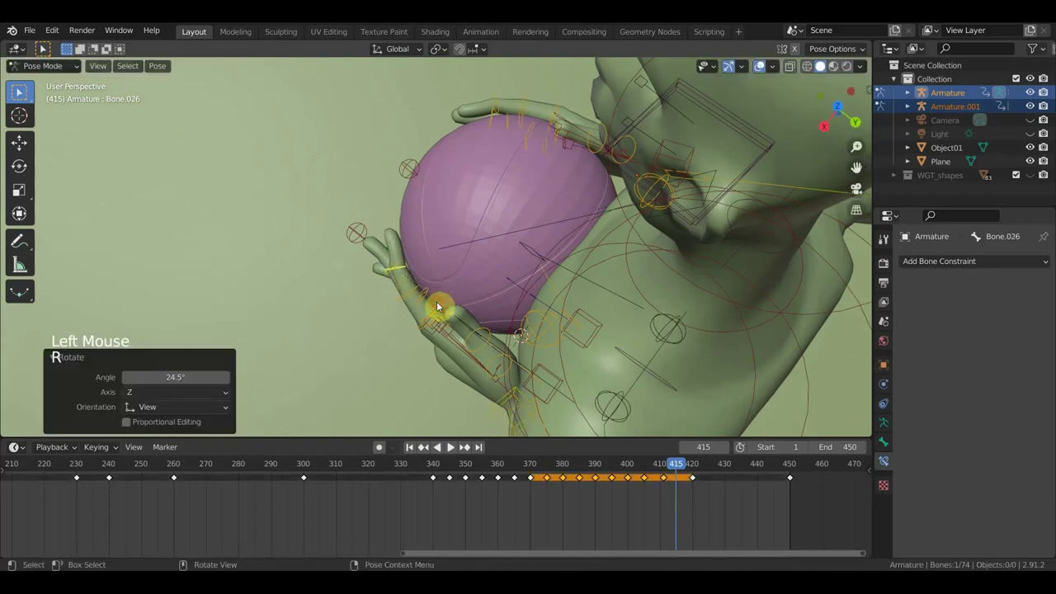
pyautogui.middleClick(400, 274)
pyautogui.scroll(3)
pyautogui.click(380, 269)
pyautogui.middleClick(407, 293)
pyautogui.press('r')
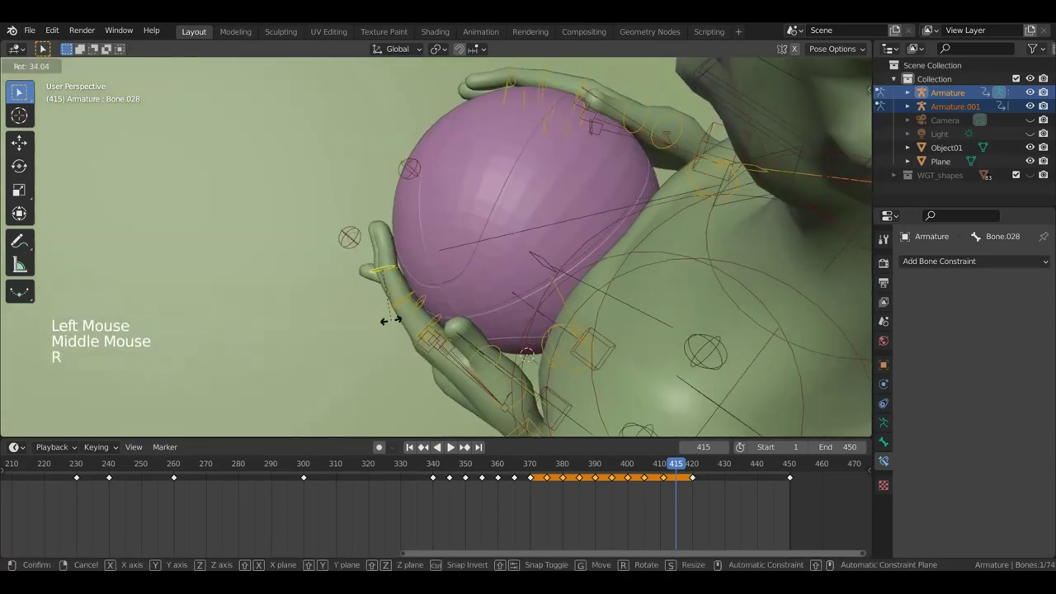
# - Rotate the next finger bone to grip the ball and view the hands from the front
pyautogui.middleClick(406, 296)
pyautogui.middleClick(404, 298)
pyautogui.click(411, 290)
pyautogui.middleClick(417, 302)
pyautogui.press('r')
pyautogui.scroll(-3)
pyautogui.middleClick(442, 320)
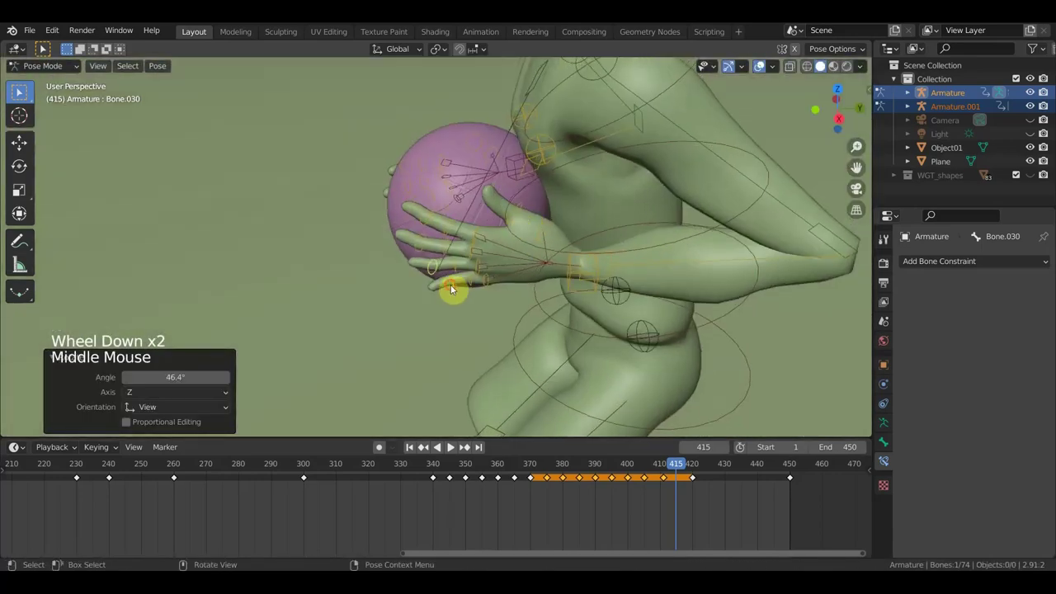
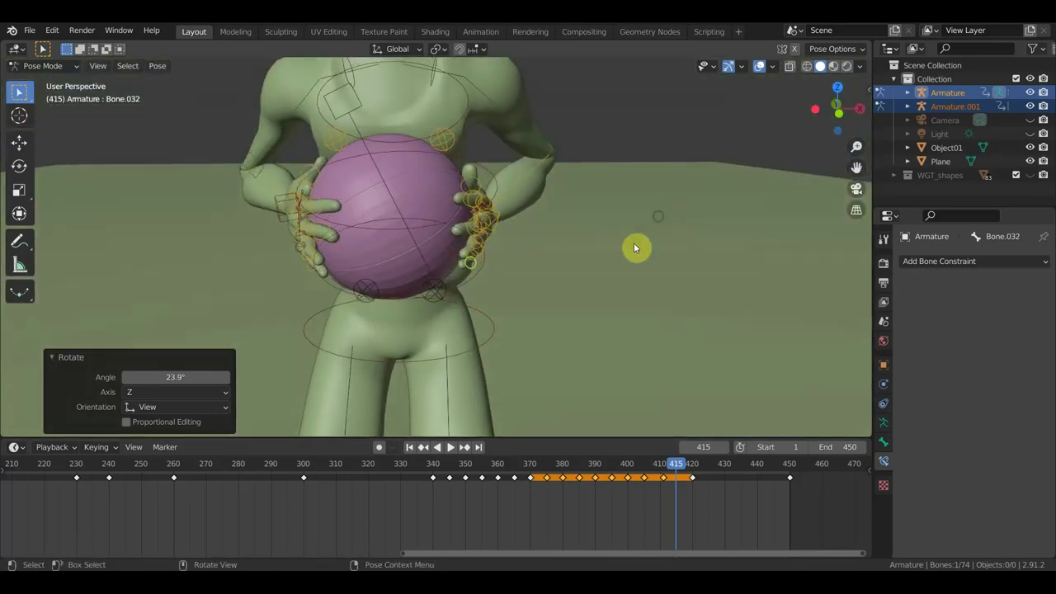
# - Key all rig bones, then go to frame 410 and view the player from above
pyautogui.press('a')
pyautogui.press('i')
pyautogui.scroll(-3)
pyautogui.middleClick(617, 313)
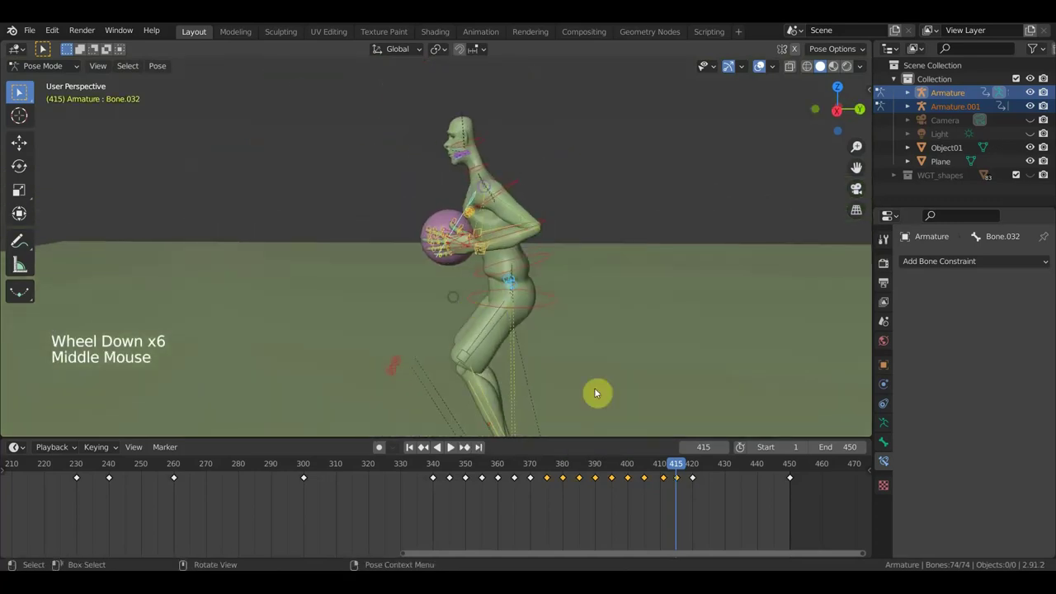
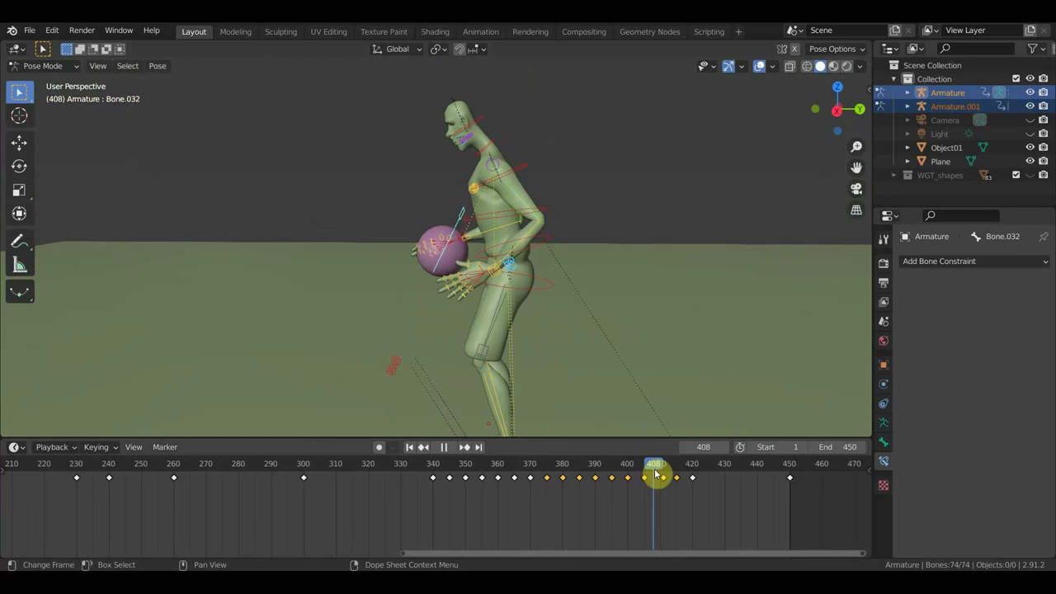
pyautogui.middleClick(650, 354)
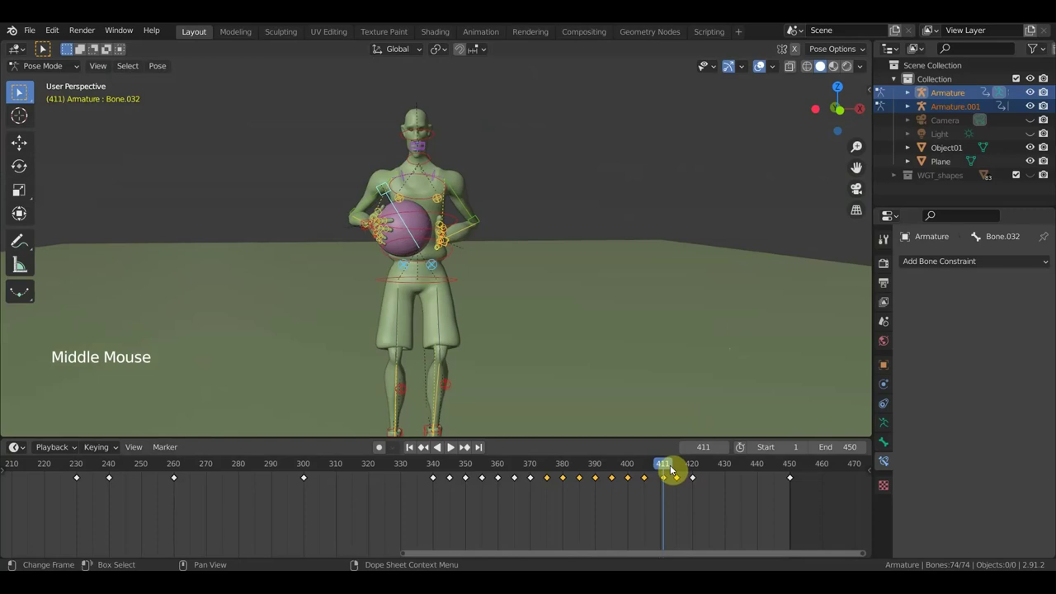
pyautogui.click(670, 464)
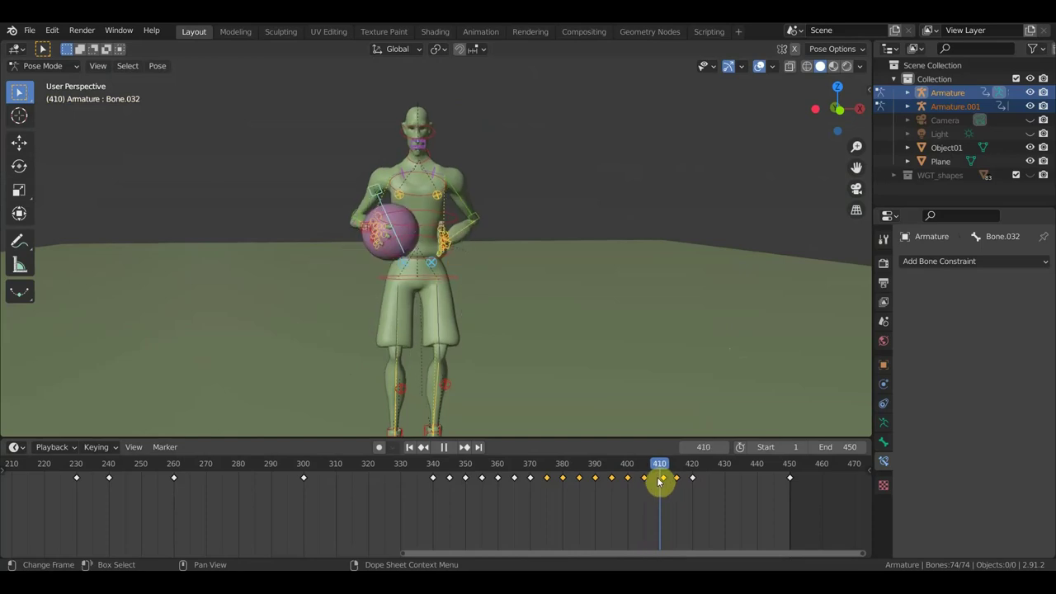
pyautogui.middleClick(522, 204)
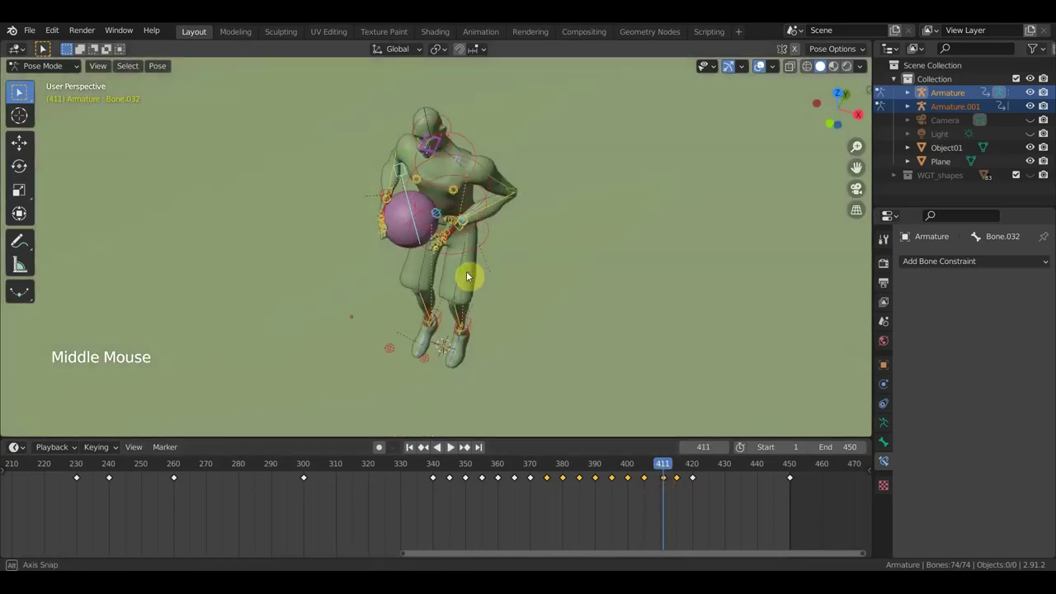
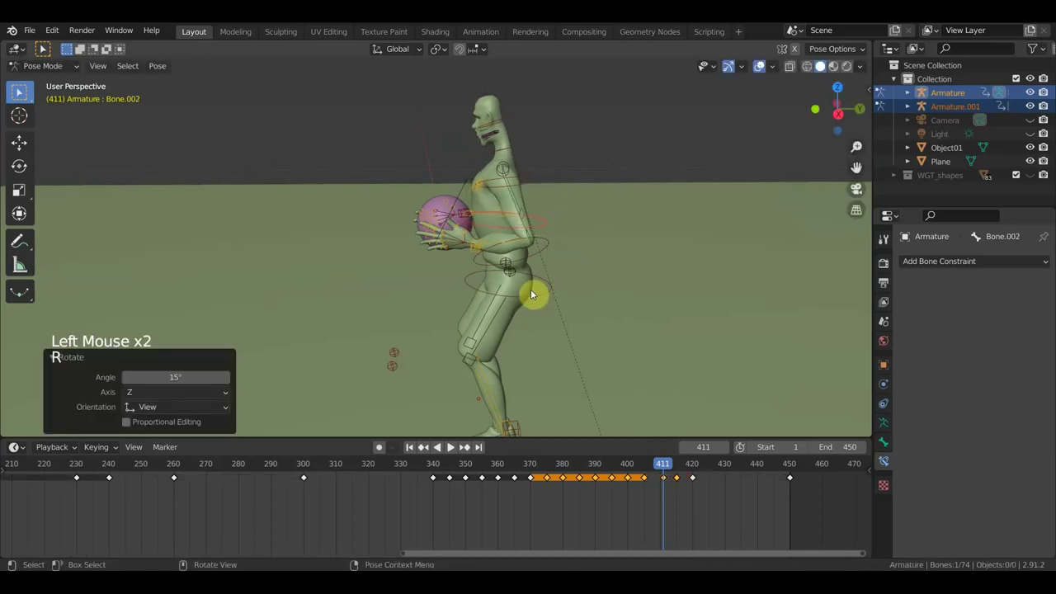
# - Move the base bone, key the whole pose at frame 411, and delete a keyframe at frame 414
pyautogui.click(535, 306)
pyautogui.press('g')
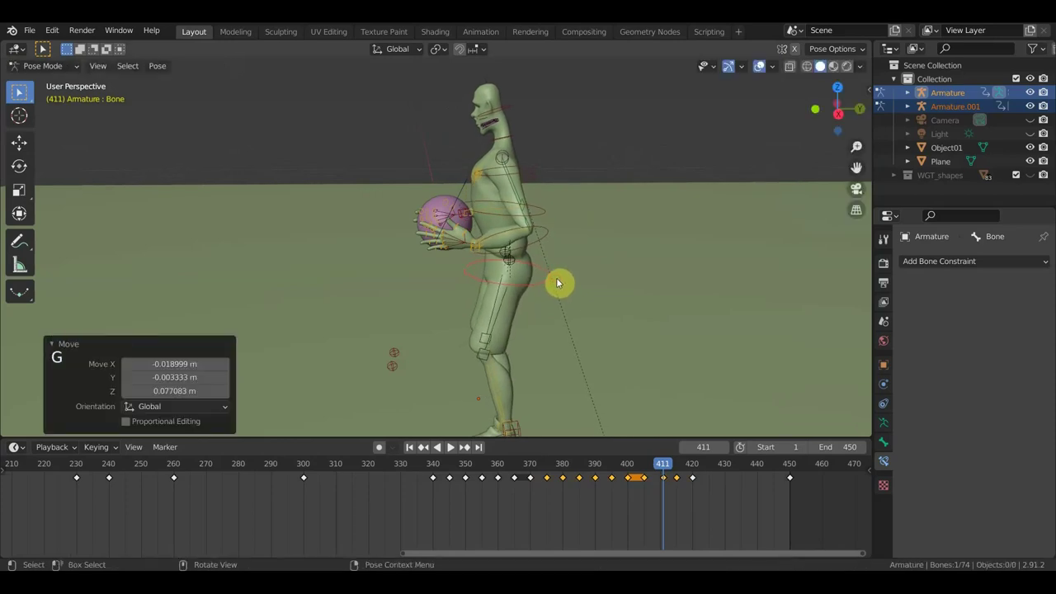
pyautogui.press('a')
pyautogui.press('i')
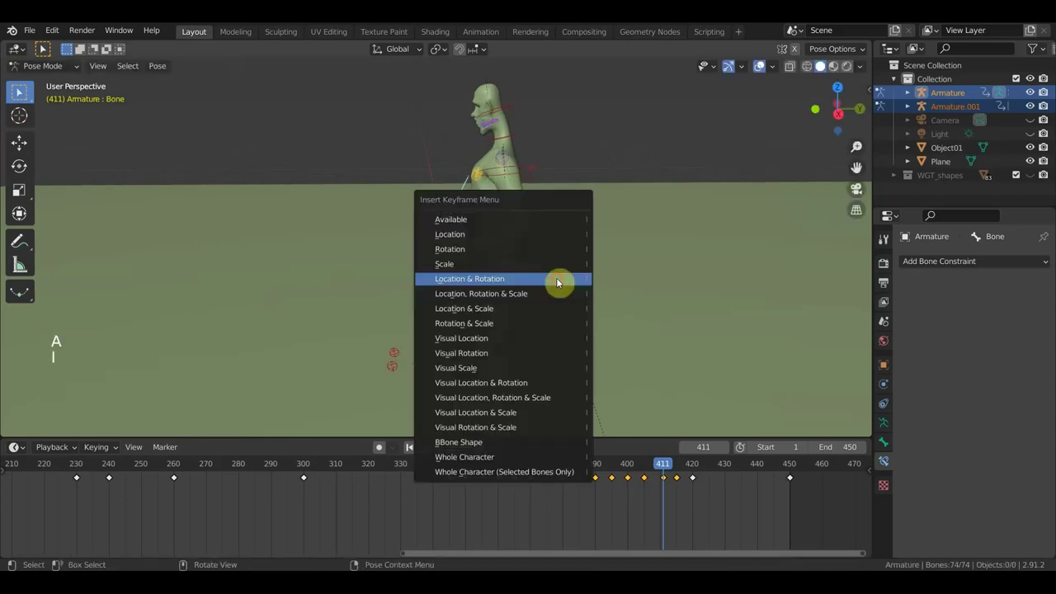
pyautogui.click(674, 470)
pyautogui.click(688, 495)
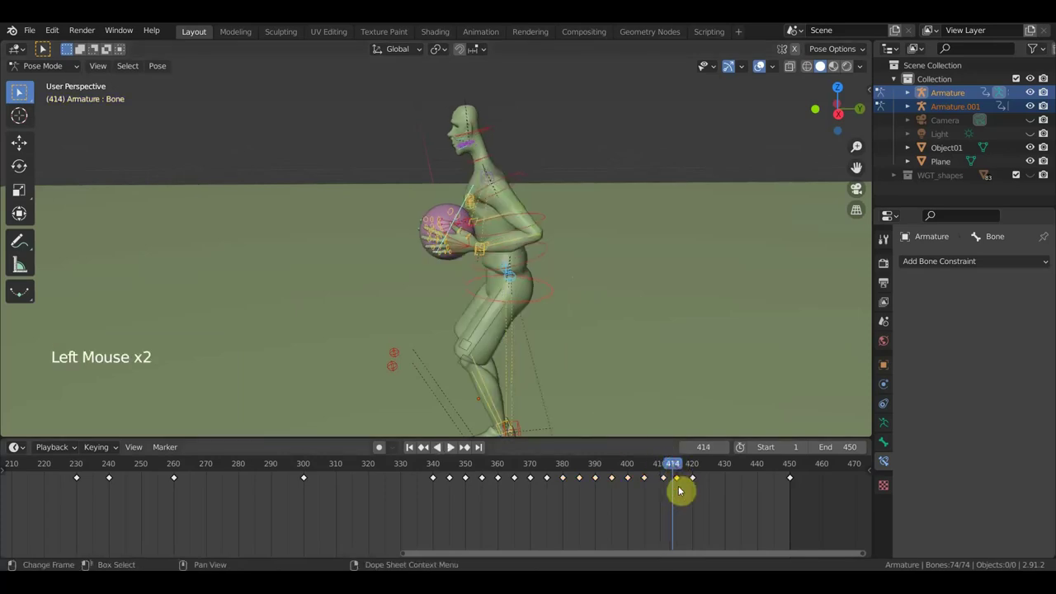
pyautogui.press('Delete')
# - At frame 416, move the hand control bone (Bone.036) on the ball
pyautogui.click(681, 473)
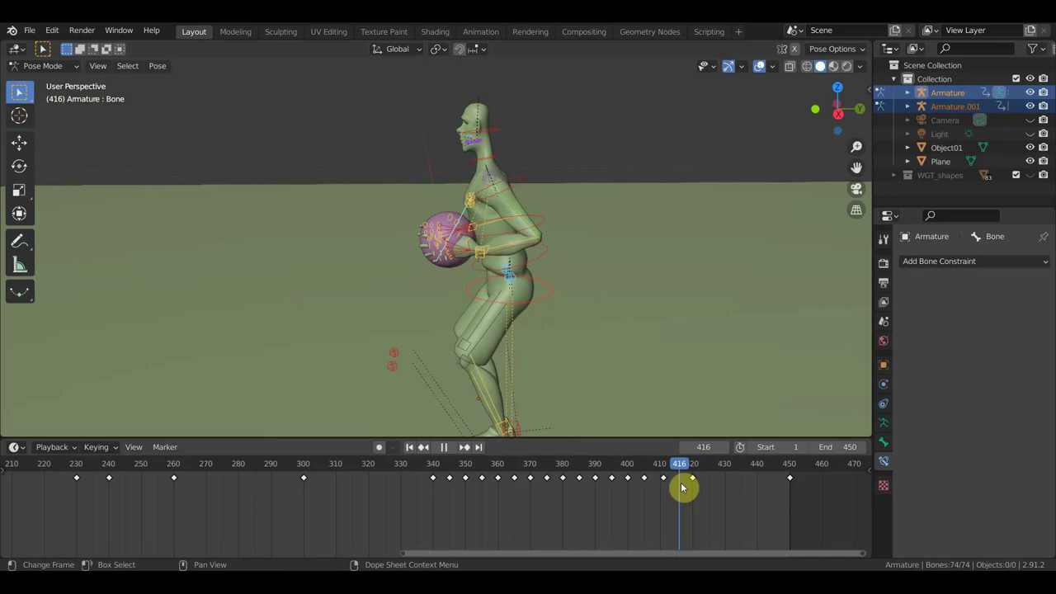
pyautogui.middleClick(487, 321)
pyautogui.scroll(3)
pyautogui.click(492, 230)
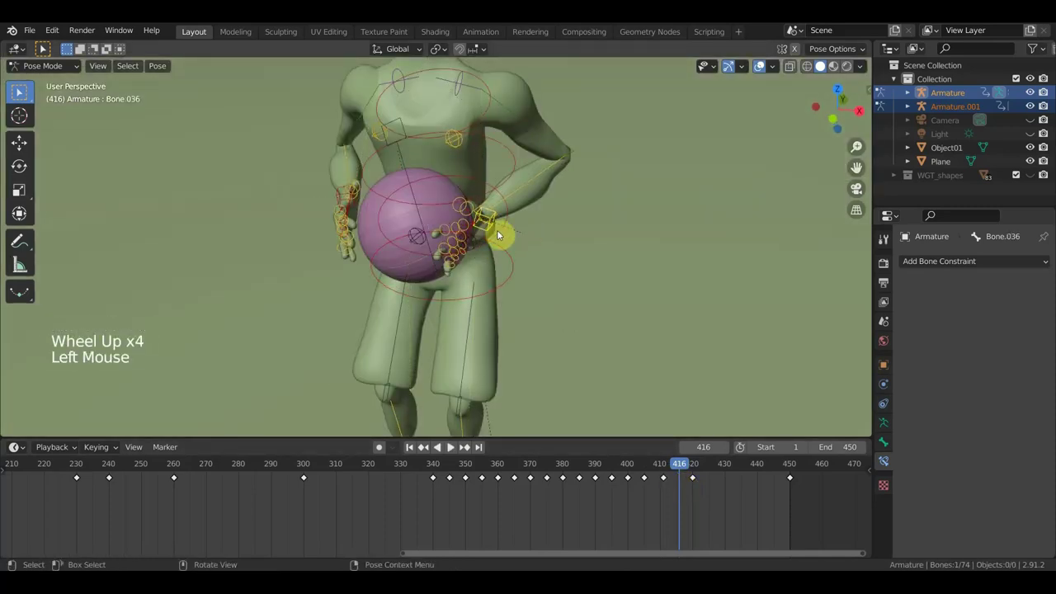
pyautogui.press('g')
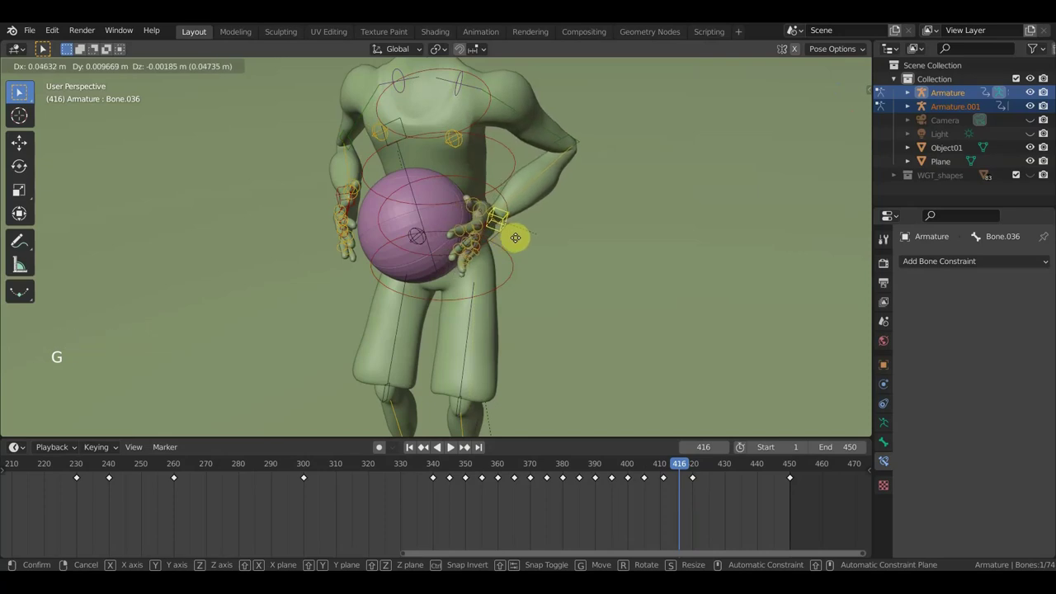
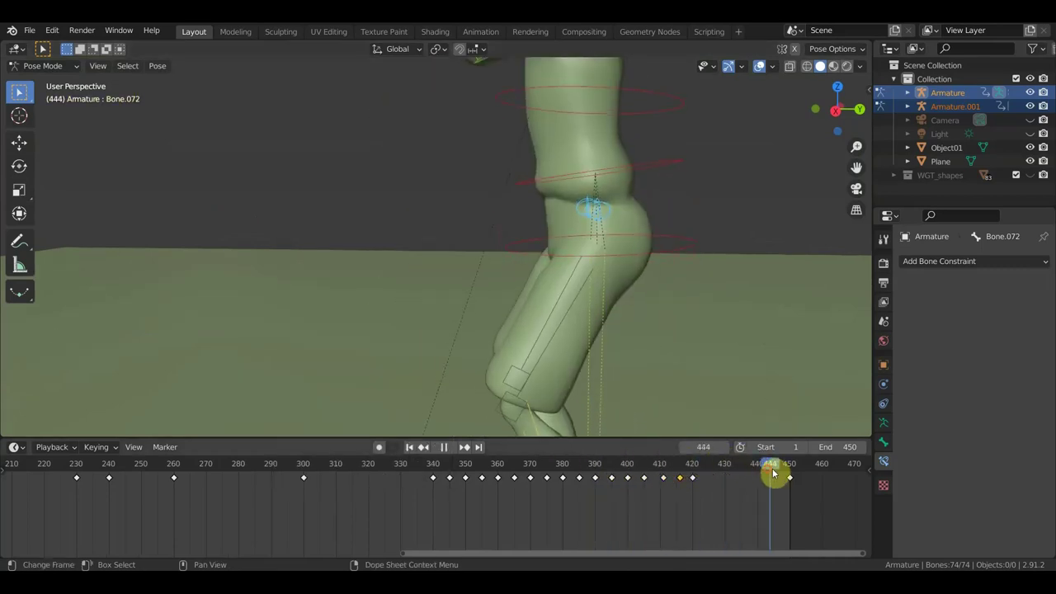
pyautogui.scroll(-3)
# - Check the player from Right Orthographic around frame 440, then go to frame 450
pyautogui.click(761, 472)
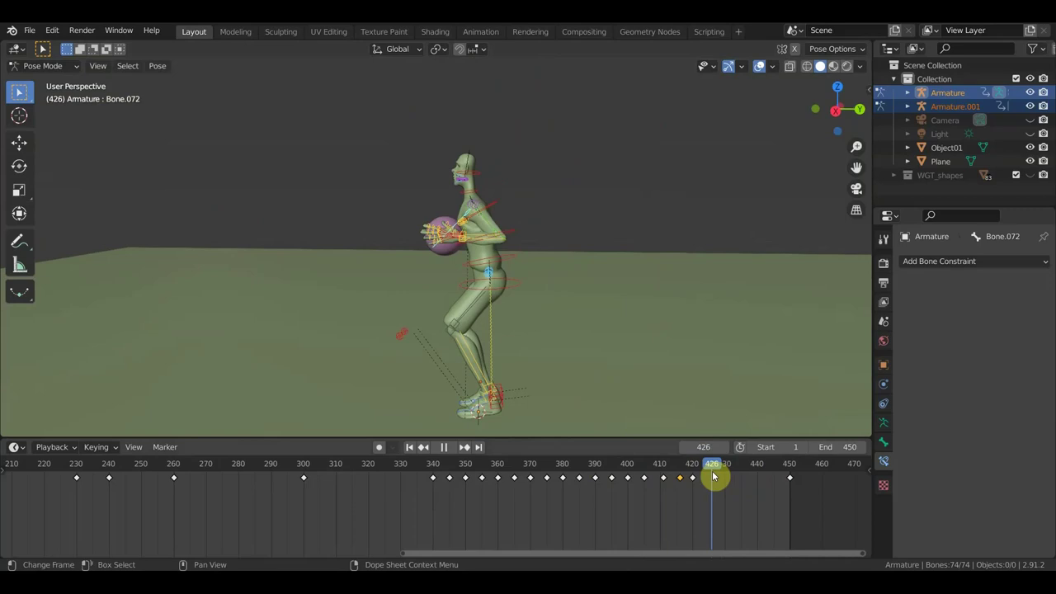
pyautogui.middleClick(648, 345)
pyautogui.press('KP_3')
pyautogui.middleClick(629, 336)
pyautogui.click(717, 468)
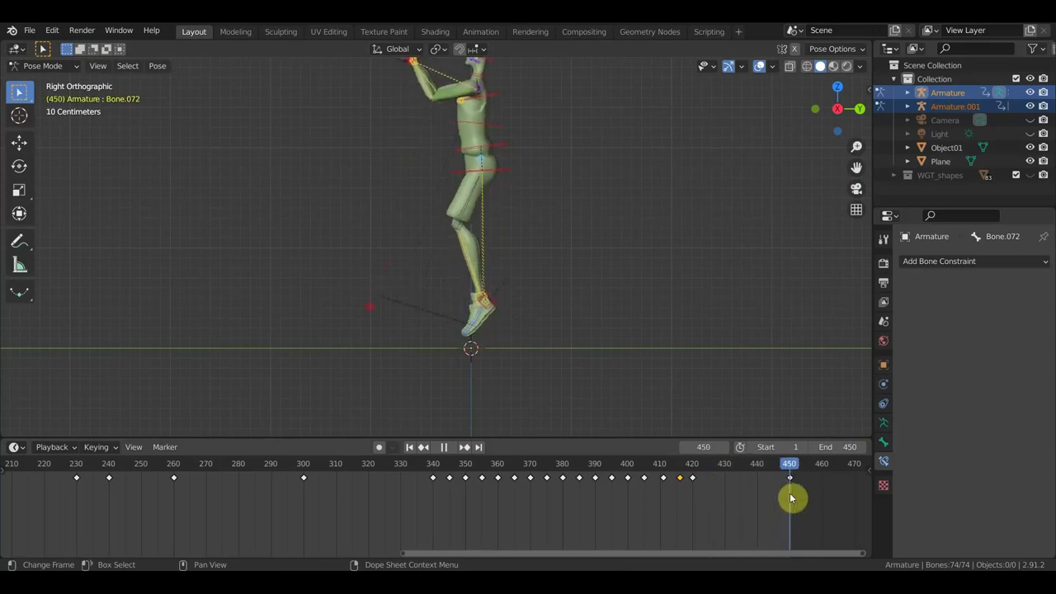
pyautogui.middleClick(578, 310)
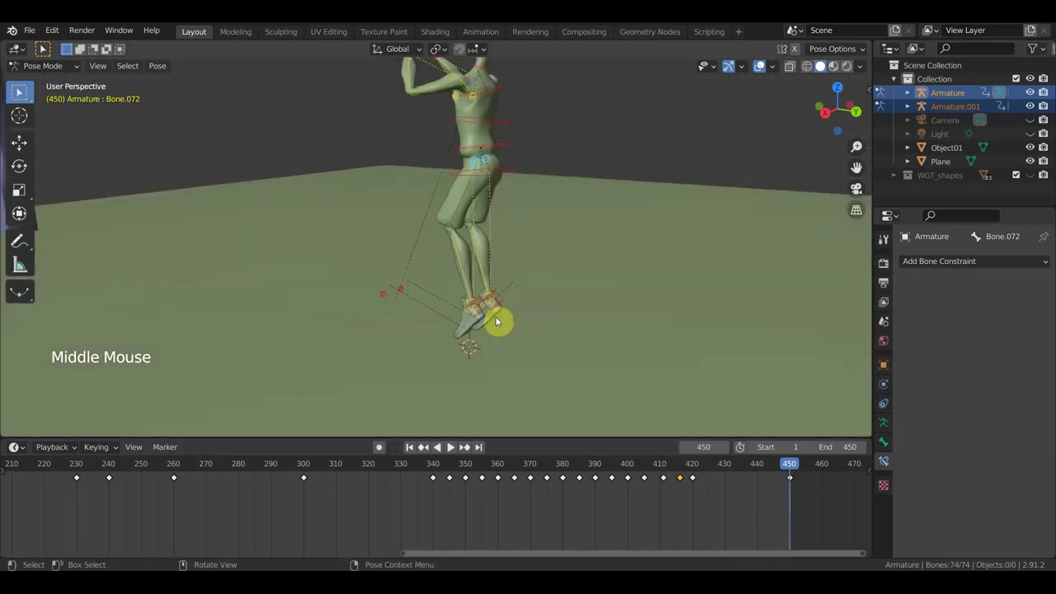
# - Lift the leg bone (Bone.045) into the raised pose and key all 74 bones at frame 450
pyautogui.click(506, 308)
pyautogui.middleClick(593, 314)
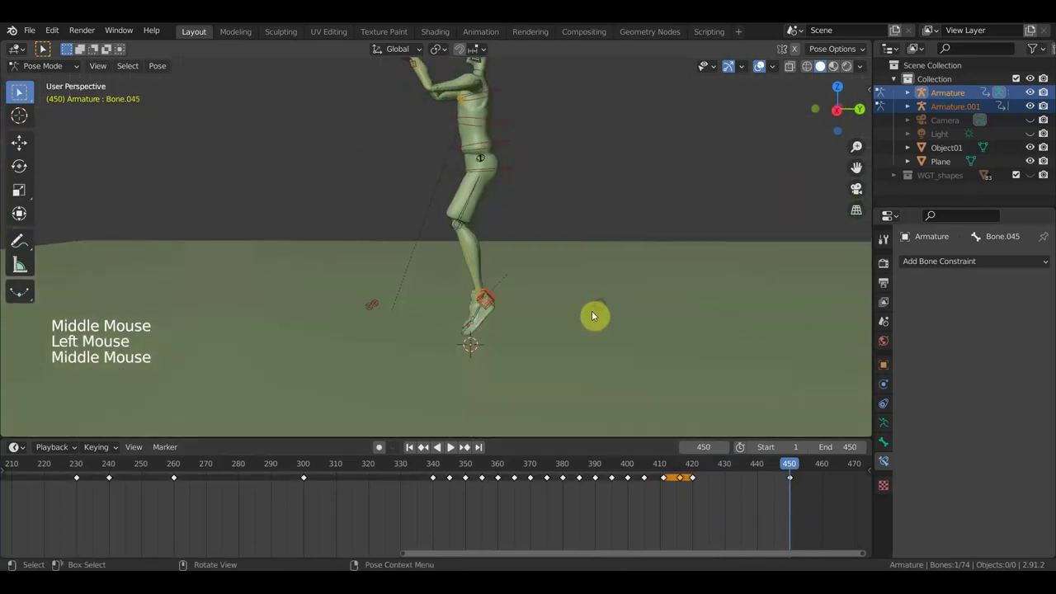
pyautogui.press('g')
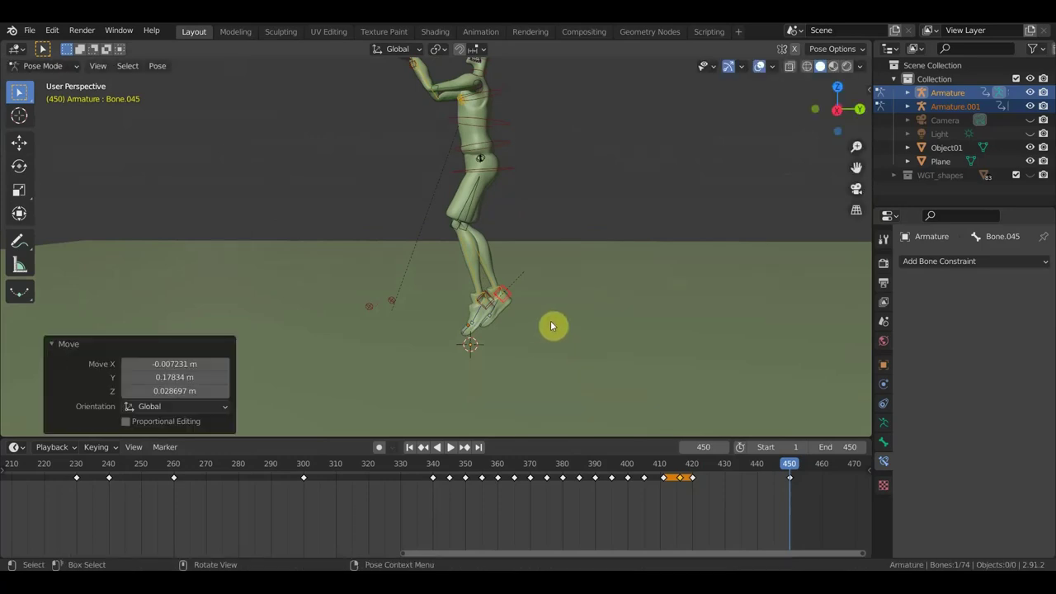
pyautogui.press('g')
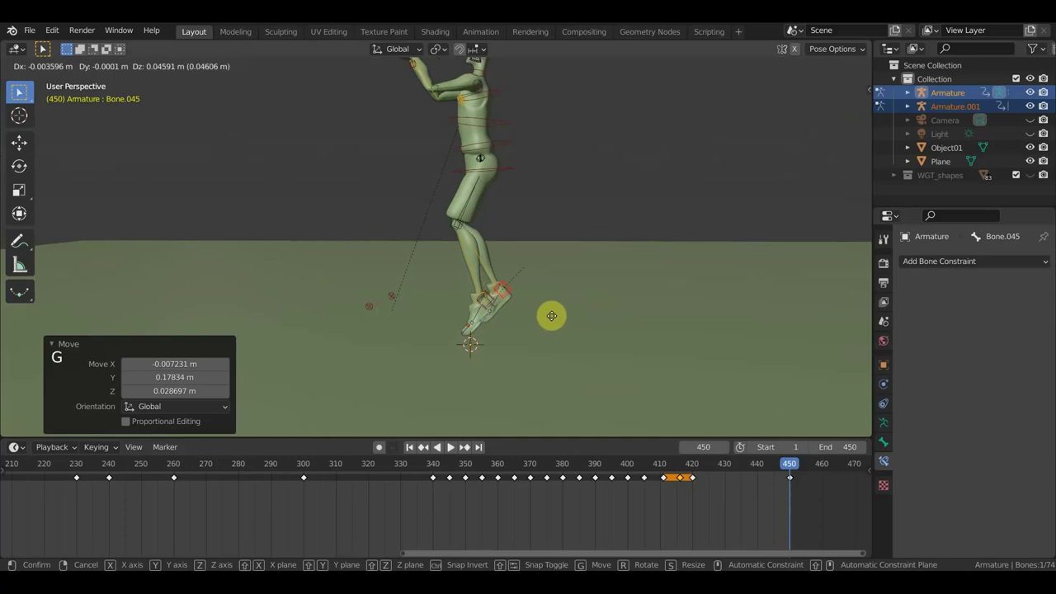
pyautogui.press('a')
pyautogui.press('i')
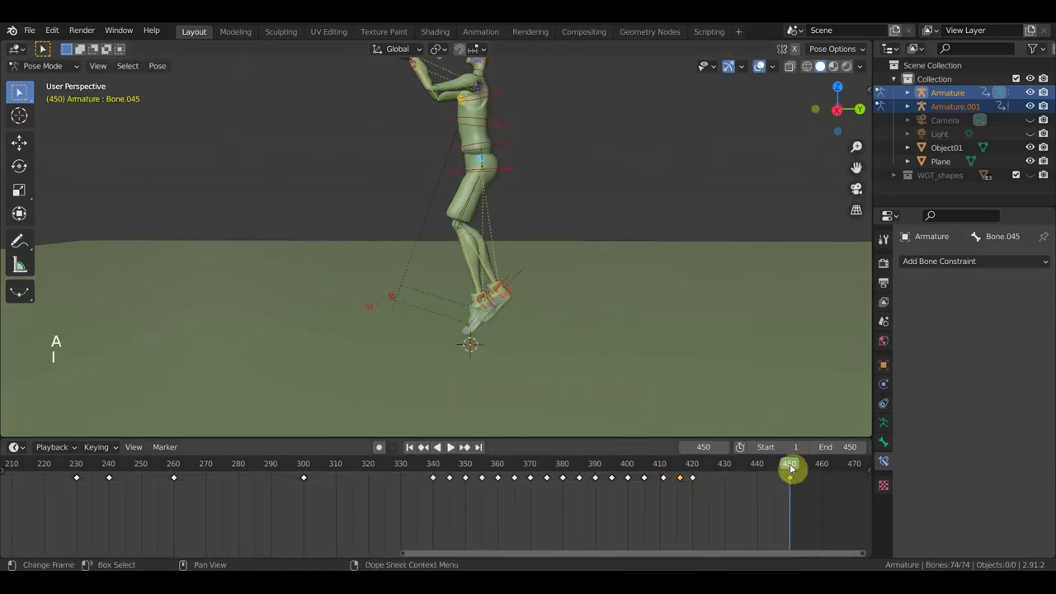
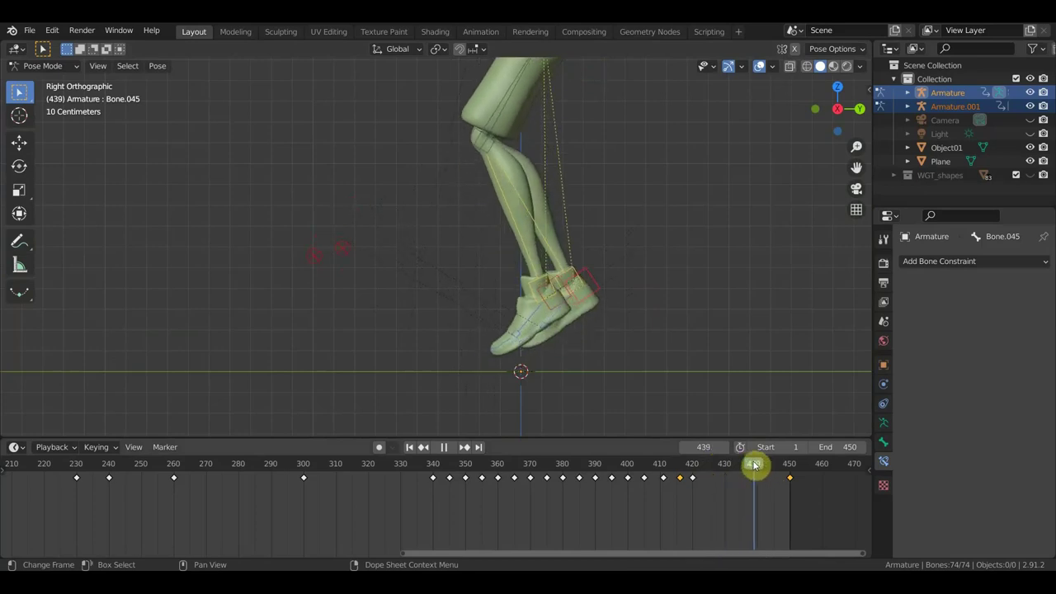
# - Move the lower leg bone and rotate the foot bone into place
pyautogui.click(553, 295)
pyautogui.click(565, 299)
pyautogui.press('g')
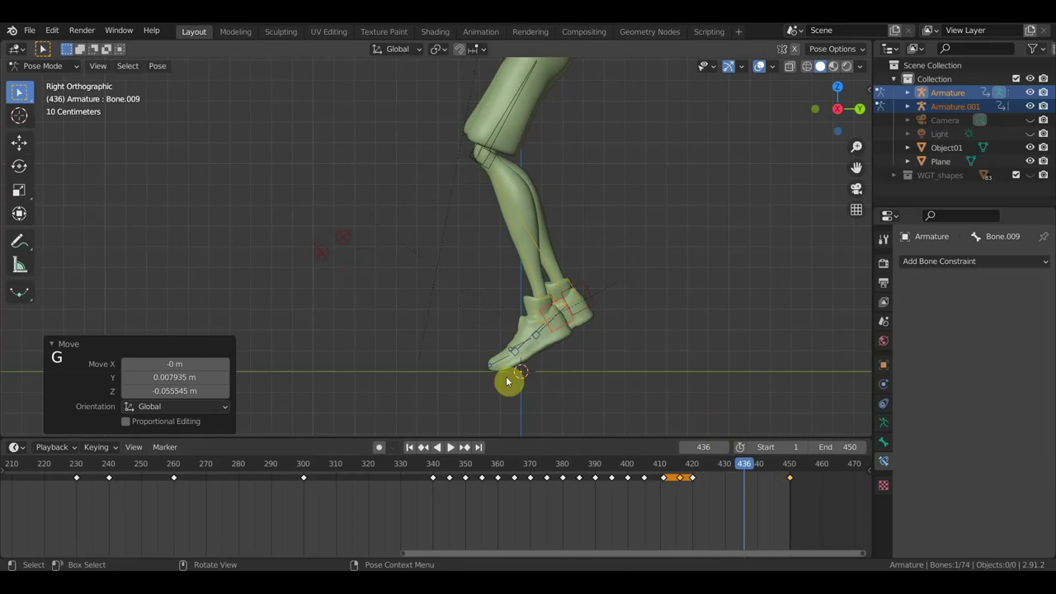
pyautogui.click(506, 360)
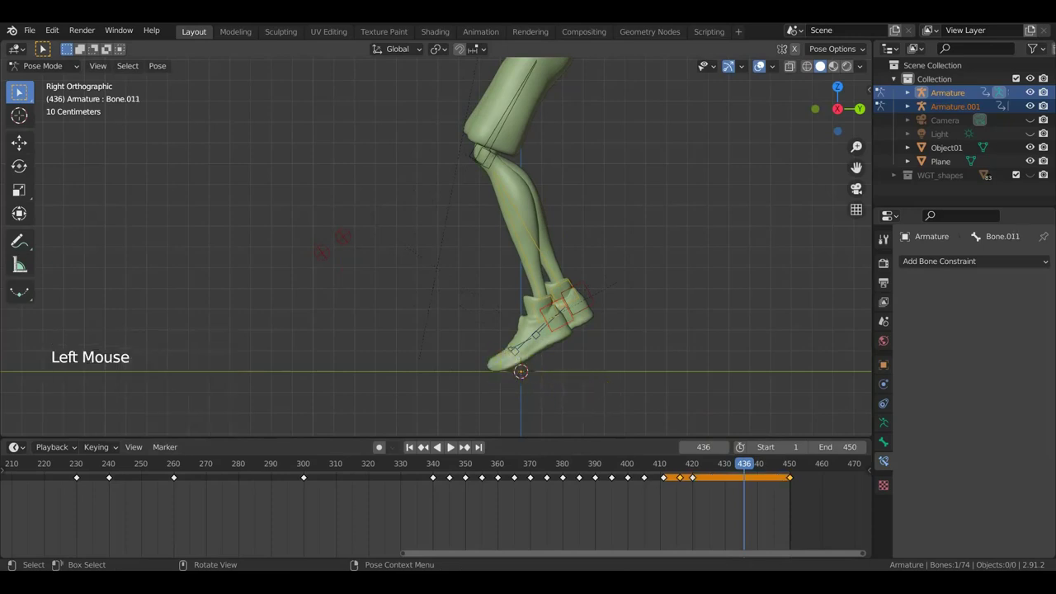
pyautogui.press('r')
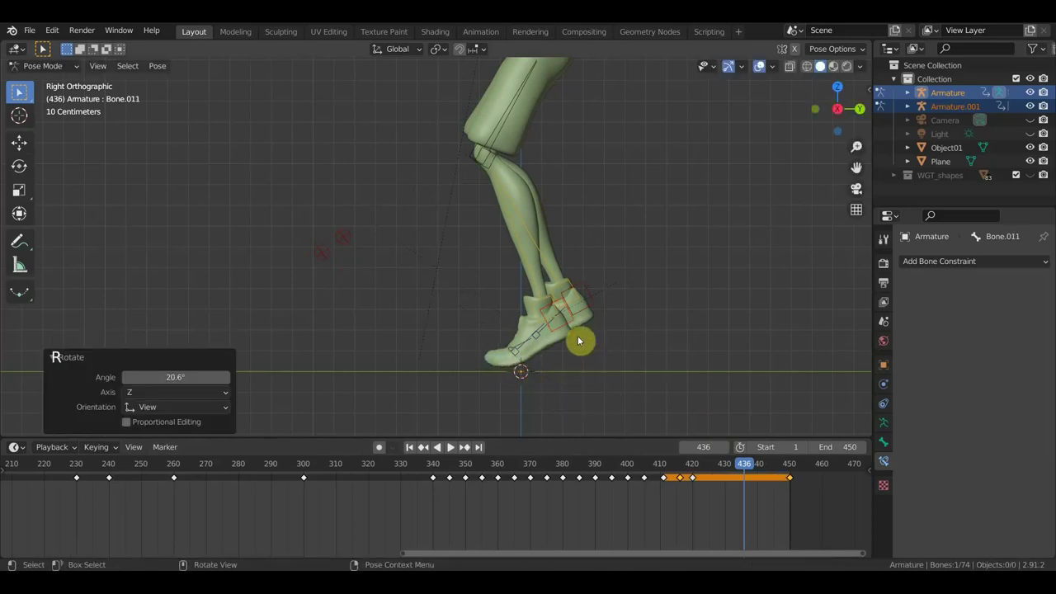
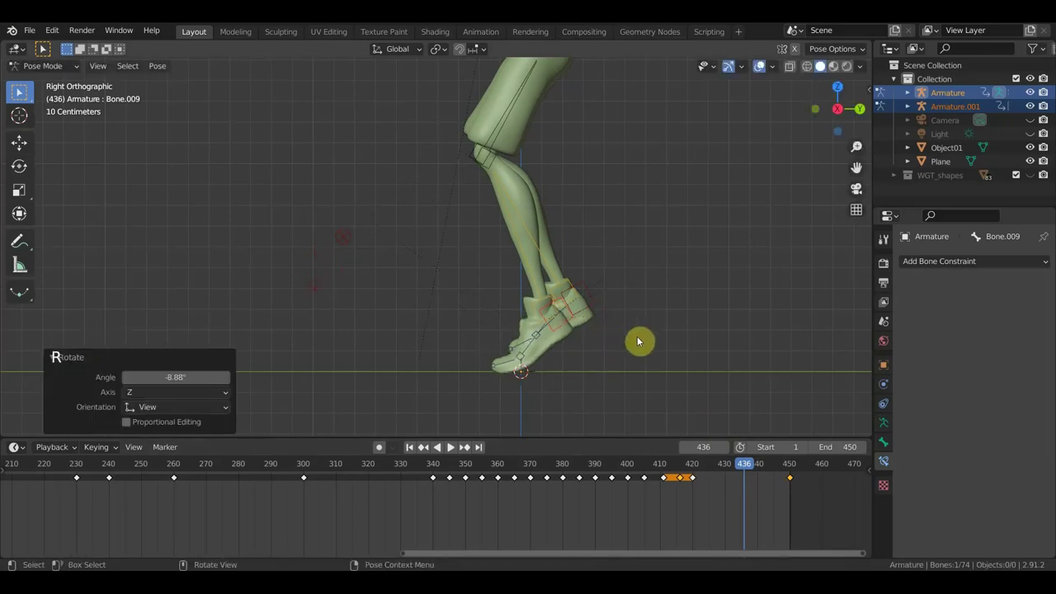
# - Key the full pose at frame 436, then move the foot bone at frame 450
pyautogui.press('a')
pyautogui.press('i')
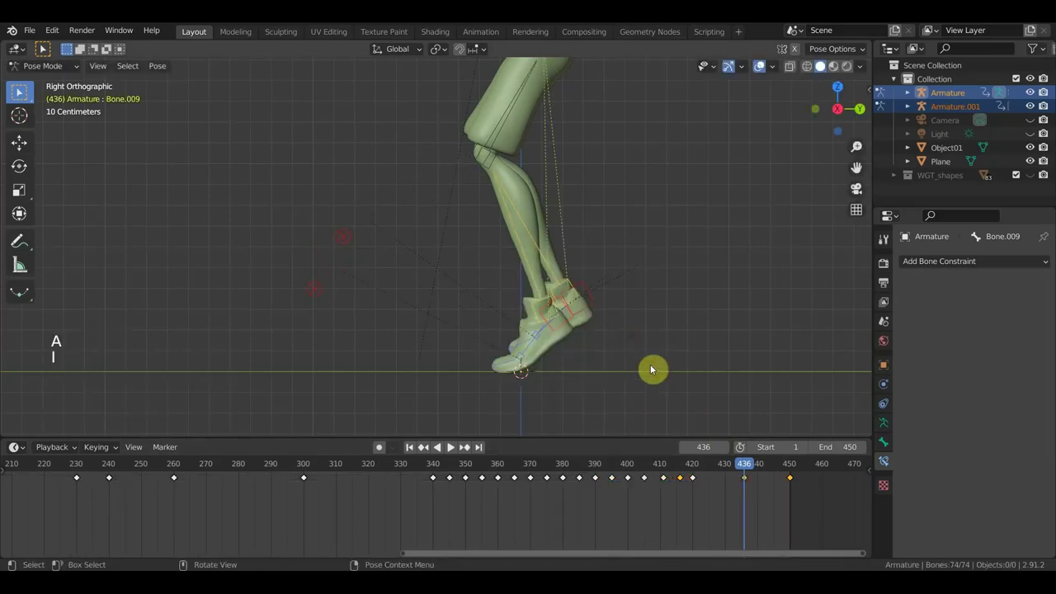
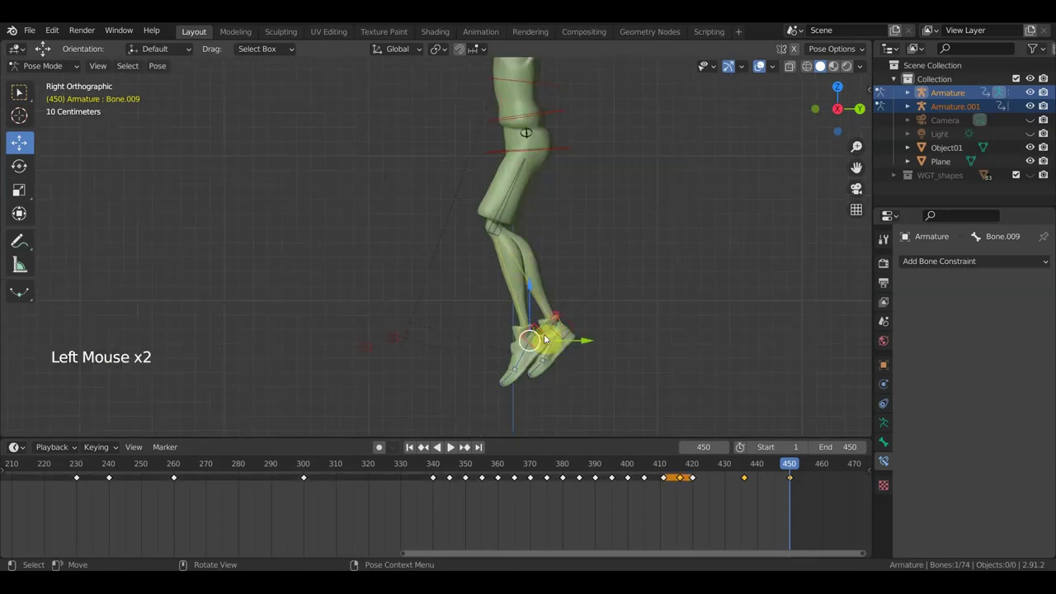
pyautogui.press('g')
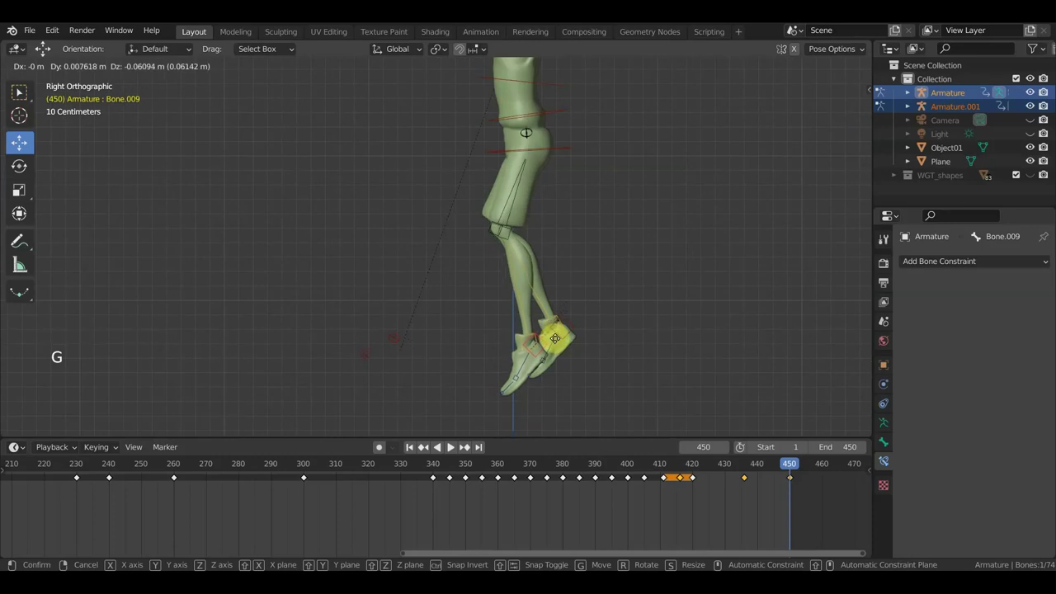
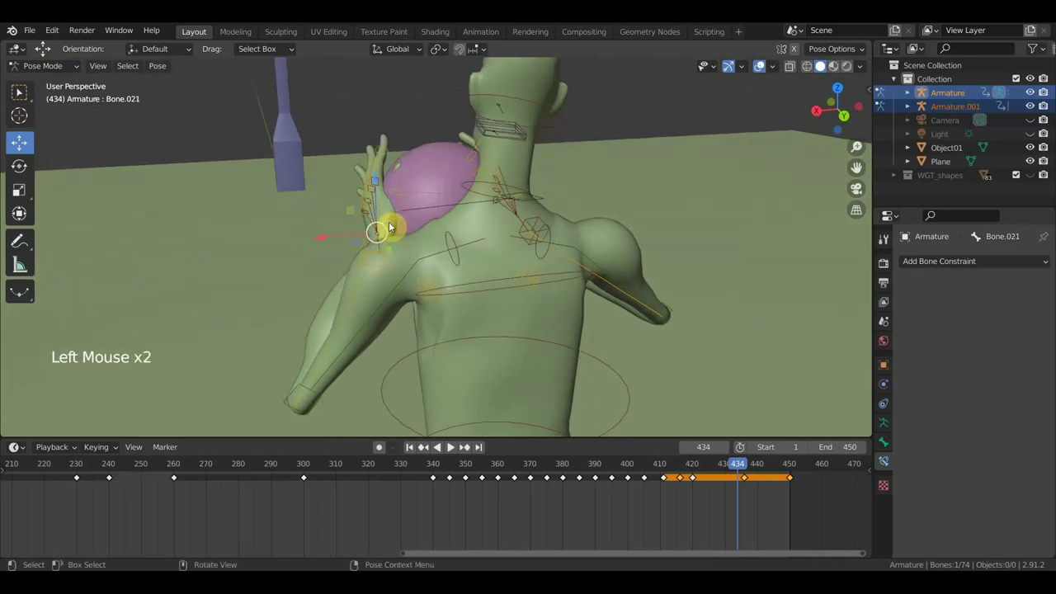
# - Rotate a finger bone around the ball at frame 434 and select the next one
pyautogui.press('r')
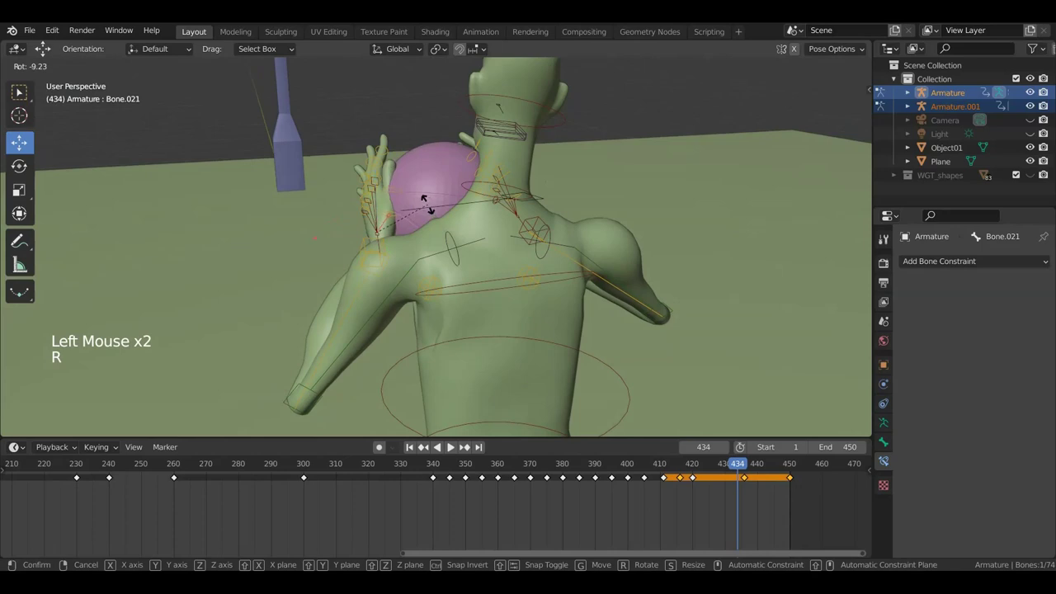
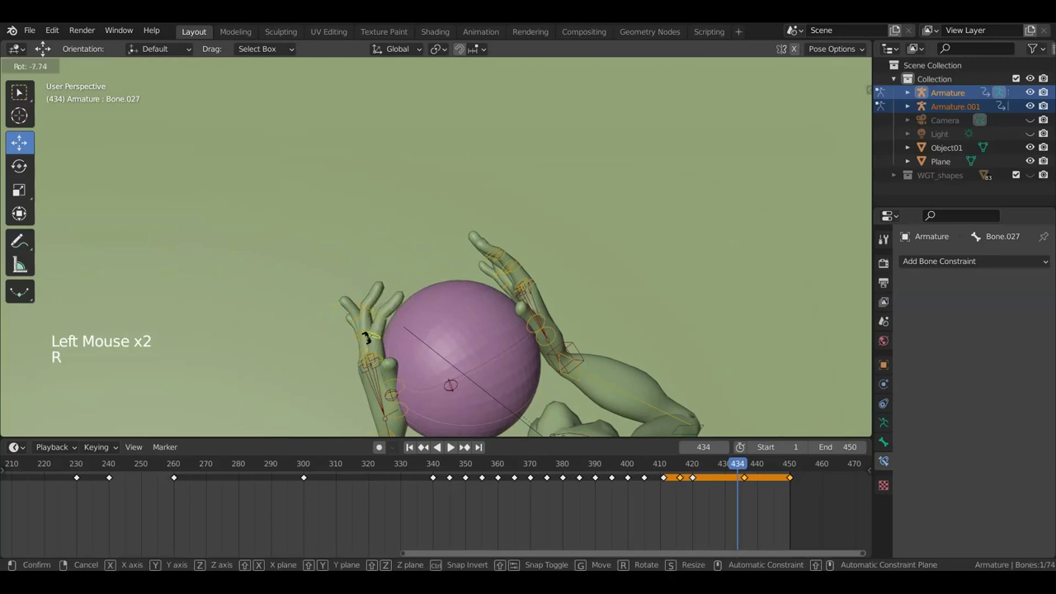
pyautogui.scroll(3)
pyautogui.middleClick(419, 315)
pyautogui.click(488, 293)
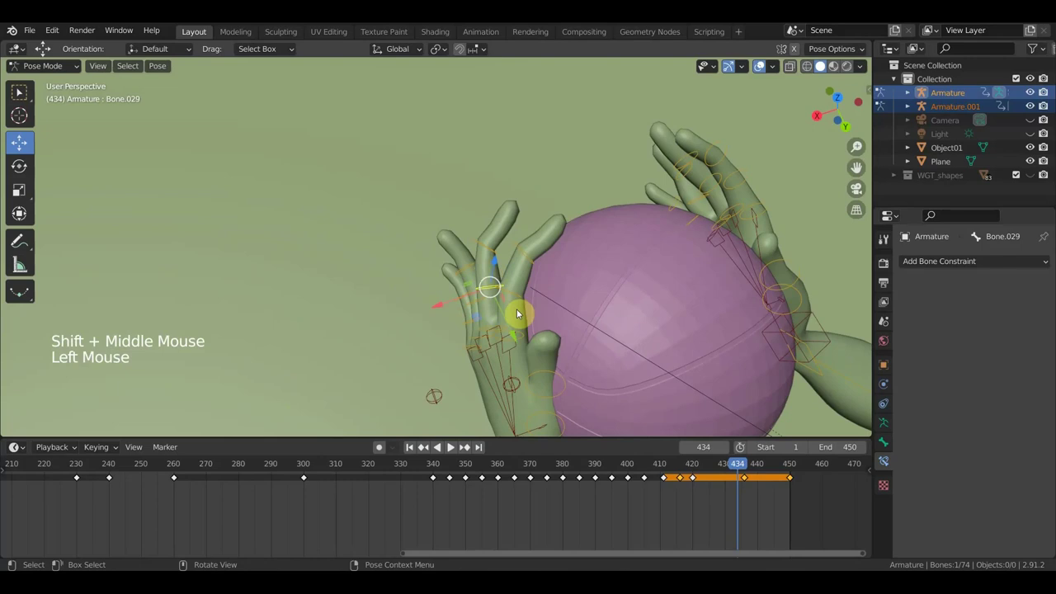
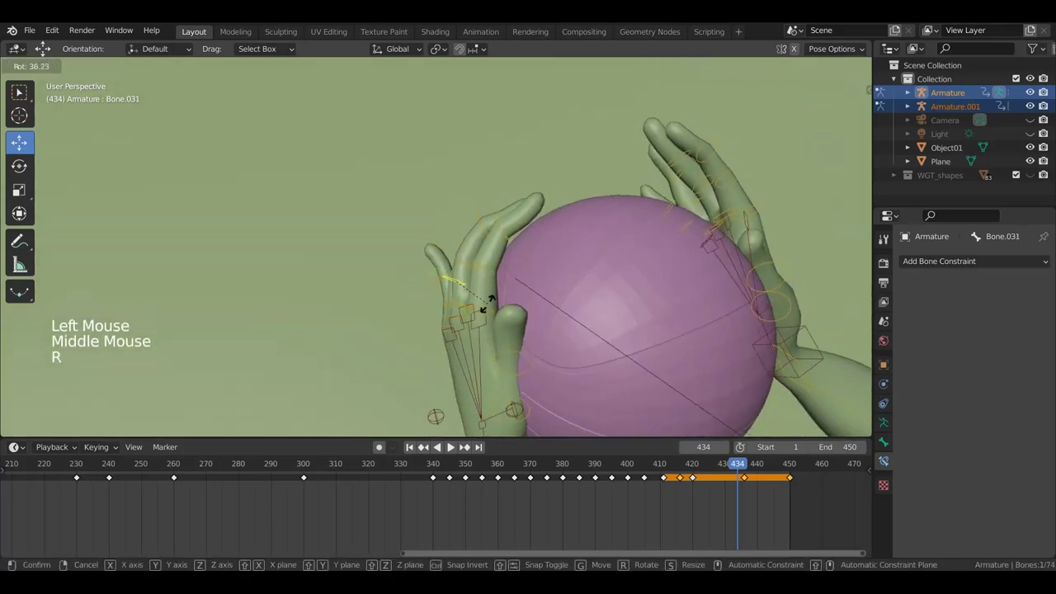
pyautogui.middleClick(465, 297)
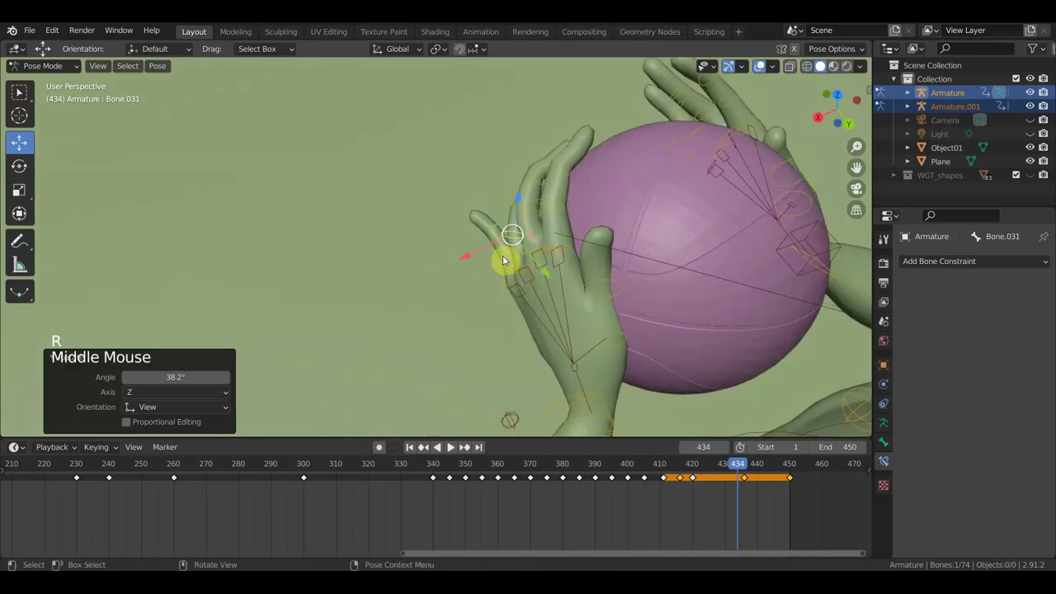
# - Rotate another finger joint and reposition the hand bone on the ball
pyautogui.click(512, 261)
pyautogui.middleClick(532, 292)
pyautogui.press('r')
pyautogui.middleClick(508, 343)
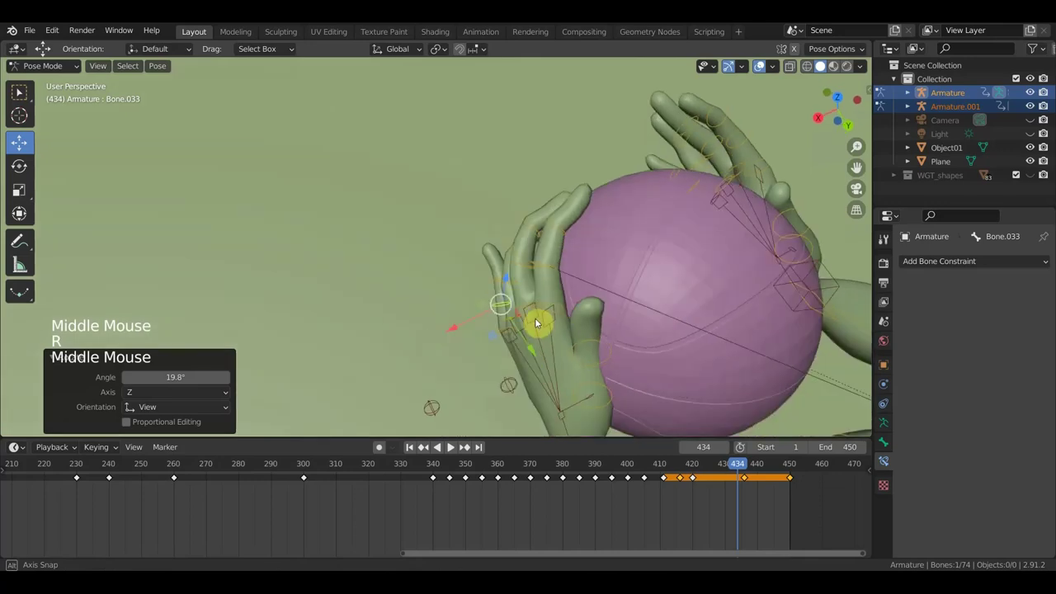
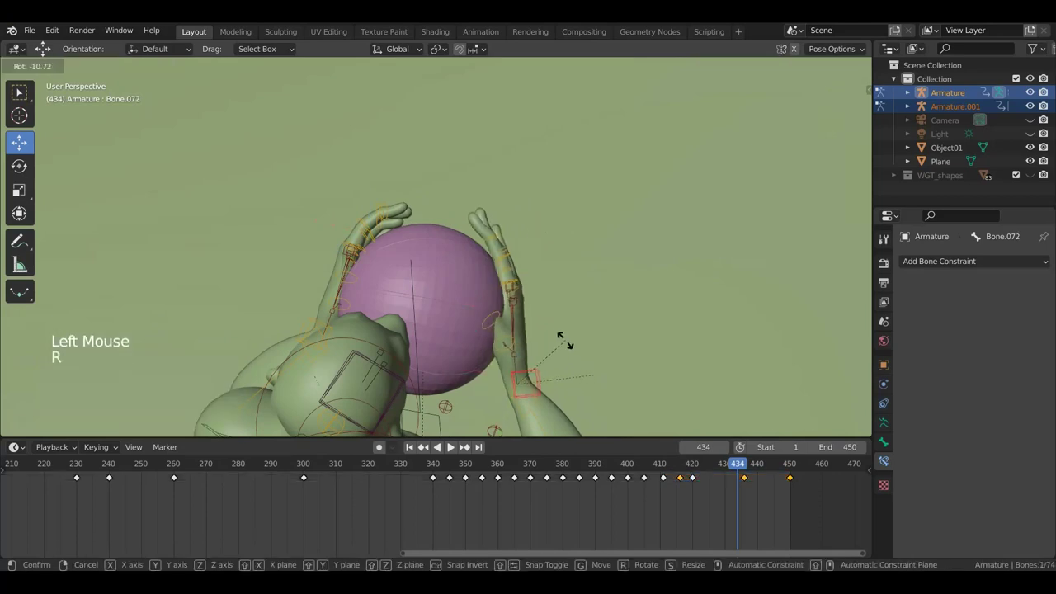
pyautogui.press('g')
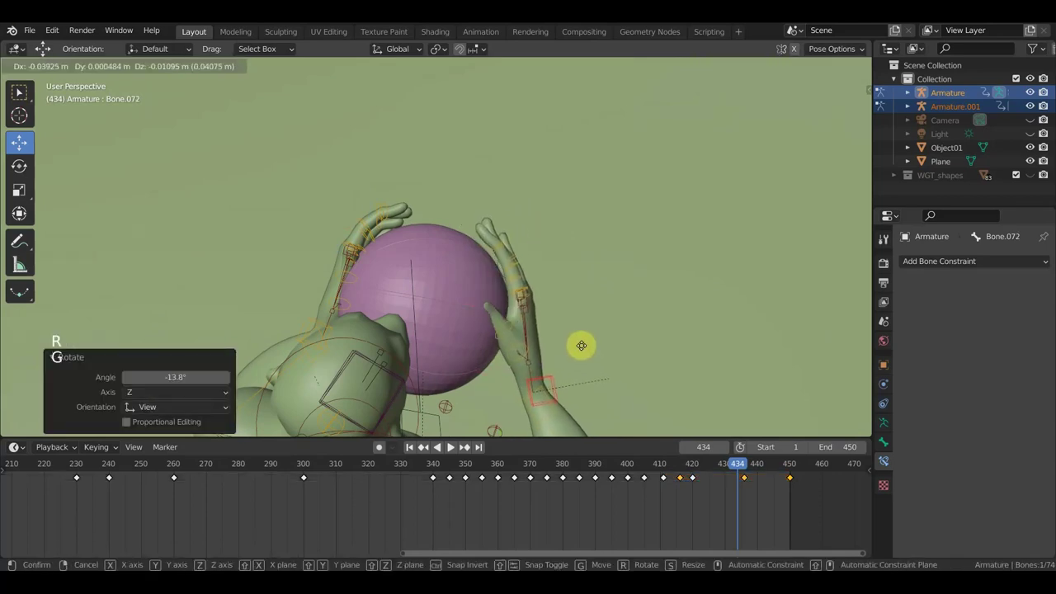
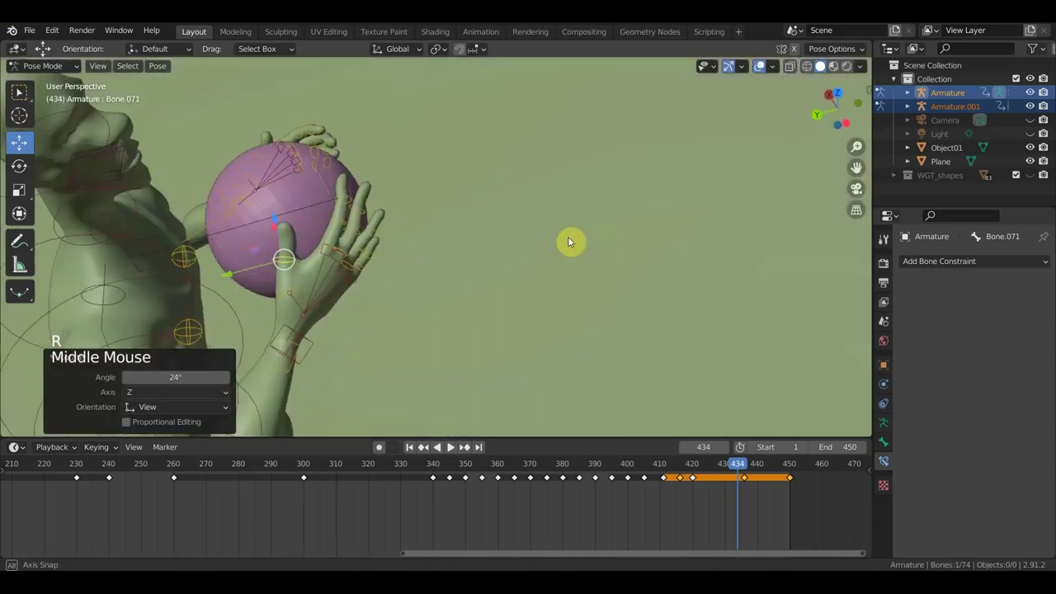
# - Key the whole adjusted pose at frame 434, then jump to frame 436
pyautogui.scroll(-3)
pyautogui.press('a')
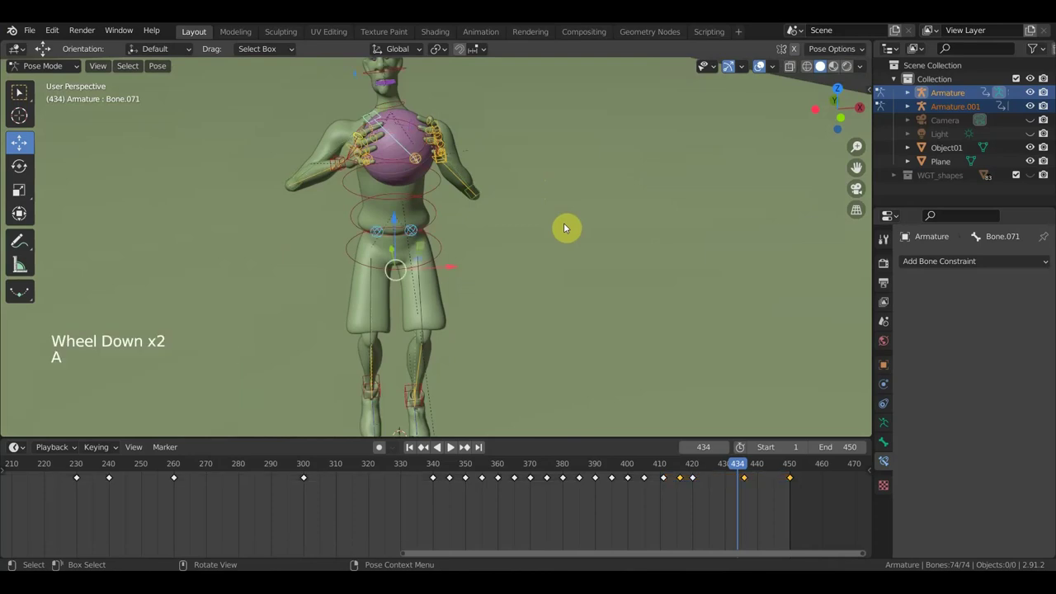
pyautogui.press('i')
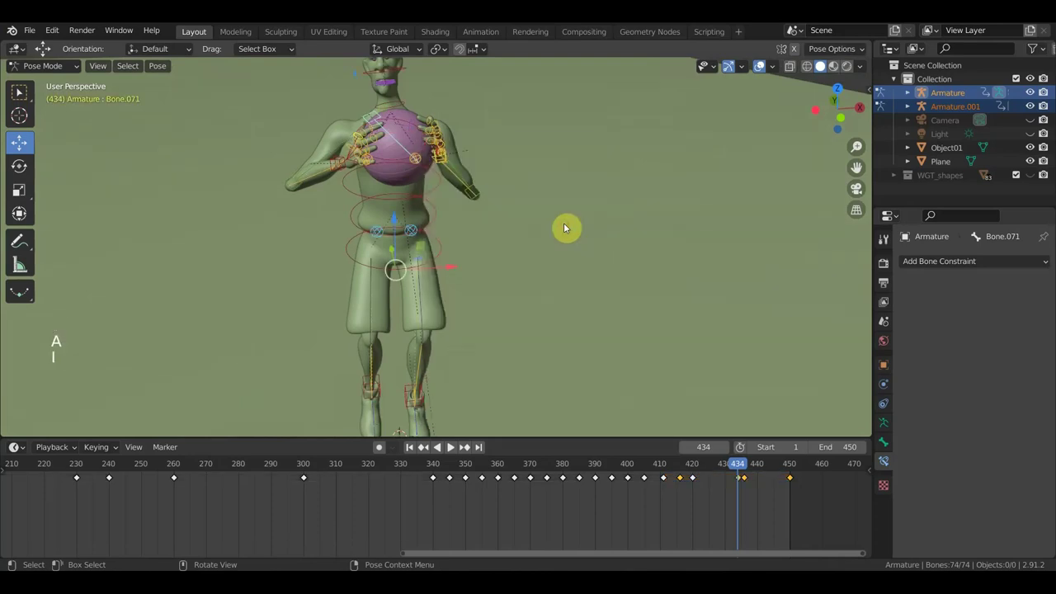
pyautogui.scroll(3)
pyautogui.middleClick(550, 264)
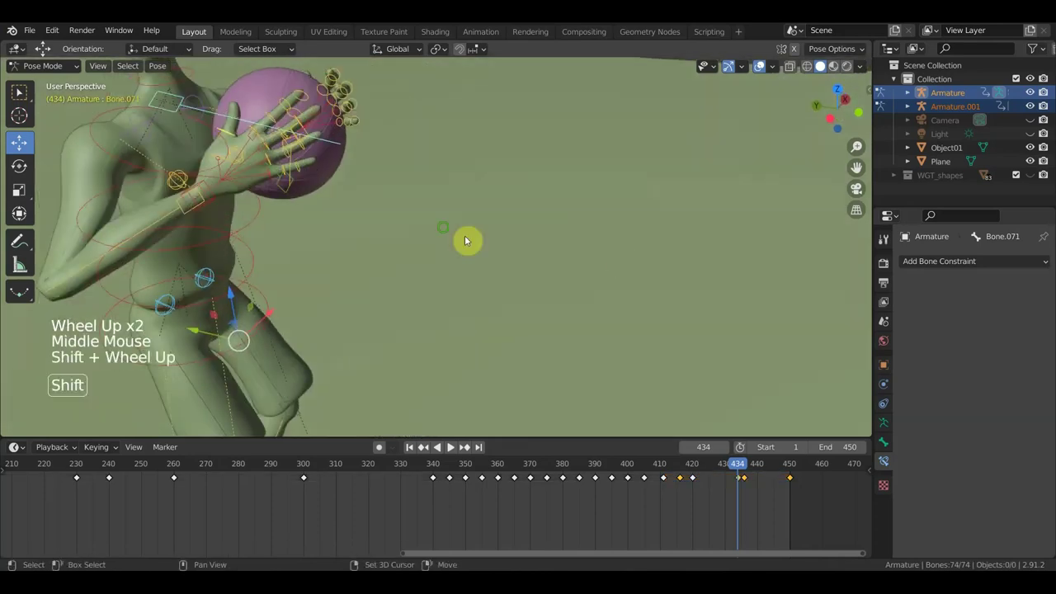
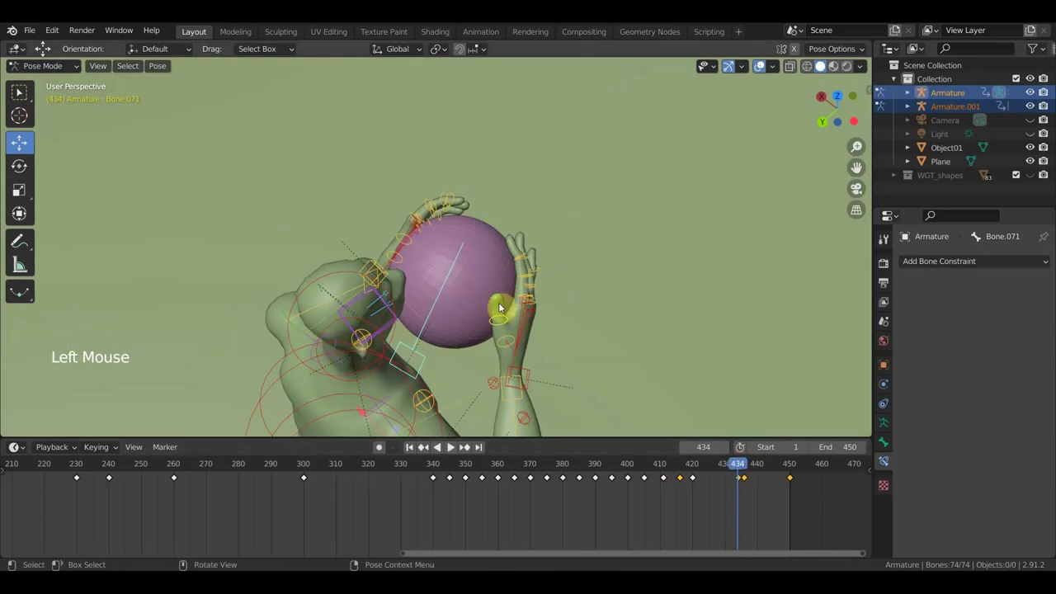
pyautogui.click(748, 468)
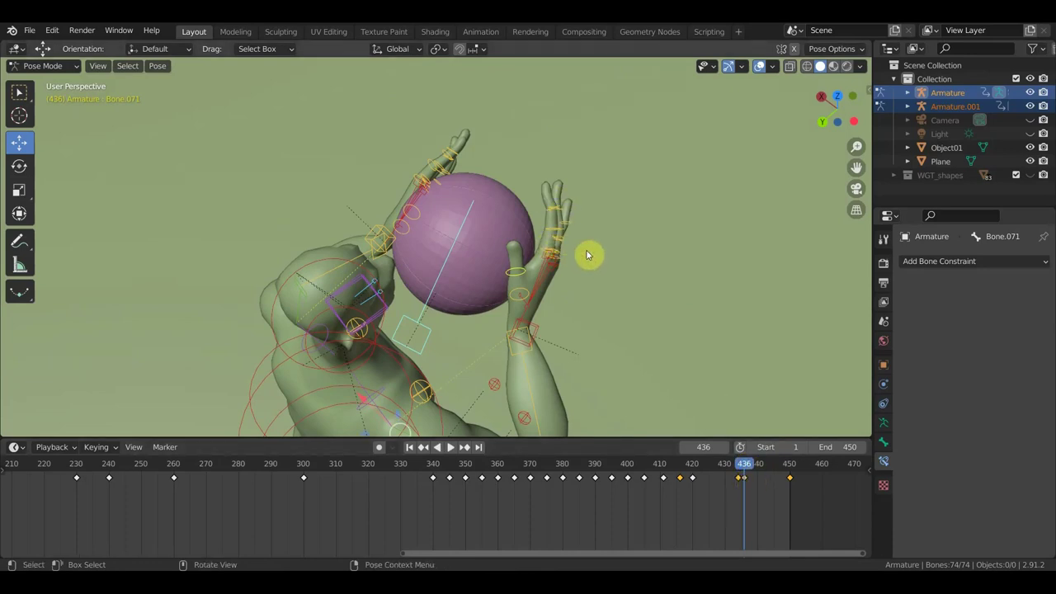
# - Select the raised hand's bones and fingers plus one more bone near the head
pyautogui.middleClick(593, 252)
pyautogui.click(596, 271)
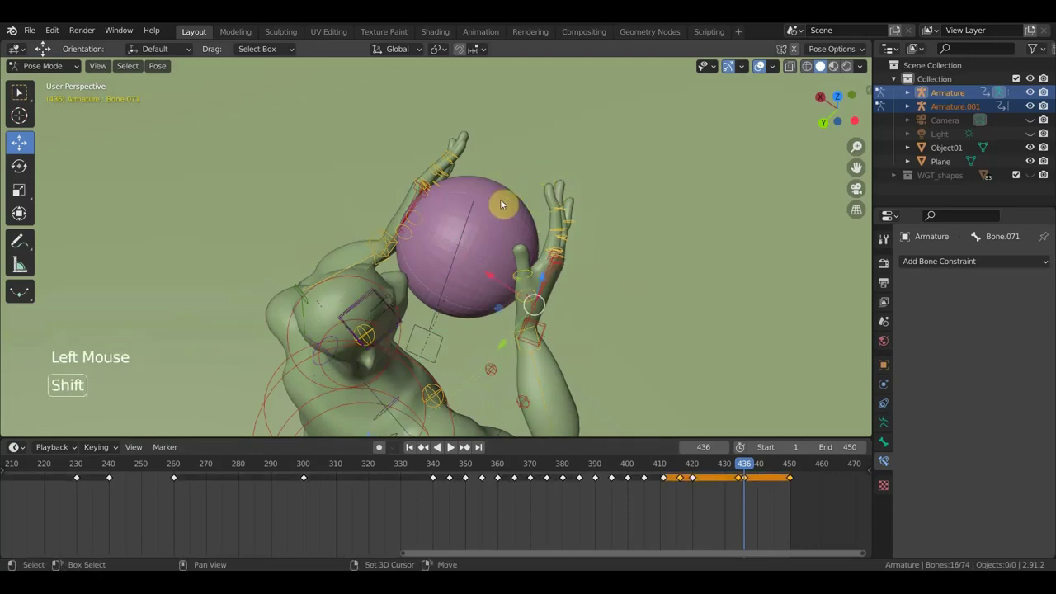
pyautogui.click(365, 104)
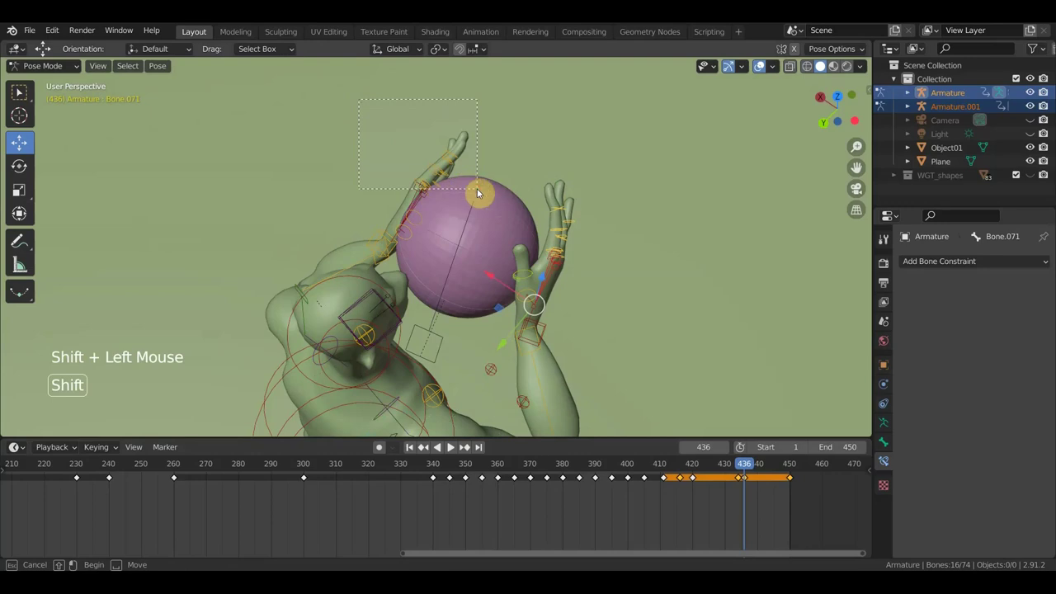
pyautogui.click(415, 175)
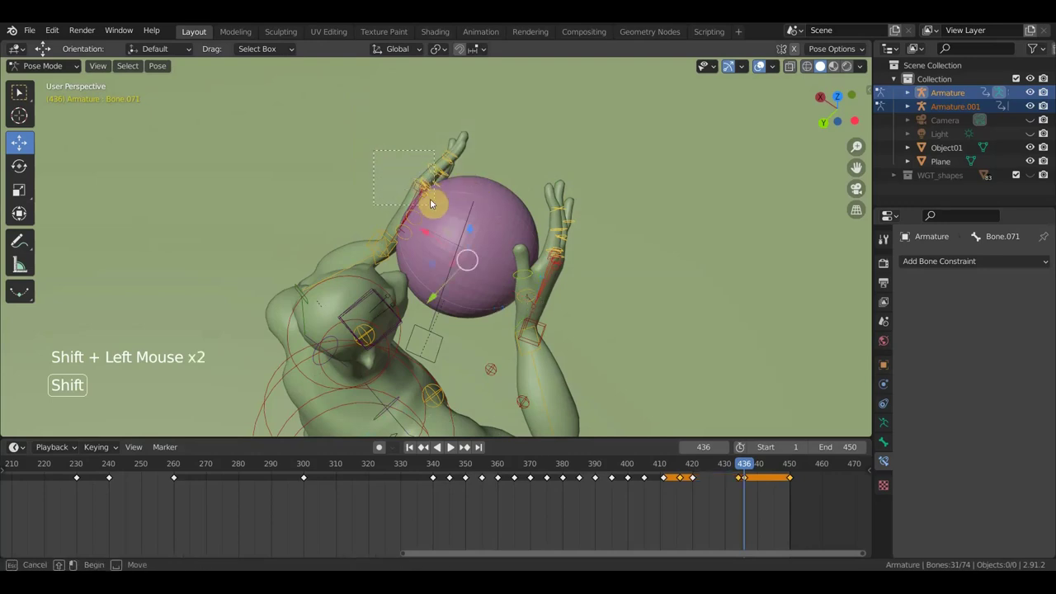
pyautogui.middleClick(561, 261)
pyautogui.click(554, 228)
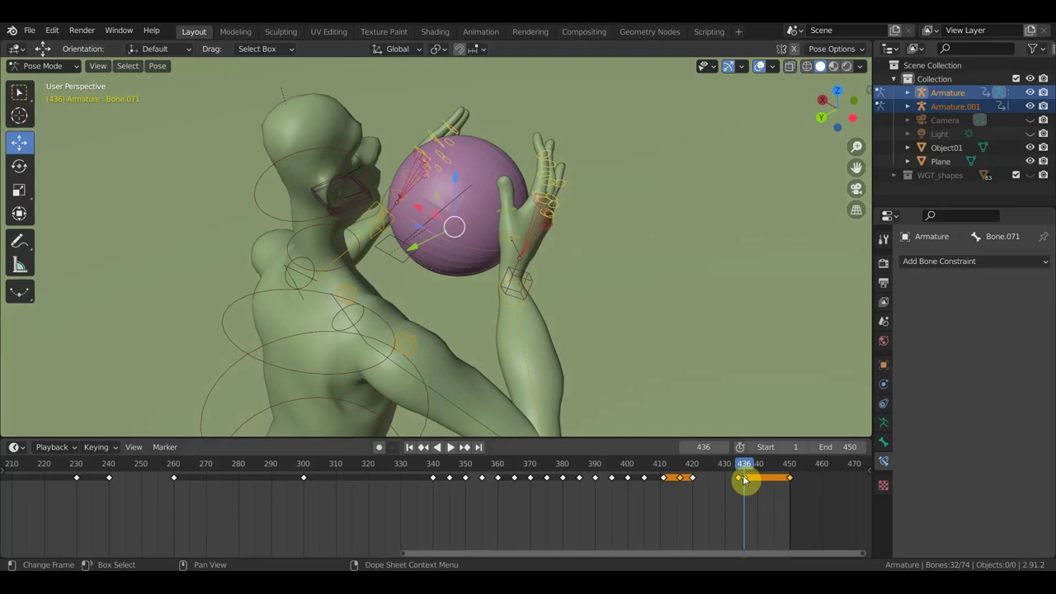
# - Duplicate timeline keys between frames 434 and 436, then undo the duplication
pyautogui.click(741, 472)
pyautogui.click(743, 473)
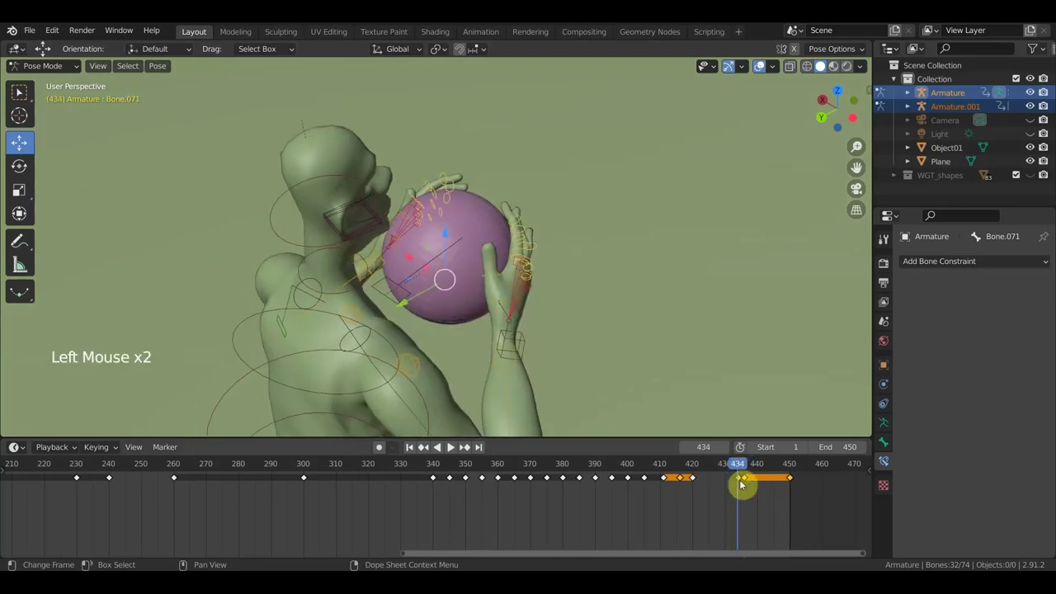
pyautogui.click(744, 485)
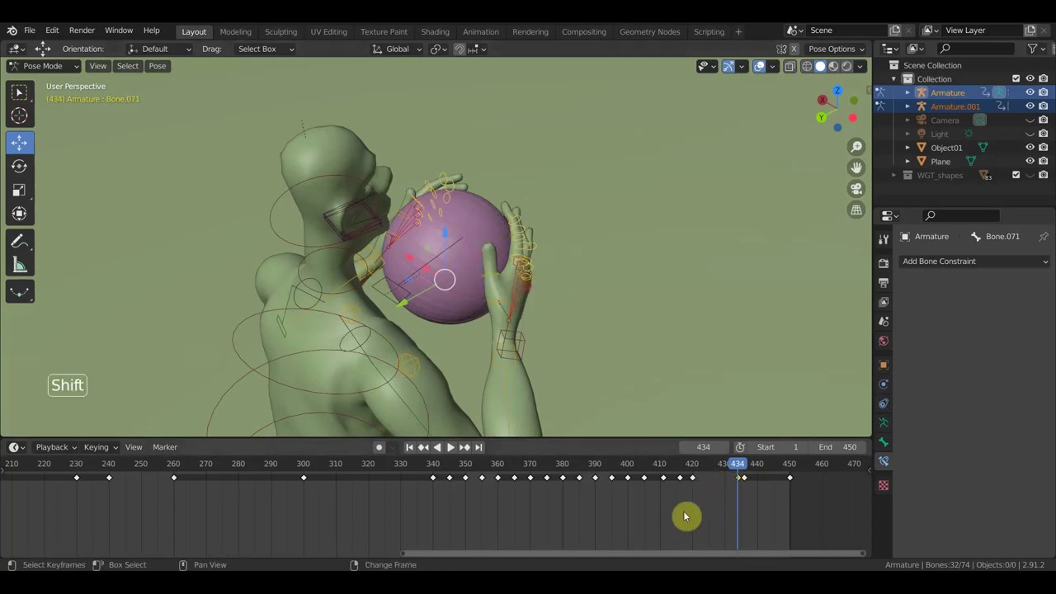
pyautogui.press('shift+d')
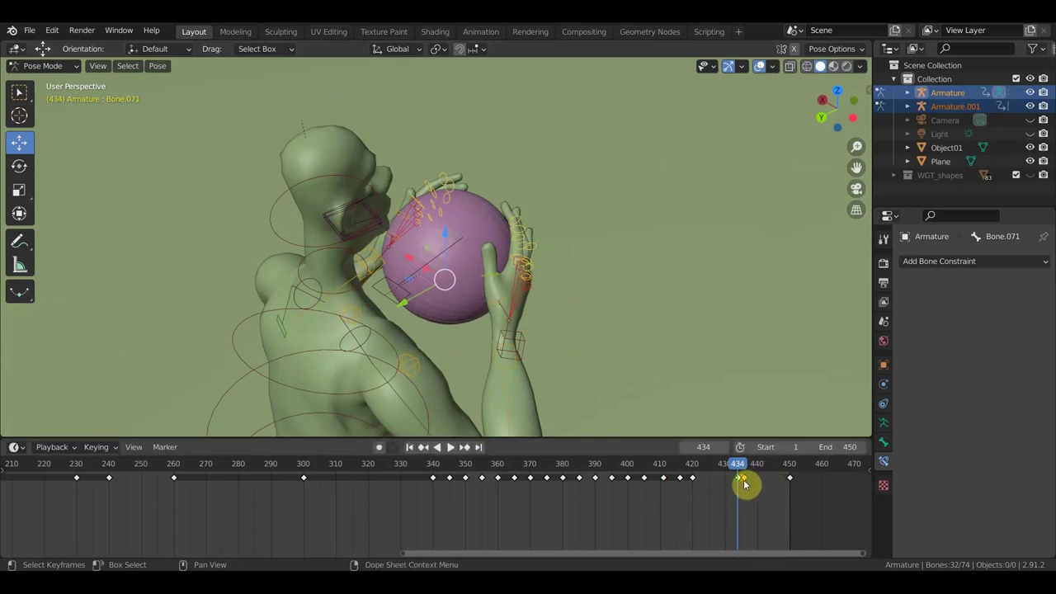
pyautogui.click(746, 472)
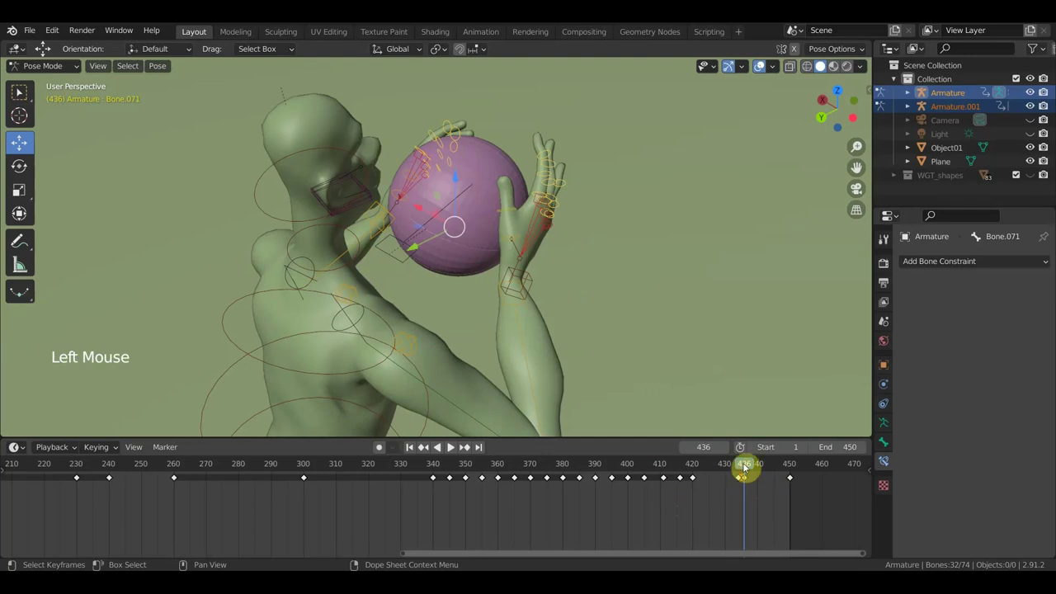
pyautogui.scroll(3)
pyautogui.middleClick(765, 506)
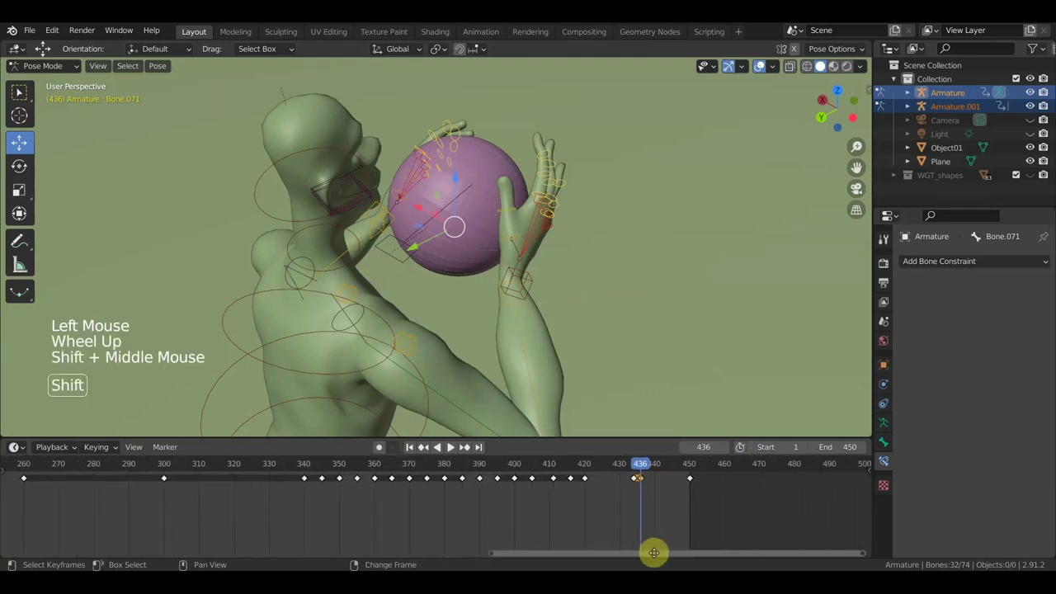
pyautogui.scroll(3)
pyautogui.scroll(3)
pyautogui.middleClick(714, 513)
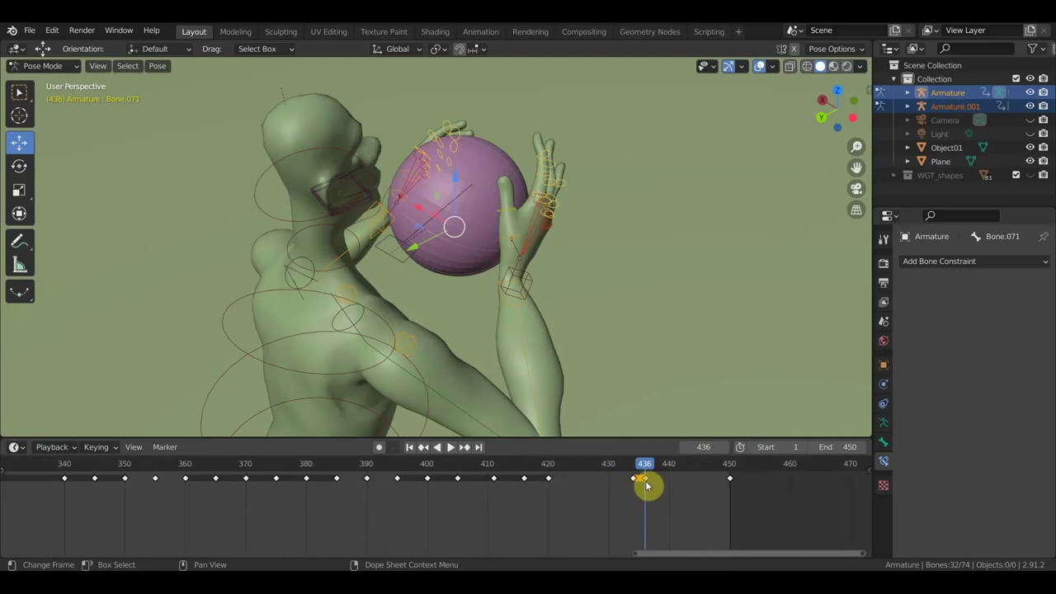
pyautogui.press('ctrl+z')
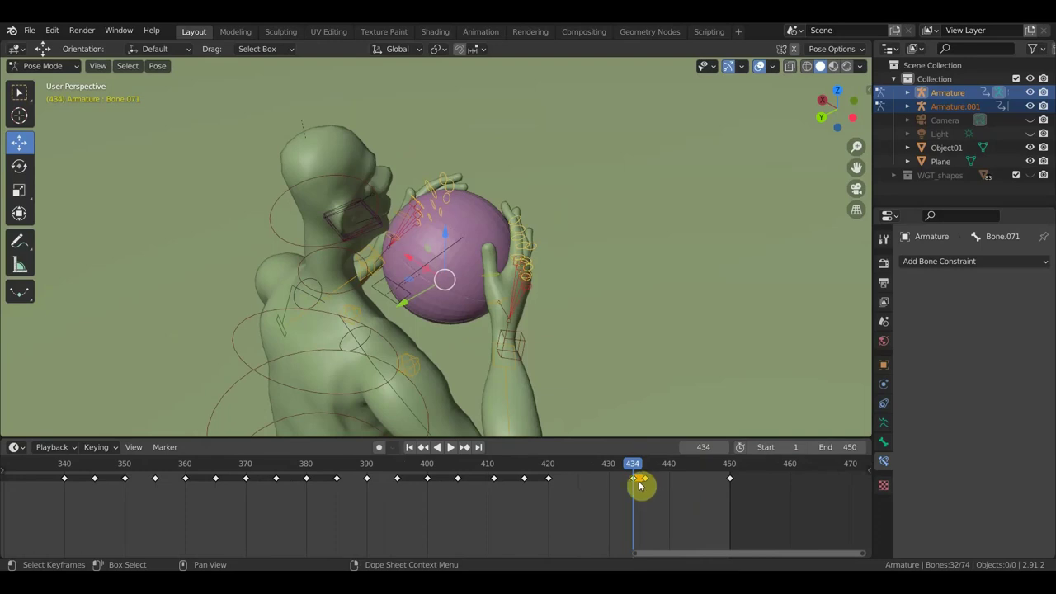
pyautogui.press('ctrl+z')
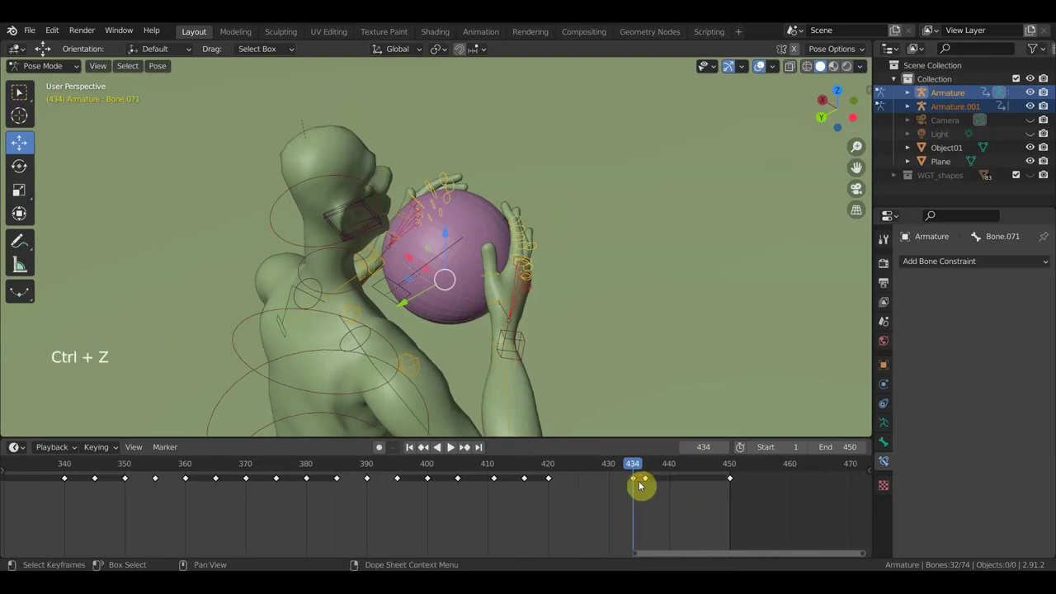
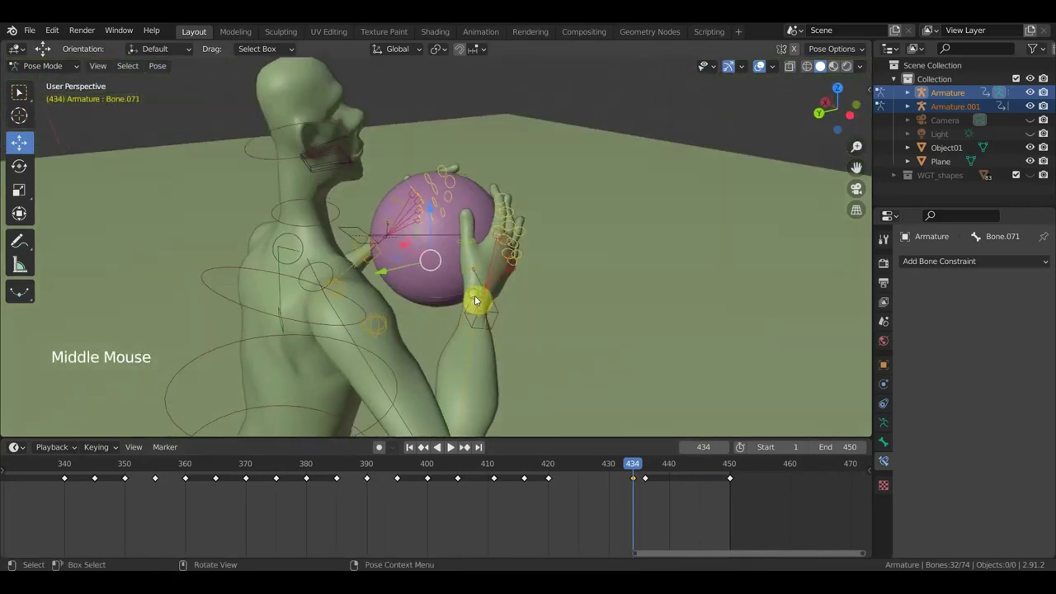
# - Move the keyframe after 434 and place a duplicate of it at frame 436
pyautogui.click(639, 482)
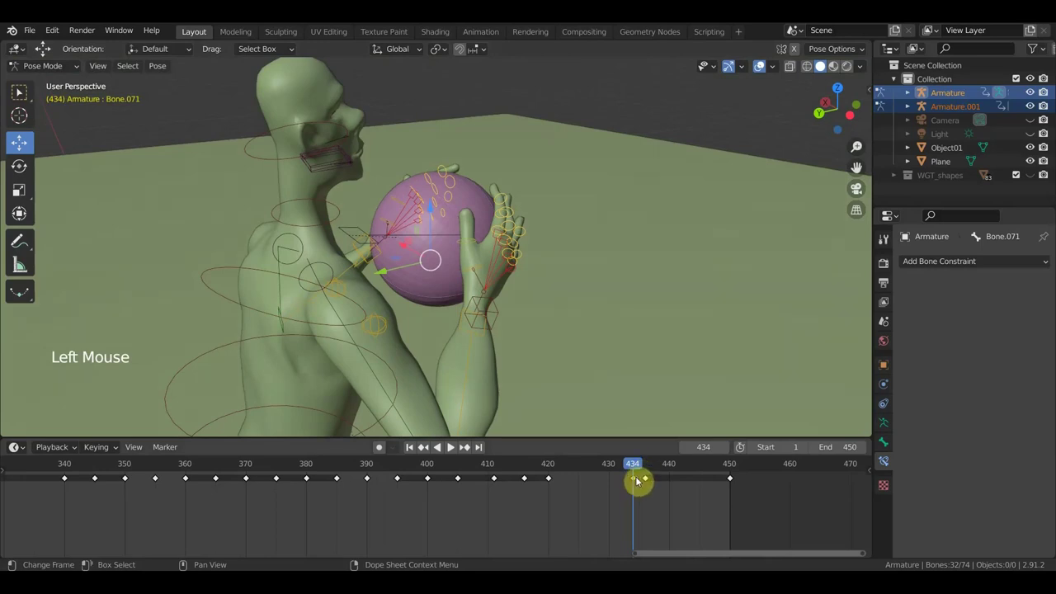
pyautogui.press('g')
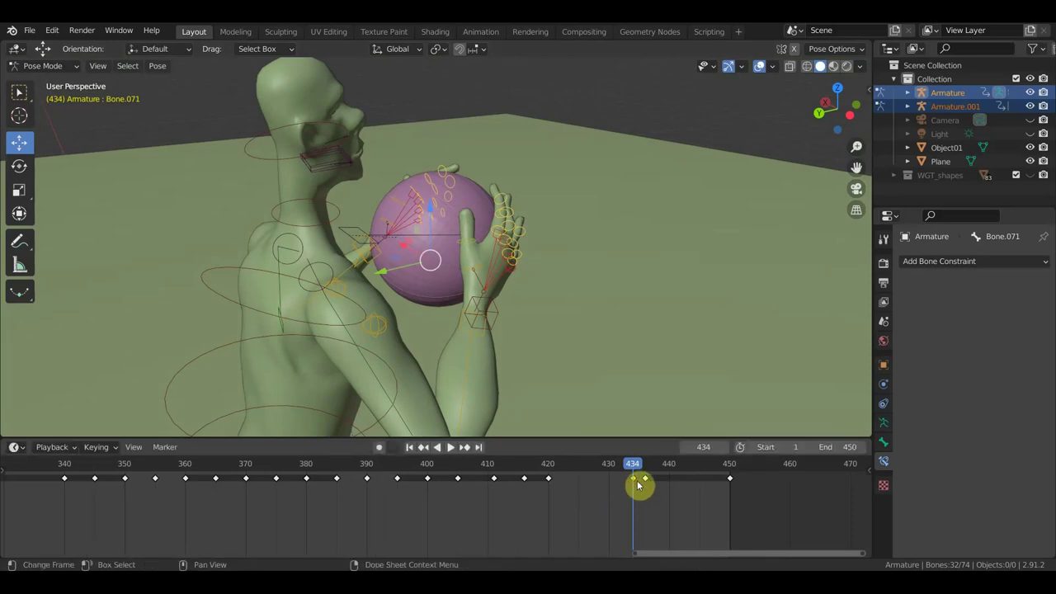
pyautogui.press('g')
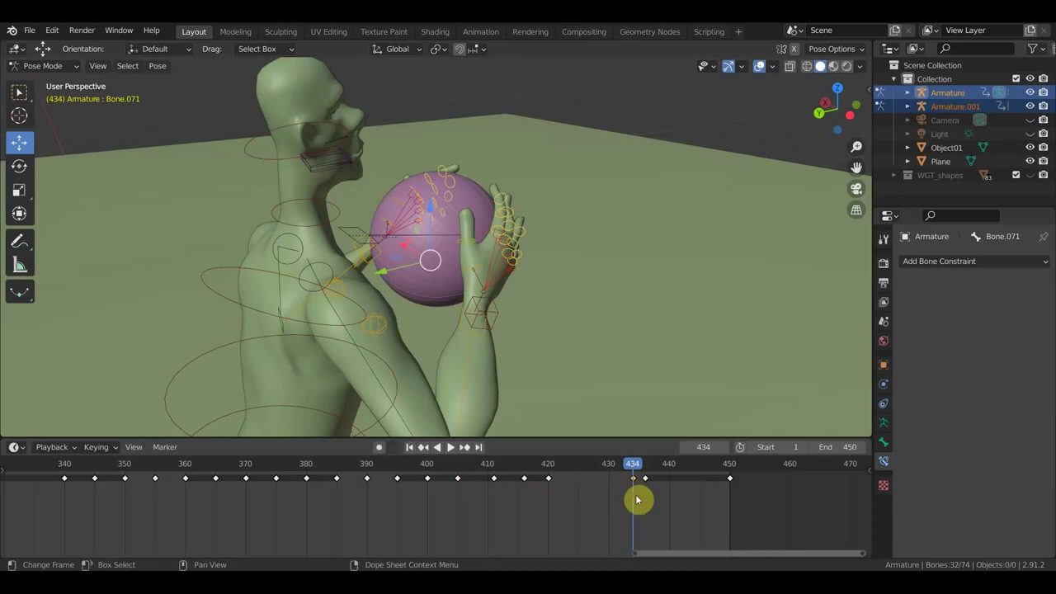
pyautogui.press('shift+d')
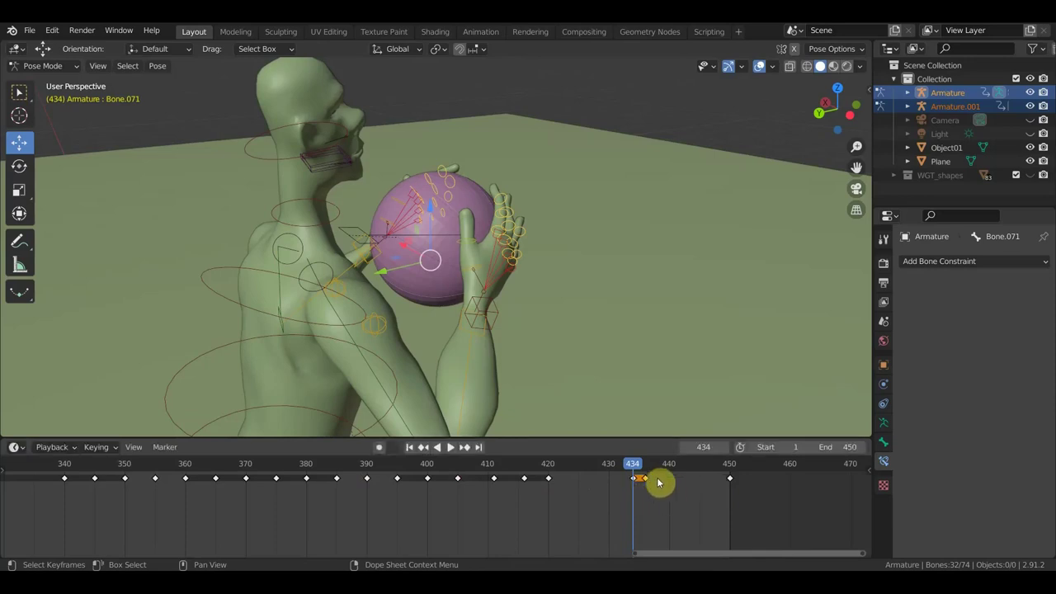
pyautogui.click(650, 476)
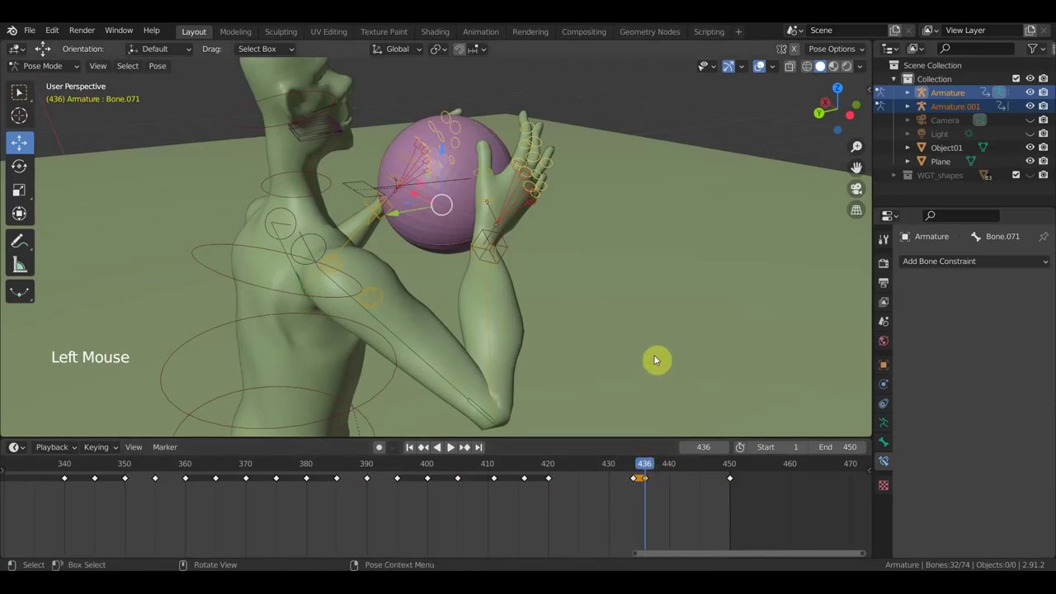
pyautogui.scroll(-3)
# - Select the keyframes from 436 to 450 and duplicate the frame 436 key
pyautogui.middleClick(624, 351)
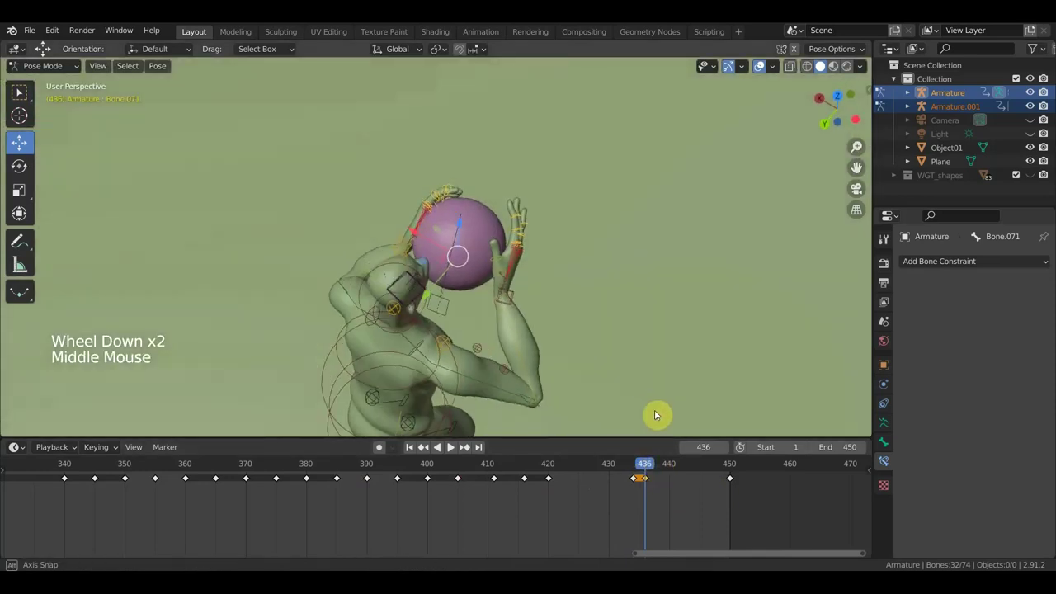
pyautogui.scroll(3)
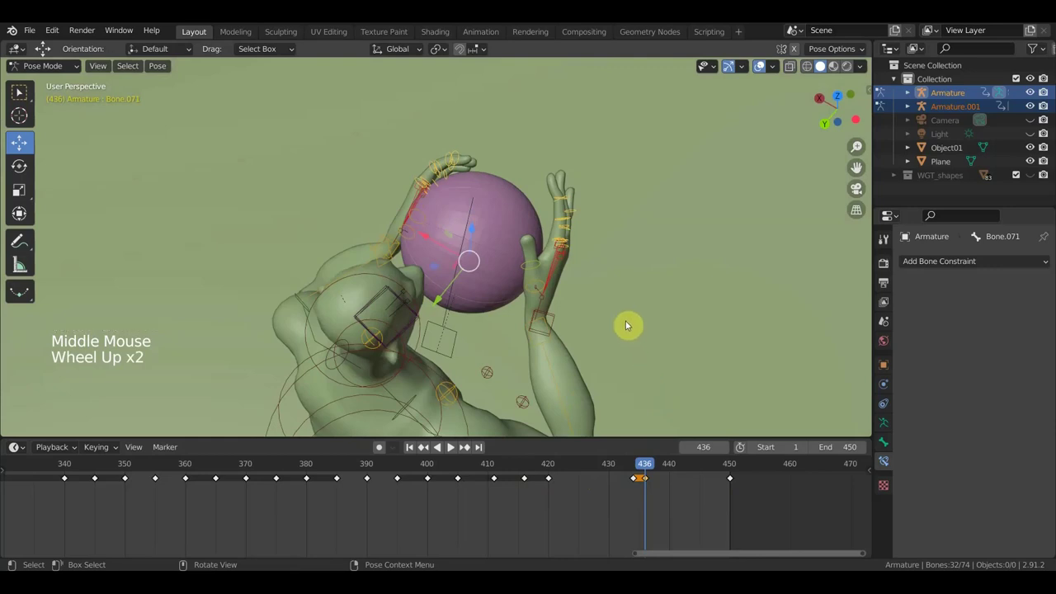
pyautogui.click(566, 236)
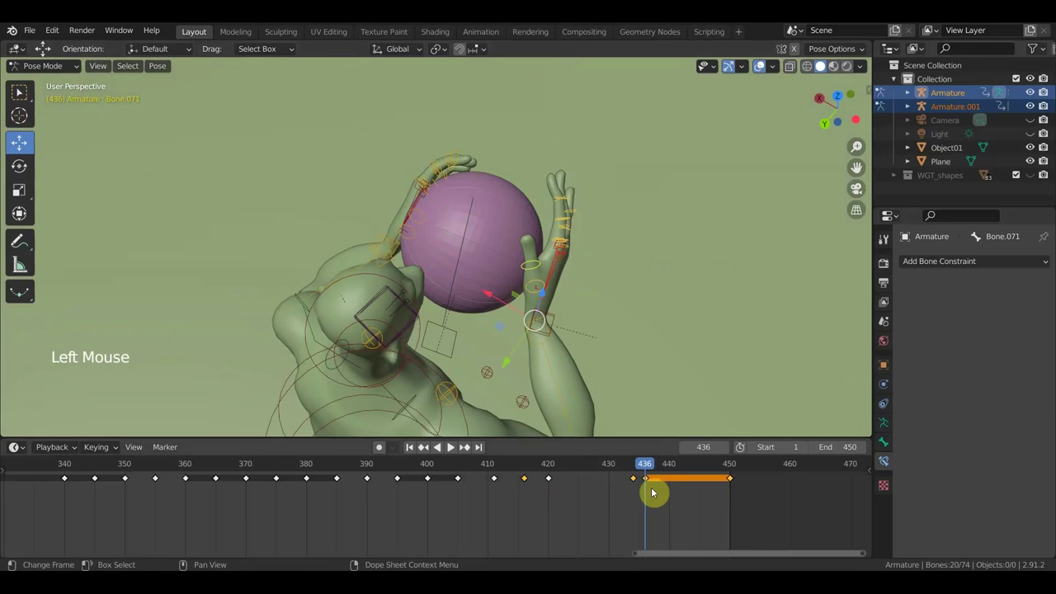
pyautogui.click(637, 477)
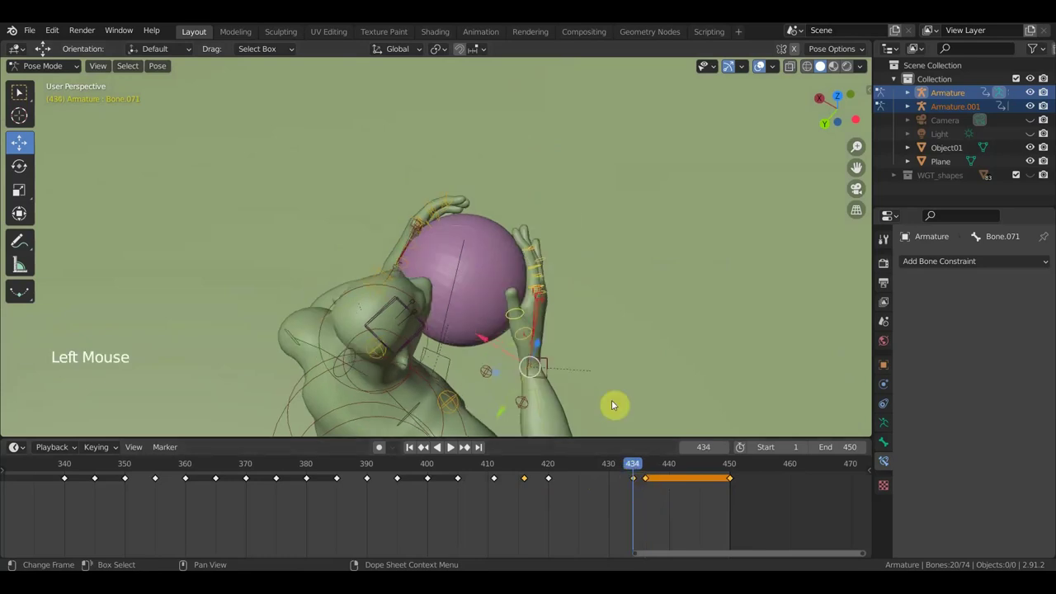
pyautogui.click(572, 328)
pyautogui.click(576, 336)
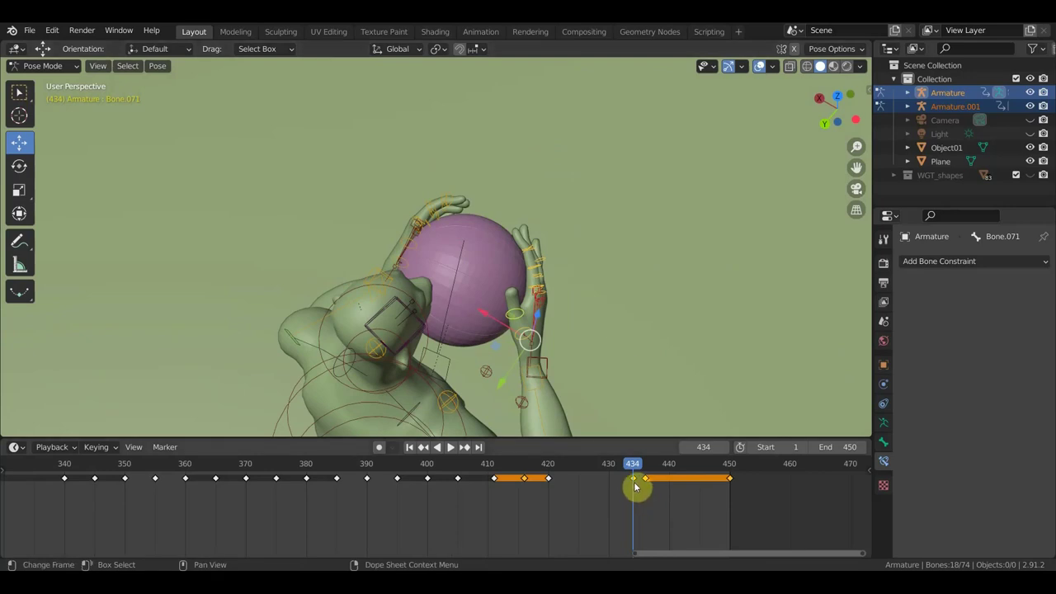
pyautogui.click(640, 488)
pyautogui.press('shift+d')
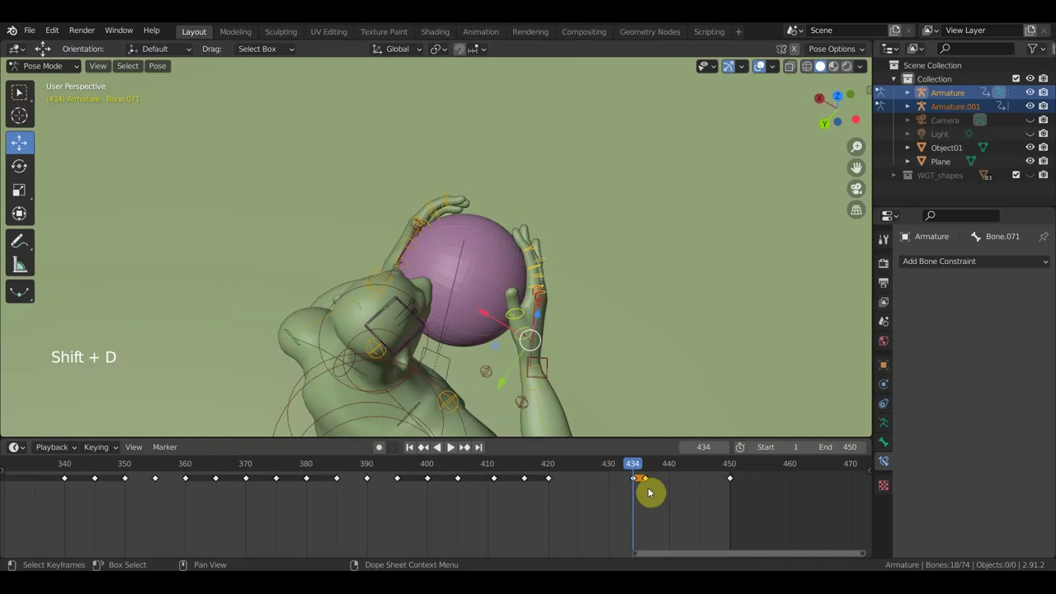
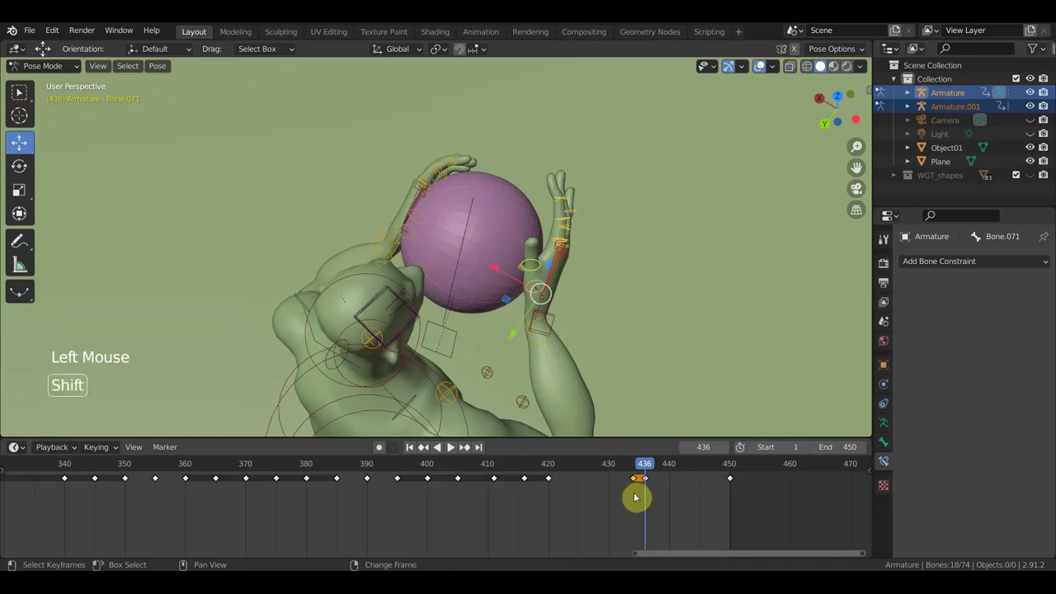
pyautogui.press('shift+d')
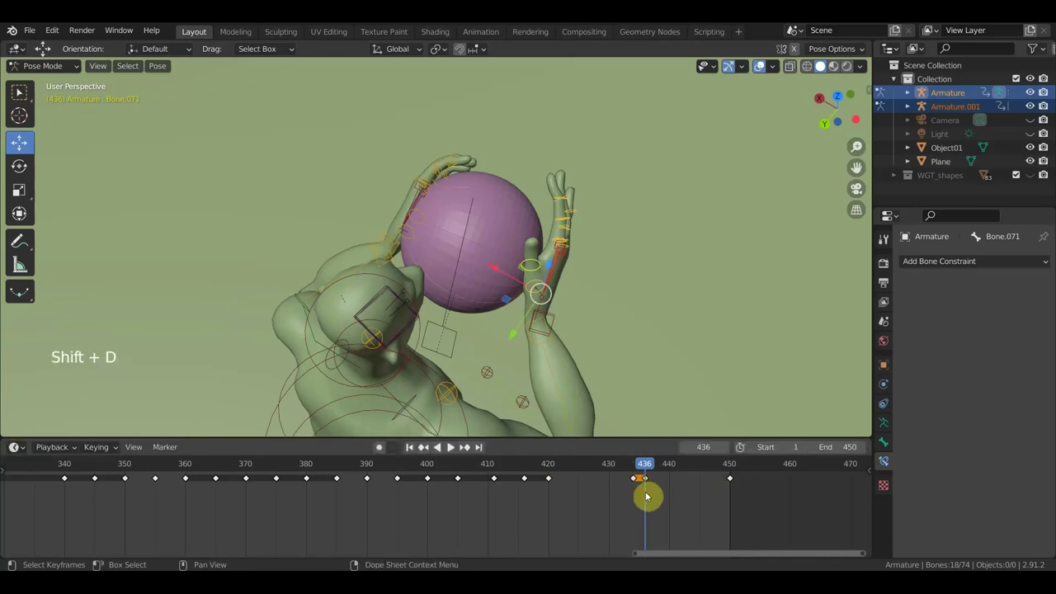
# - Select every bone of the rig and key the full hands-overhead pose at frame 436
pyautogui.middleClick(635, 393)
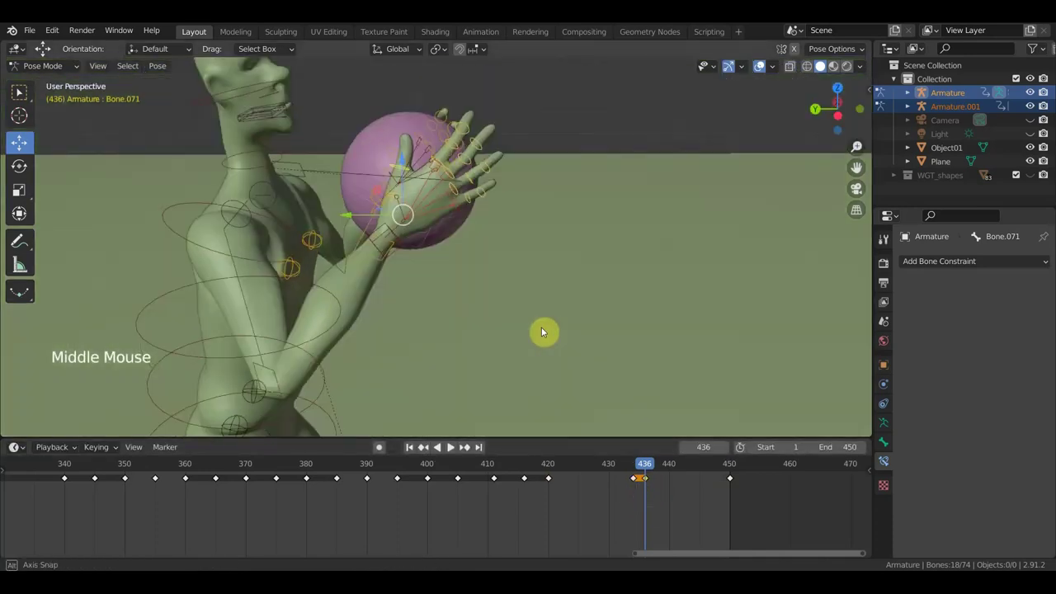
pyautogui.middleClick(515, 311)
pyautogui.middleClick(504, 269)
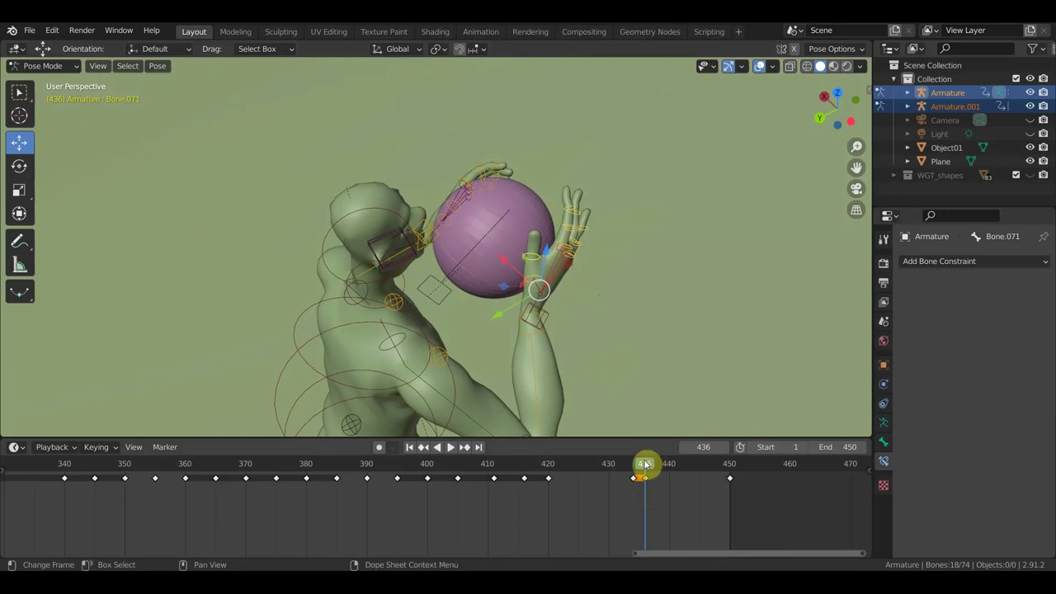
pyautogui.press('a')
pyautogui.press('i')
pyautogui.middleClick(621, 363)
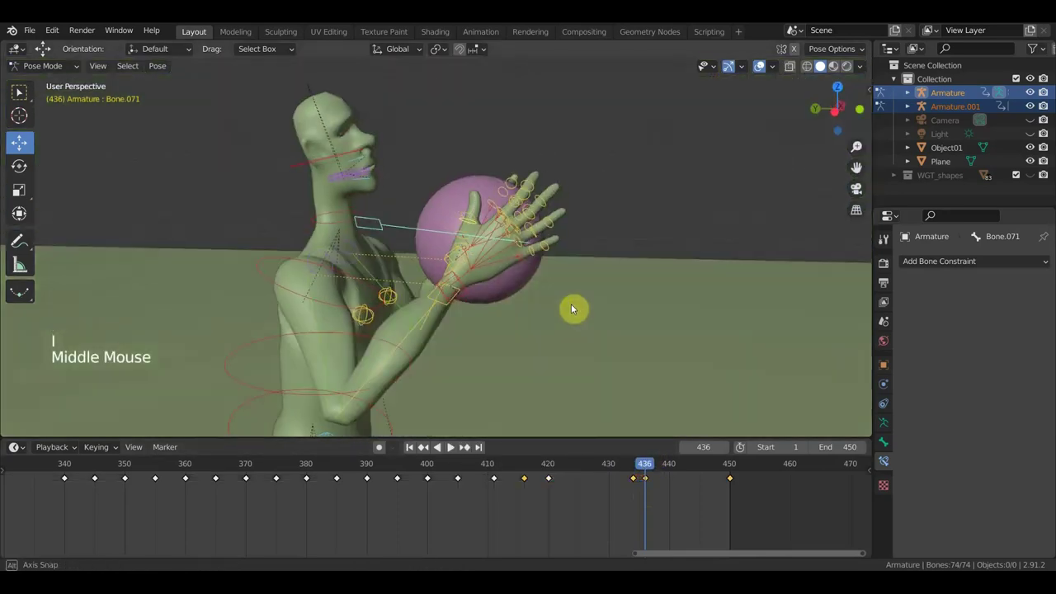
pyautogui.middleClick(584, 312)
pyautogui.scroll(3)
# - Delete the keyframe at frame 436, keeping the keys at 434 and 450
pyautogui.click(663, 498)
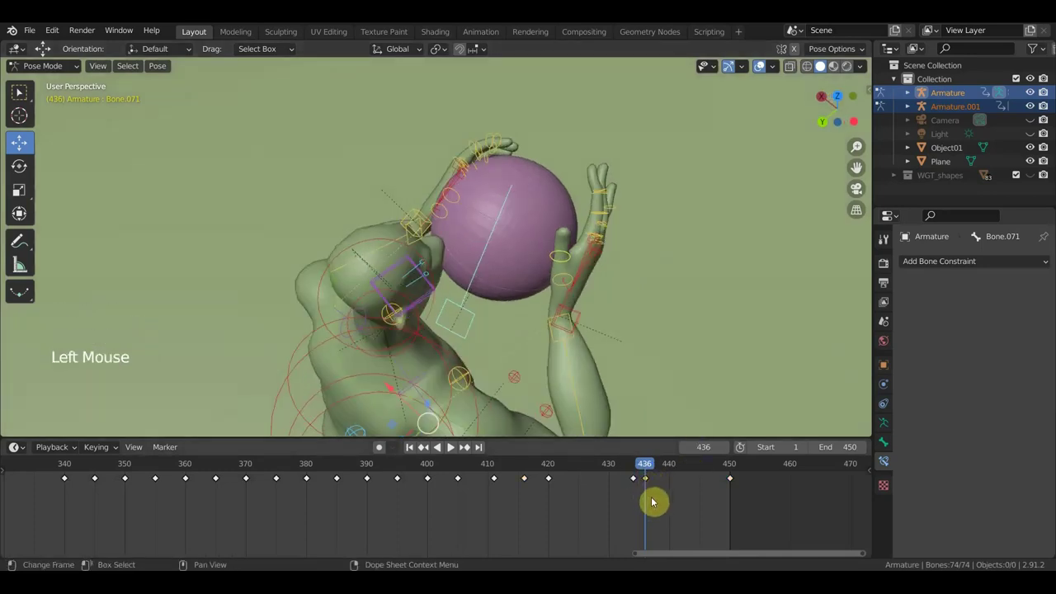
pyautogui.press('a')
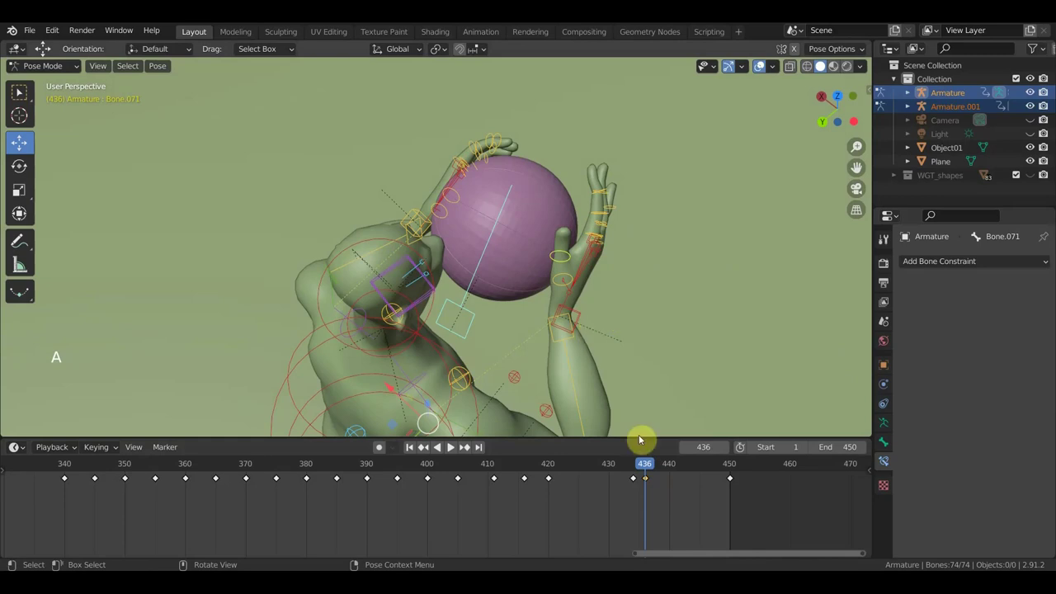
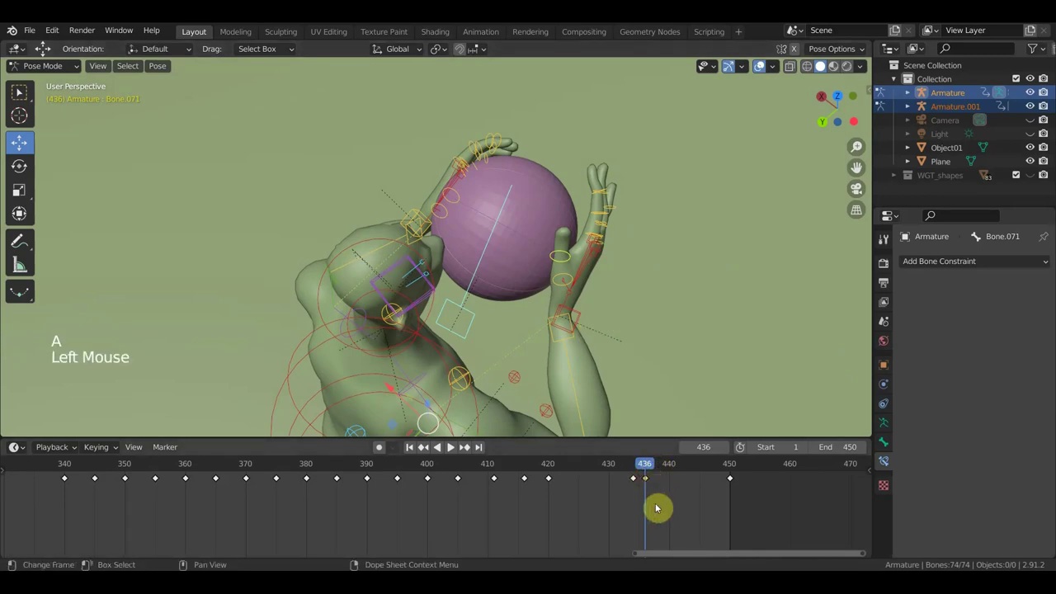
pyautogui.press('Delete')
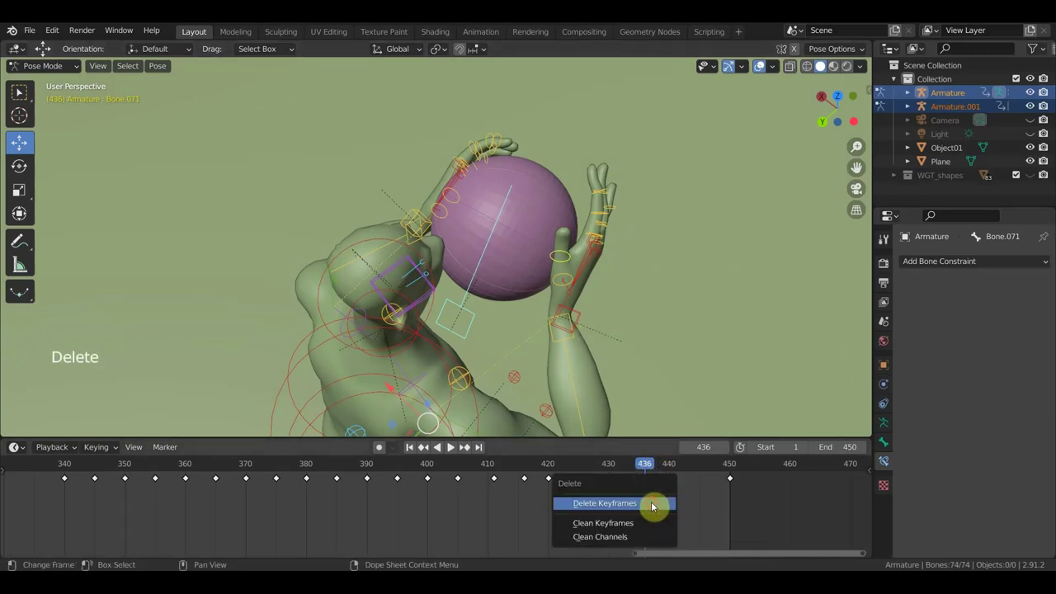
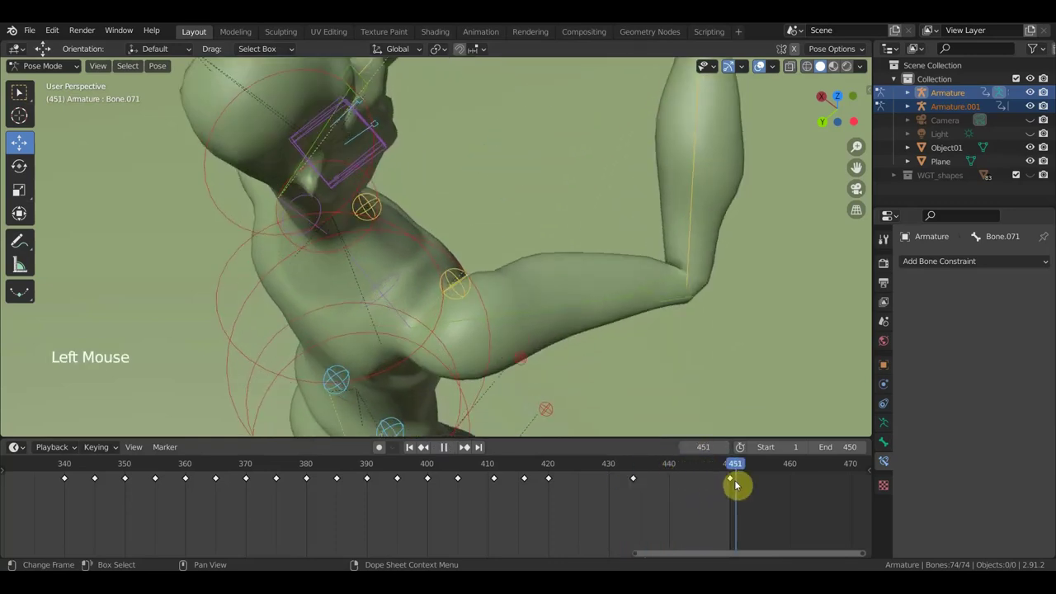
# - Switch to Right Orthographic view and scrub playback back toward frame 425
pyautogui.press('KP_3')
pyautogui.scroll(-3)
pyautogui.middleClick(602, 294)
pyautogui.click(592, 470)
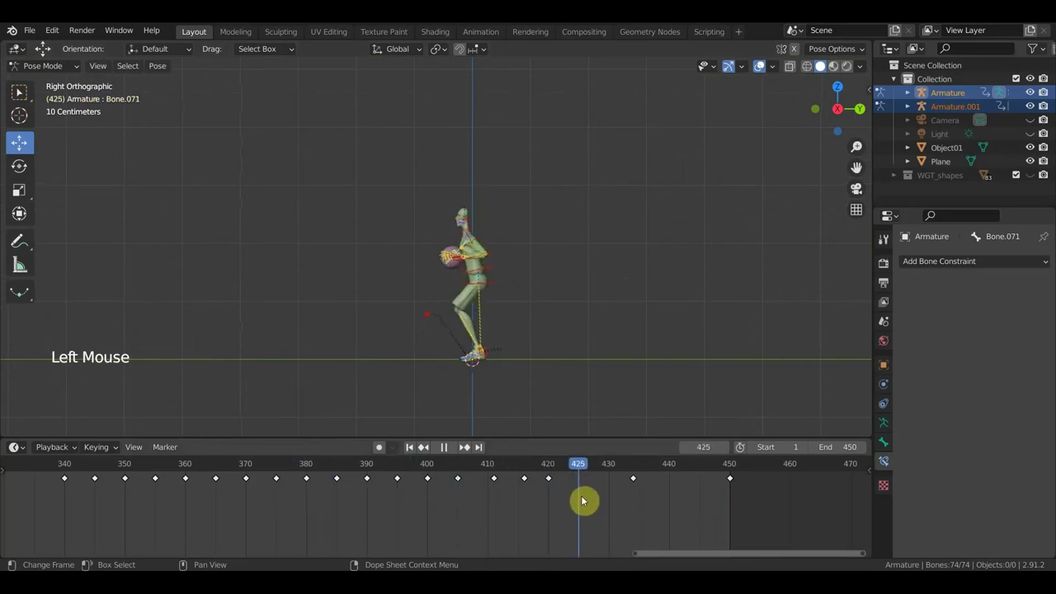
pyautogui.scroll(-3)
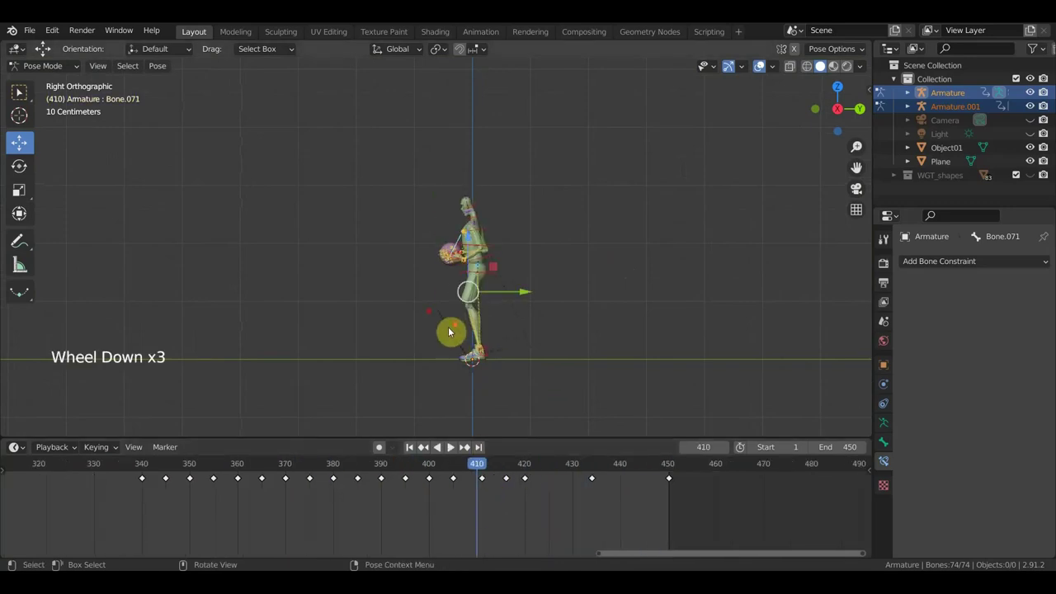
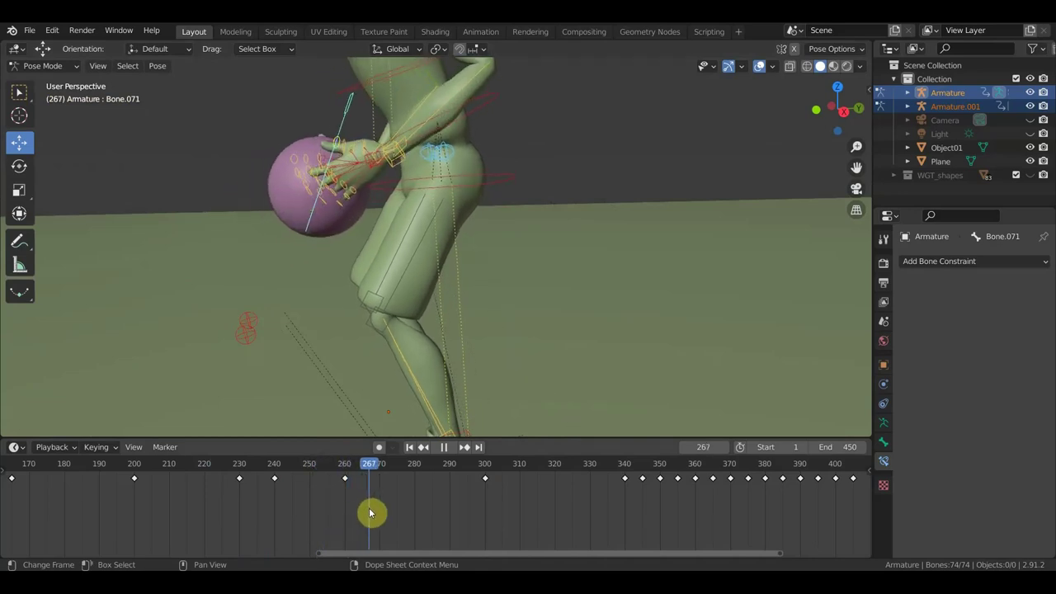
# - Select spine bone Bone.036 and control Bone.072 and move them down toward the ball
pyautogui.middleClick(388, 299)
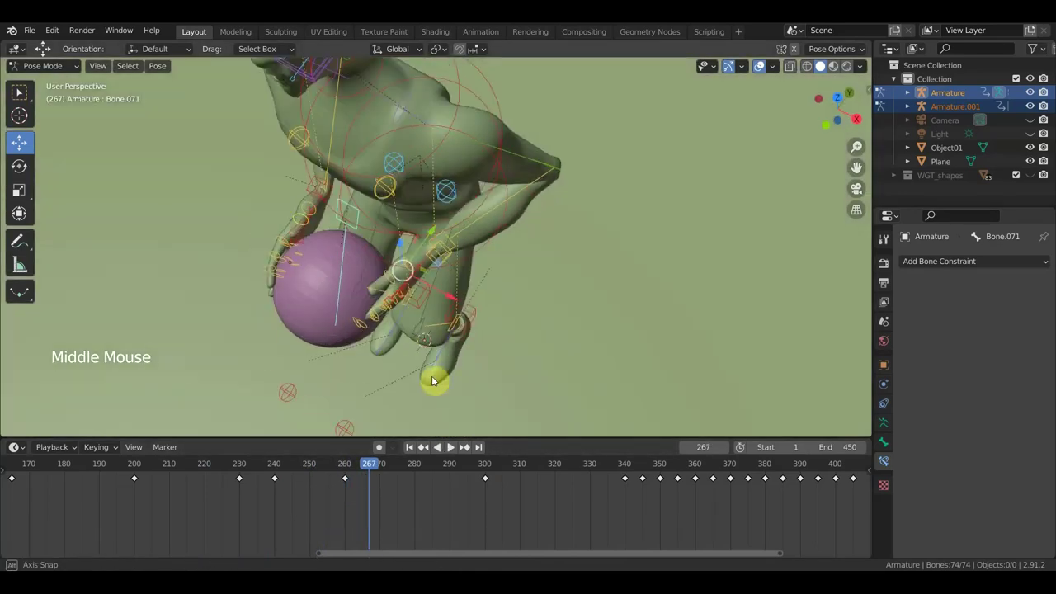
pyautogui.click(461, 257)
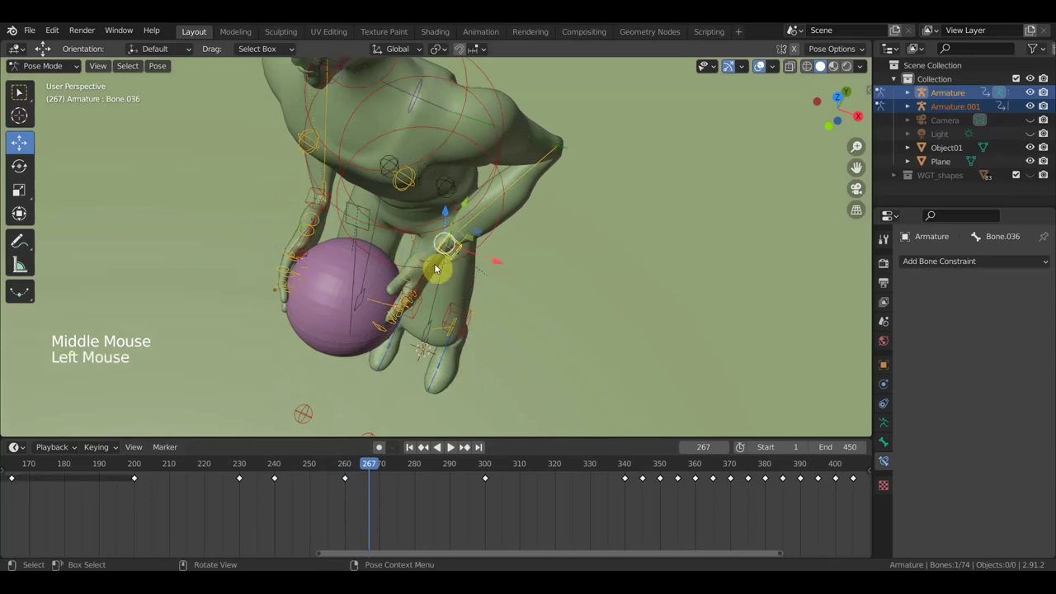
pyautogui.click(313, 204)
pyautogui.middleClick(379, 257)
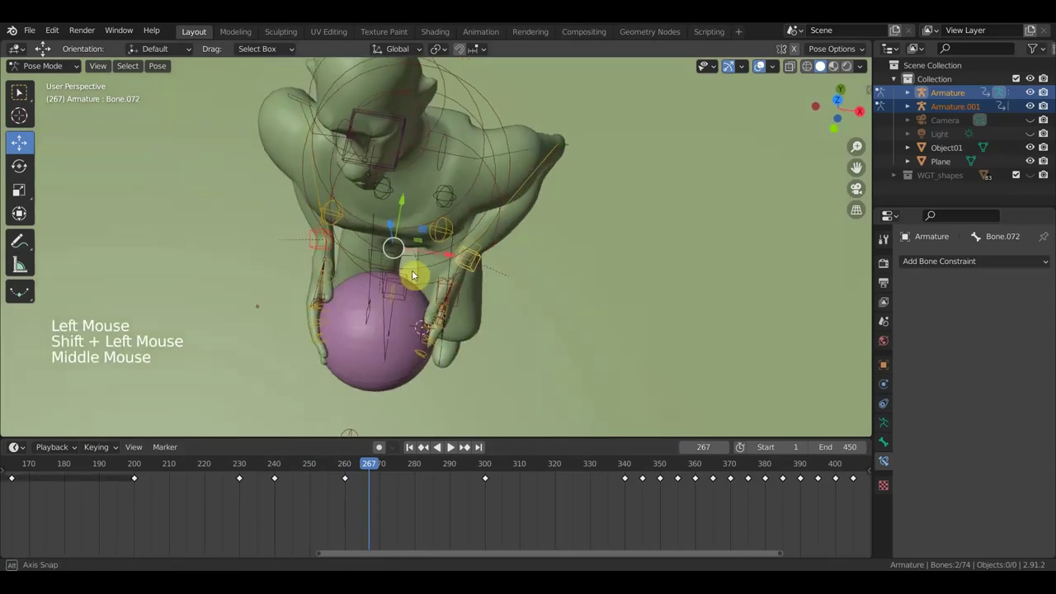
pyautogui.press('g')
# - Rotate and move the wrist controls so both hands grip the ball, then key all bones
pyautogui.middleClick(439, 332)
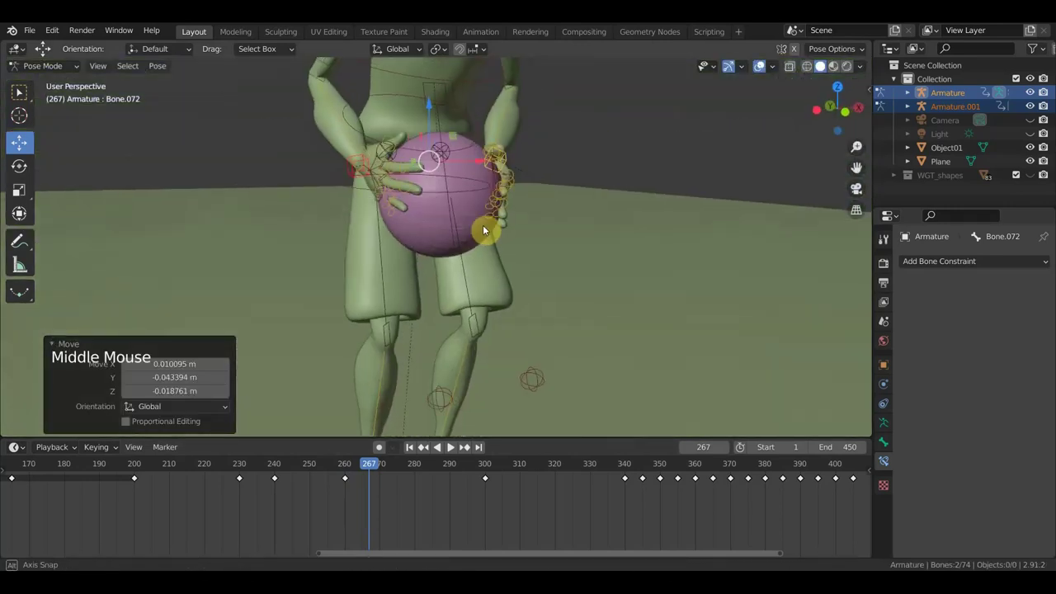
pyautogui.click(350, 173)
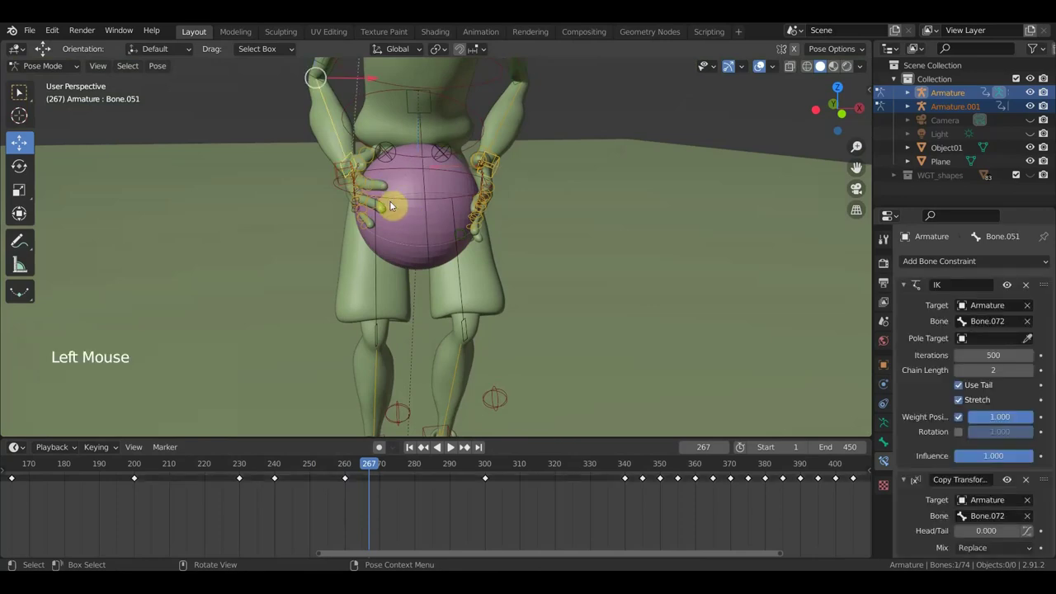
pyautogui.click(347, 178)
pyautogui.middleClick(385, 210)
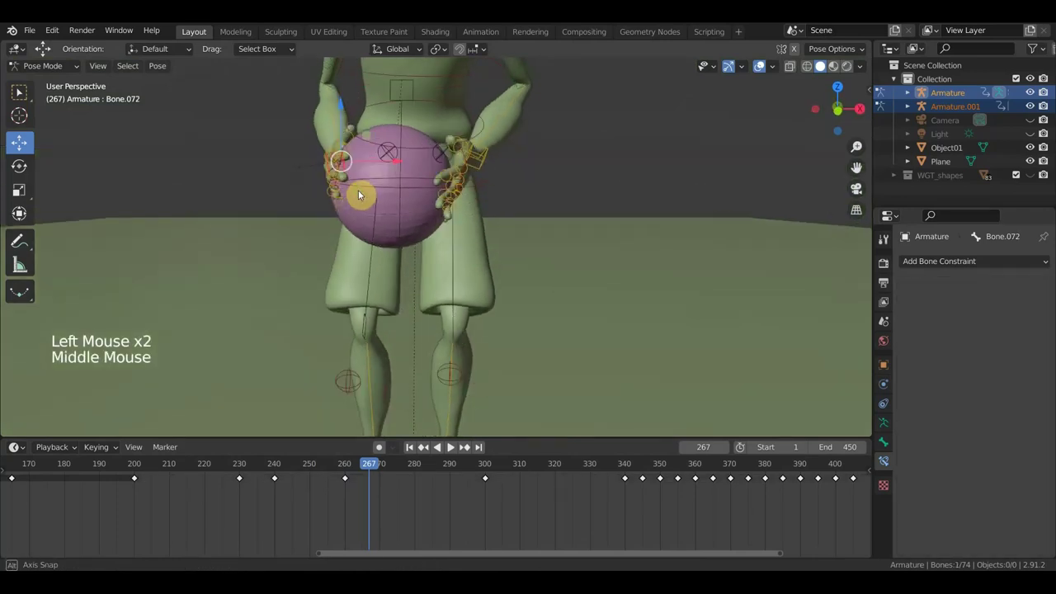
pyautogui.press('r')
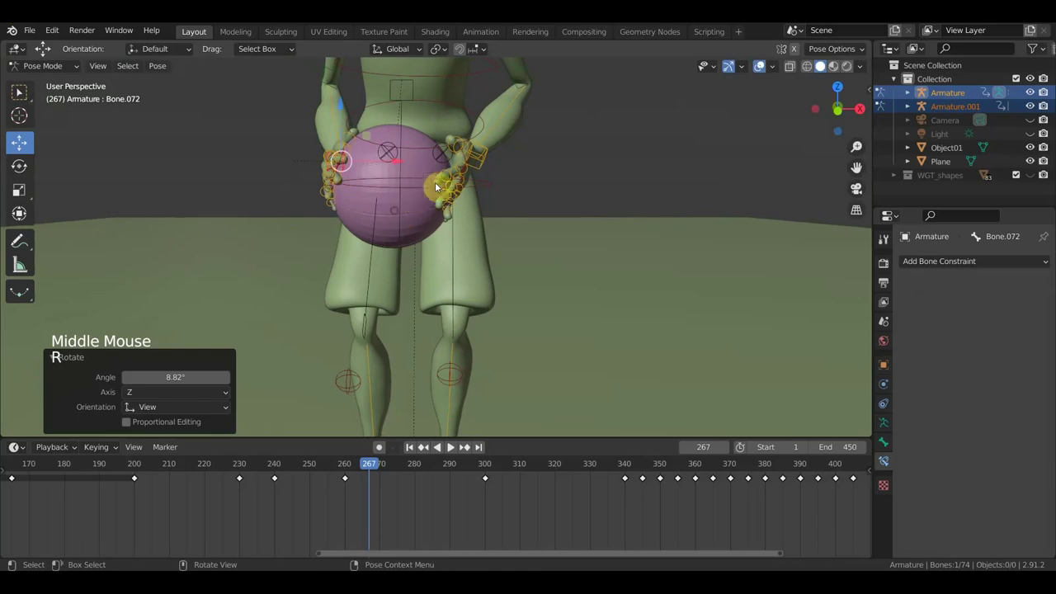
pyautogui.click(485, 166)
pyautogui.press('r')
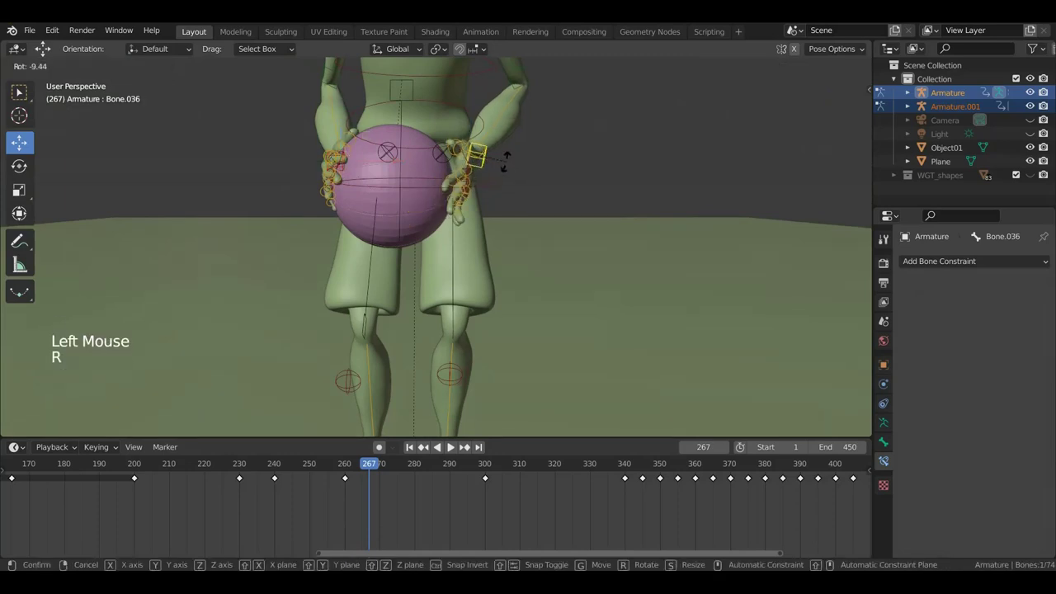
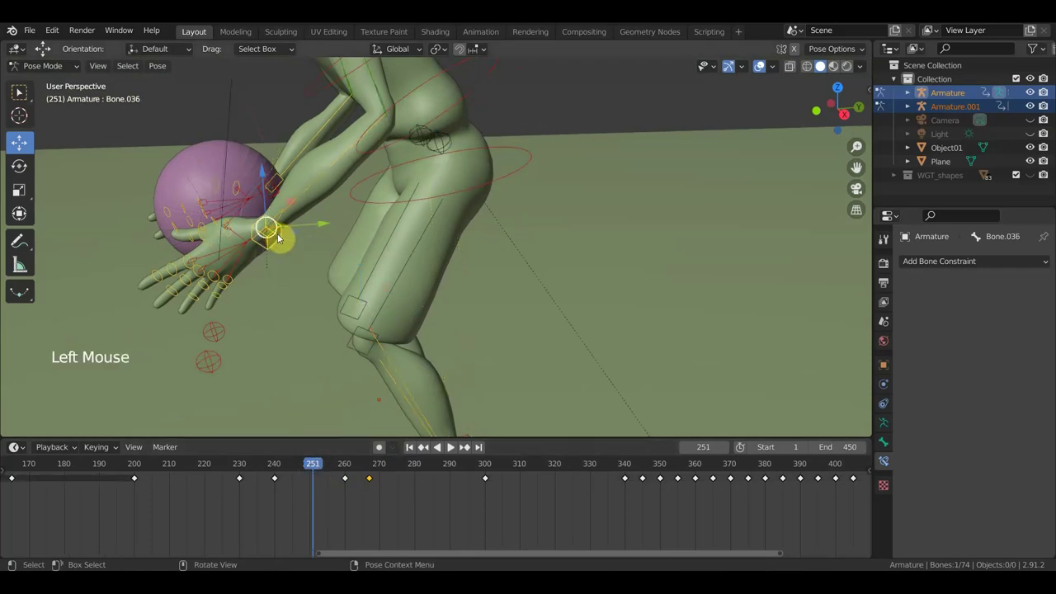
pyautogui.press('g')
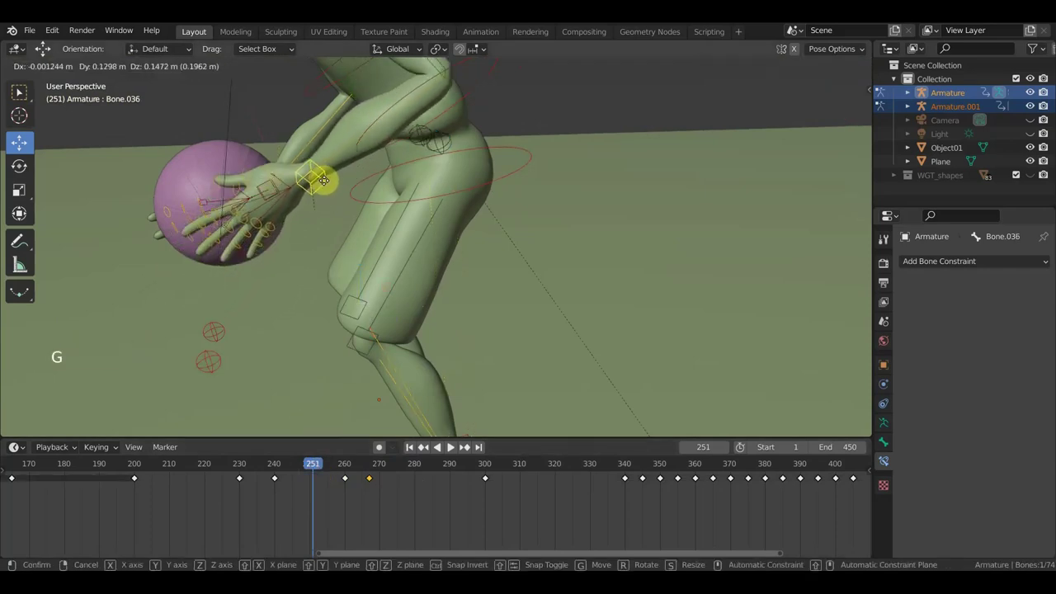
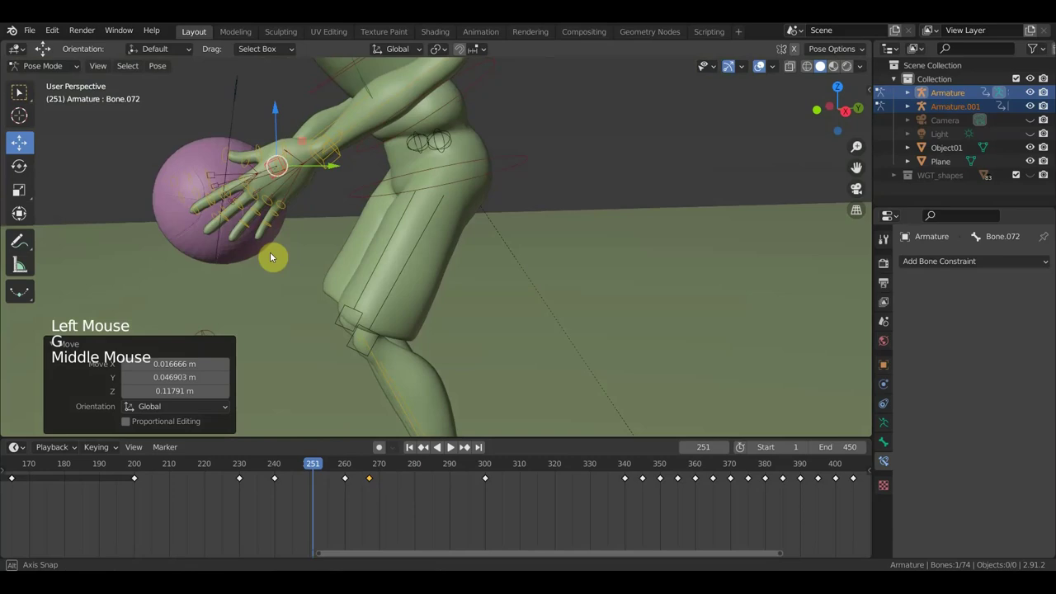
pyautogui.press('a')
pyautogui.press('i')
# - Scrub the timeline to frame 320 where the player stands with arms at his sides
pyautogui.click(324, 470)
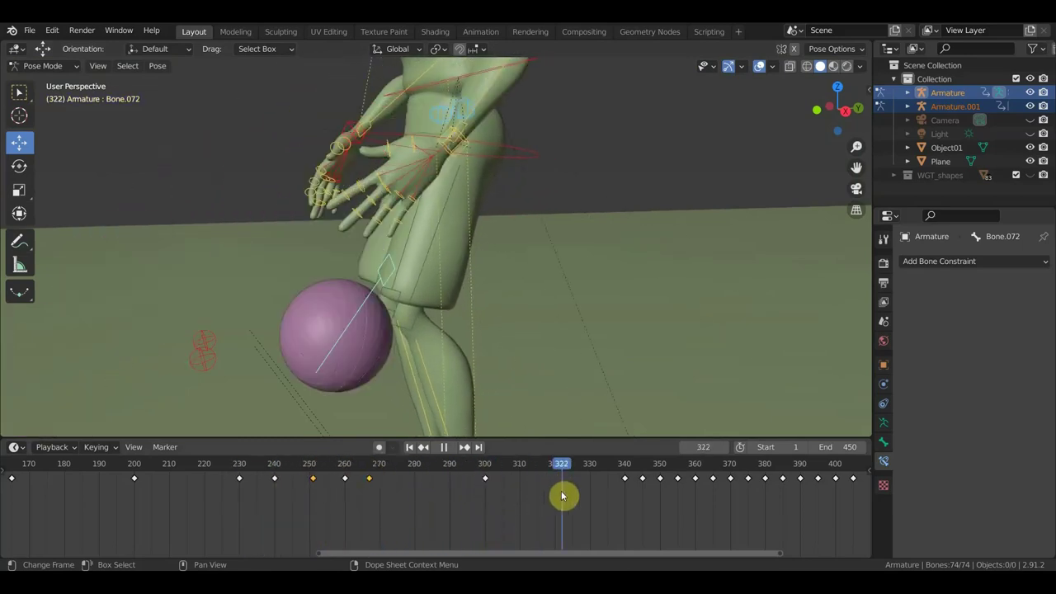
pyautogui.middleClick(507, 368)
pyautogui.click(556, 470)
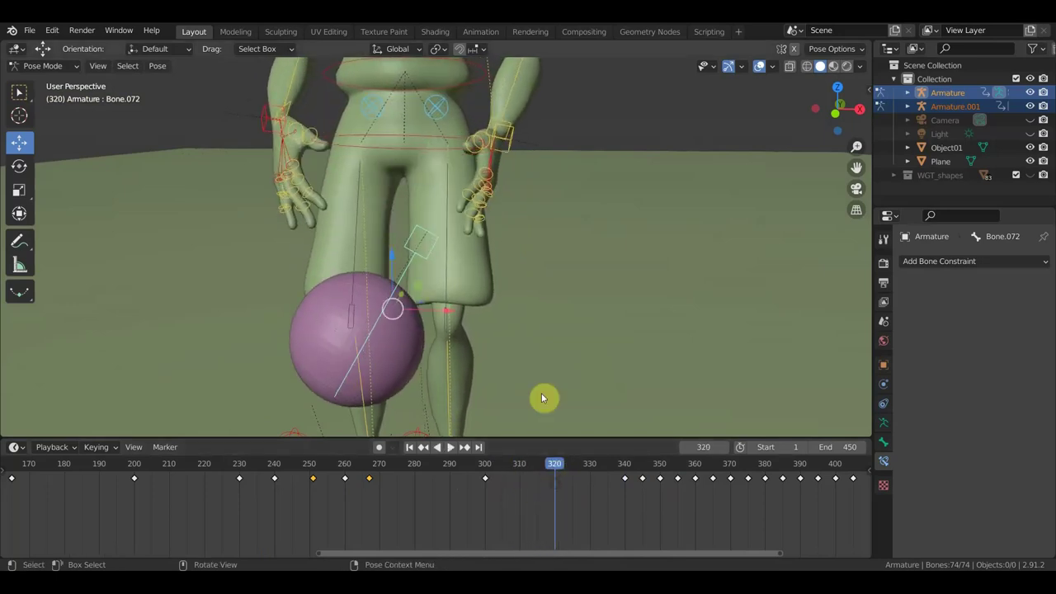
pyautogui.scroll(-3)
# - Move the ball's control bone up to the waist and rotate a wrist control onto it
pyautogui.click(427, 255)
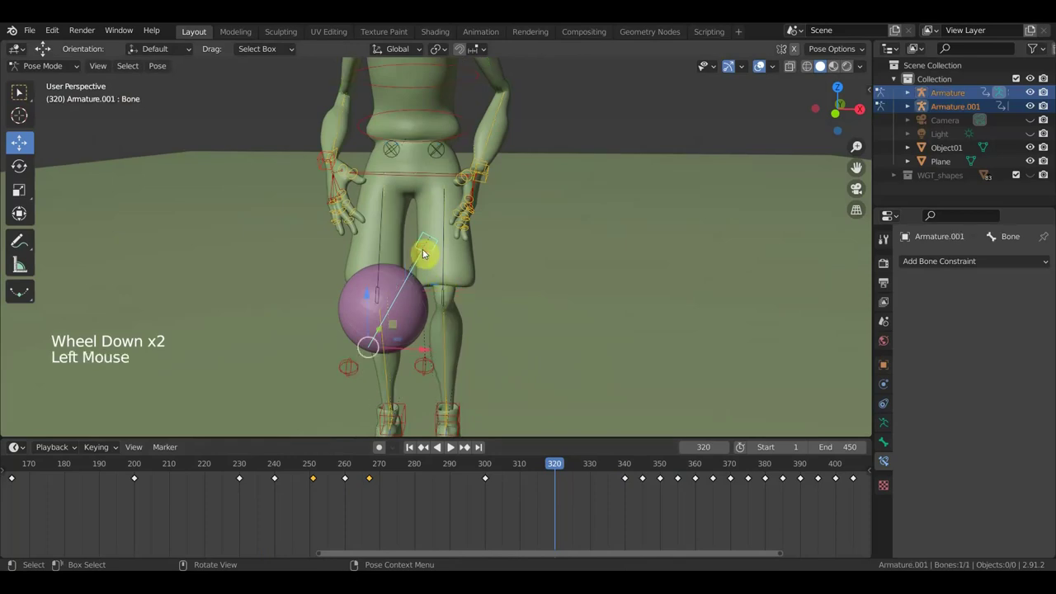
pyautogui.press('g')
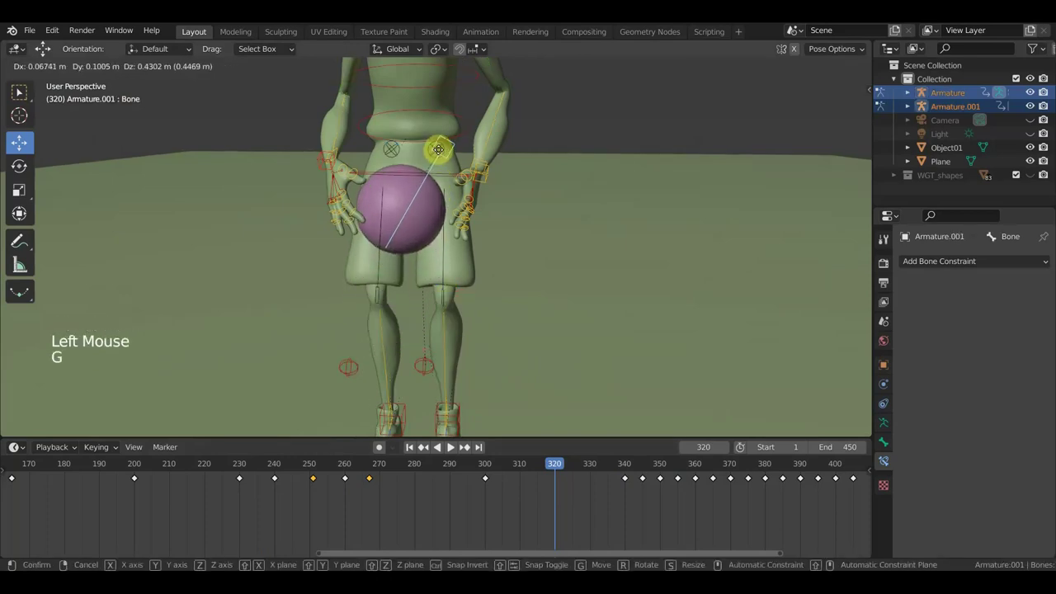
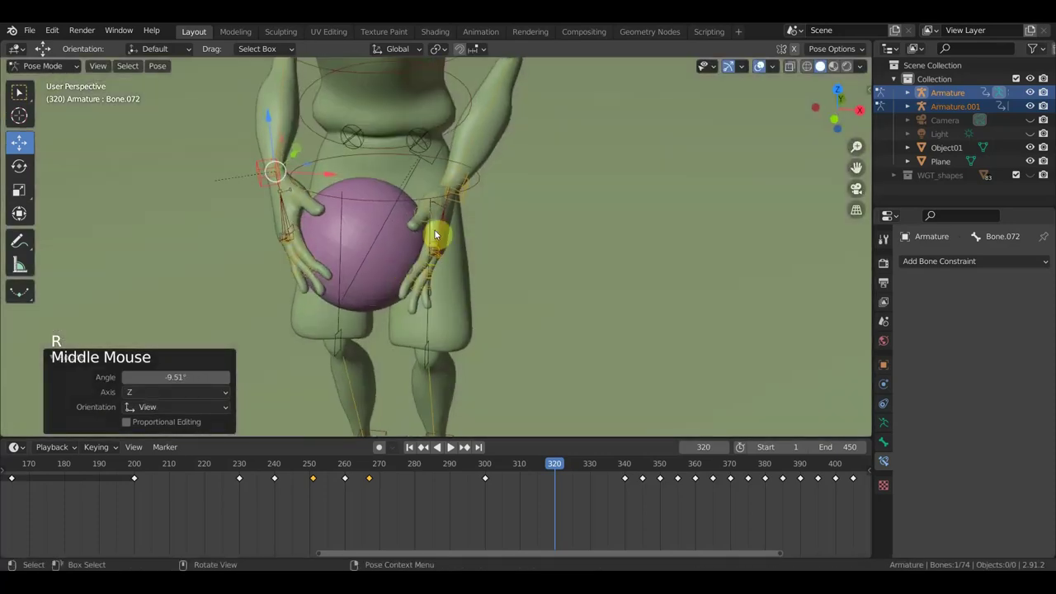
pyautogui.click(466, 204)
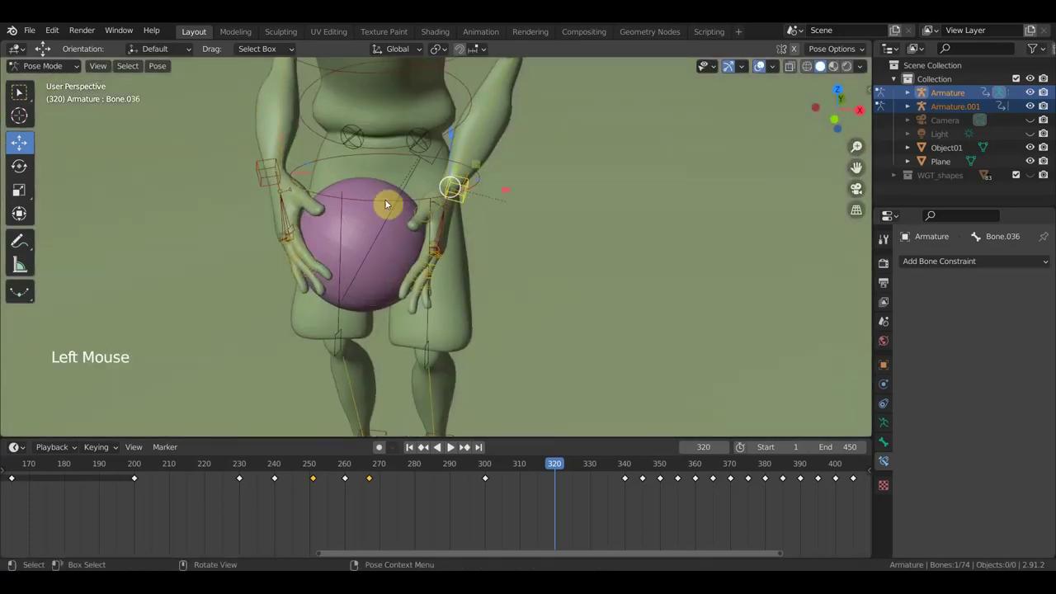
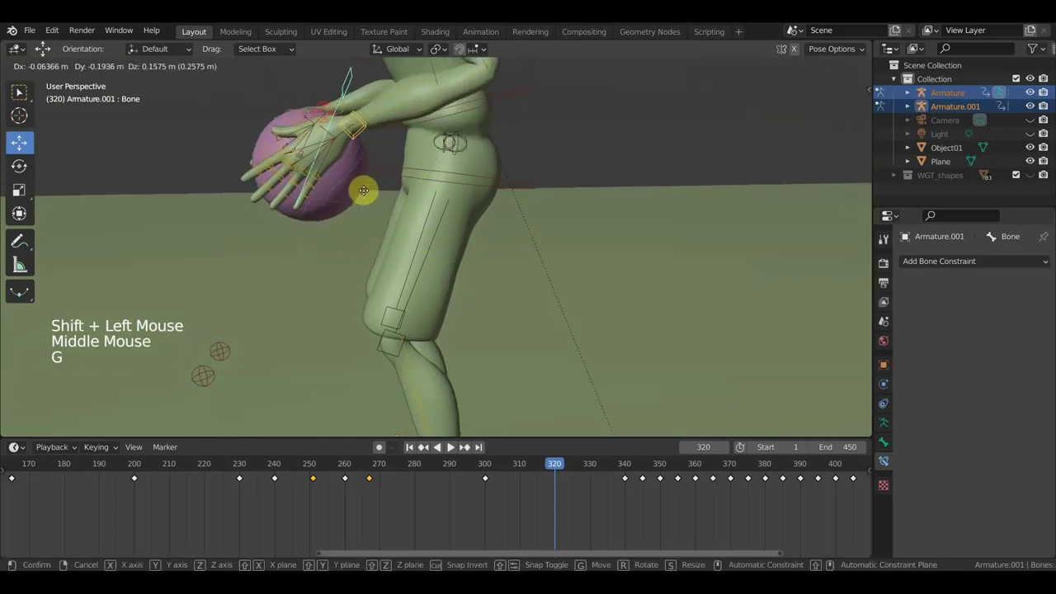
pyautogui.press('r')
pyautogui.middleClick(414, 231)
# - In Right Orthographic view rotate the ball and hands into place, then select the body bones
pyautogui.press('KP_3')
pyautogui.scroll(-3)
pyautogui.press('r')
pyautogui.scroll(-3)
pyautogui.press('ctrl+z')
pyautogui.press('ctrl+z')
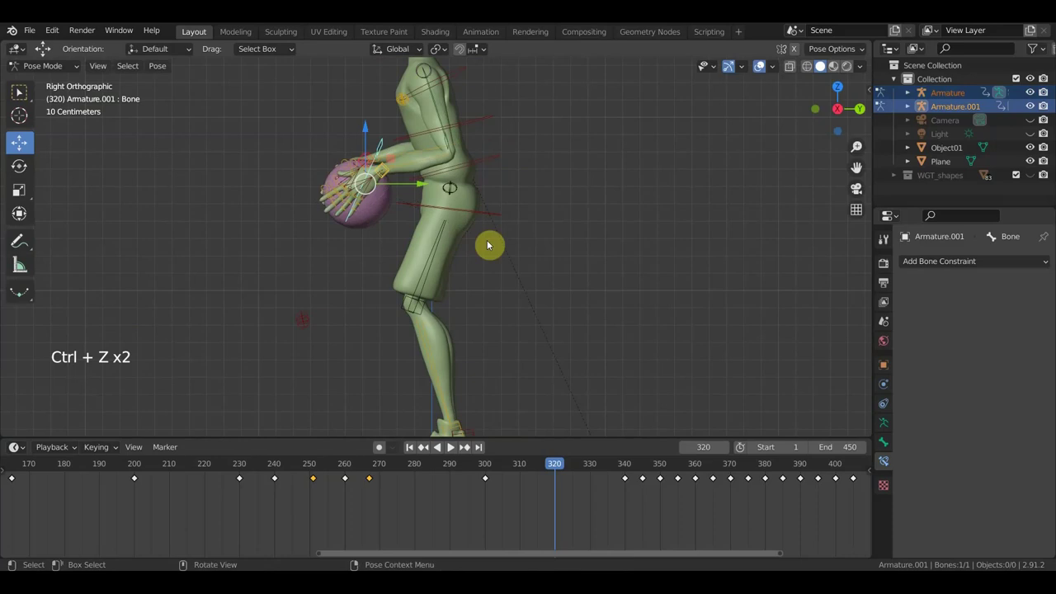
pyautogui.press('r')
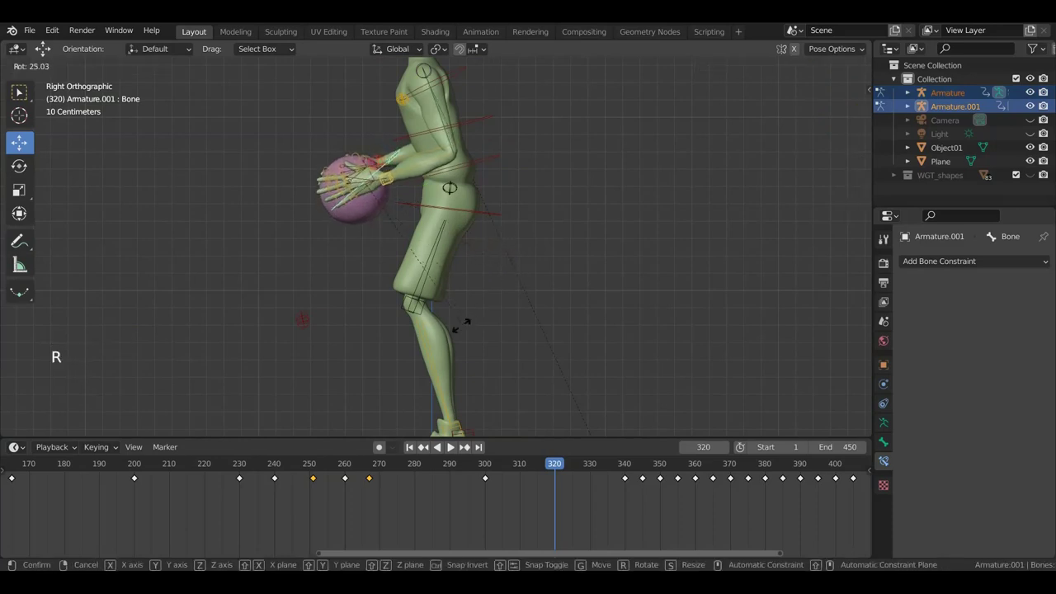
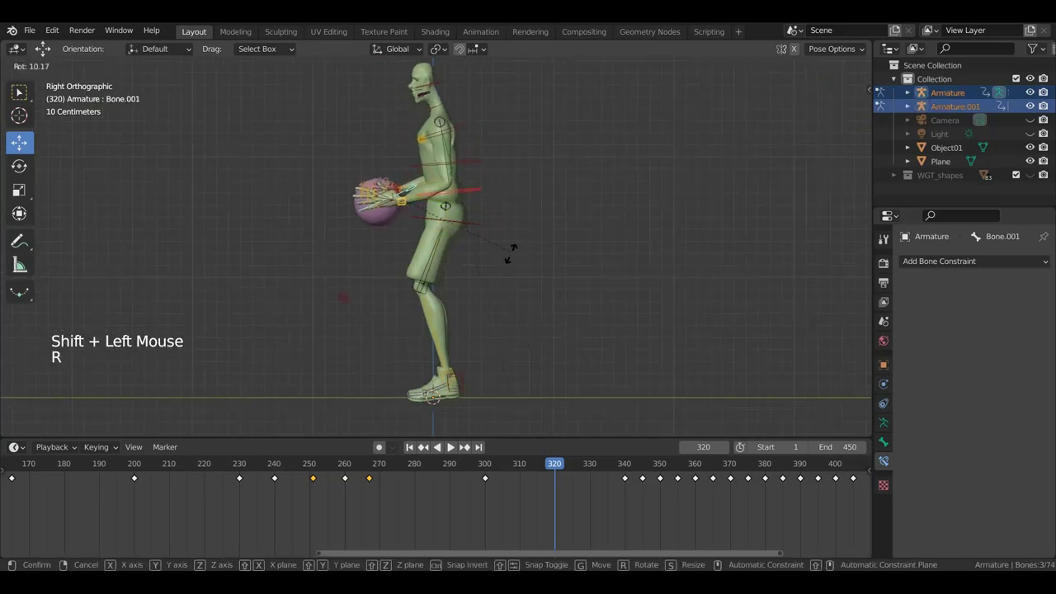
pyautogui.scroll(3)
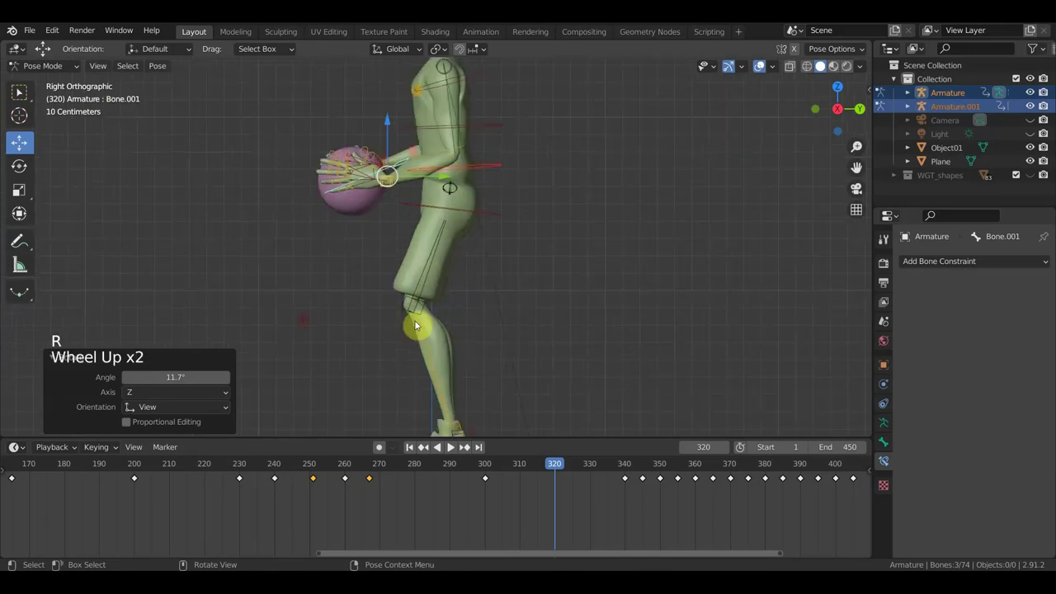
pyautogui.click(496, 167)
pyautogui.click(489, 220)
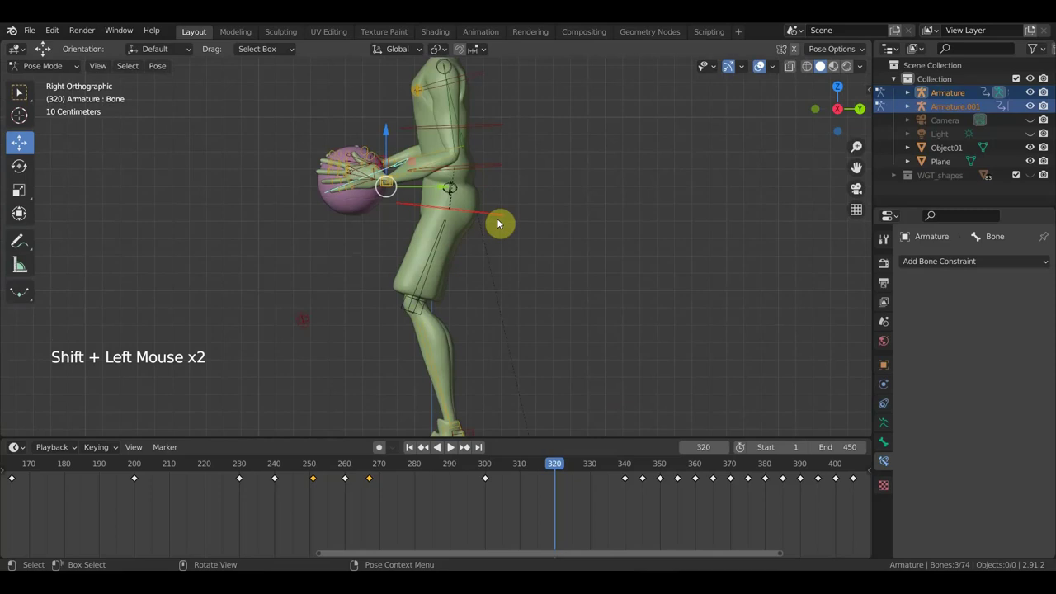
# - Select all bones and keyframe the ball-at-waist pose at frame 320
pyautogui.press('g')
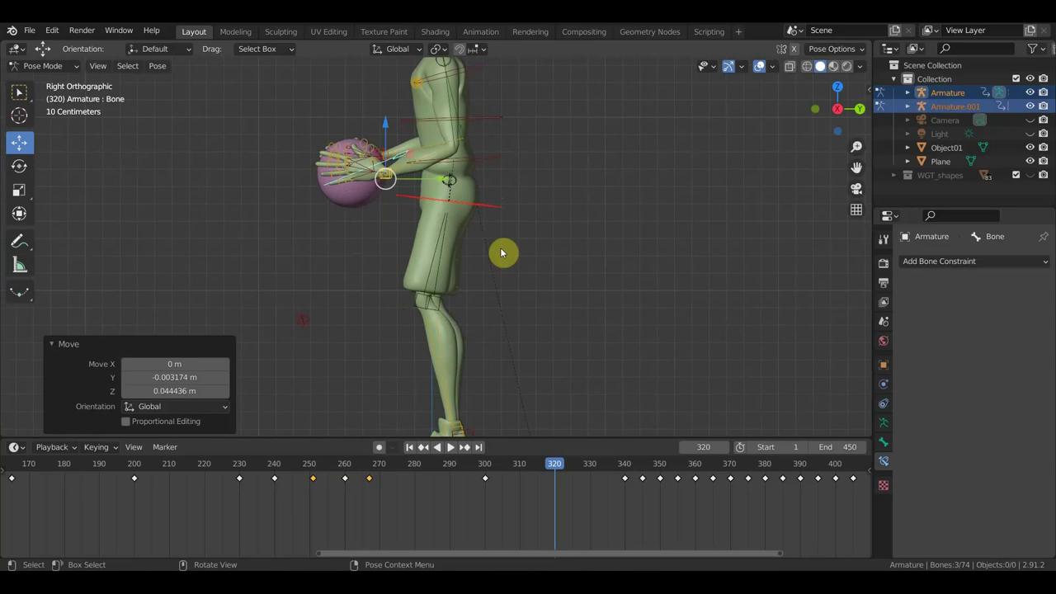
pyautogui.press('a')
pyautogui.press('i')
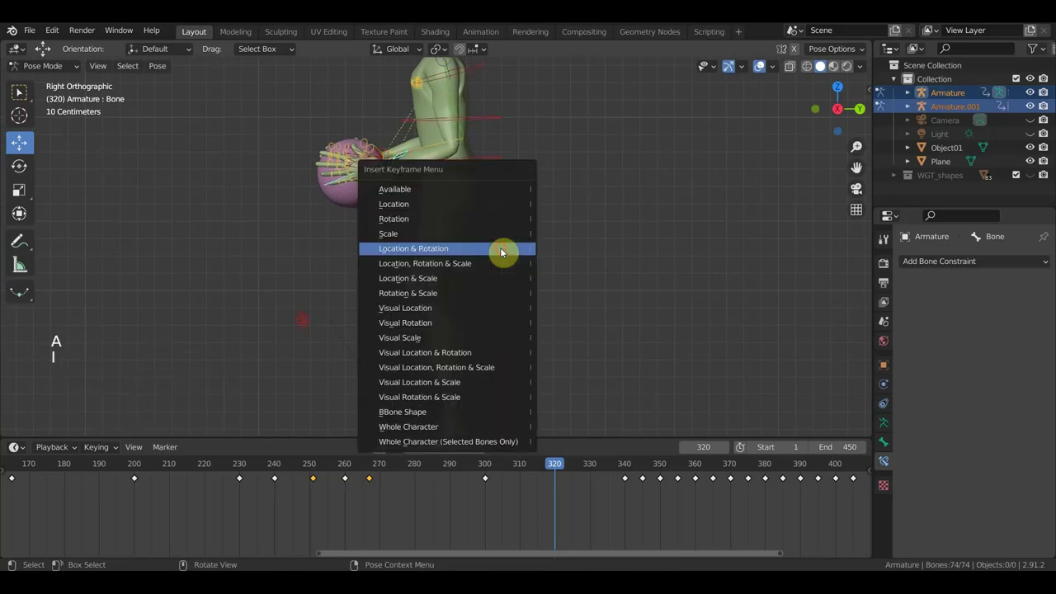
pyautogui.click(543, 473)
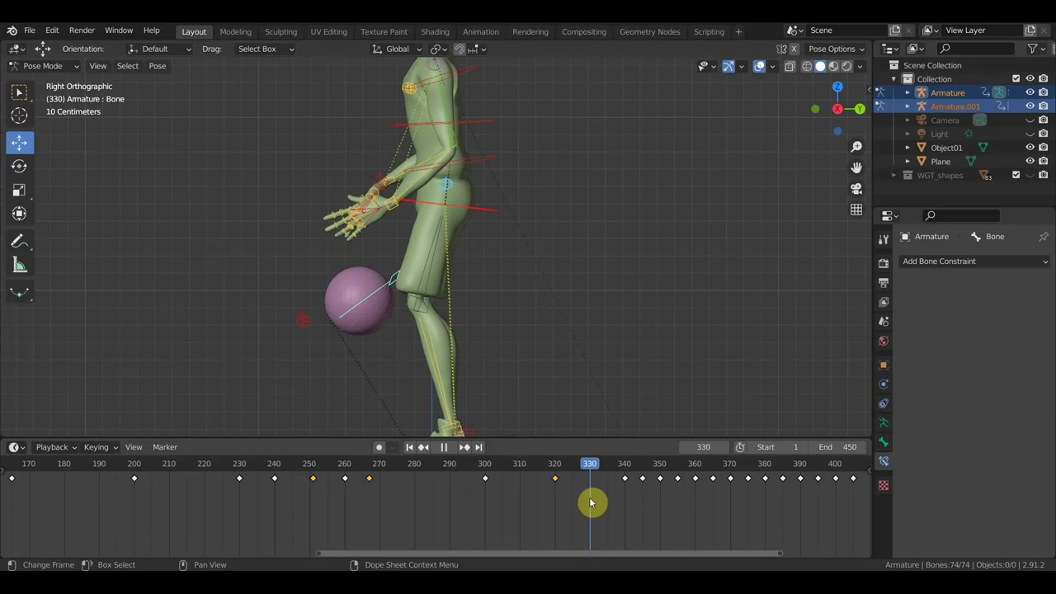
# - Duplicate the frame 320 key a few frames later so the pose holds through 330
pyautogui.middleClick(480, 399)
pyautogui.click(574, 505)
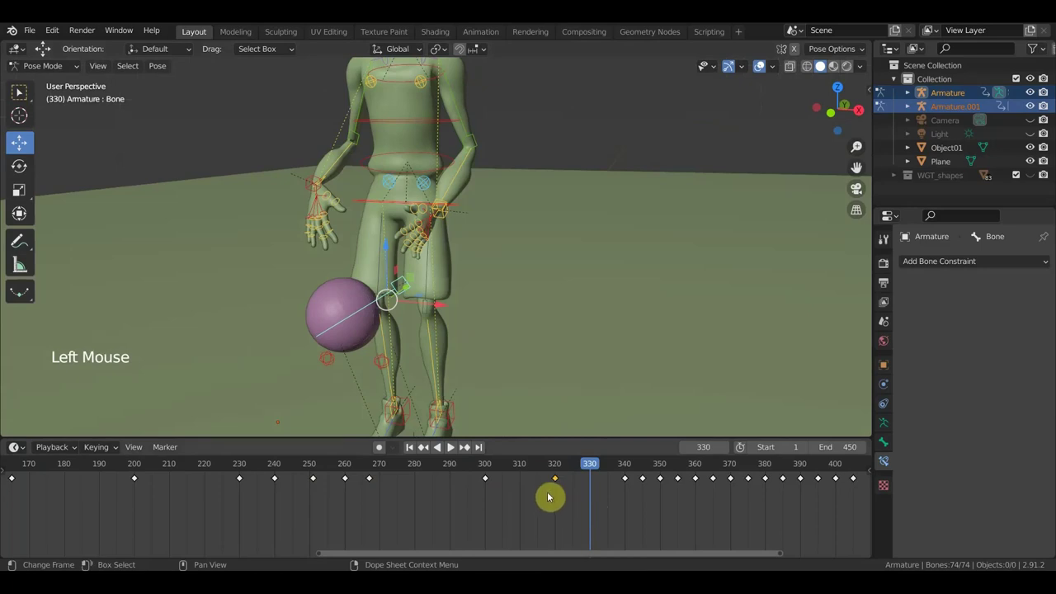
pyautogui.click(487, 467)
pyautogui.click(494, 470)
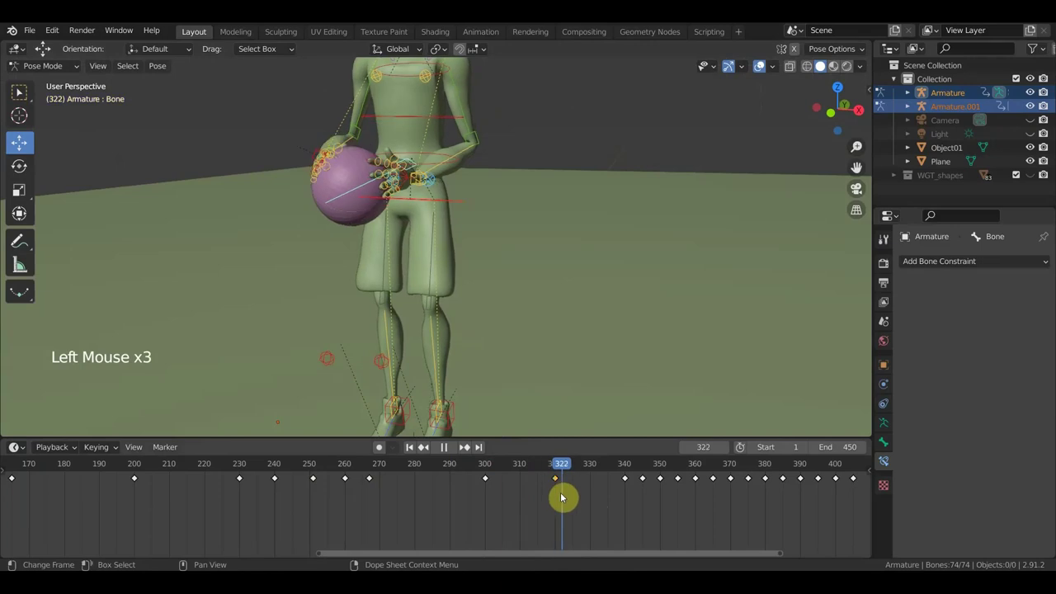
pyautogui.click(561, 508)
pyautogui.press('shift+d')
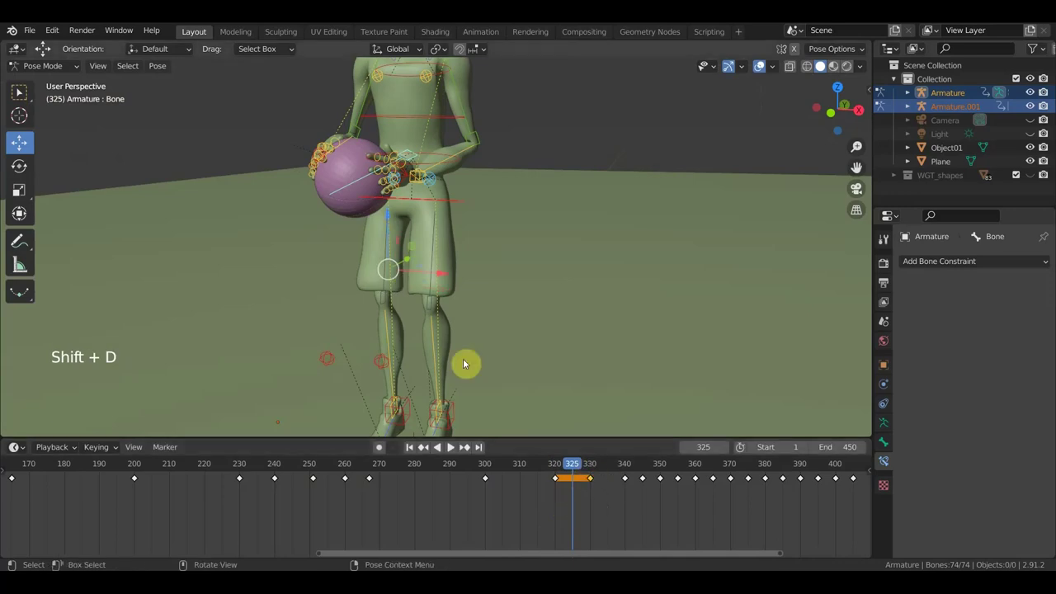
pyautogui.middleClick(514, 289)
pyautogui.scroll(3)
# - Select both wrist controls and the ball bone, then move and rotate the ball up toward the chest
pyautogui.click(447, 207)
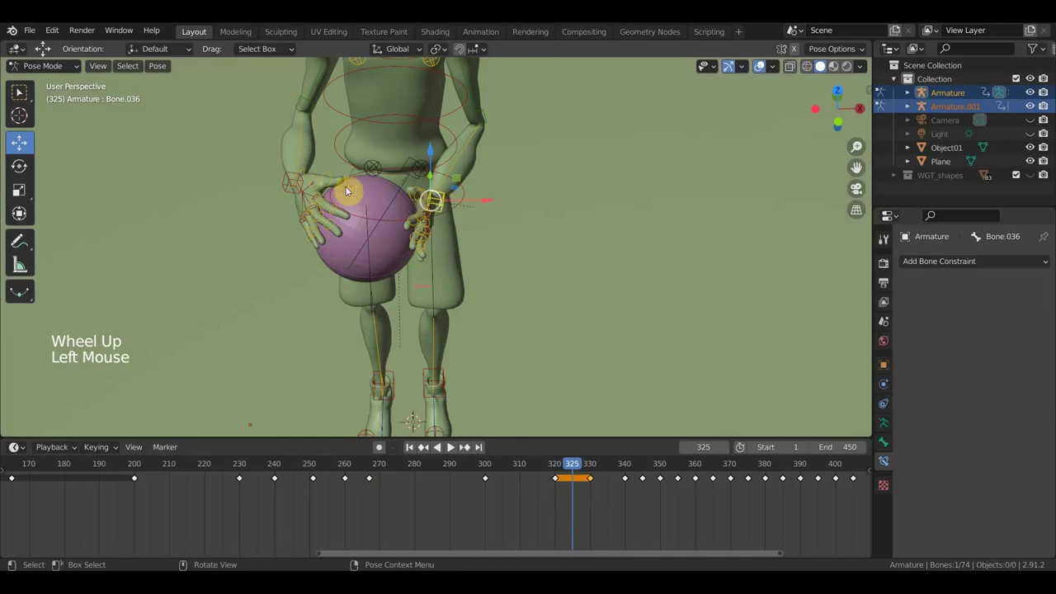
pyautogui.click(291, 184)
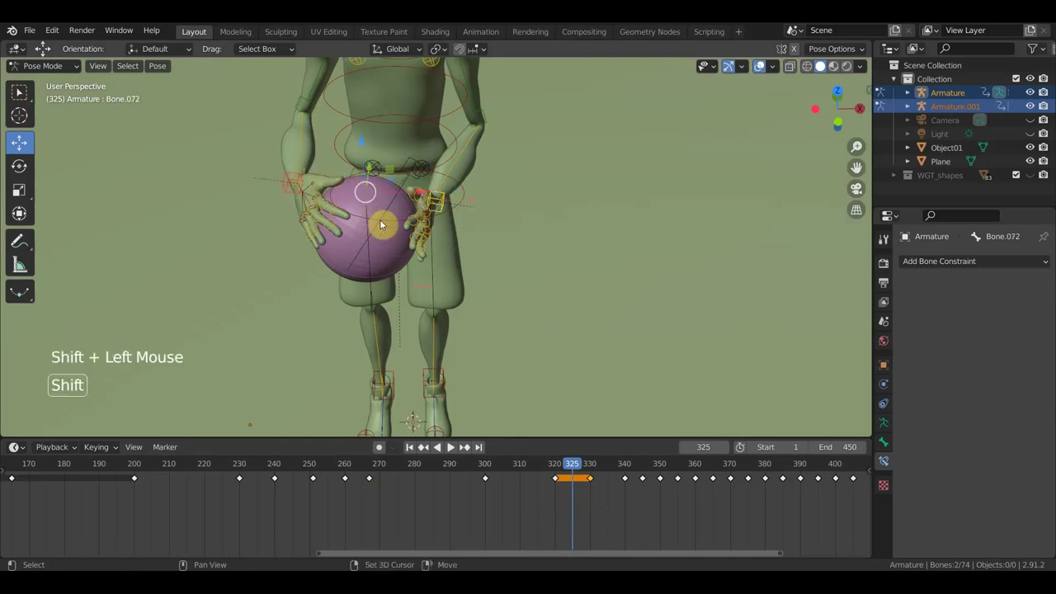
pyautogui.click(392, 215)
pyautogui.middleClick(498, 268)
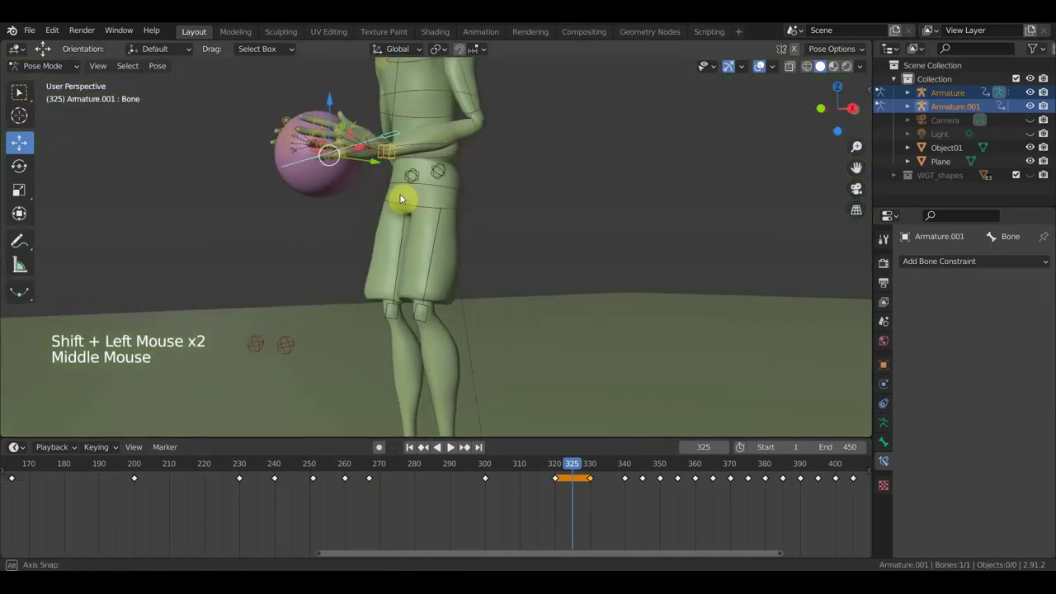
pyautogui.scroll(-3)
pyautogui.scroll(-3)
pyautogui.press('g')
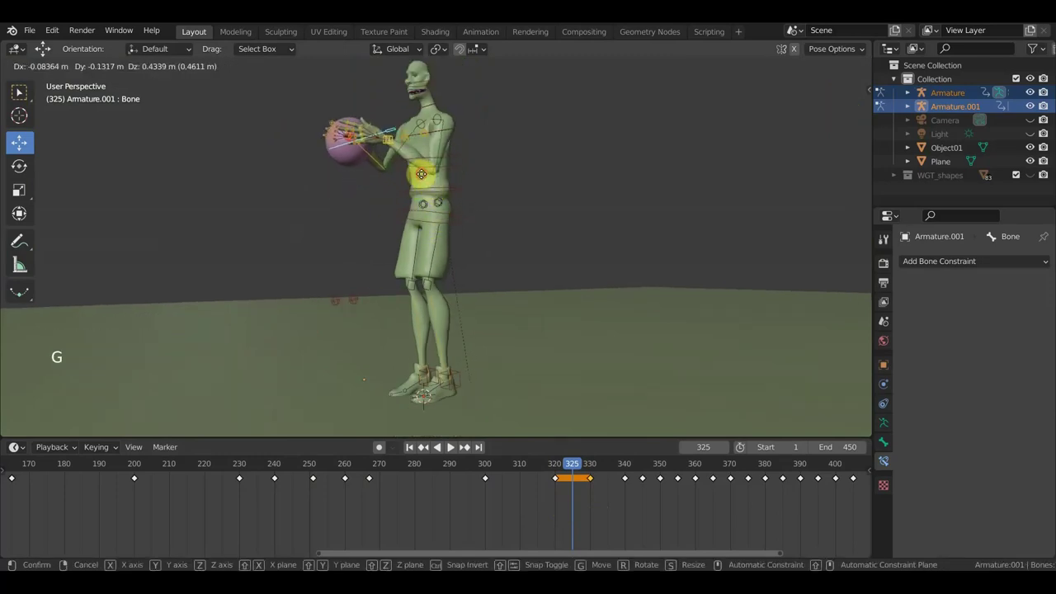
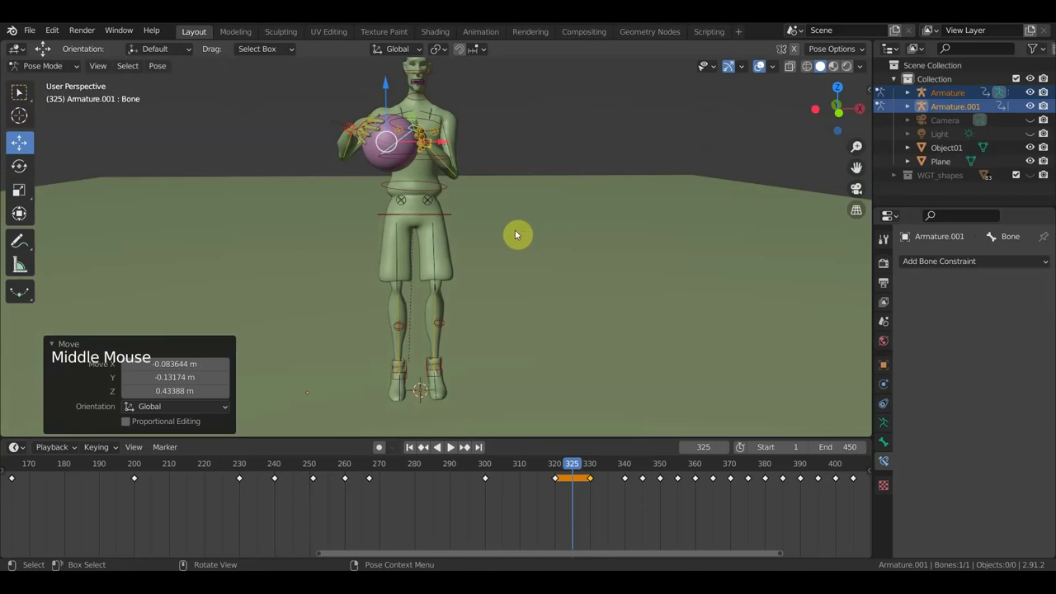
pyautogui.press('r')
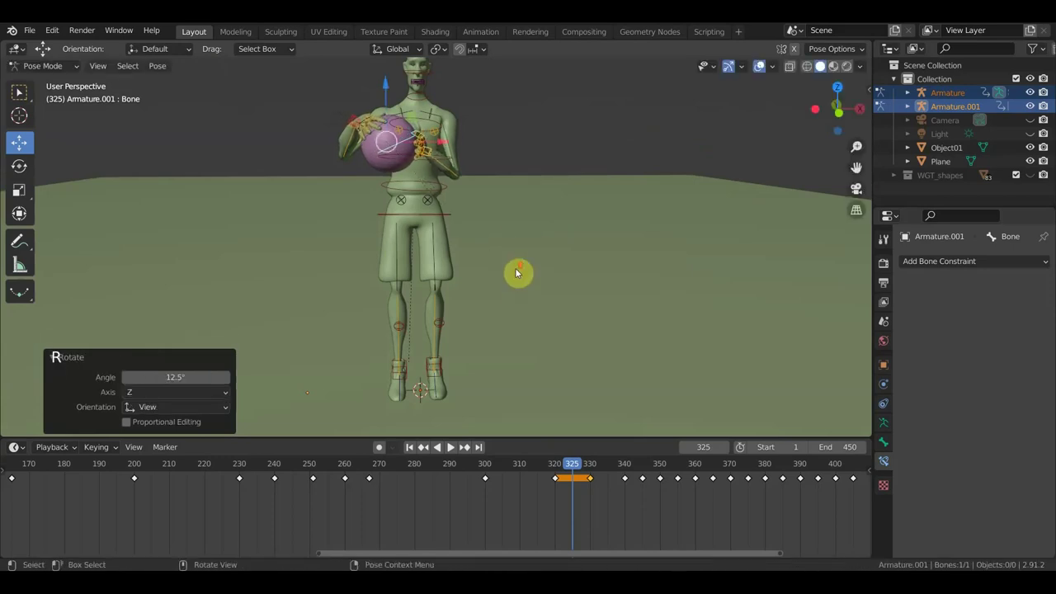
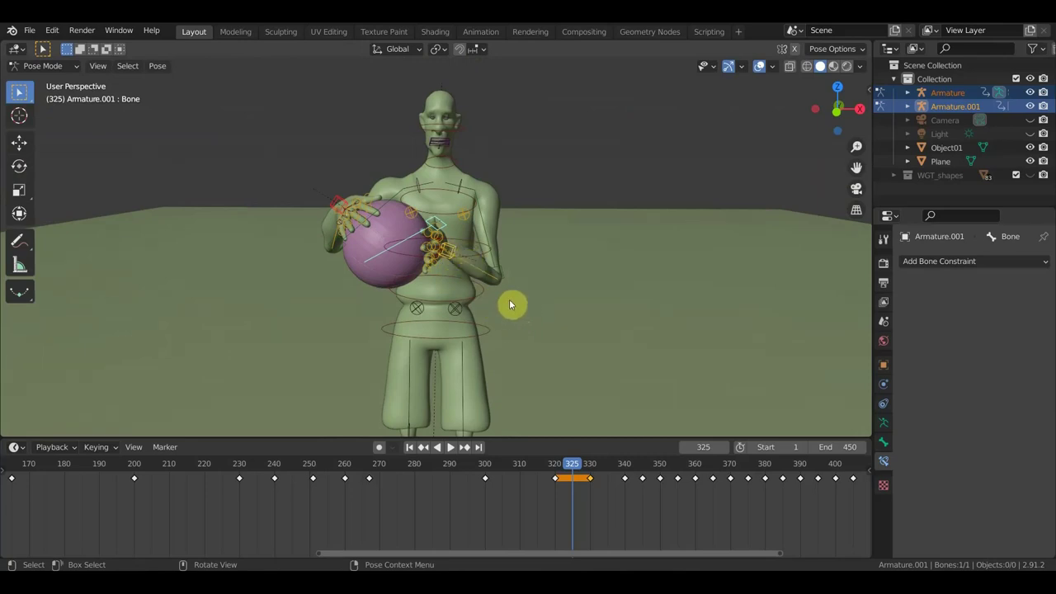
# - Move Armature.001's ball-holding bone to refine the hands around the ball at frame 325
pyautogui.middleClick(478, 289)
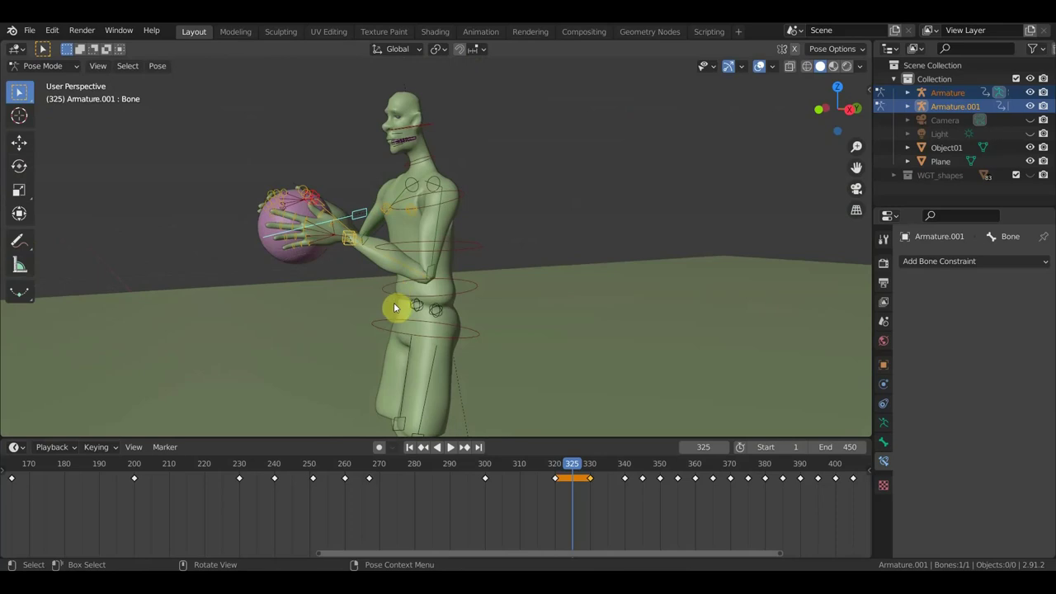
pyautogui.press('g')
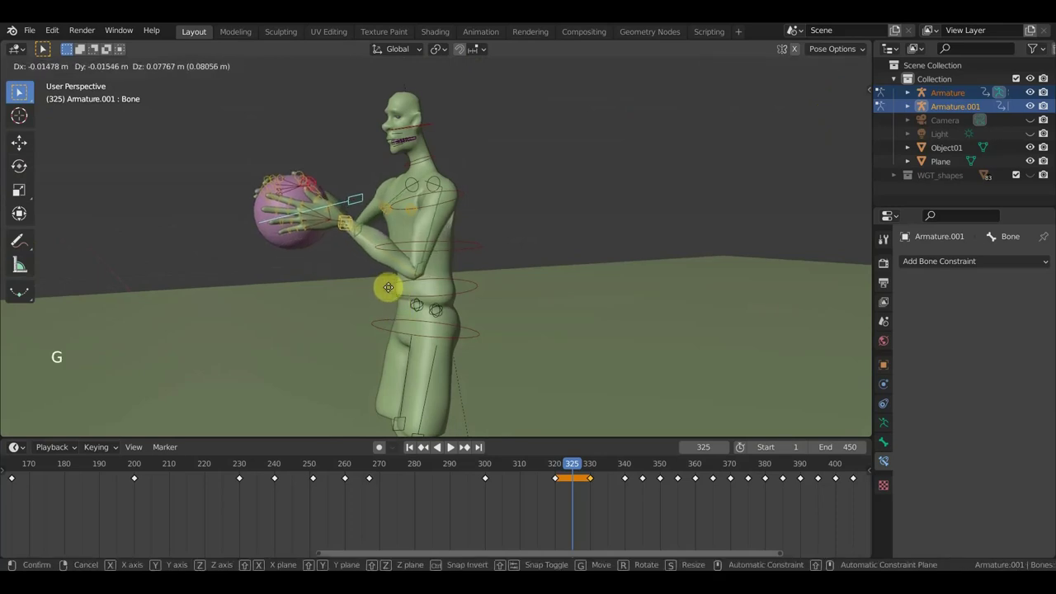
pyautogui.middleClick(442, 309)
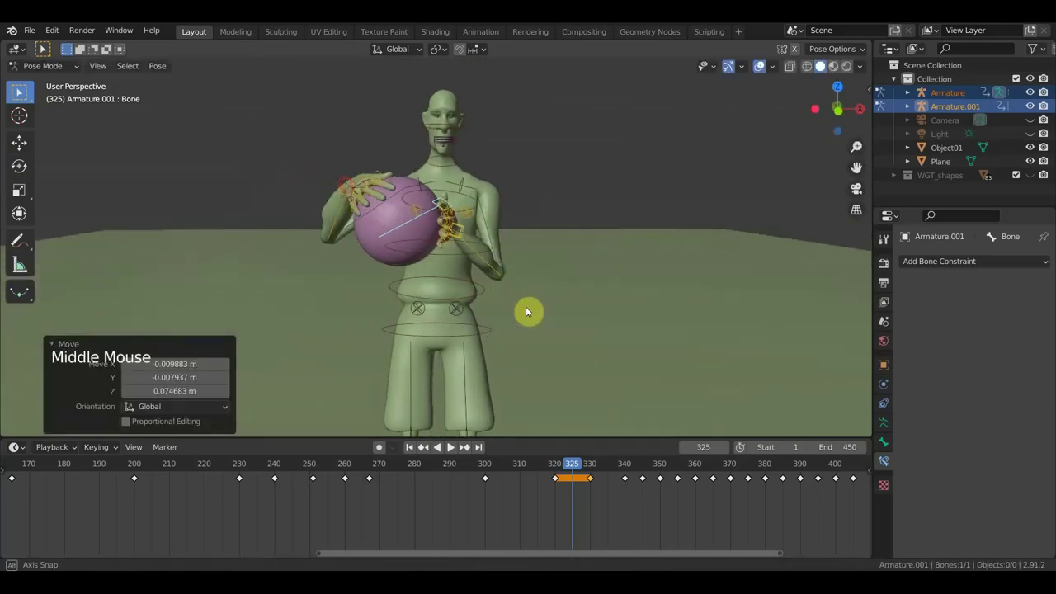
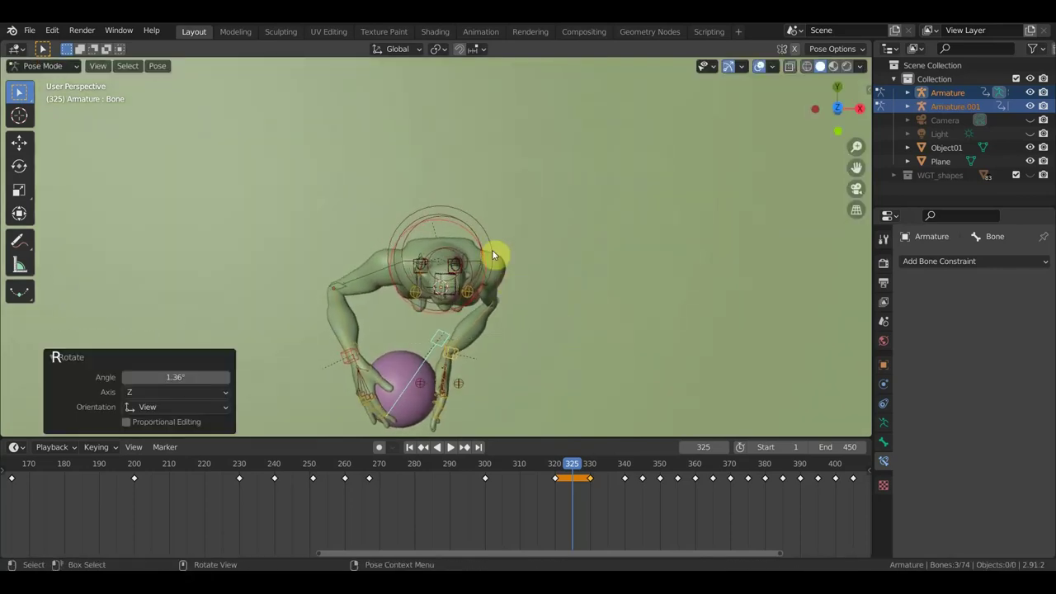
# - Select bones of the player's armature, including Bone.003, one after another
pyautogui.click(480, 244)
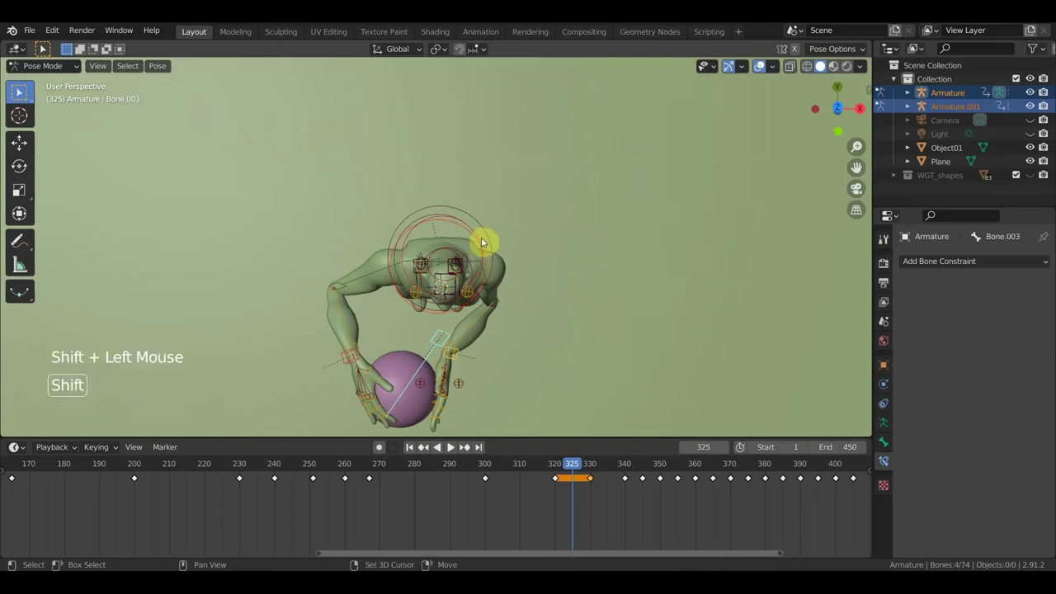
pyautogui.click(480, 244)
pyautogui.middleClick(508, 250)
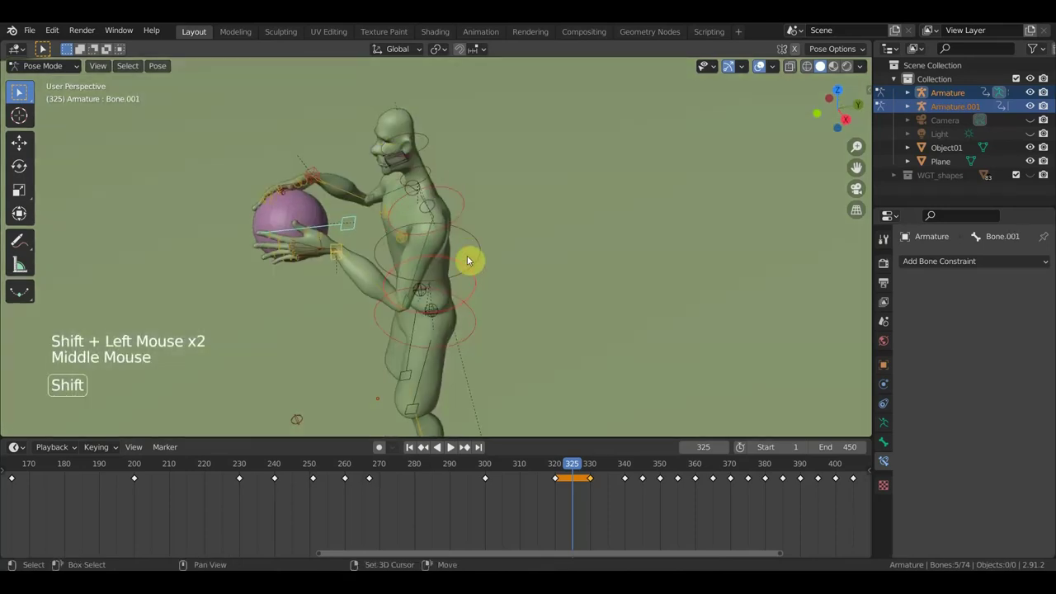
pyautogui.click(464, 217)
pyautogui.click(466, 221)
pyautogui.click(479, 333)
pyautogui.click(481, 339)
pyautogui.click(477, 298)
# - Rotate Bone.002 so the player cradles the basketball against his chest
pyautogui.click(478, 298)
pyautogui.middleClick(485, 300)
pyautogui.click(481, 265)
pyautogui.middleClick(504, 273)
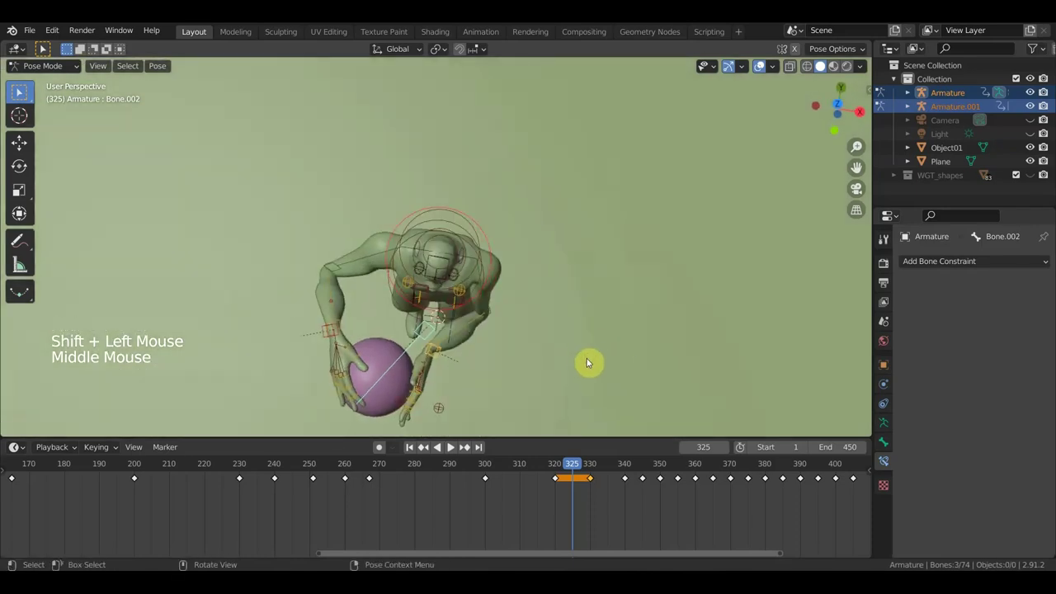
pyautogui.press('r')
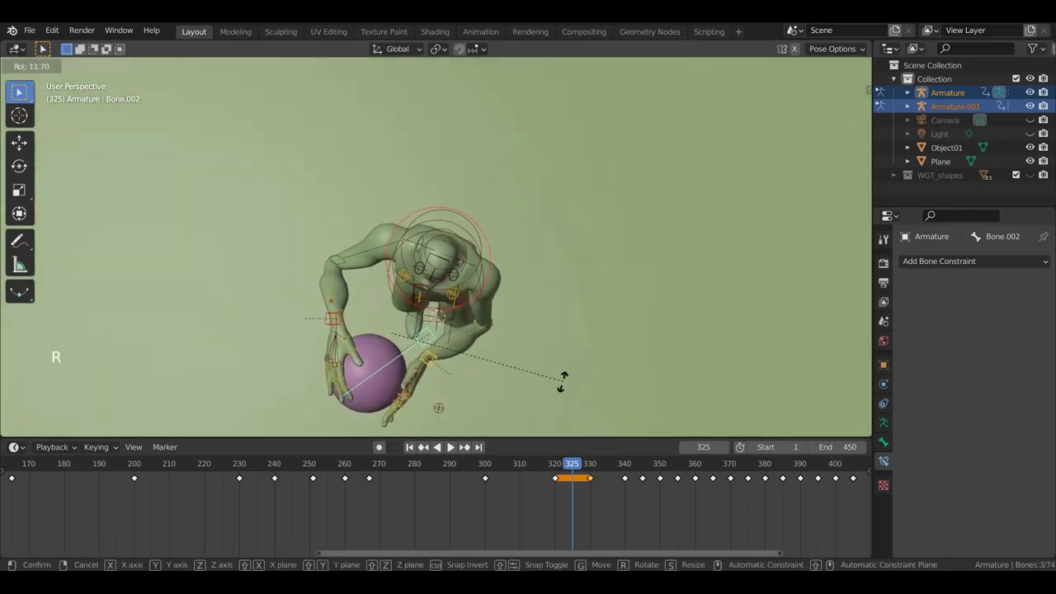
pyautogui.middleClick(548, 370)
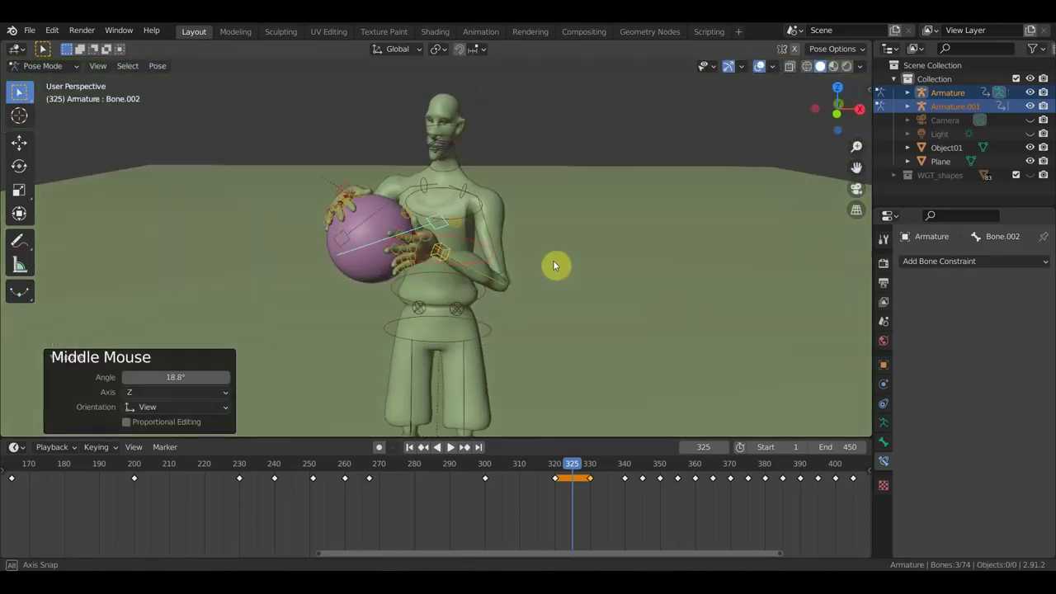
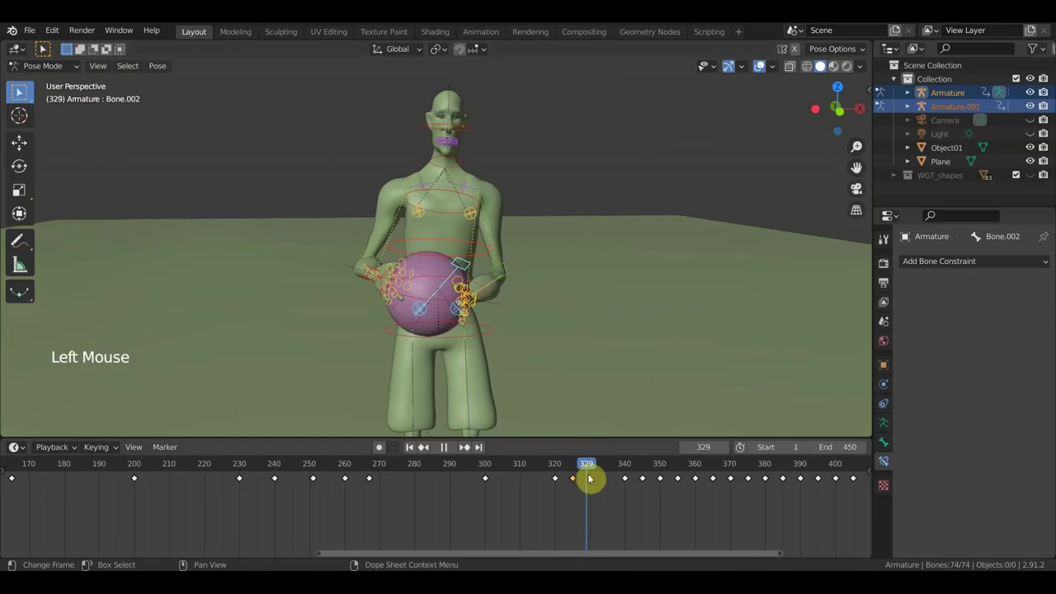
# - Delete the keys near frames 326–330 and duplicate the pose key at frame 330
pyautogui.click(591, 467)
pyautogui.click(609, 499)
pyautogui.press('Delete')
pyautogui.click(584, 503)
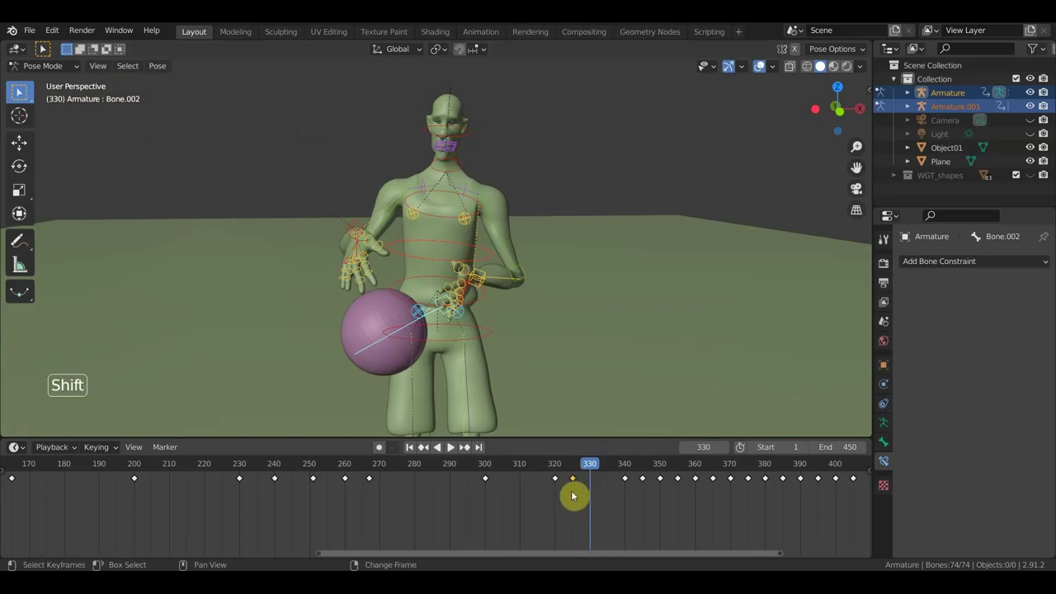
pyautogui.press('shift+d')
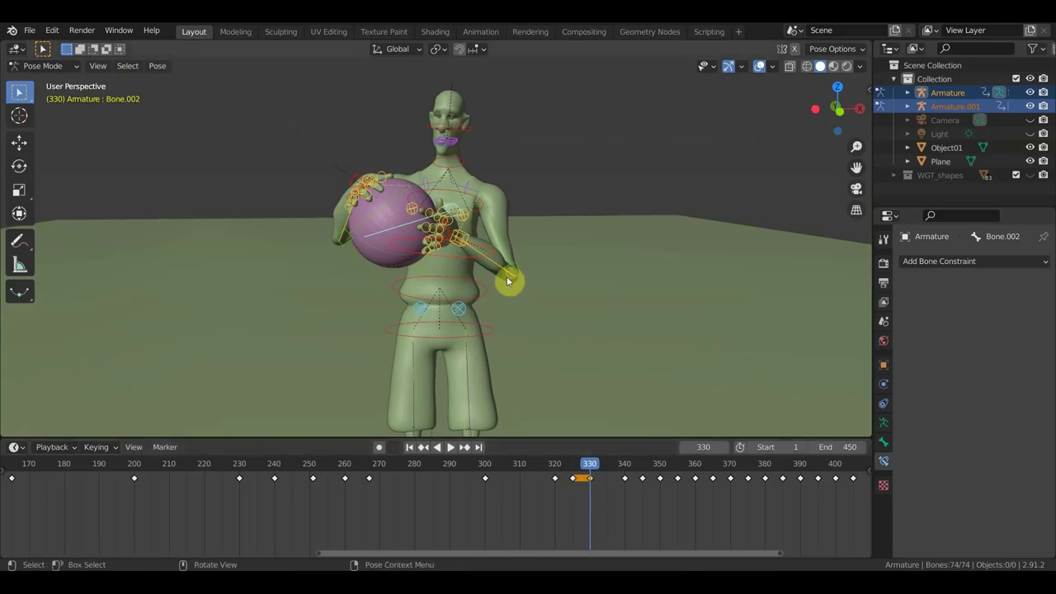
# - Slide the selected keyframe later, toward frame 330, checking around frame 339
pyautogui.middleClick(453, 250)
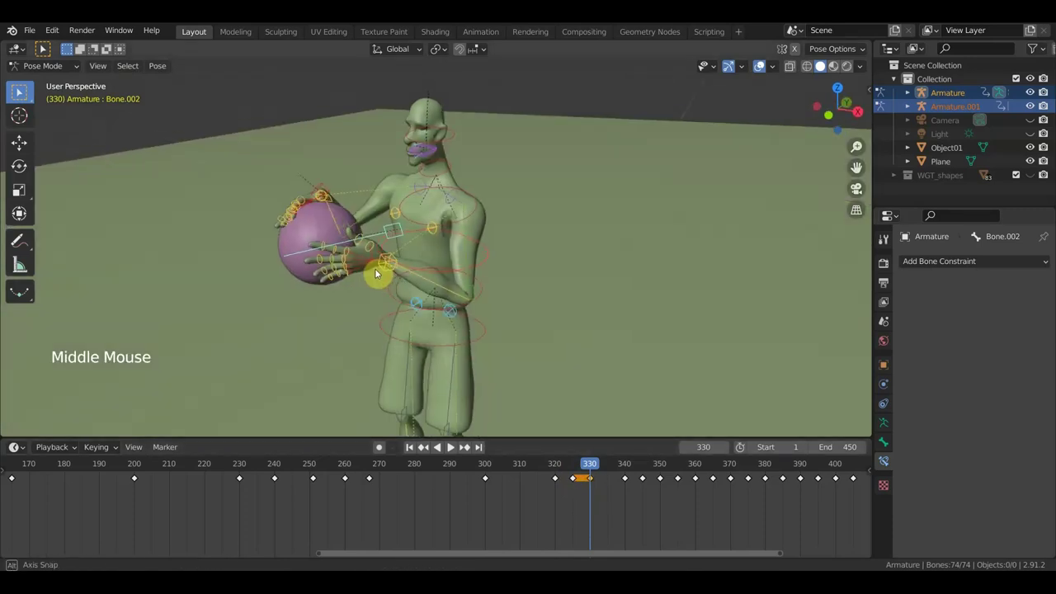
pyautogui.click(603, 469)
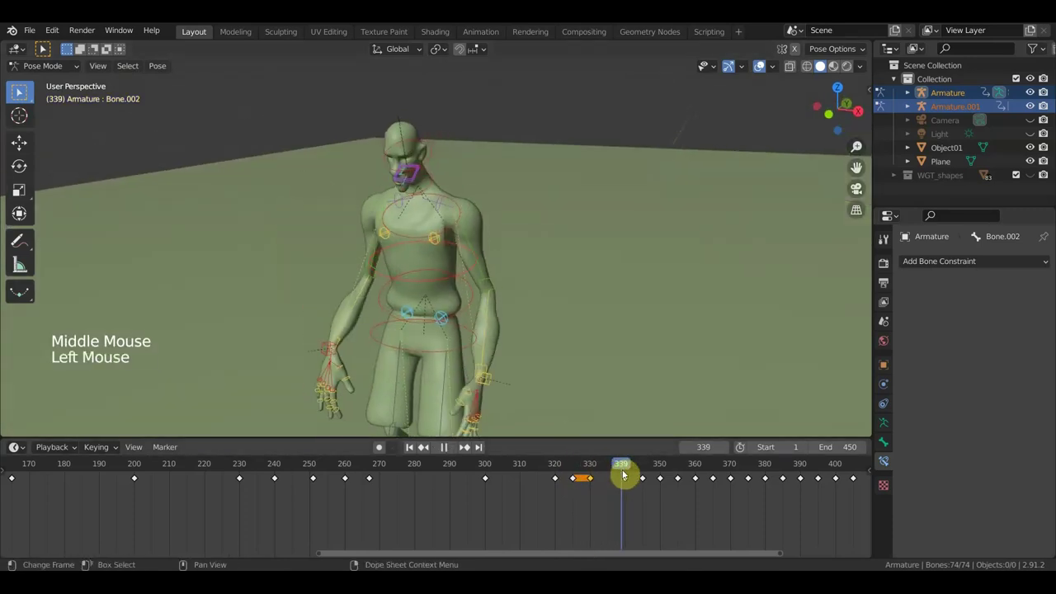
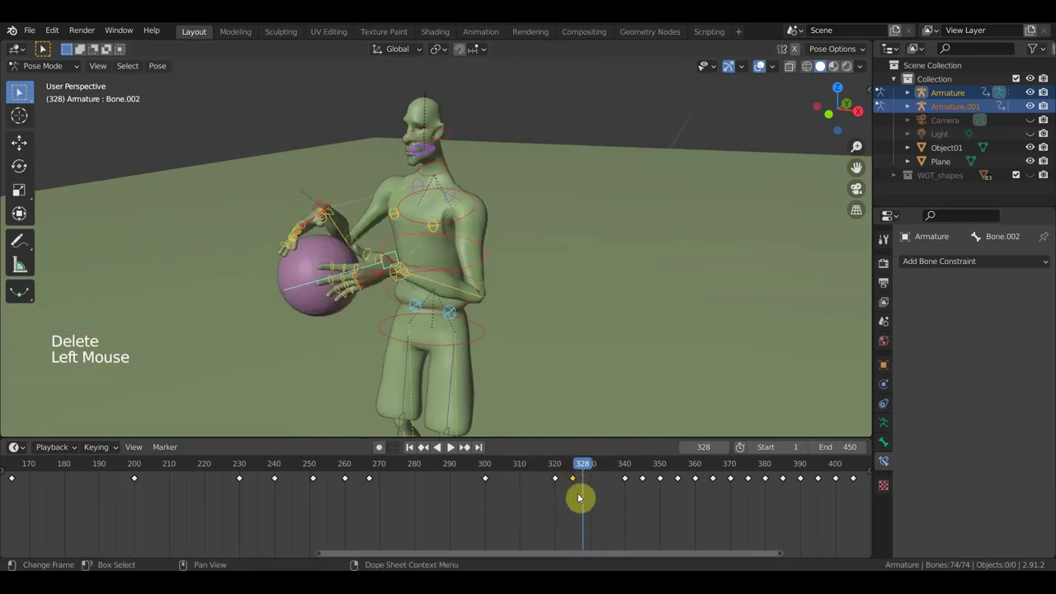
pyautogui.press('g')
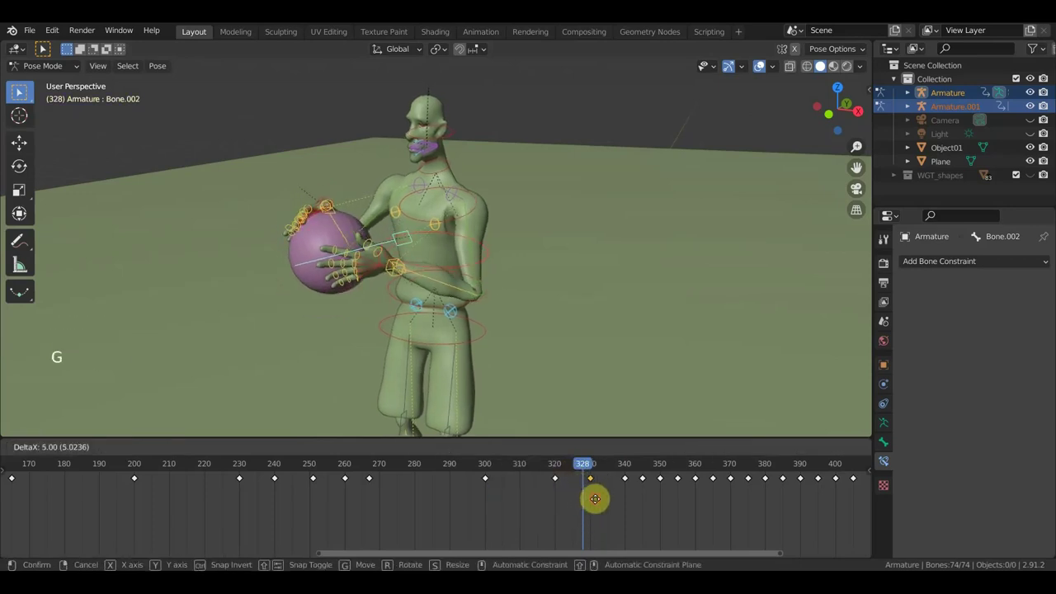
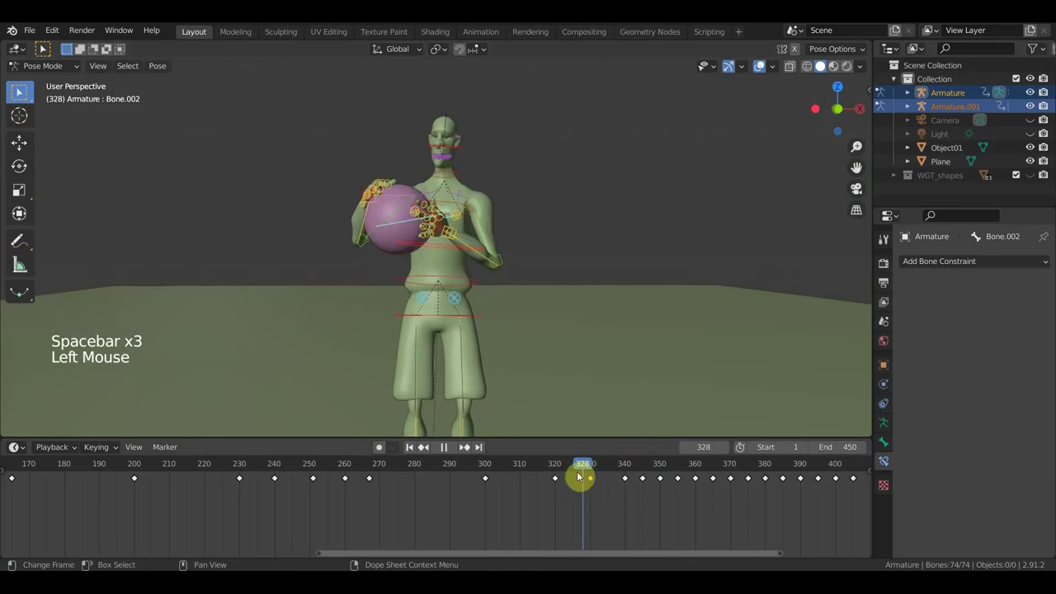
# - At frame 335 rotate hand bone Bone.036 down toward the ball and key the pose
pyautogui.middleClick(576, 354)
pyautogui.scroll(-3)
pyautogui.click(612, 476)
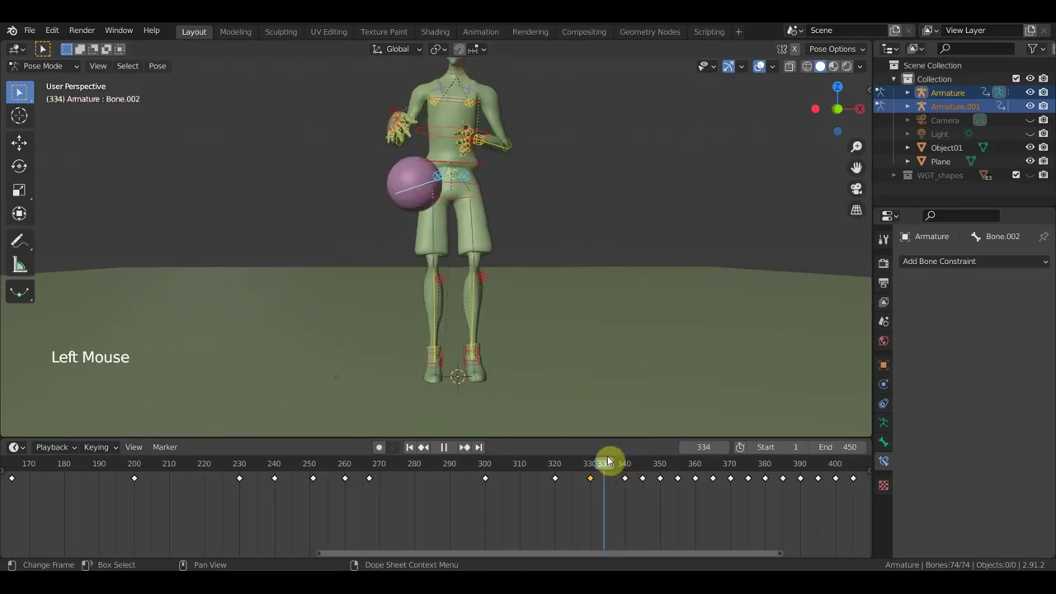
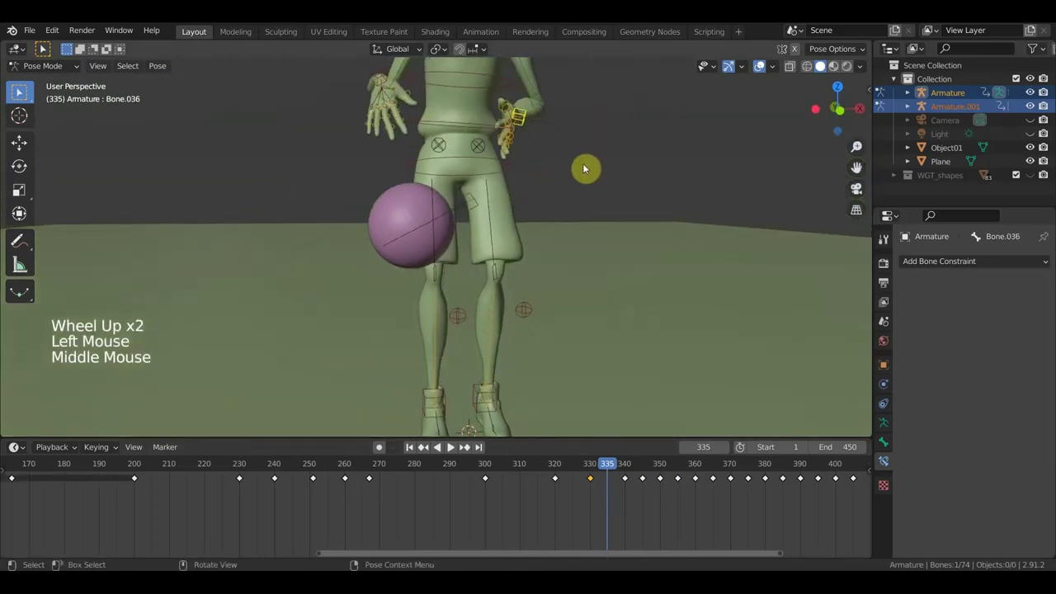
pyautogui.press('r')
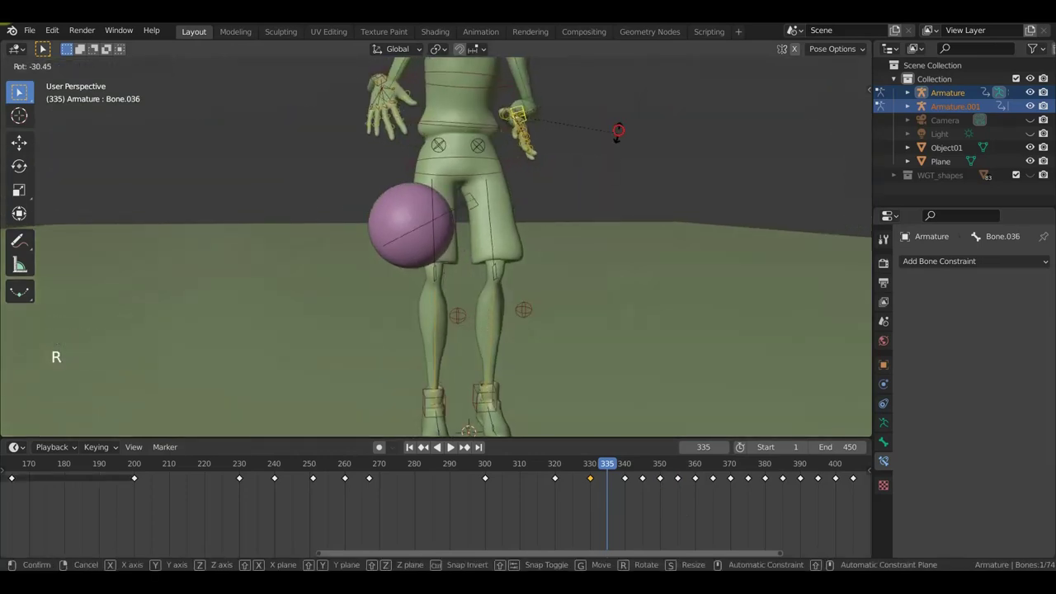
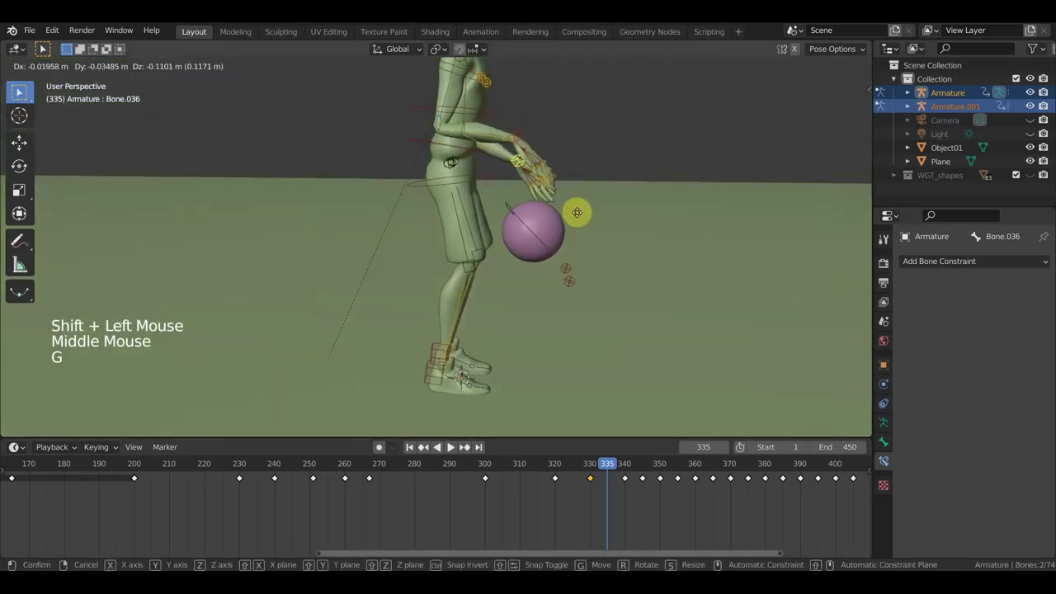
pyautogui.press('a')
pyautogui.press('i')
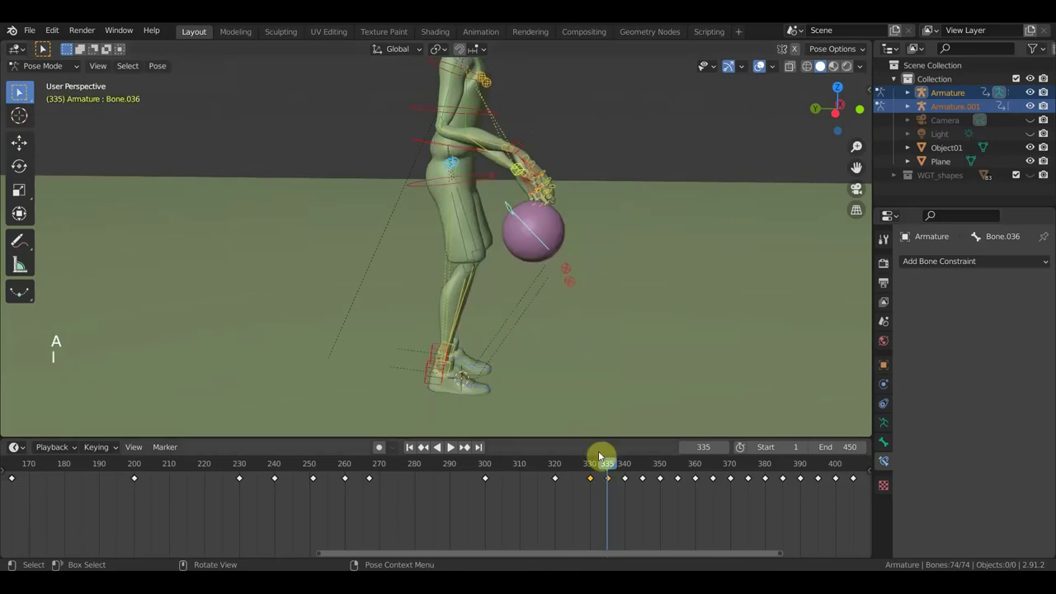
# - Scrub to frame 348 and orbit around the hand to preview it leaving the ball
pyautogui.click(626, 473)
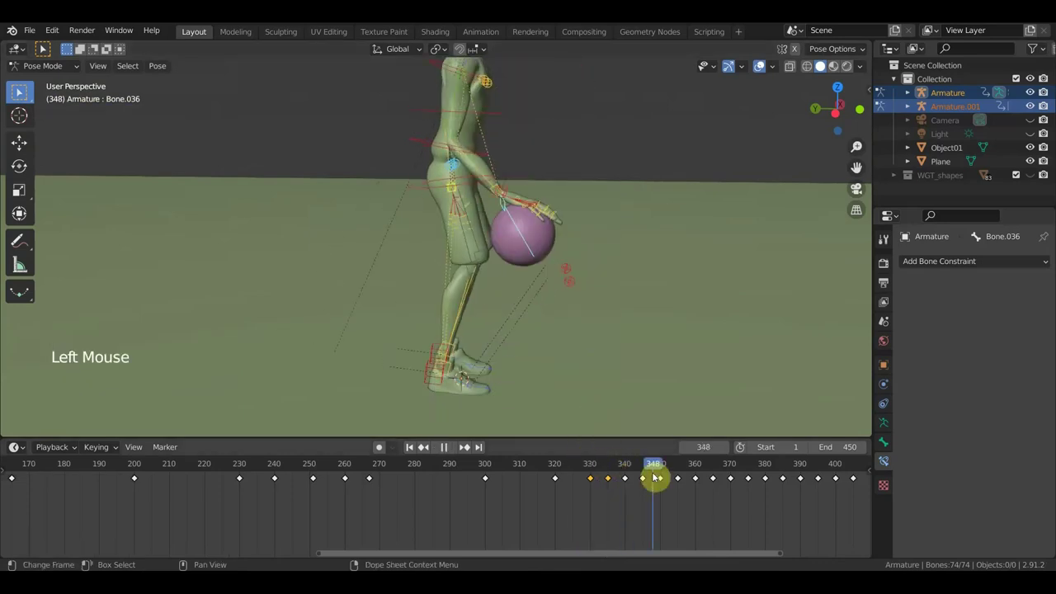
pyautogui.middleClick(595, 302)
pyautogui.scroll(3)
pyautogui.middleClick(542, 320)
pyautogui.middleClick(541, 285)
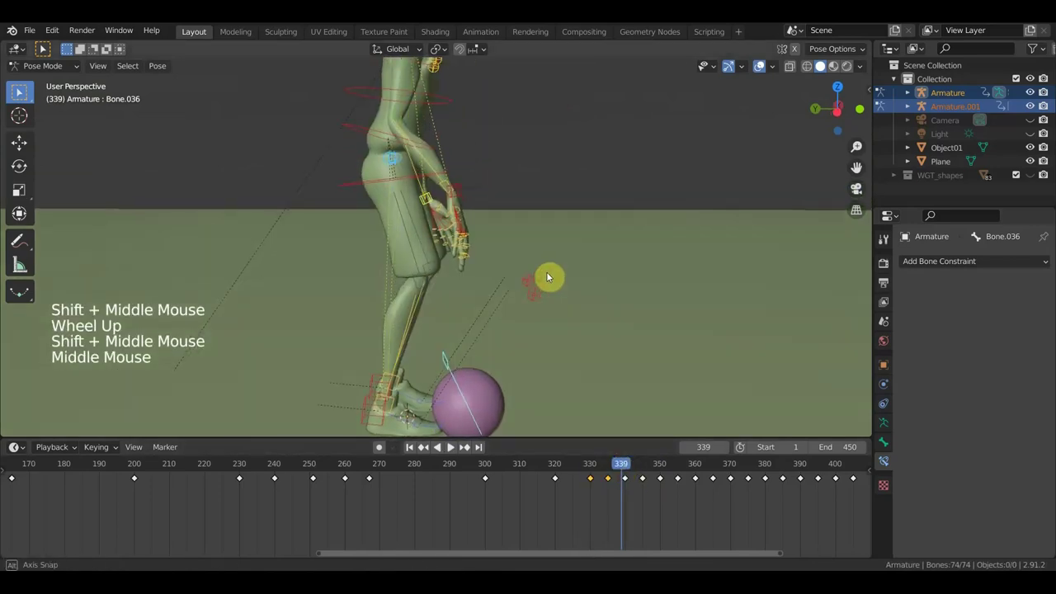
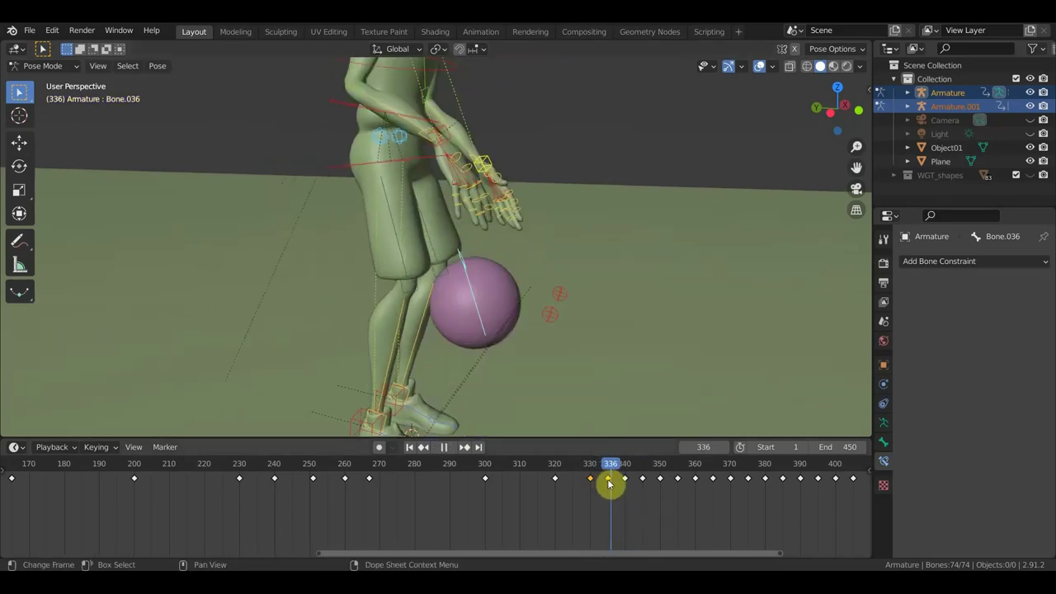
pyautogui.middleClick(606, 322)
# - View the player from the right, select hand bone Bone.036 and jump to frame 340
pyautogui.press('KP_3')
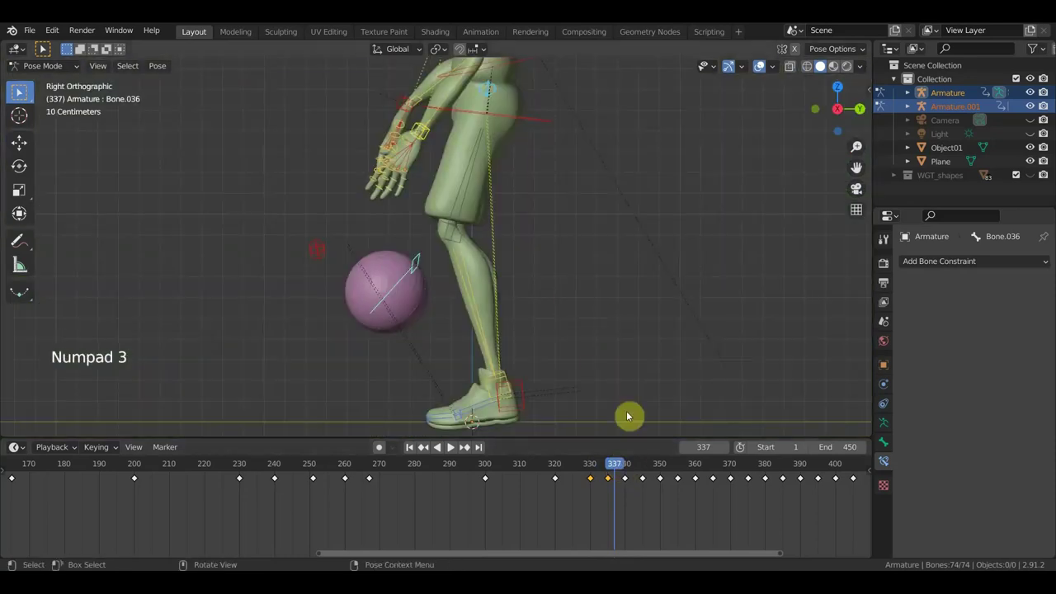
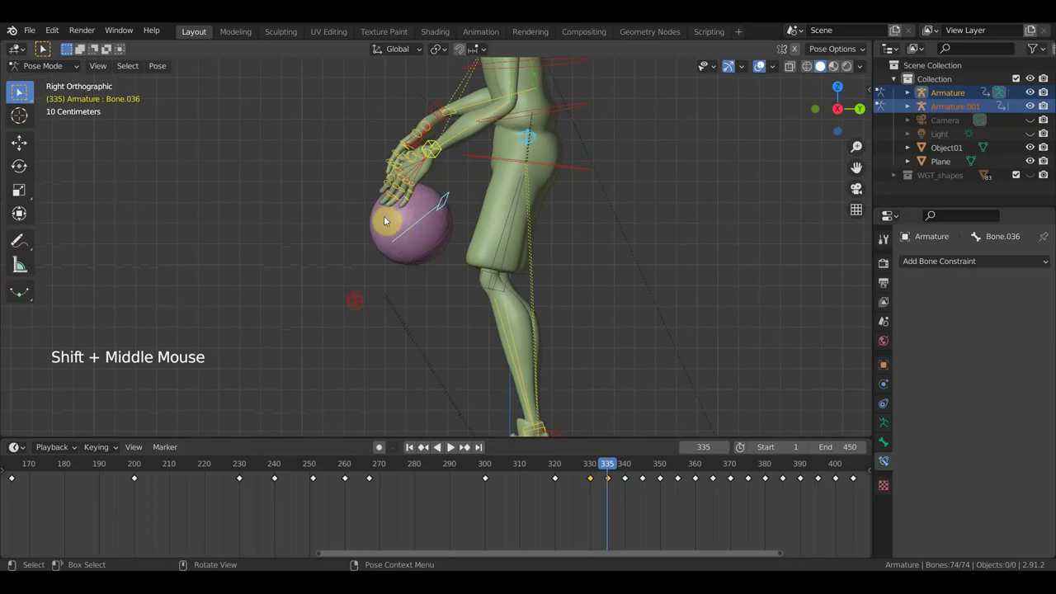
pyautogui.click(622, 474)
pyautogui.middleClick(636, 359)
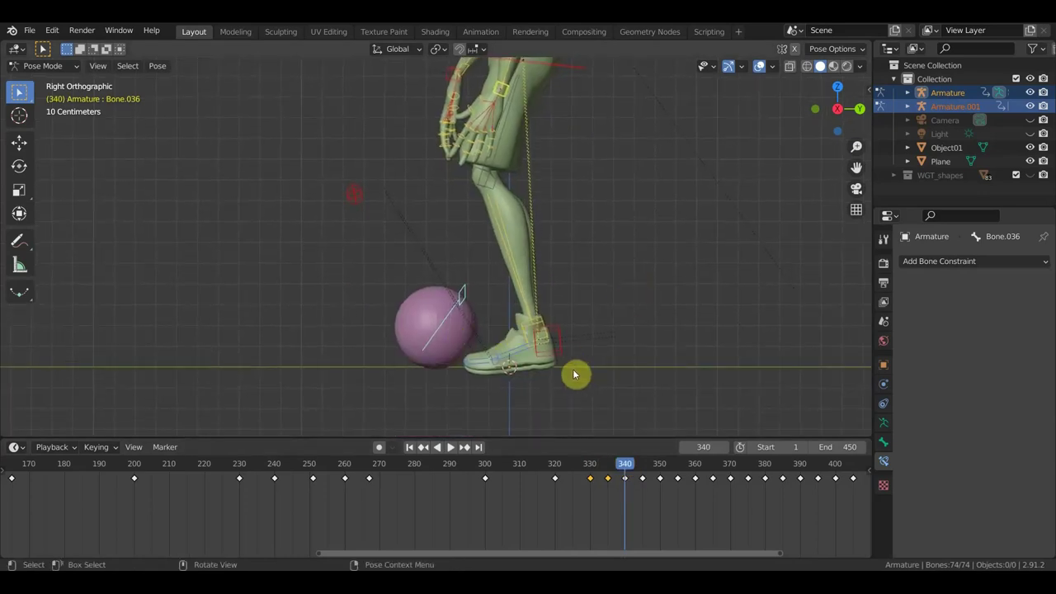
pyautogui.scroll(-3)
pyautogui.click(573, 476)
# - Frame the player and scrub the playhead back to frame 241
pyautogui.scroll(-3)
pyautogui.scroll(-3)
pyautogui.middleClick(497, 309)
pyautogui.click(437, 480)
pyautogui.click(441, 473)
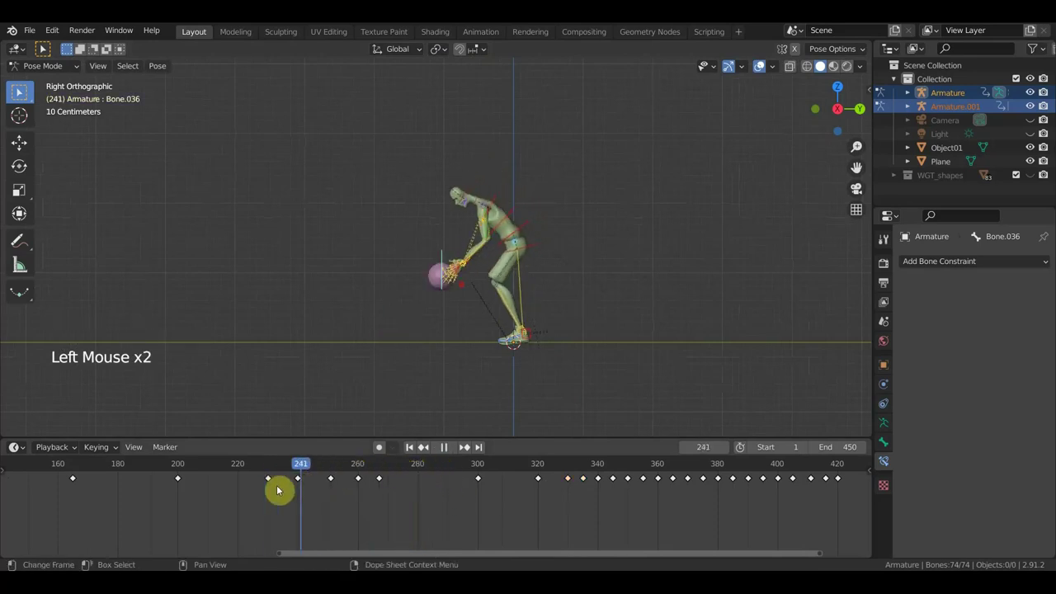
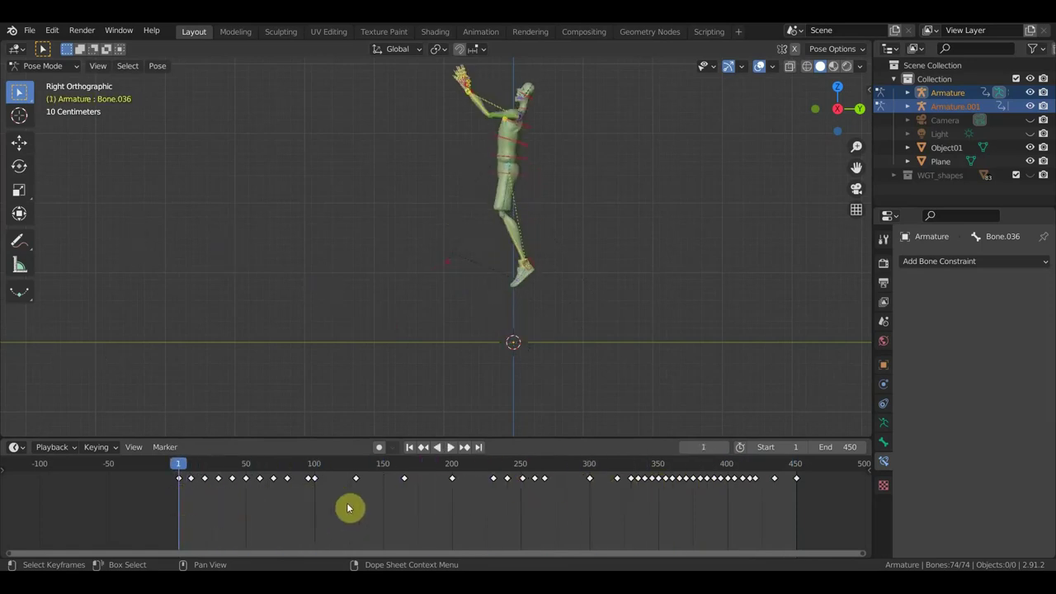
# - Stop playback and return to frame 1 with the ball held overhead
pyautogui.press('a')
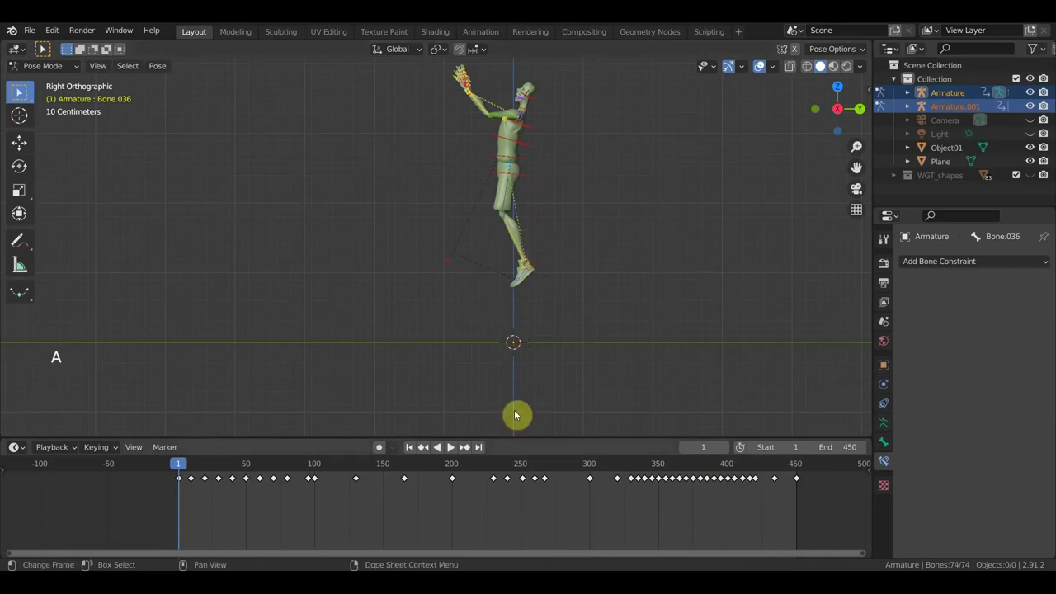
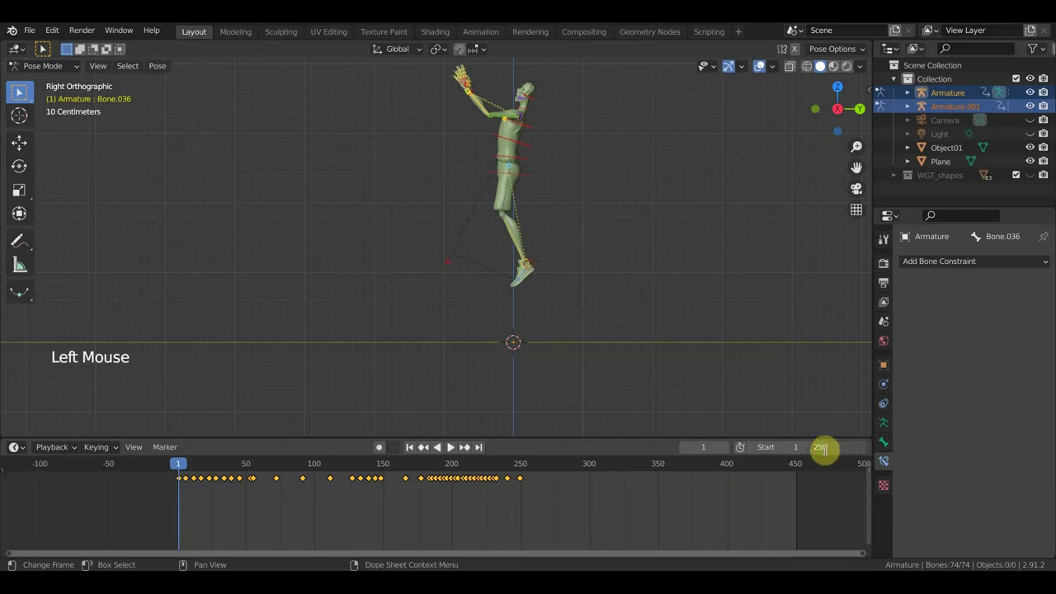
# - Stop playback and select a base bone of the player's rig Armature.001
pyautogui.press('space')
pyautogui.scroll(-3)
pyautogui.scroll(-3)
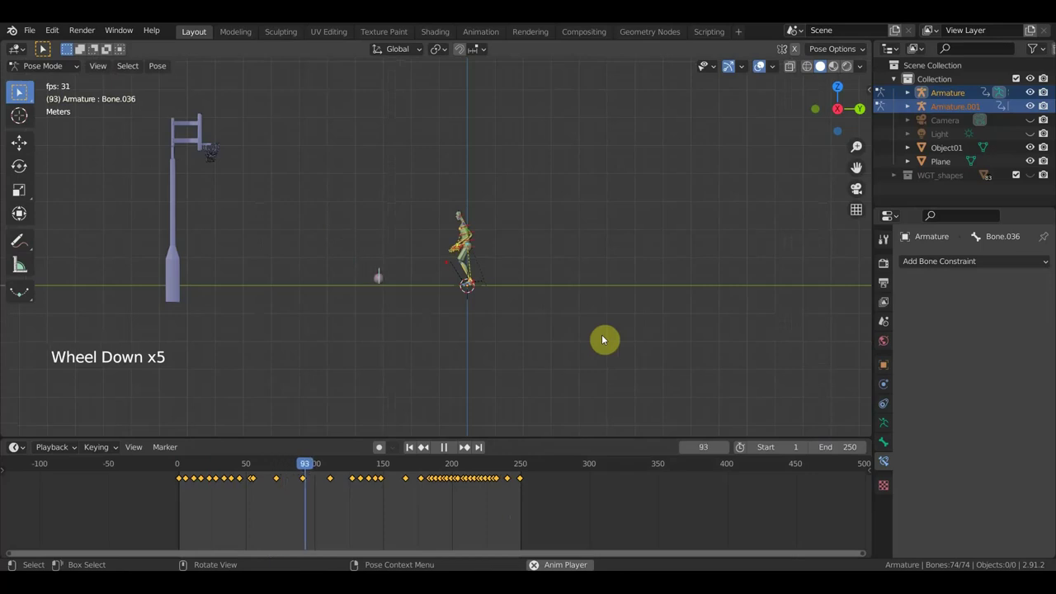
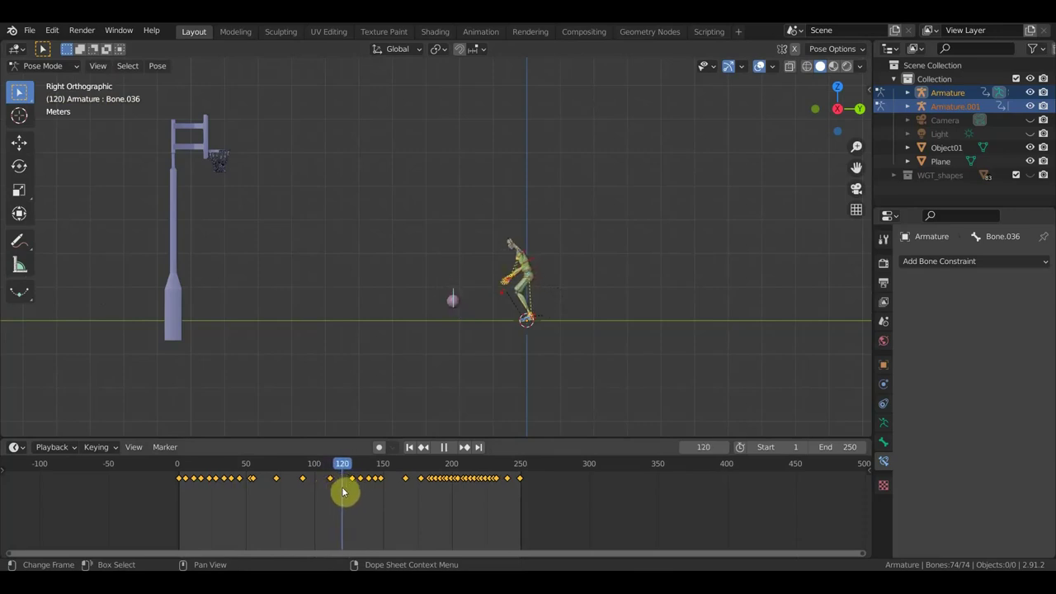
pyautogui.scroll(3)
pyautogui.click(472, 328)
# - Fill the side view with the player at frame 120
pyautogui.scroll(3)
pyautogui.press('g')
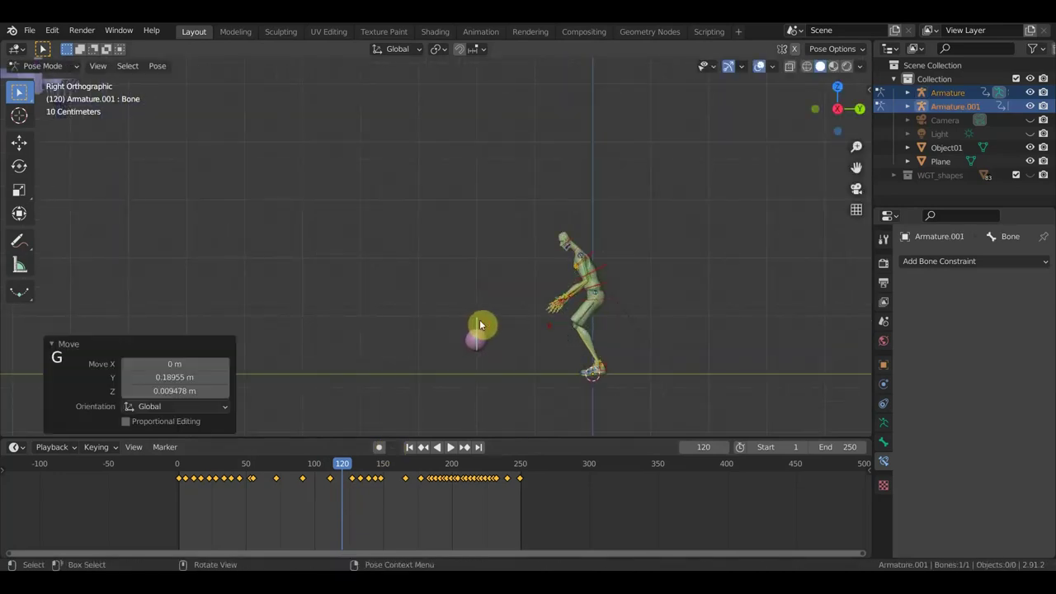
pyautogui.press('a')
pyautogui.press('i')
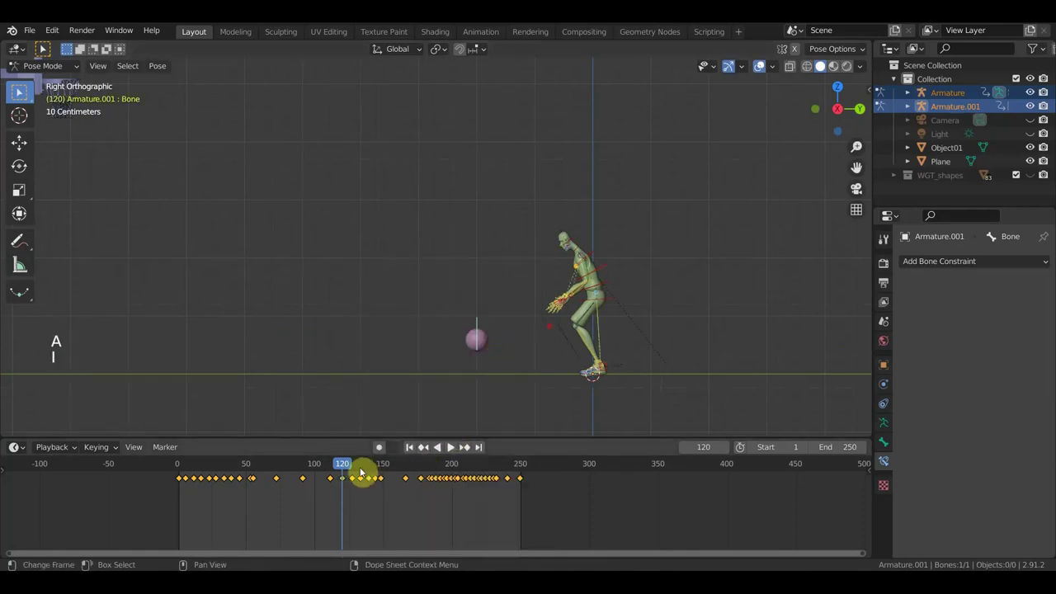
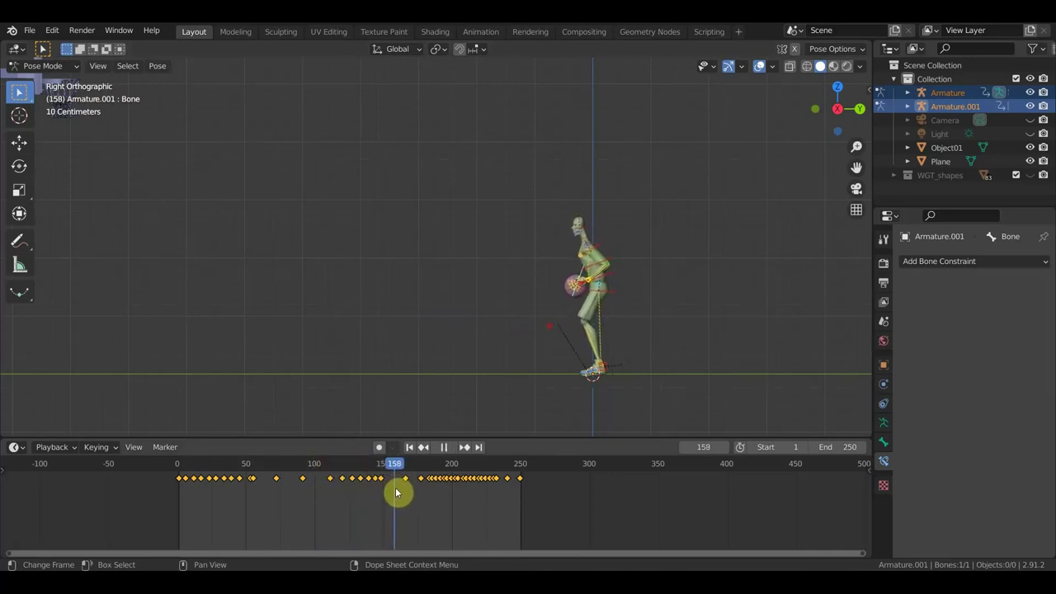
# - Play the shooting animation from a wider view, then stop it
pyautogui.scroll(-3)
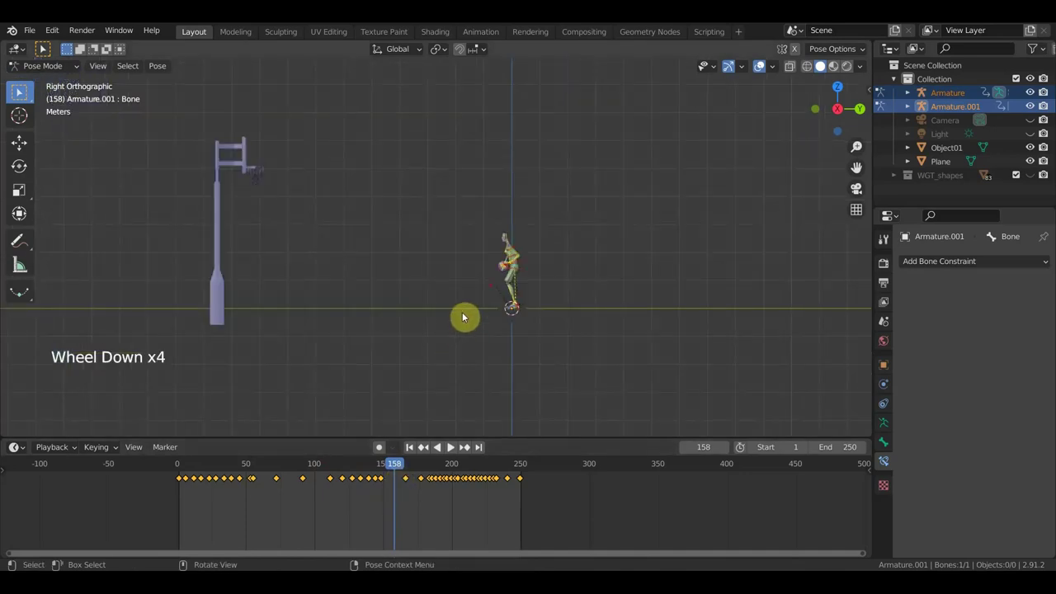
pyautogui.press('space')
pyautogui.scroll(3)
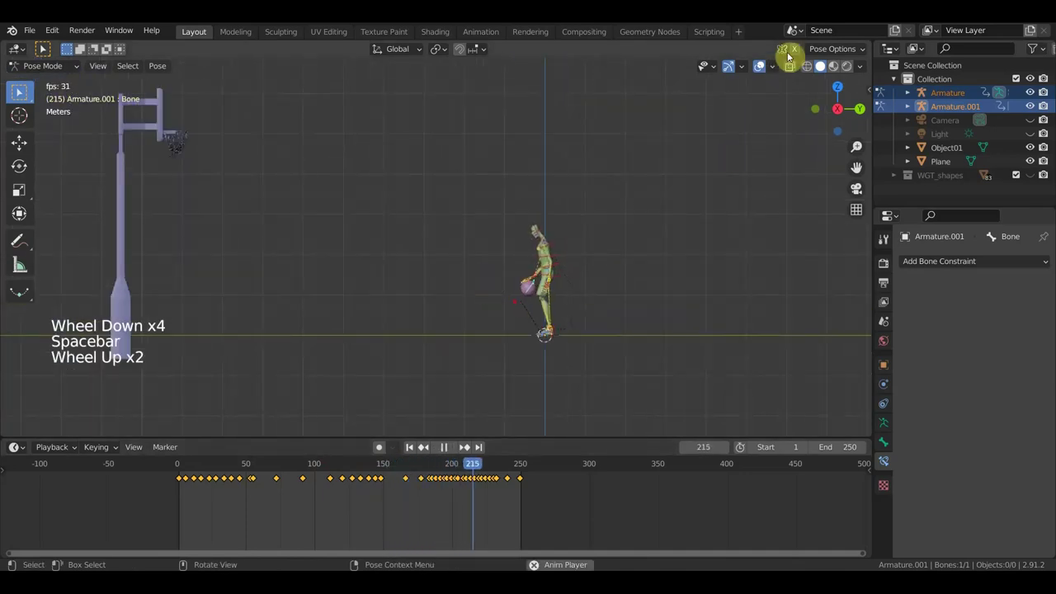
pyautogui.click(769, 65)
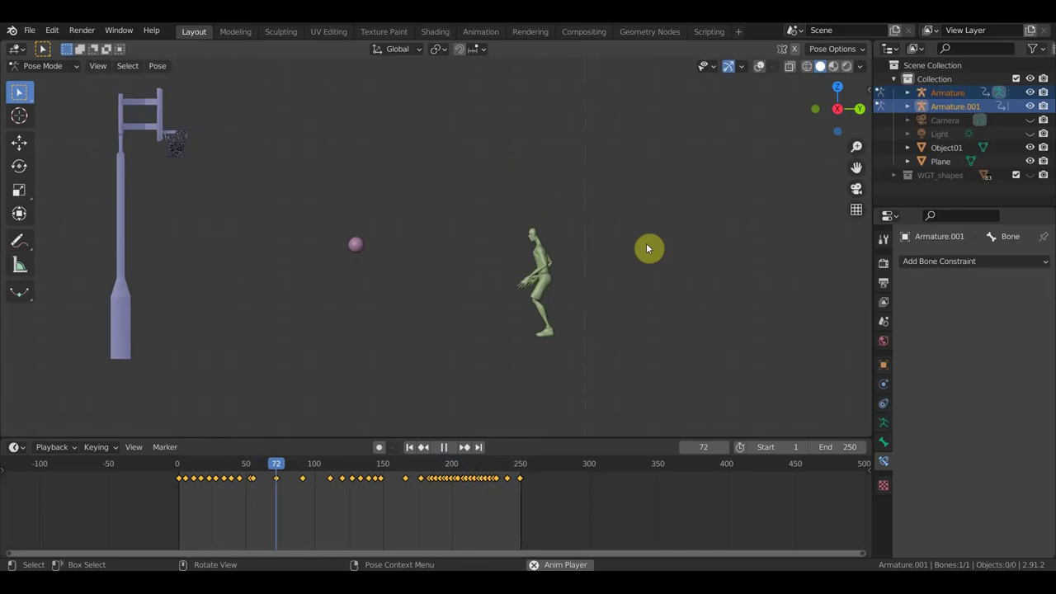
pyautogui.press('space')
# - Scrub the timeline through the shot and settle on frame 85
pyautogui.click(307, 466)
pyautogui.press('space')
pyautogui.press('space')
pyautogui.click(285, 472)
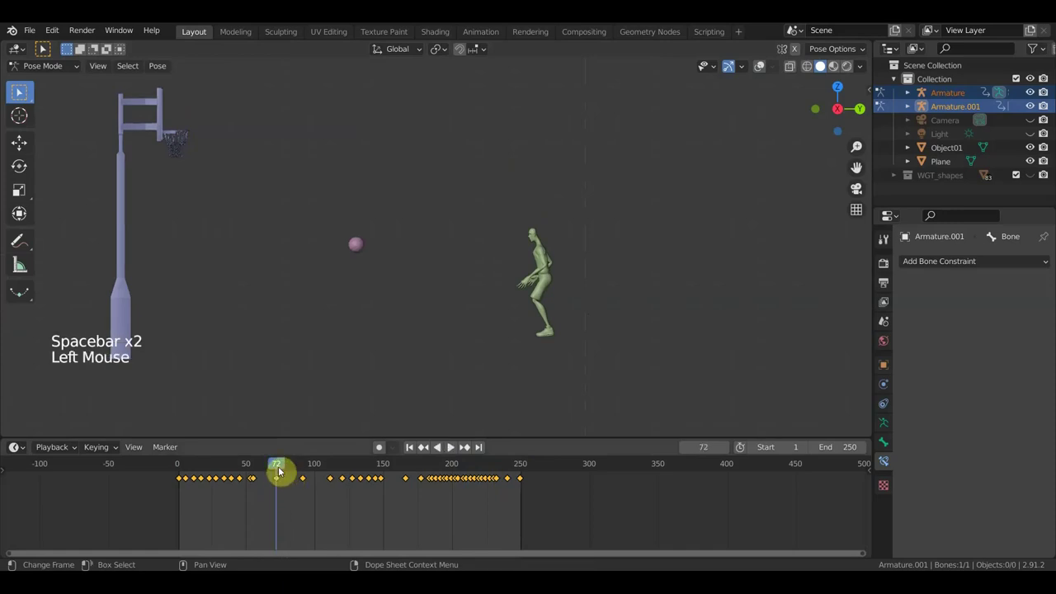
pyautogui.click(283, 470)
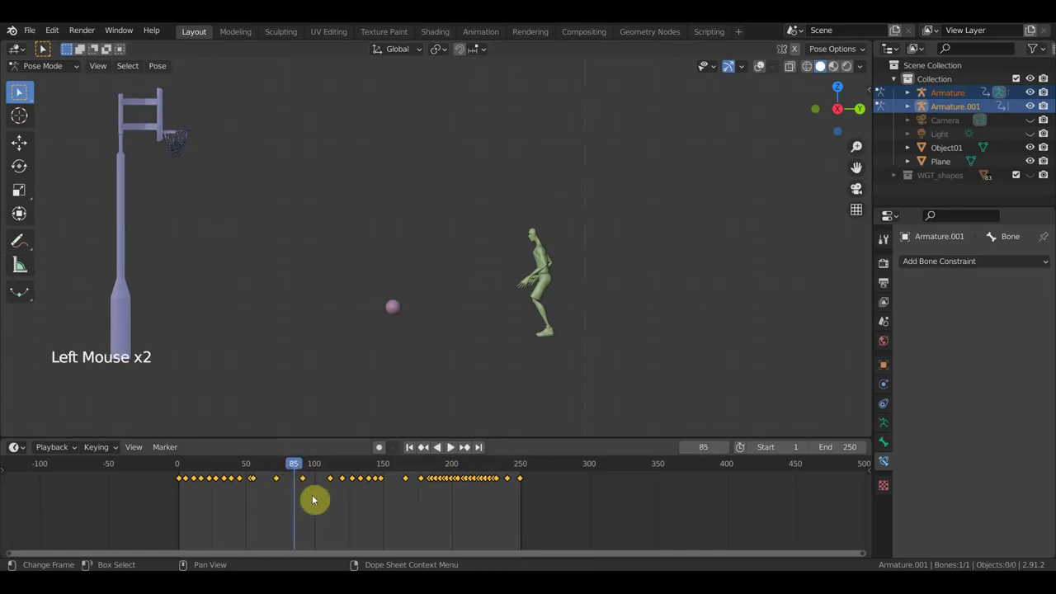
pyautogui.click(269, 503)
pyautogui.scroll(3)
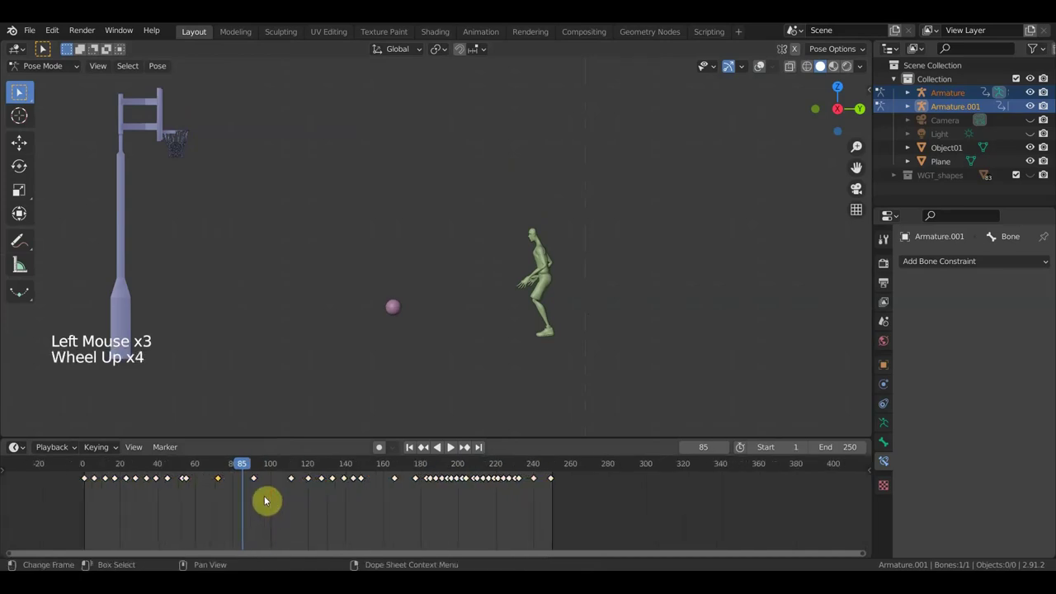
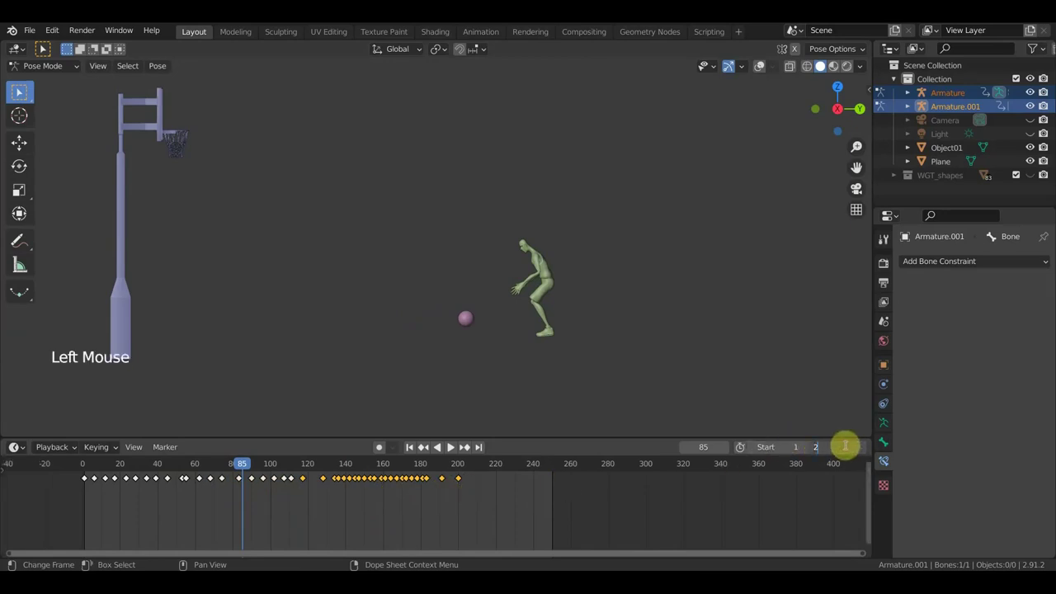
# - Set the scene end frame to 200 and replay the shot
pyautogui.press('KP_0')
pyautogui.press('space')
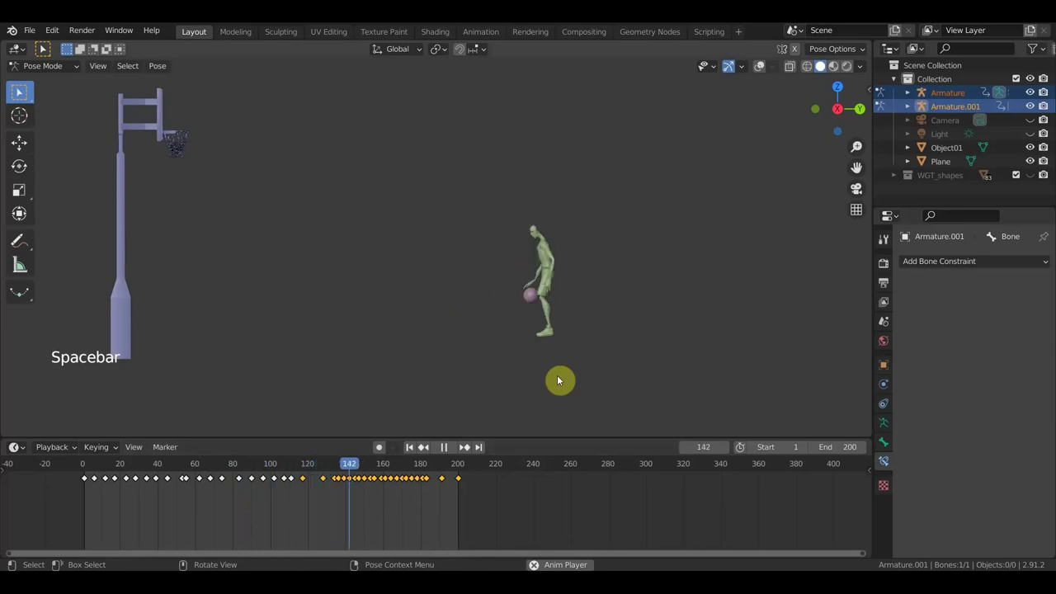
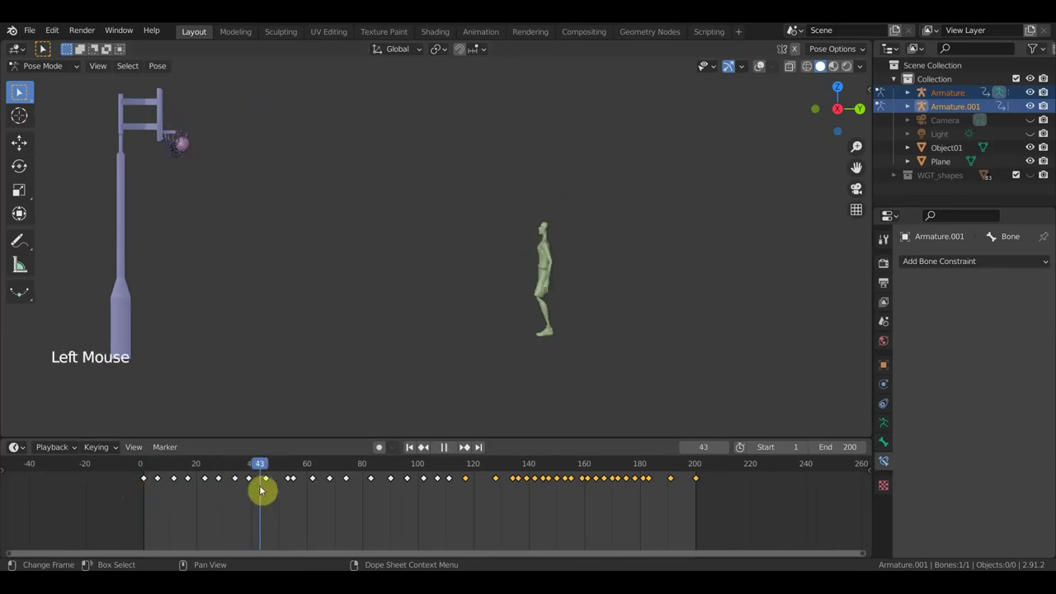
# - Scrub to the early frames of the ball's flight and delete a keyframe there
pyautogui.click(255, 479)
pyautogui.click(250, 488)
pyautogui.scroll(3)
pyautogui.middleClick(229, 508)
pyautogui.click(410, 469)
pyautogui.click(426, 469)
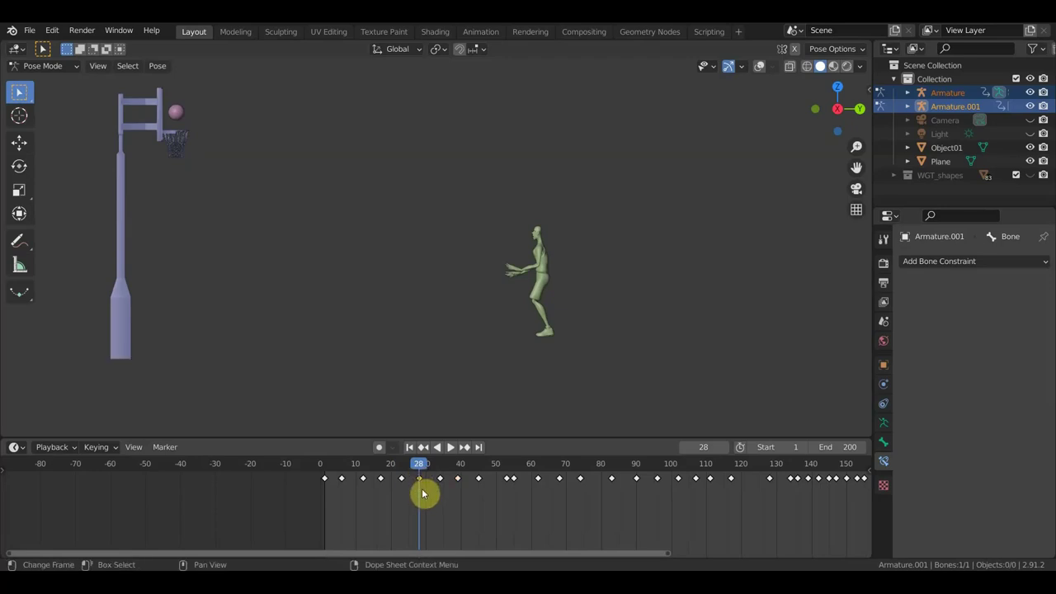
pyautogui.press('Delete')
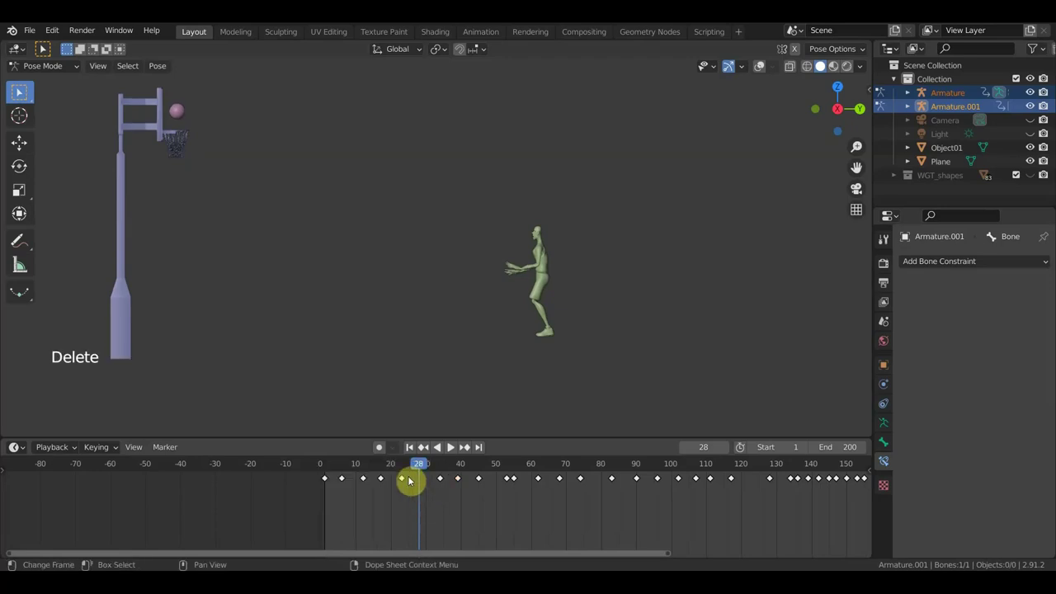
# - Check the flight near the hoop around frame 29 and settle on frame 24
pyautogui.click(413, 475)
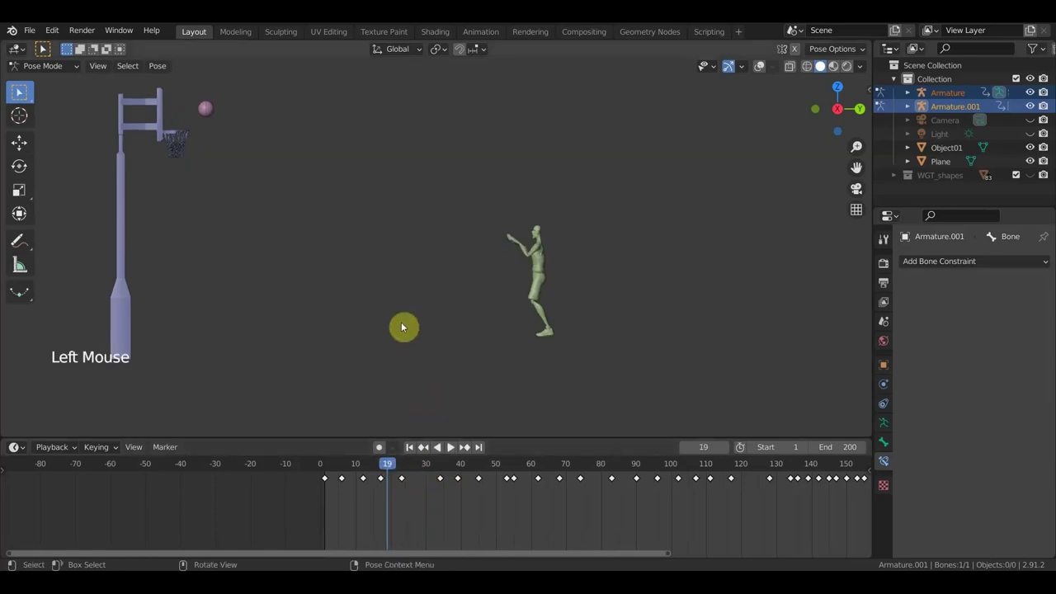
pyautogui.press('space')
pyautogui.press('space')
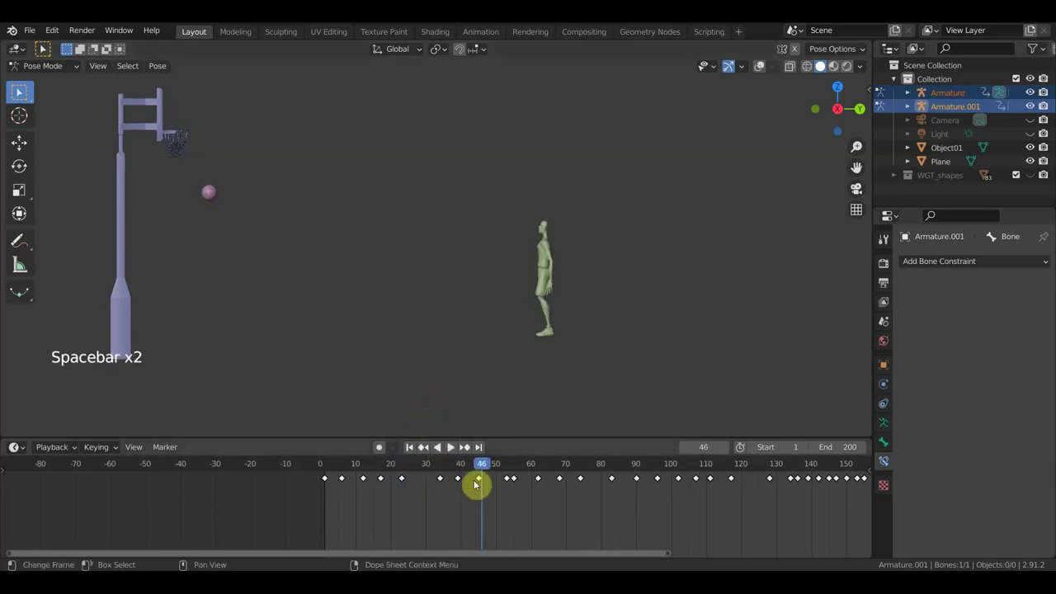
pyautogui.click(482, 475)
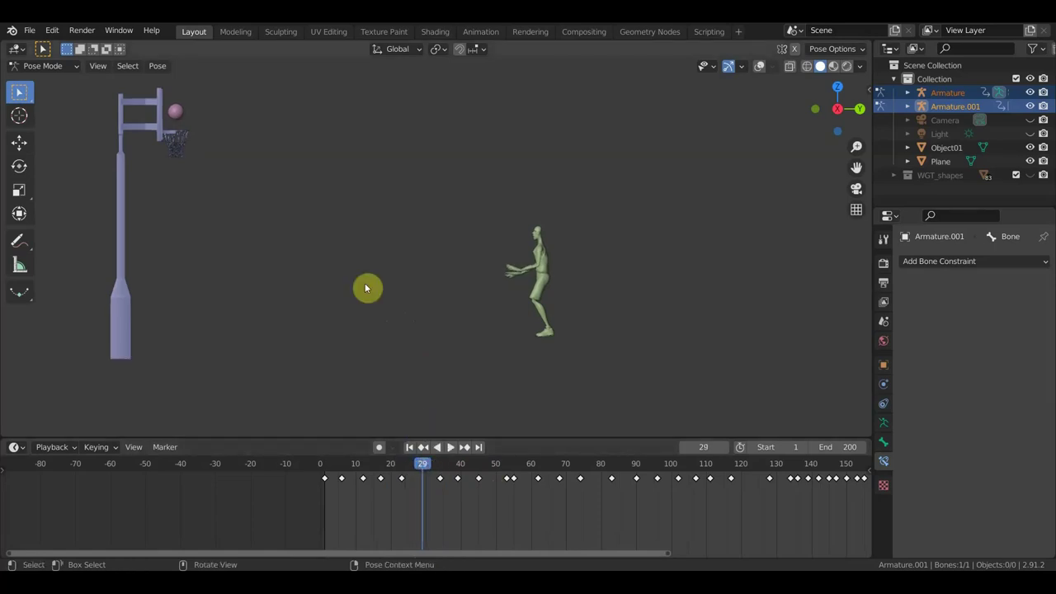
pyautogui.click(423, 467)
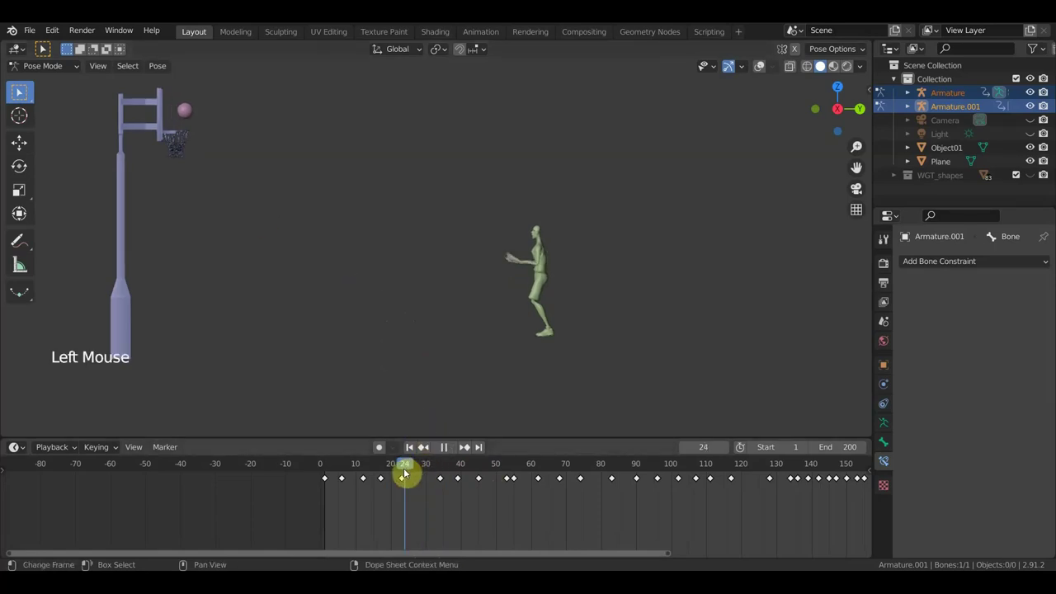
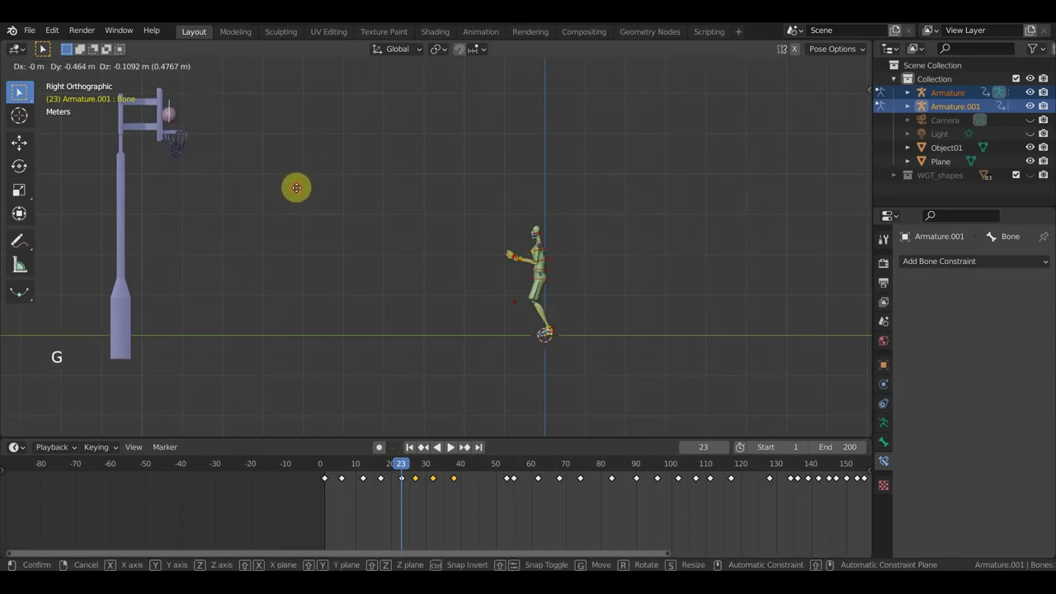
# - Confirm the ball's new position, keyframe it, and move to frame 27
pyautogui.press('a')
pyautogui.press('i')
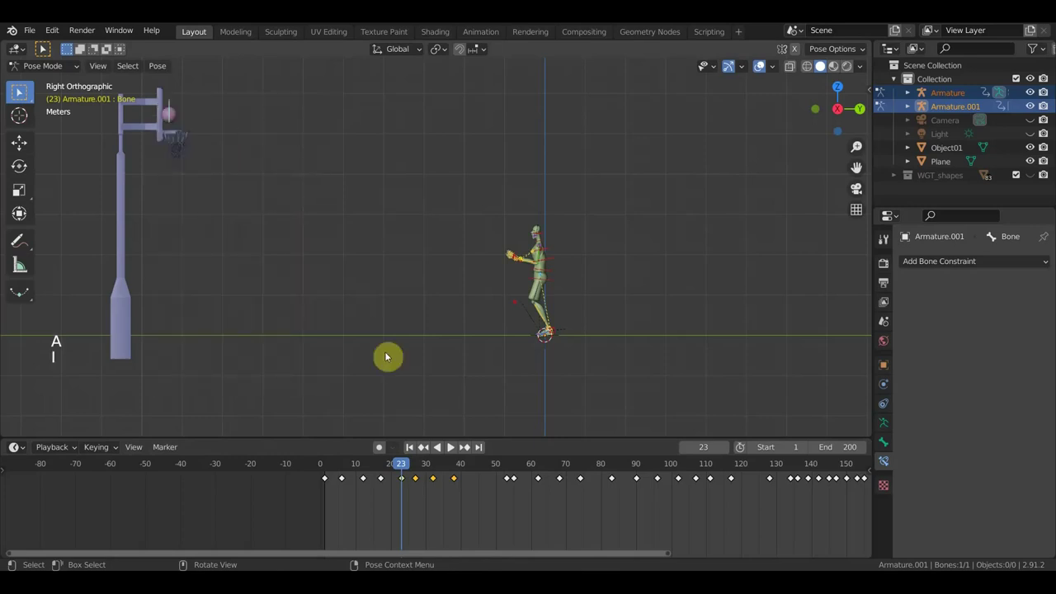
pyautogui.click(409, 471)
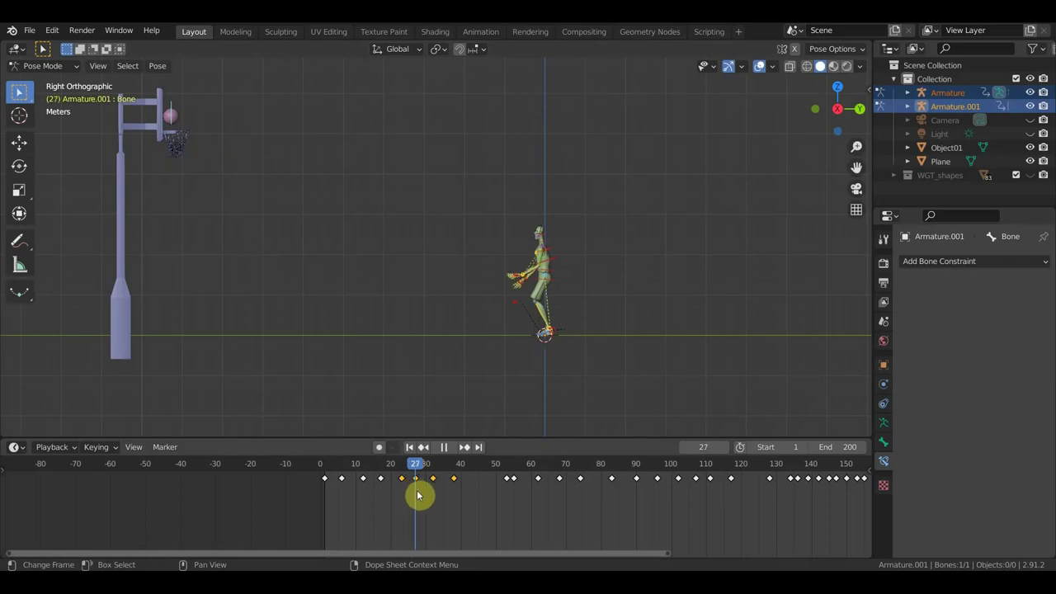
# - At frame 27 move the ball onto the hoop's rim, keyframe it, and step to frame 30
pyautogui.click(174, 114)
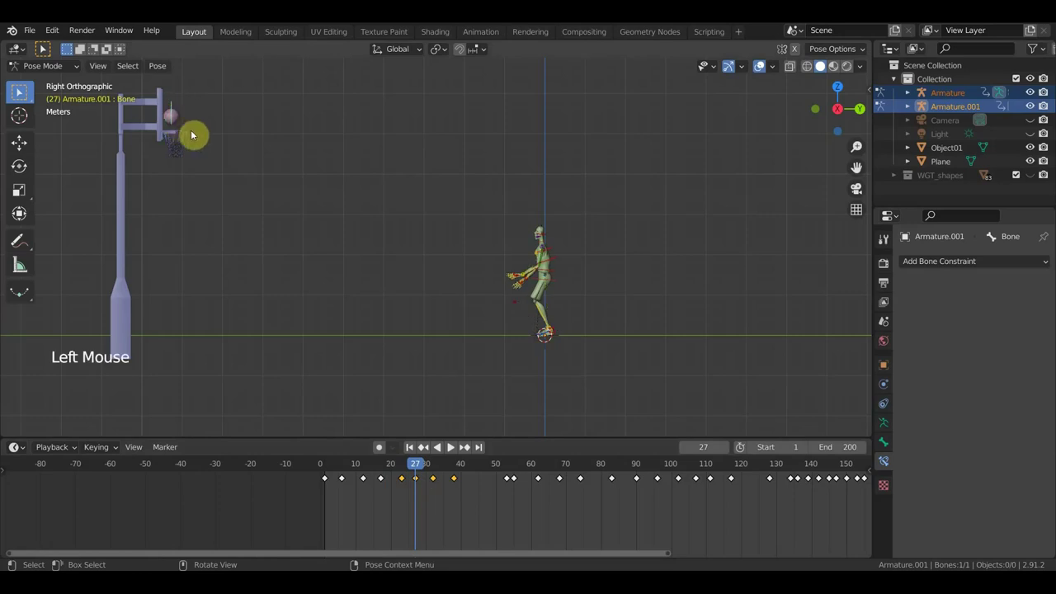
pyautogui.press('g')
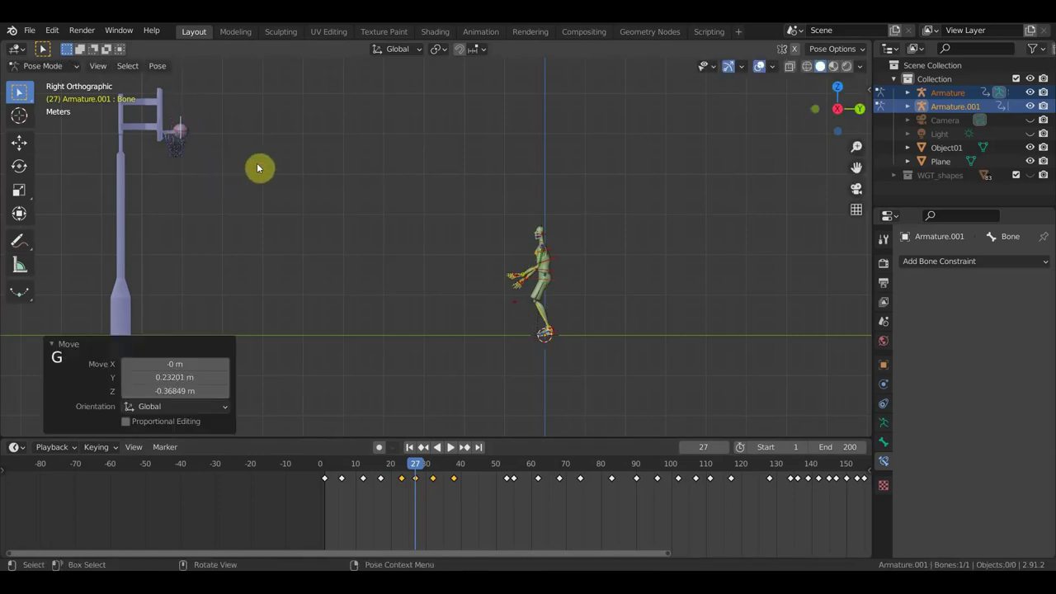
pyautogui.press('a')
pyautogui.press('i')
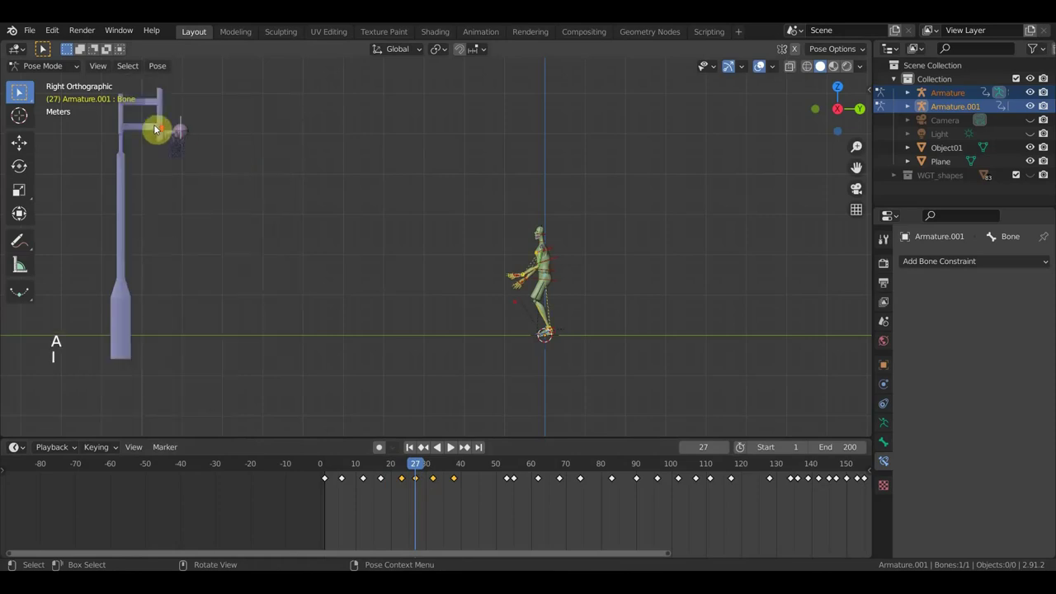
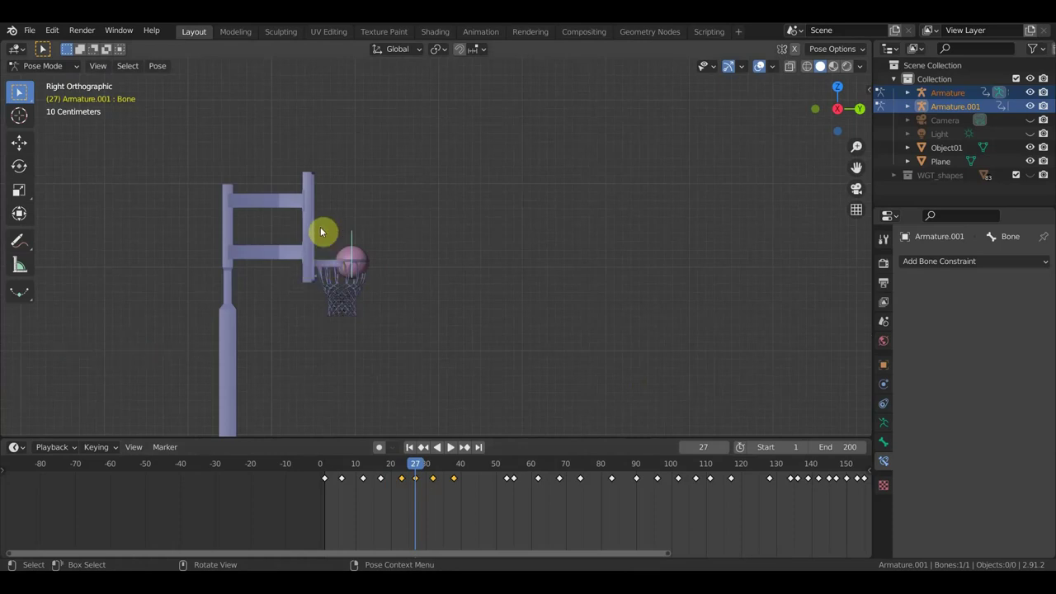
pyautogui.click(400, 468)
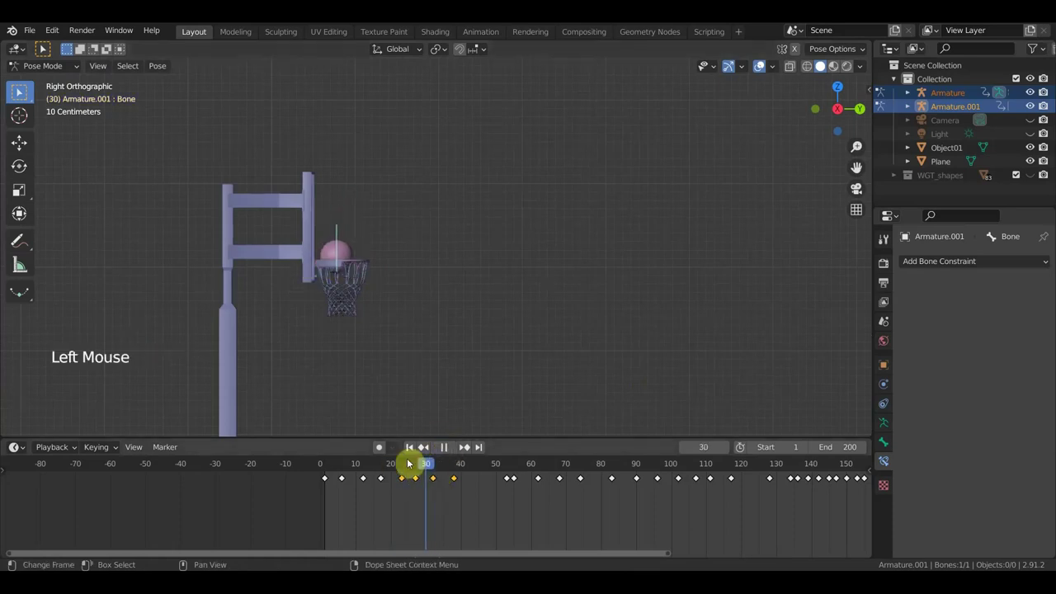
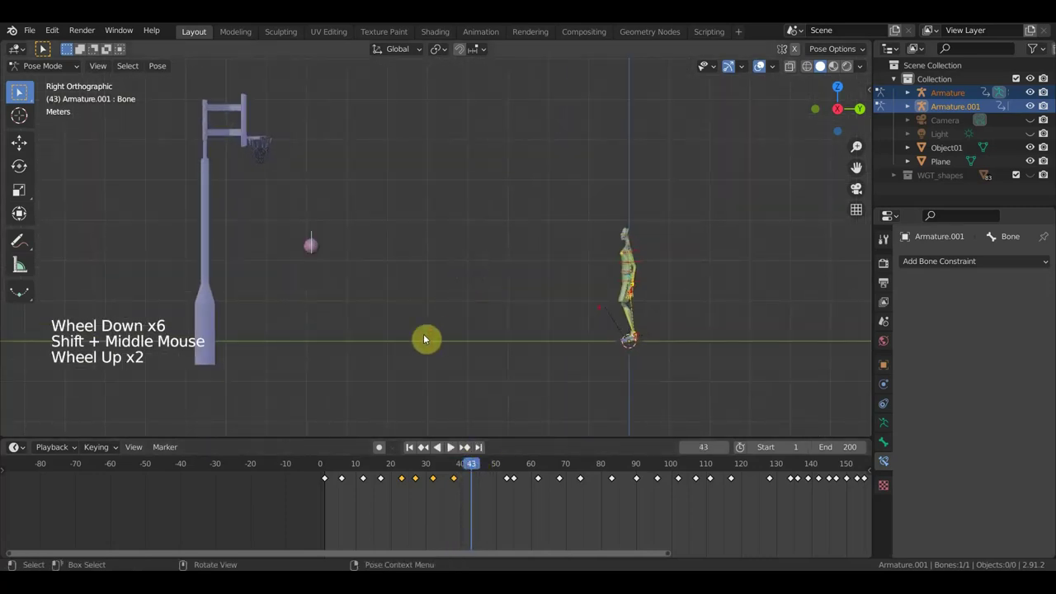
# - Rewind and play the shot and dribble back a couple of times, then stop
pyautogui.click(392, 436)
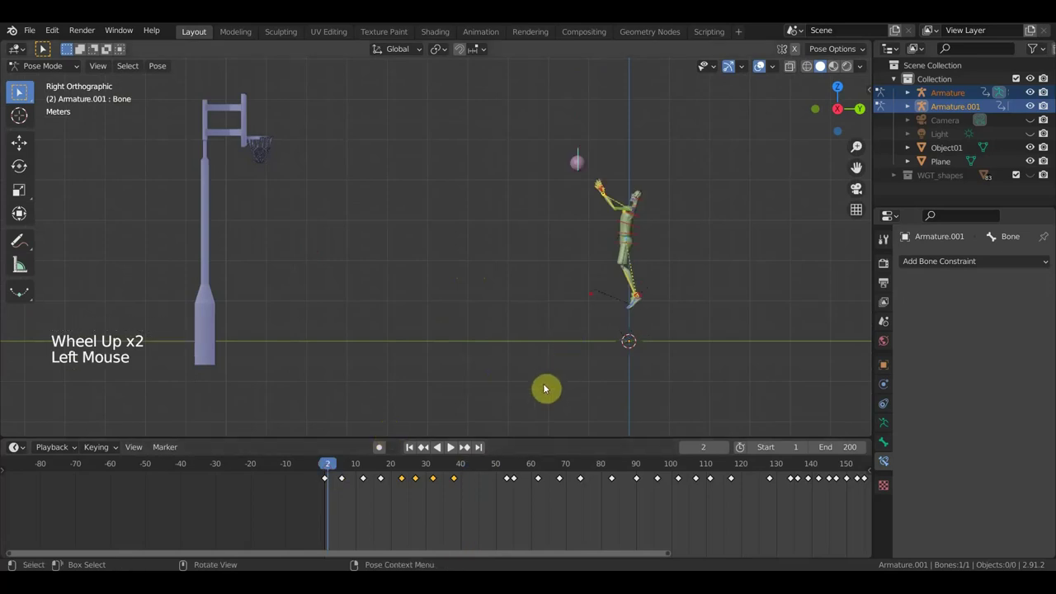
pyautogui.press('space')
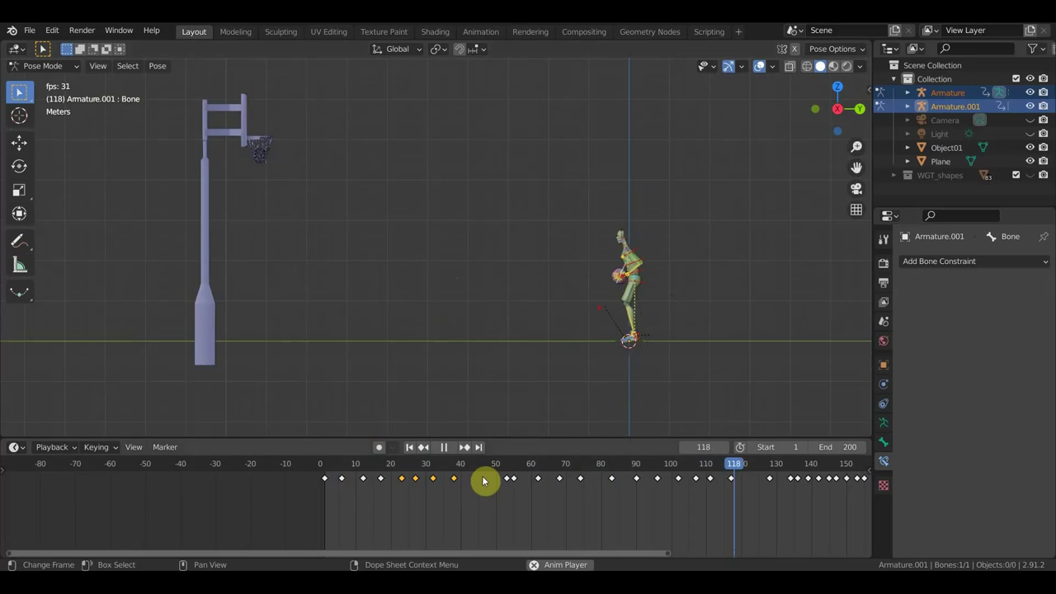
pyautogui.press('space')
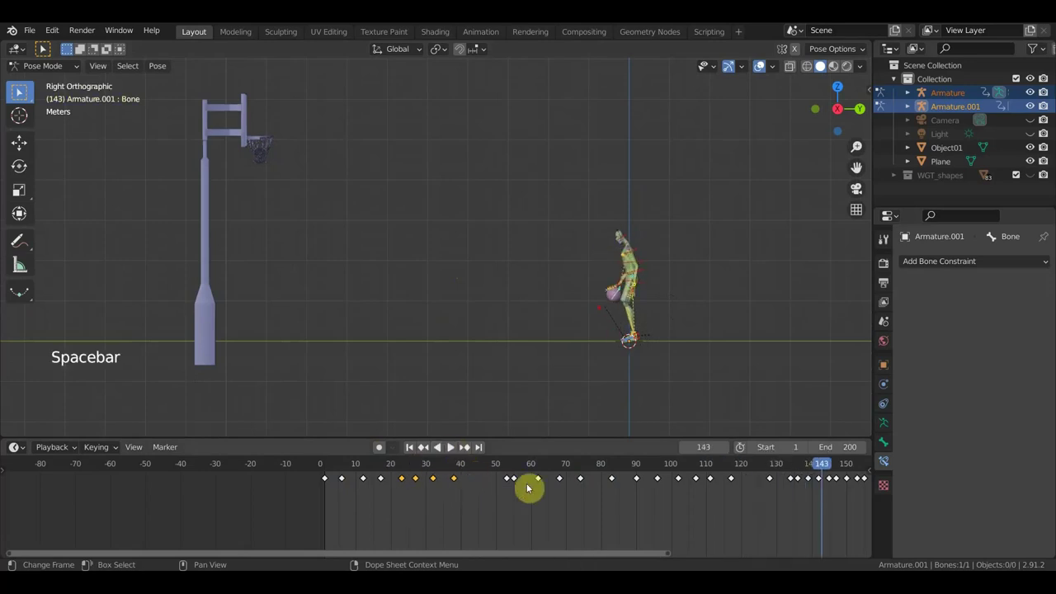
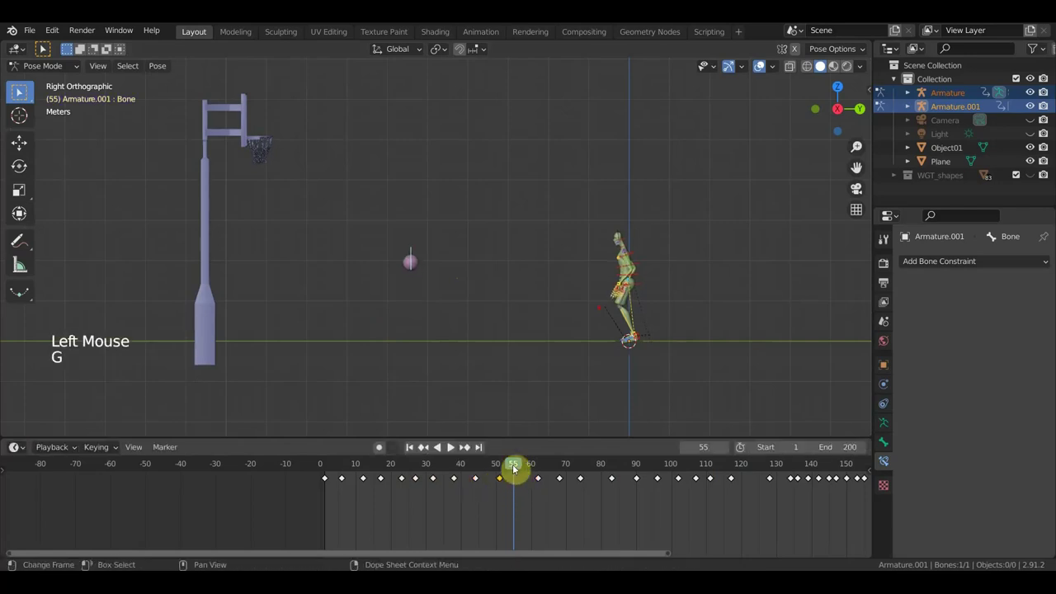
pyautogui.click(498, 470)
pyautogui.press('space')
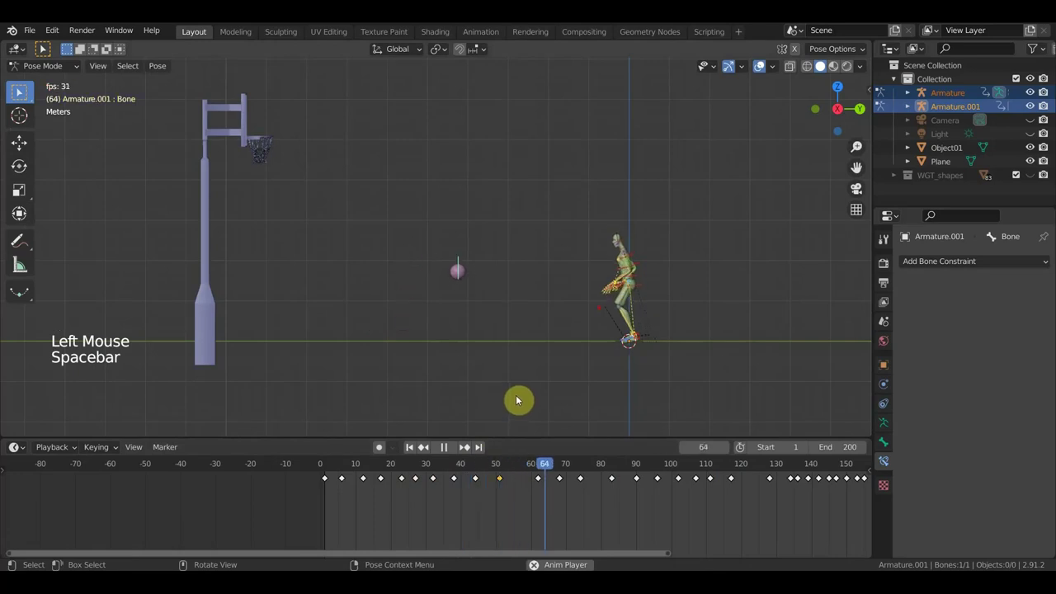
pyautogui.press('space')
# - Scrub to frame 44 where the player stands after the shot
pyautogui.click(508, 471)
pyautogui.click(502, 468)
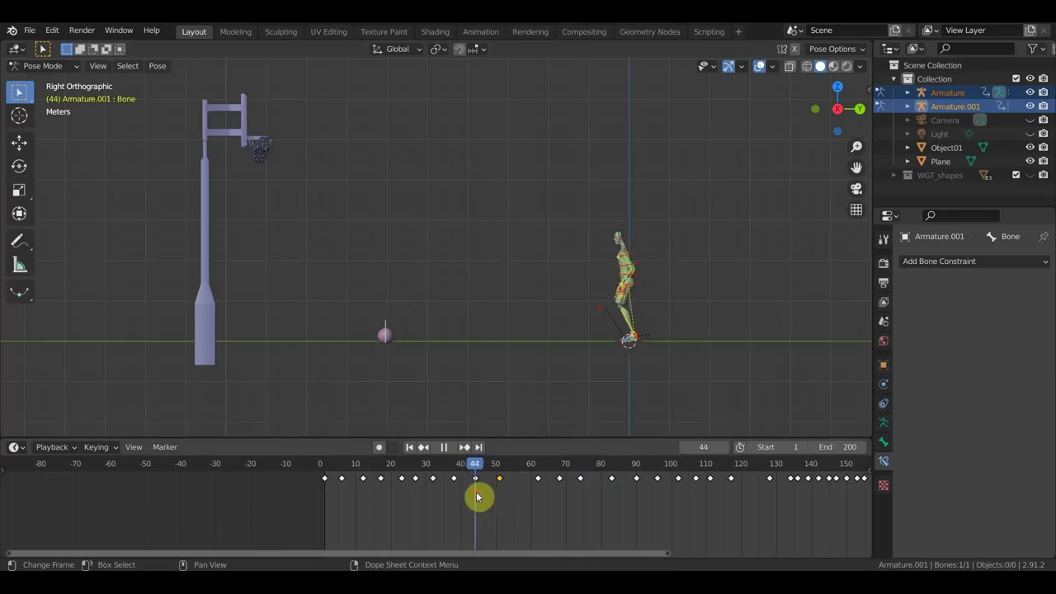
# - Try moving a control bone along one axis, cancel it, and jump to frame 68
pyautogui.click(481, 480)
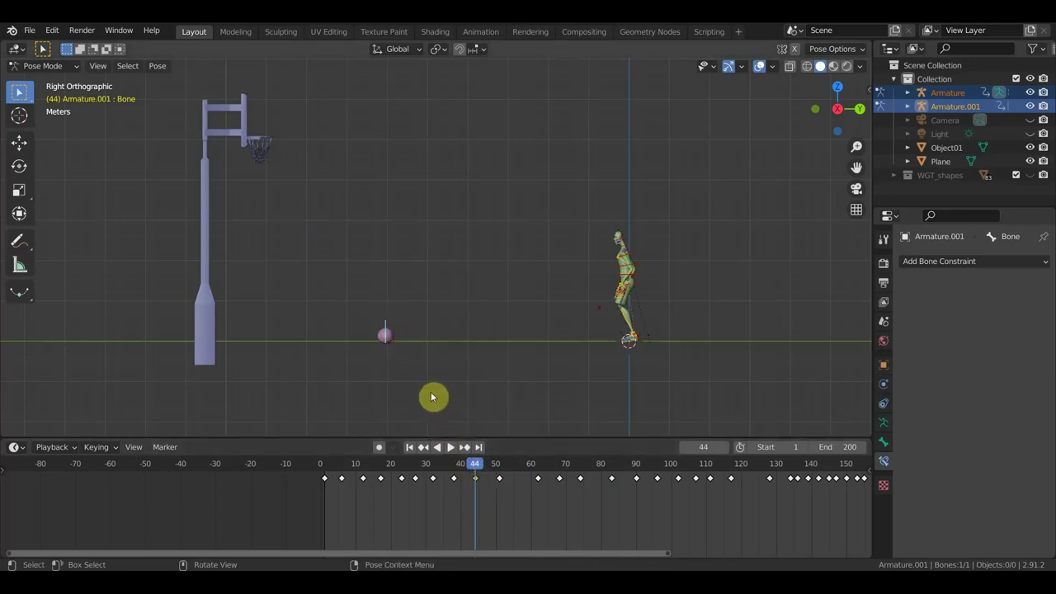
pyautogui.press('g')
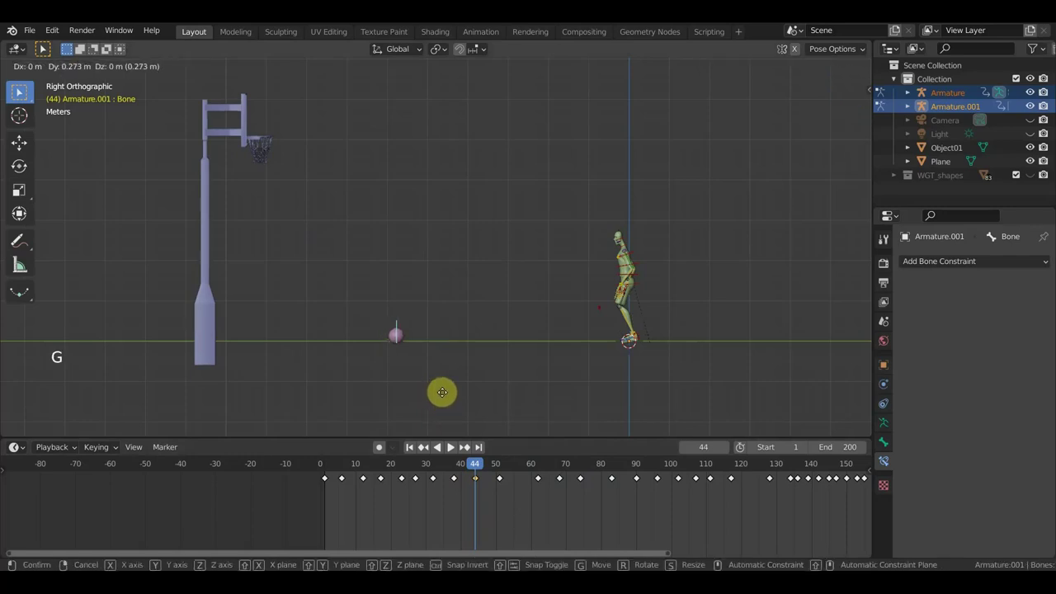
pyautogui.press('a')
pyautogui.press('i')
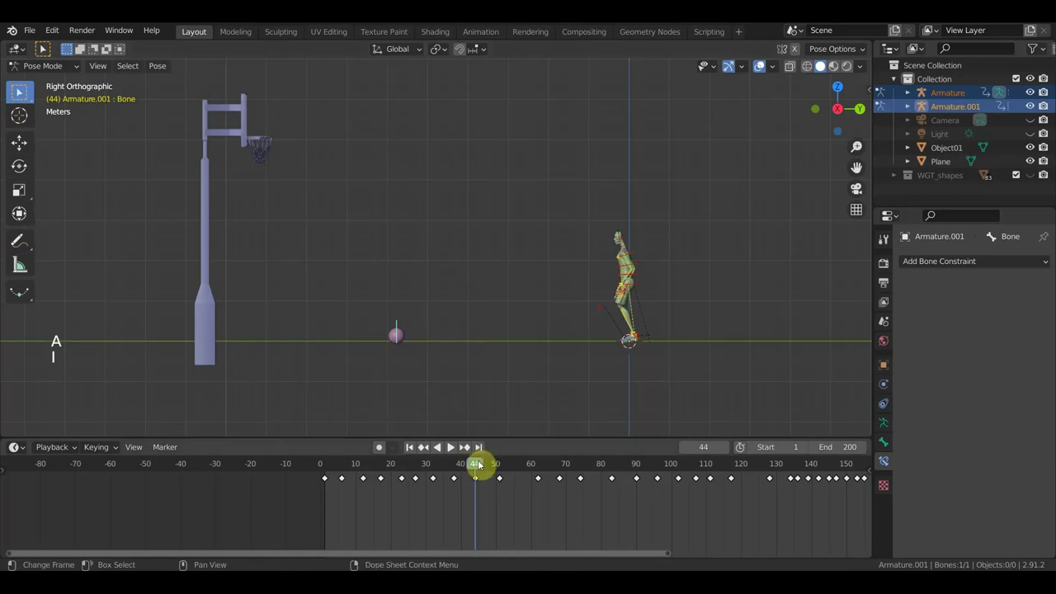
pyautogui.click(471, 468)
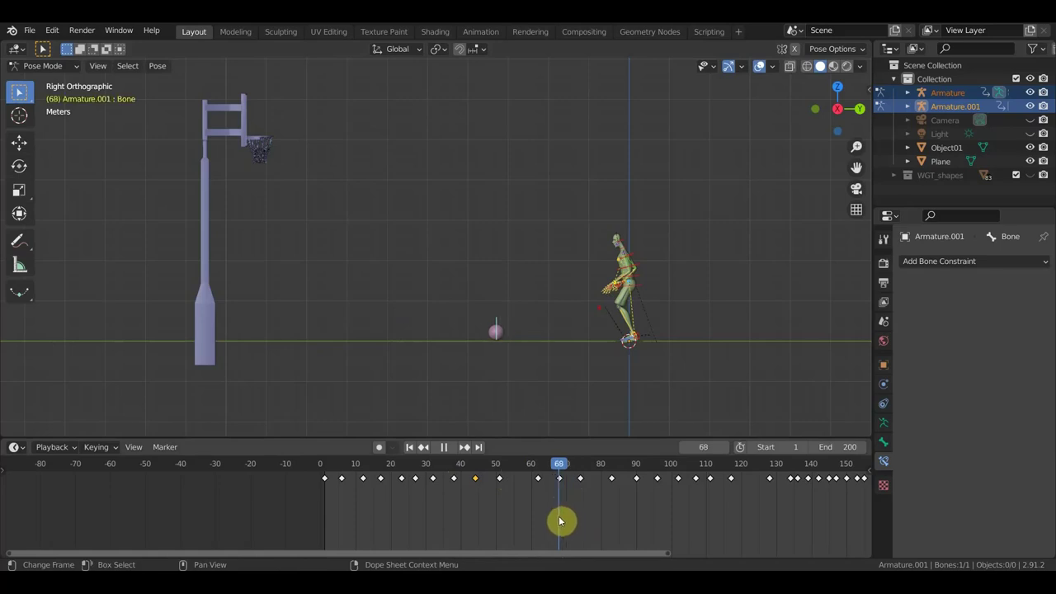
# - Select the keyframe at frame 68 and zoom in on the ball near the floor
pyautogui.click(565, 482)
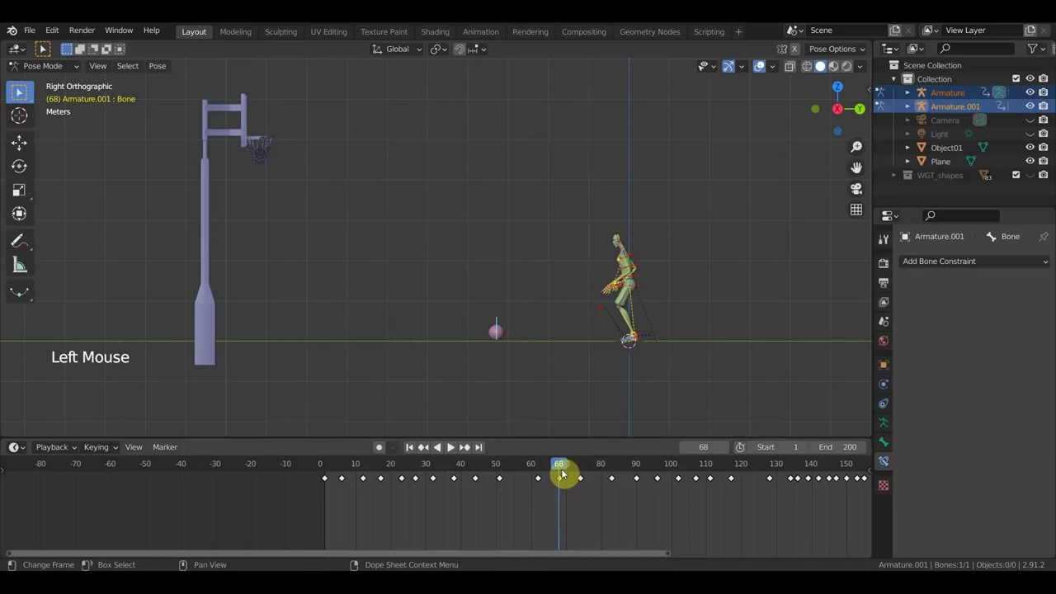
pyautogui.click(547, 474)
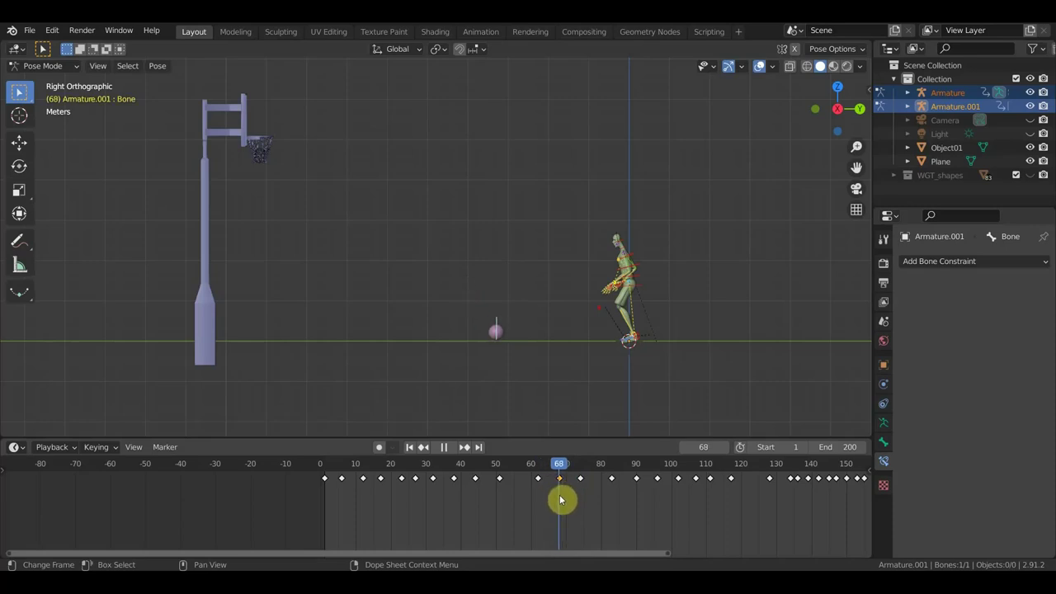
pyautogui.click(498, 323)
pyautogui.scroll(3)
pyautogui.middleClick(586, 352)
pyautogui.scroll(3)
pyautogui.scroll(-3)
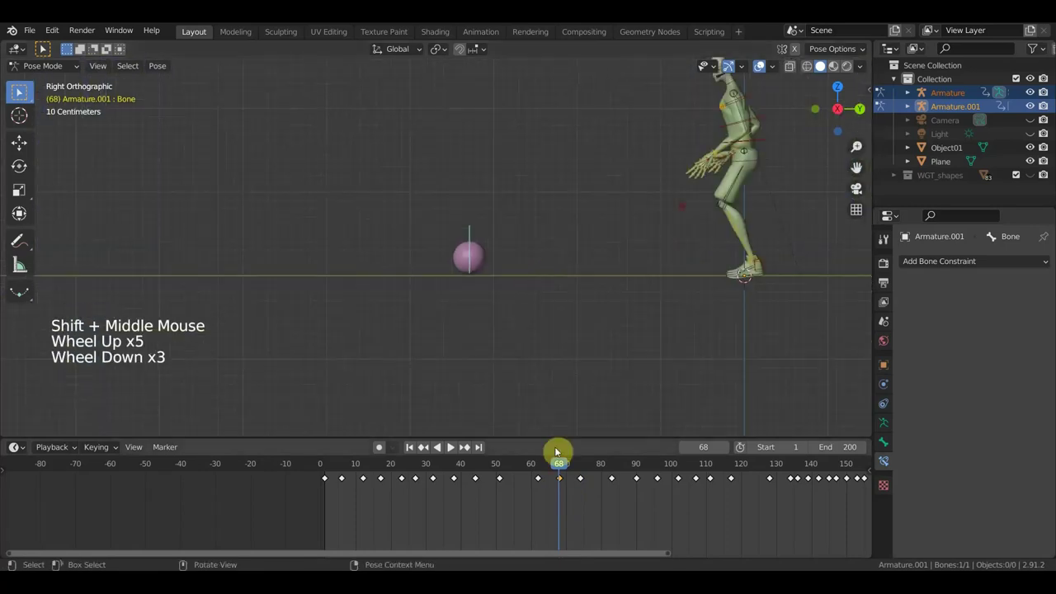
pyautogui.click(562, 473)
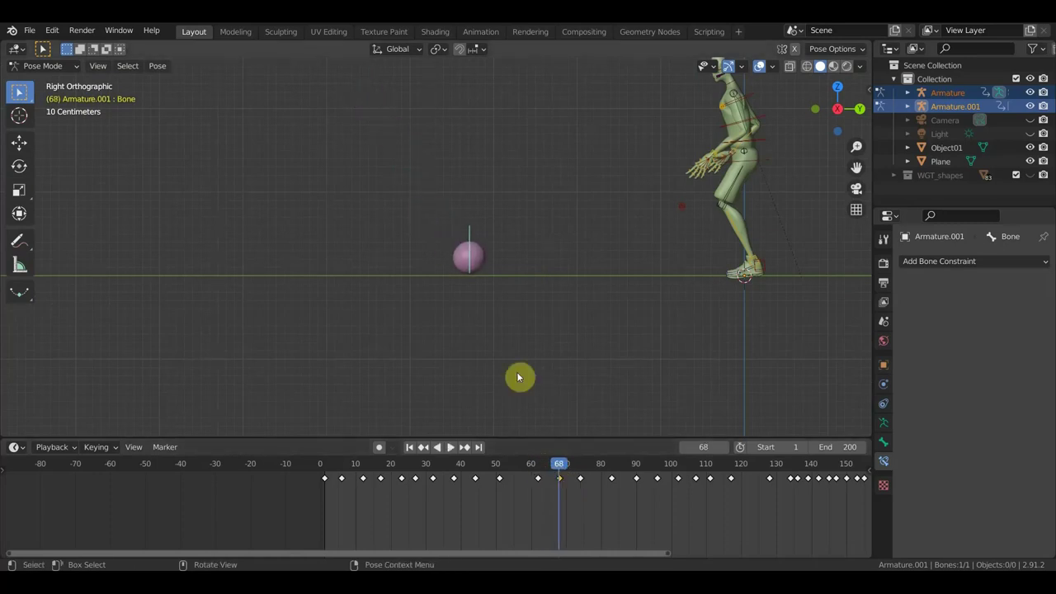
pyautogui.scroll(3)
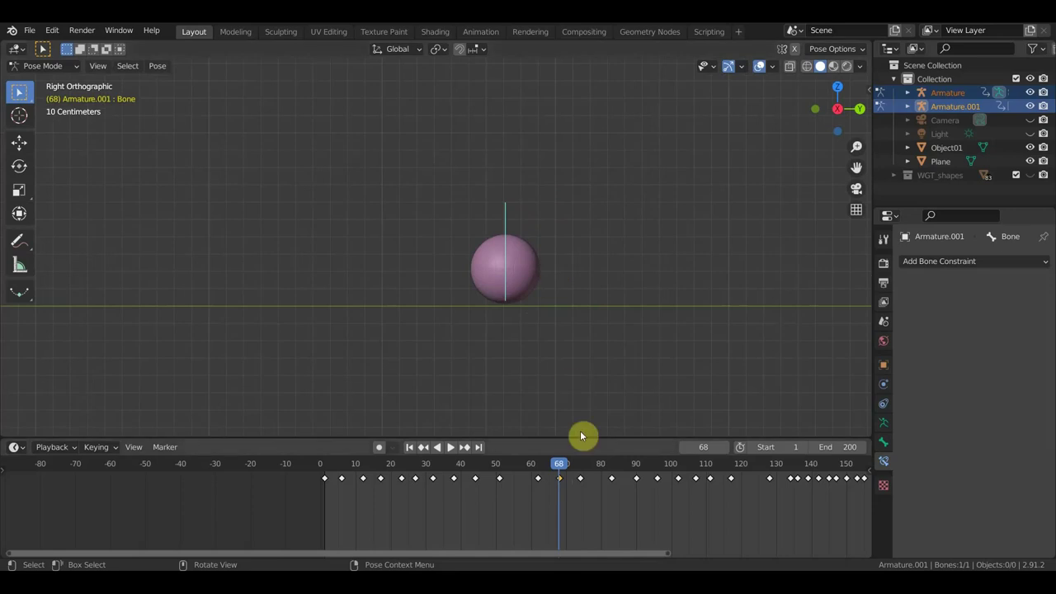
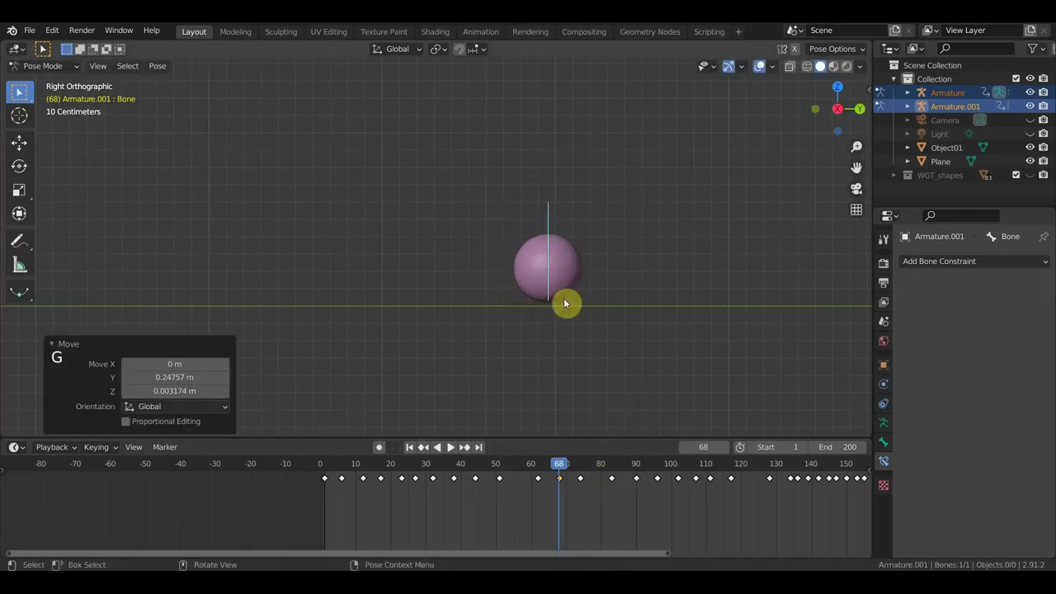
# - Key the pose, shift the frame-71 keyframe to frame 80 and check frames 87 and 90
pyautogui.press('a')
pyautogui.press('i')
pyautogui.click(556, 464)
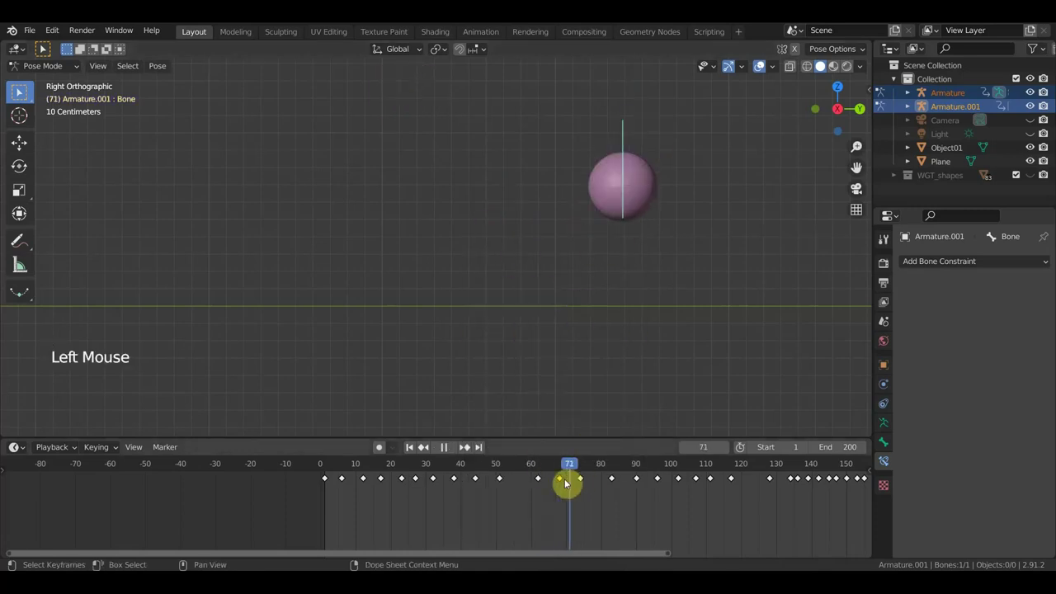
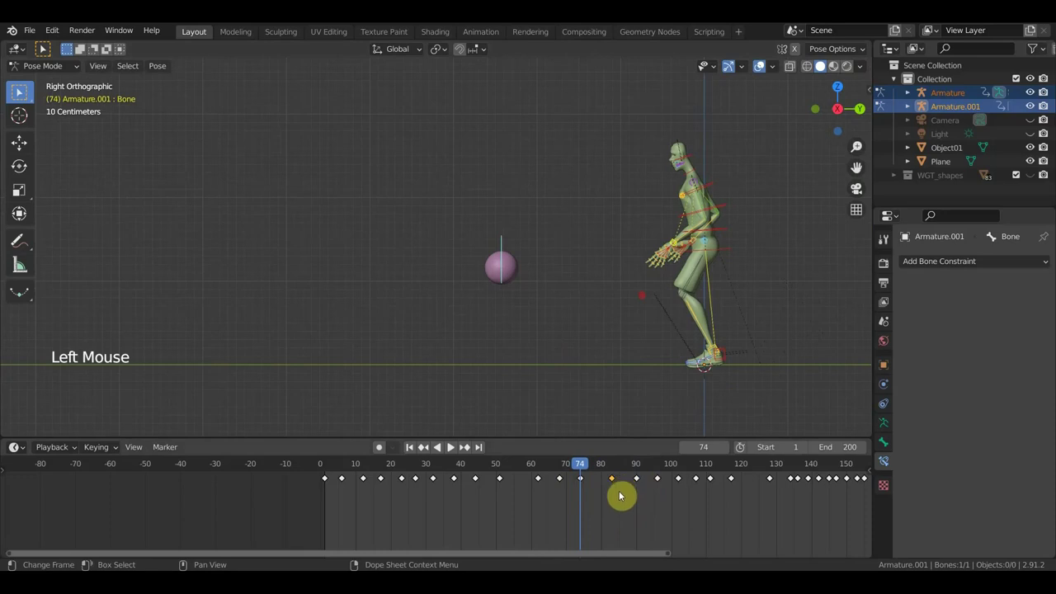
pyautogui.press('g')
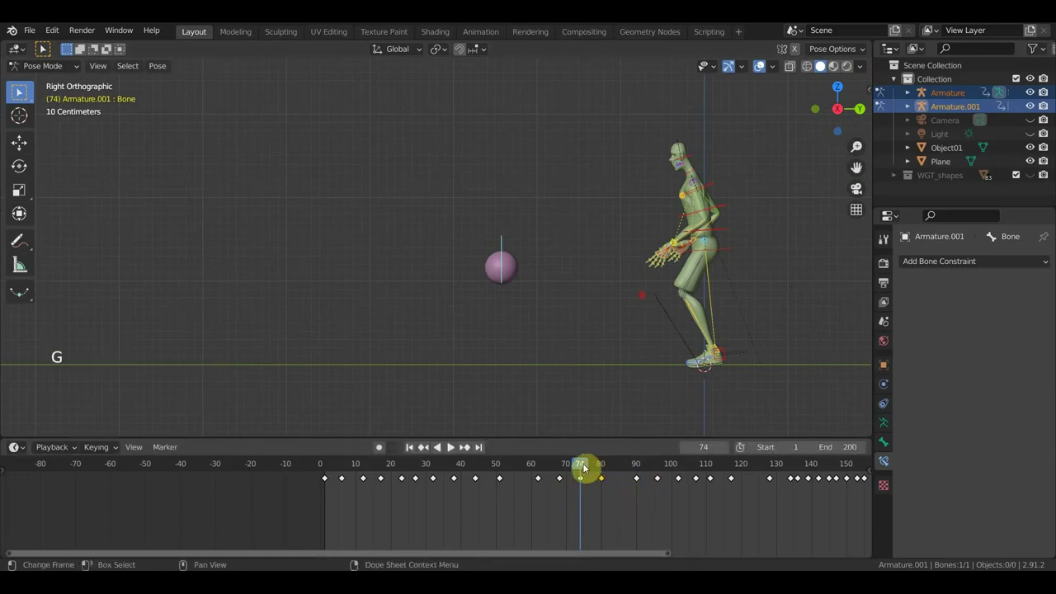
pyautogui.click(586, 467)
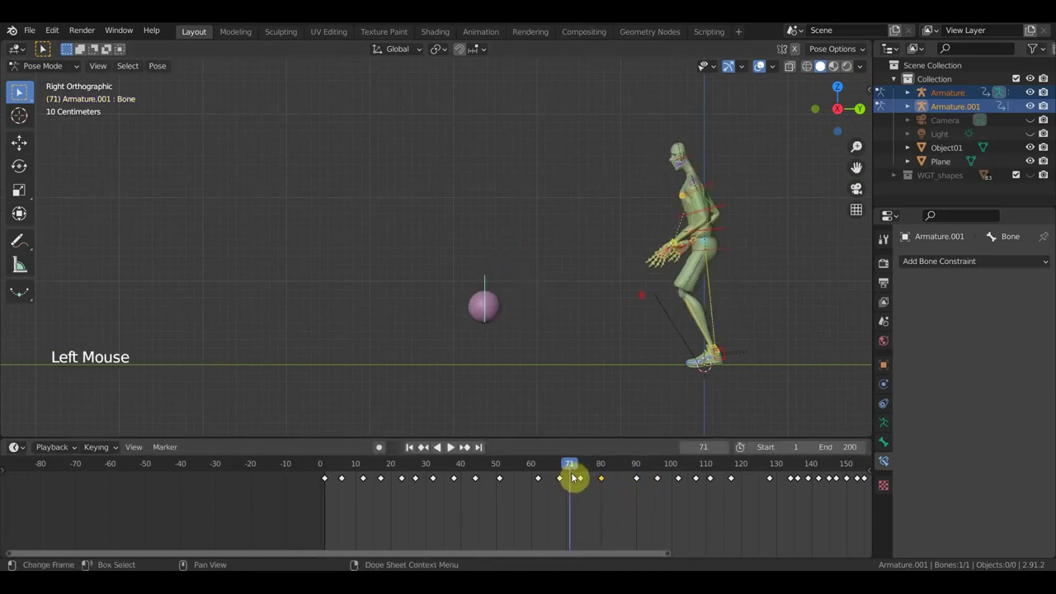
pyautogui.press('space')
pyautogui.press('space')
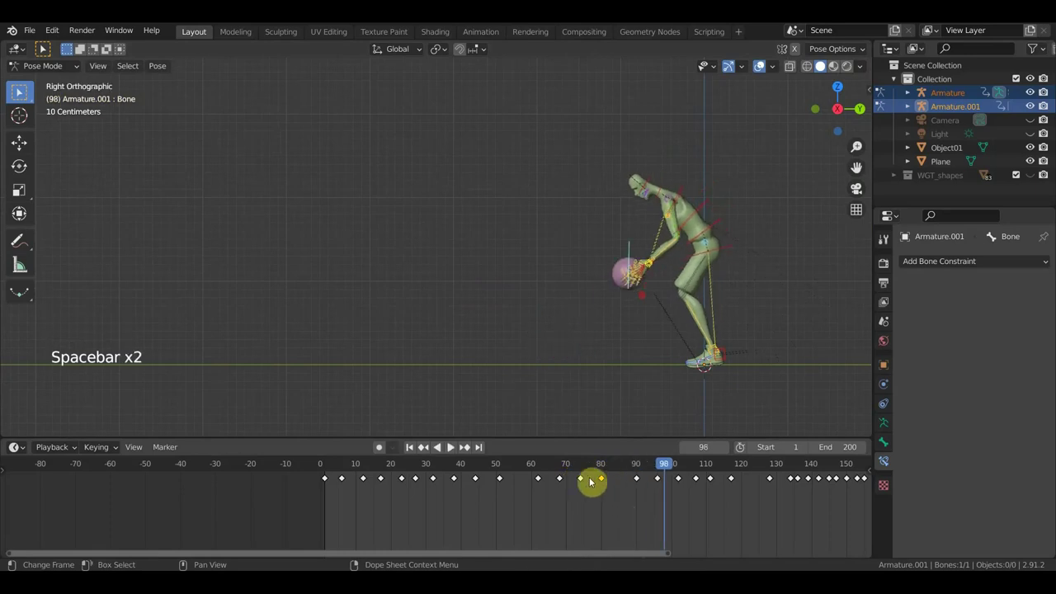
pyautogui.click(667, 471)
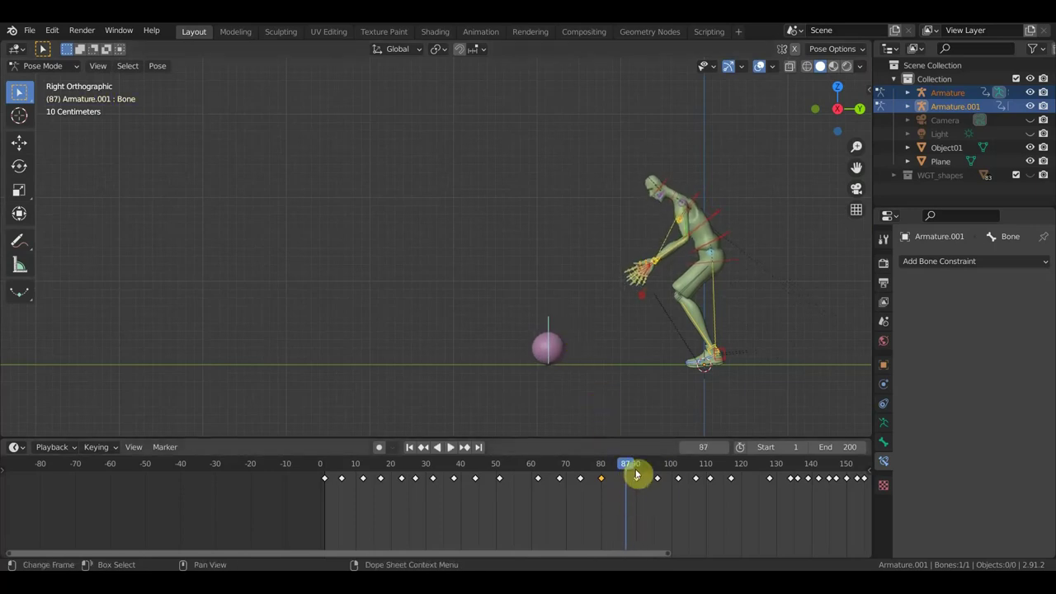
pyautogui.click(641, 469)
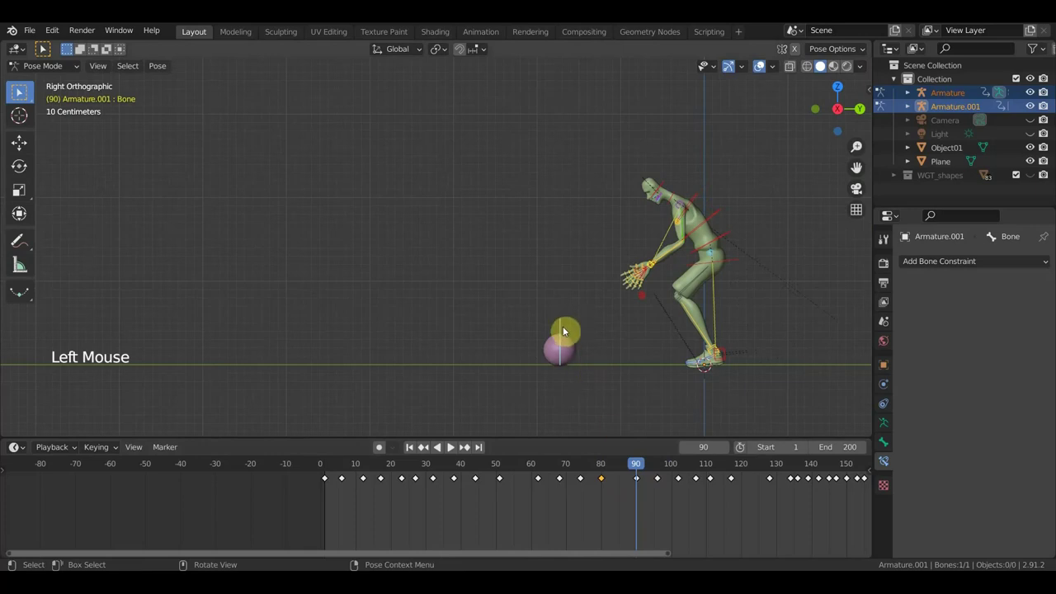
# - Reposition the ball control and nudge the basketball sideways at frame 90
pyautogui.click(565, 331)
pyautogui.press('g')
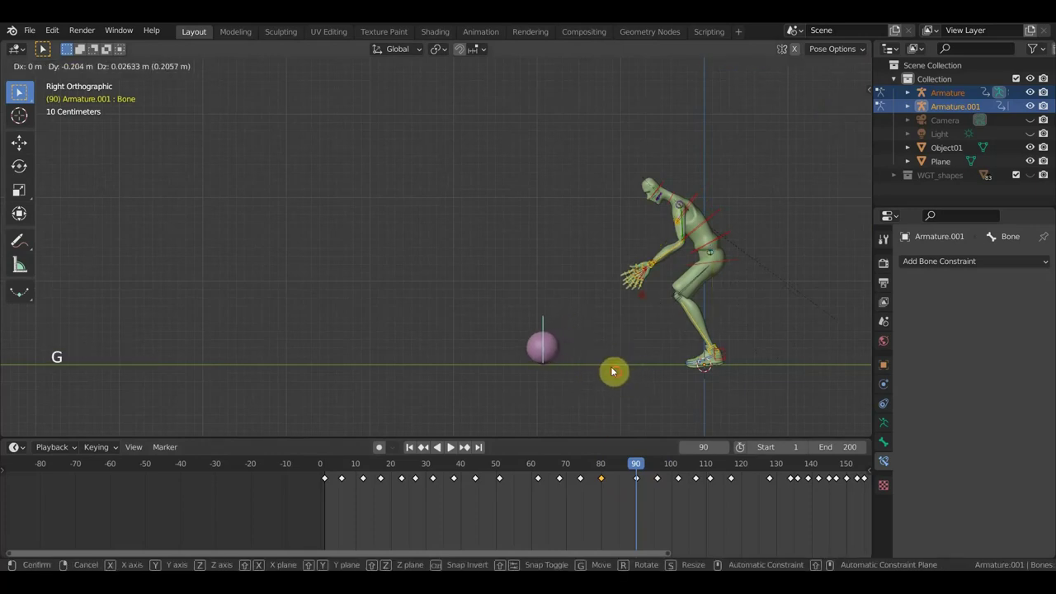
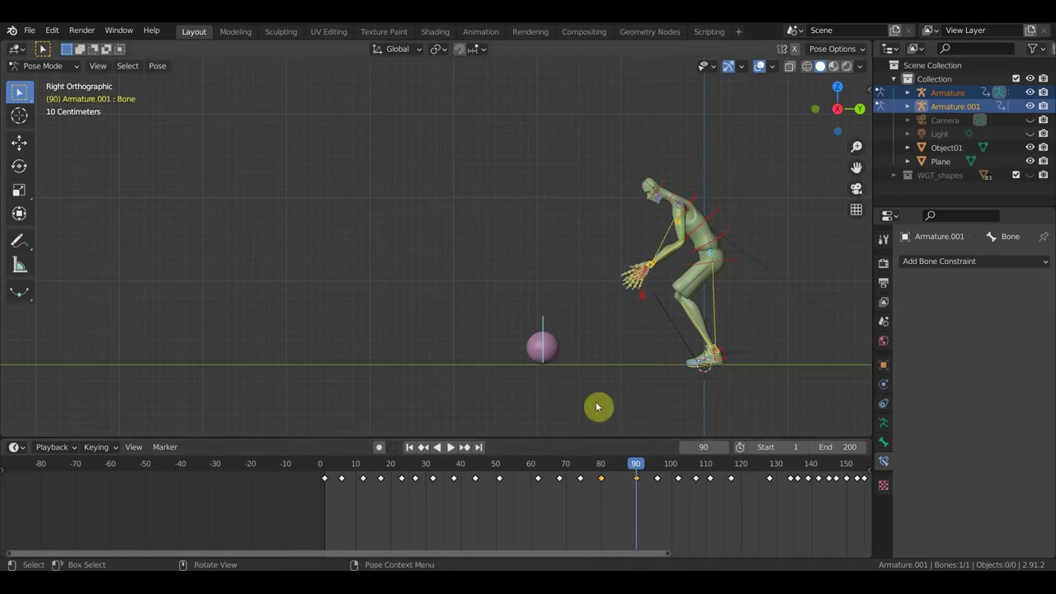
pyautogui.press('g')
pyautogui.press('ctrl+z')
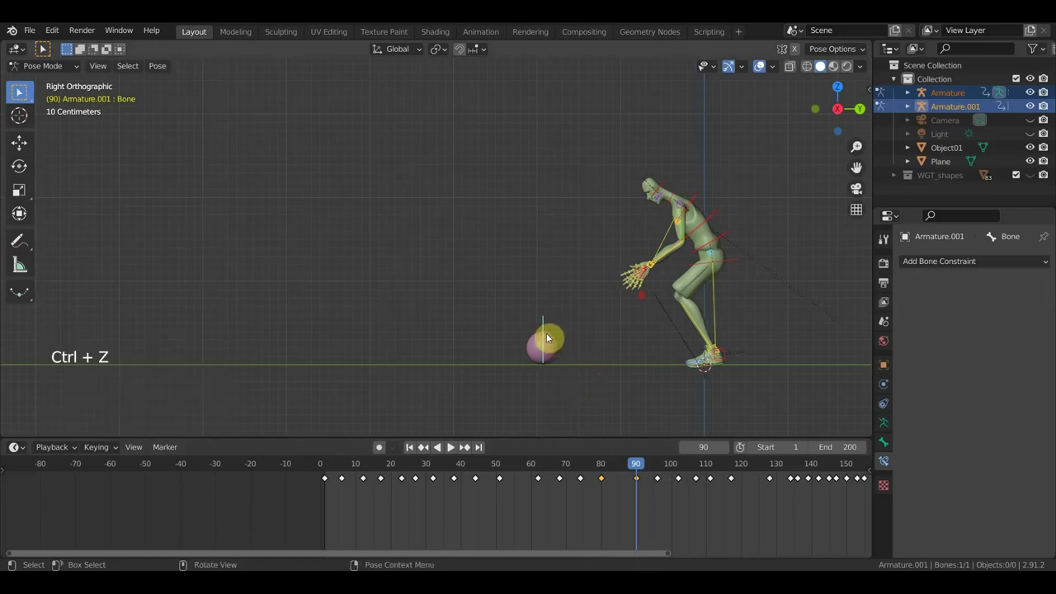
pyautogui.click(545, 325)
pyautogui.press('g')
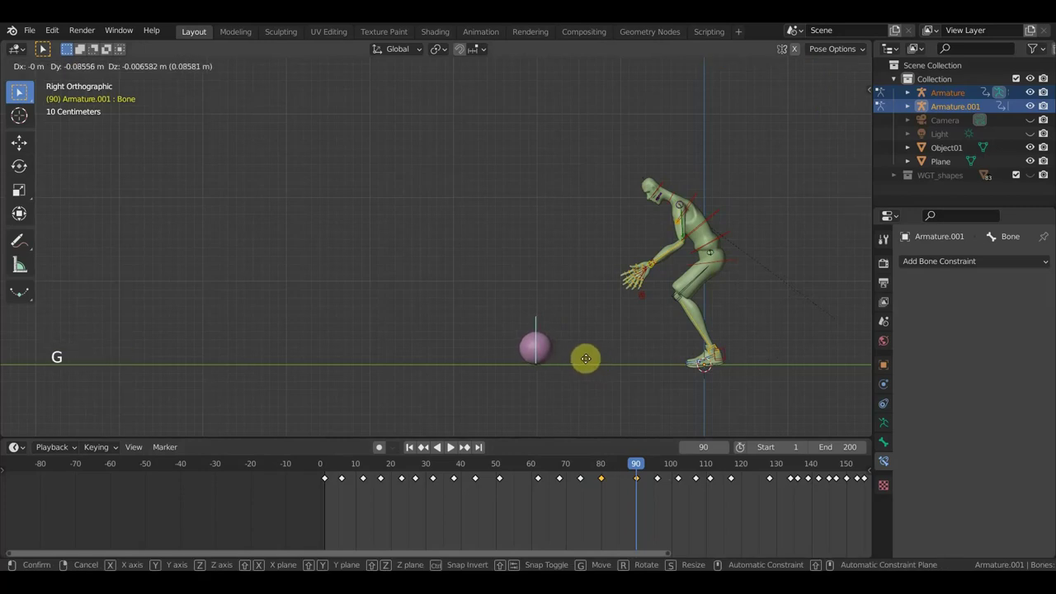
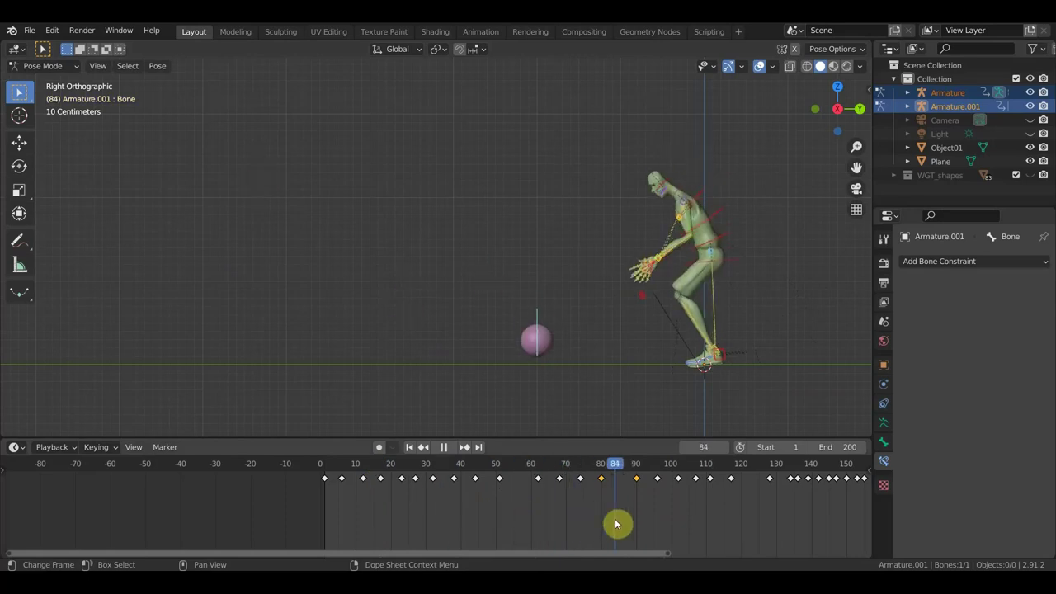
# - Go to frame 96 with the ball in hand and select two more keyframes
pyautogui.click(647, 470)
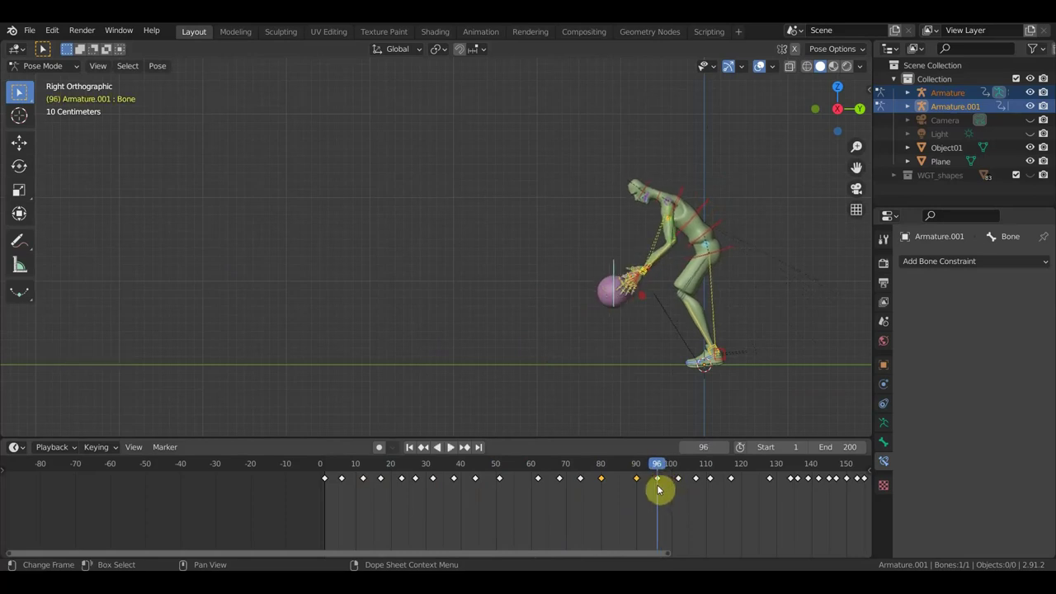
pyautogui.click(663, 485)
pyautogui.click(616, 506)
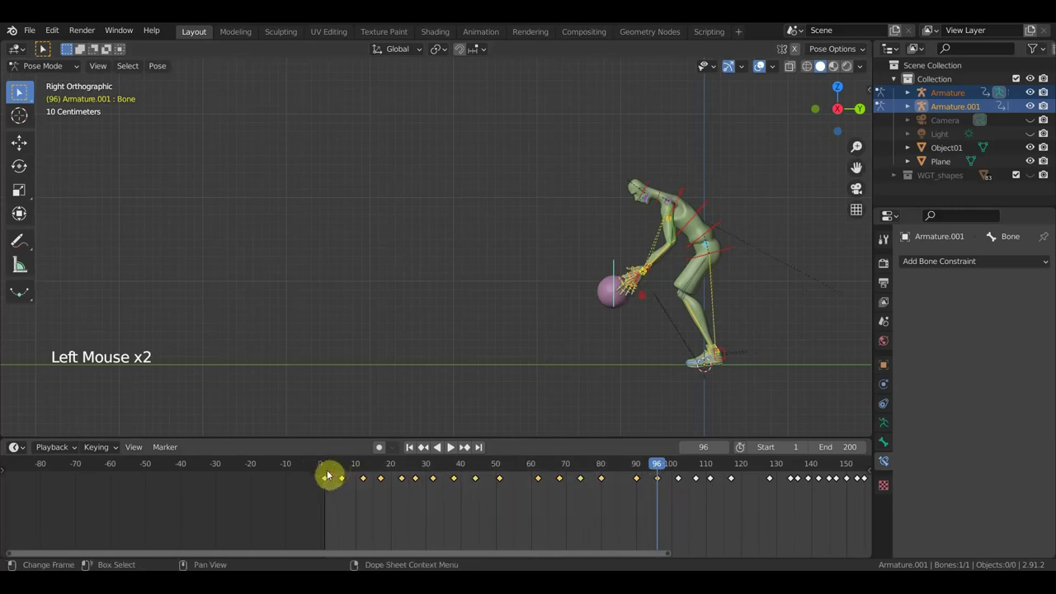
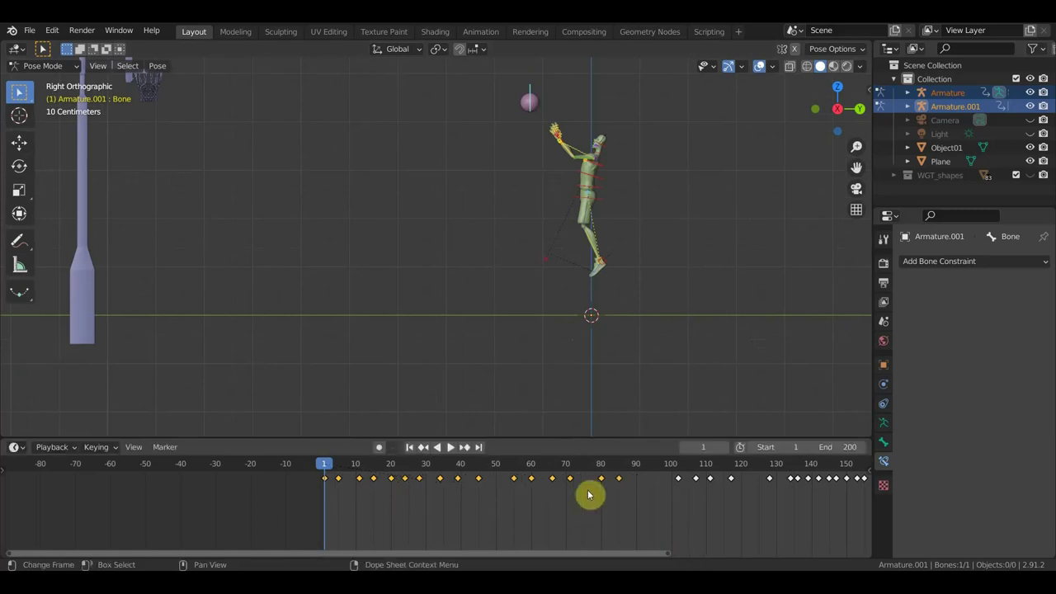
# - Play back the shot from several frames to review the dribble changes
pyautogui.press('space')
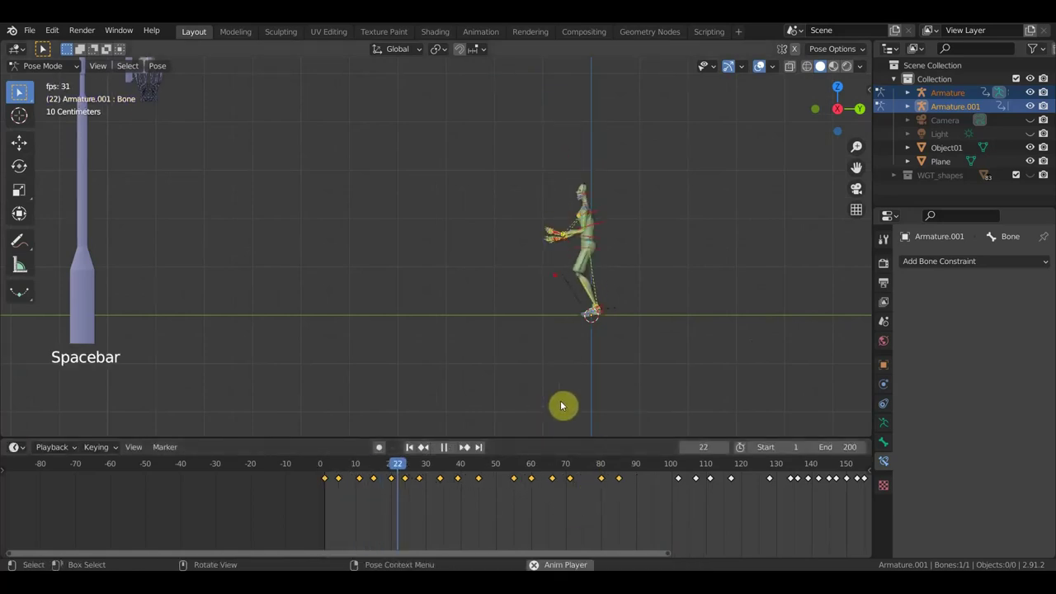
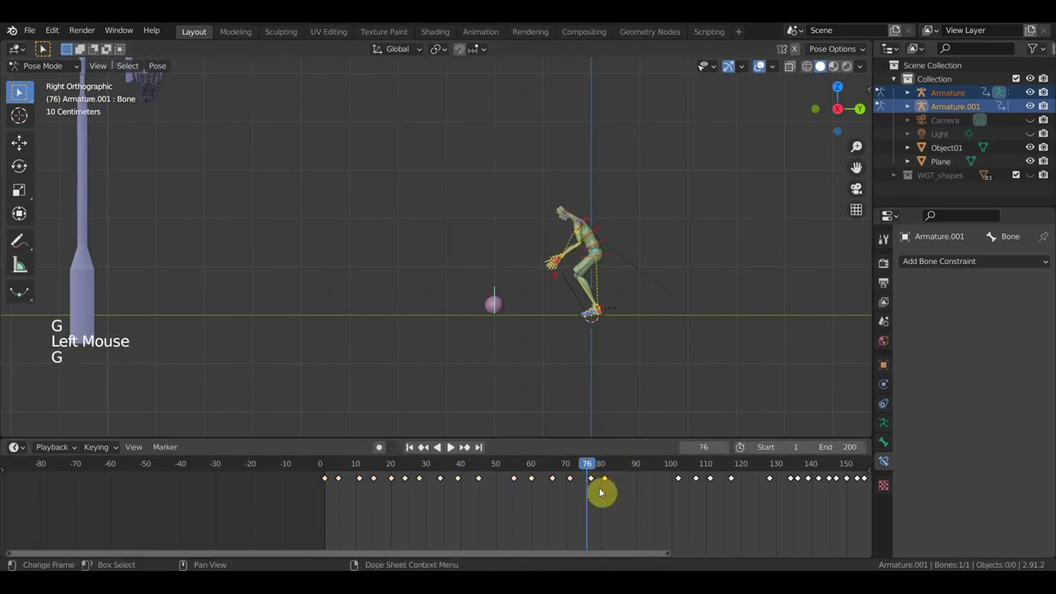
pyautogui.click(585, 468)
pyautogui.press('space')
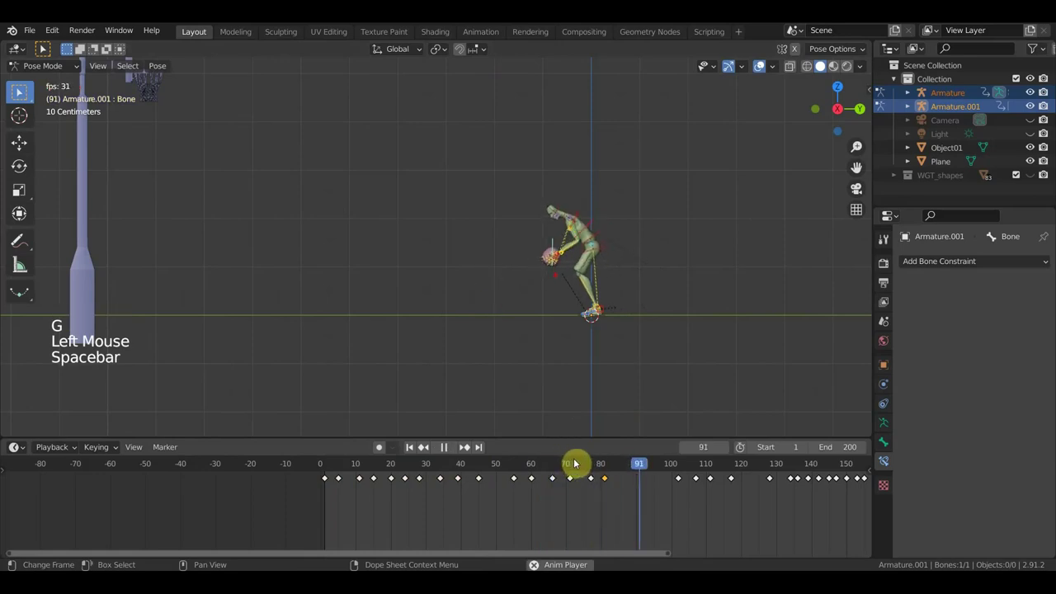
pyautogui.press('space')
pyautogui.click(595, 467)
pyautogui.press('space')
pyautogui.press('space')
pyautogui.click(513, 466)
pyautogui.press('space')
pyautogui.press('space')
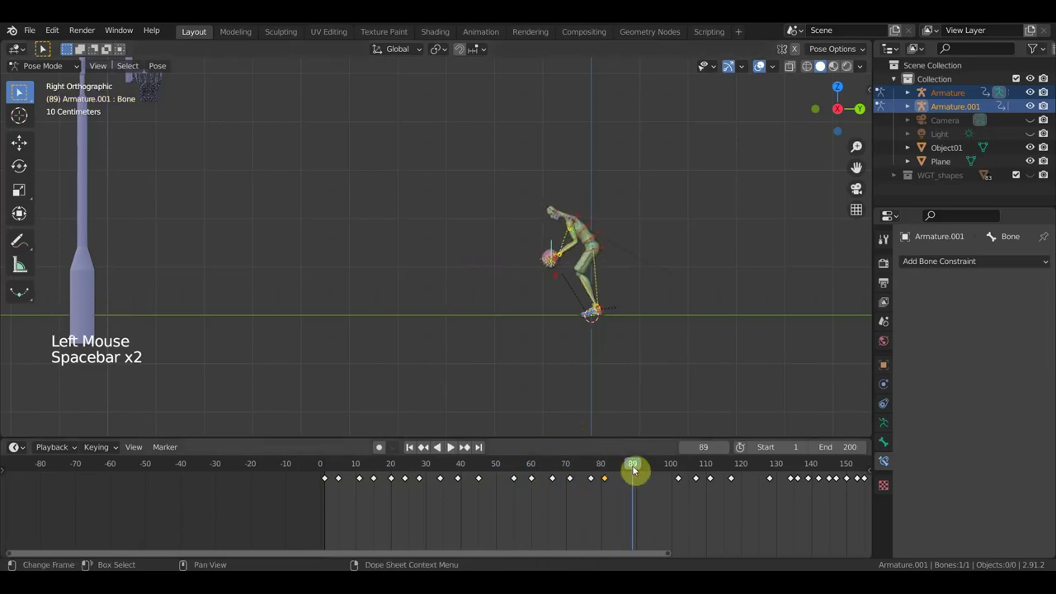
# - At frame 77 lower the arm bones and key their location and rotation
pyautogui.click(630, 468)
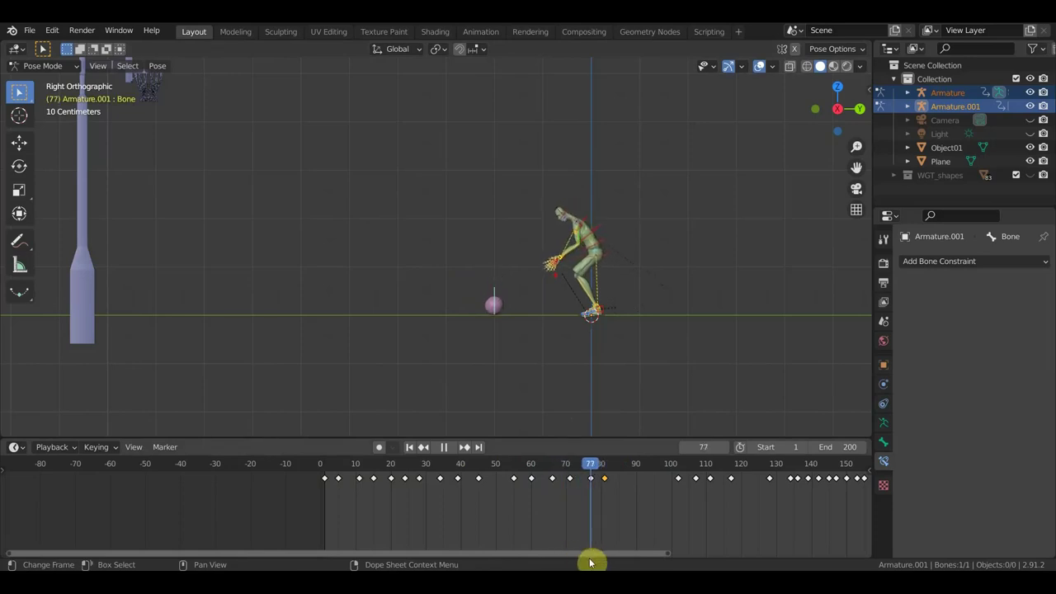
pyautogui.click(498, 293)
pyautogui.press('g')
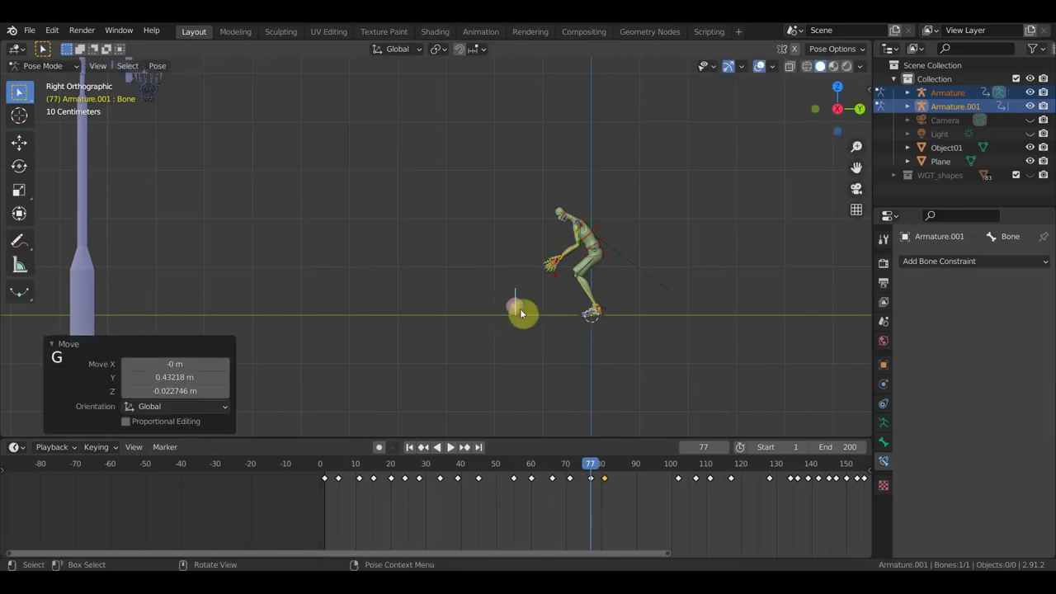
pyautogui.press('a')
pyautogui.press('i')
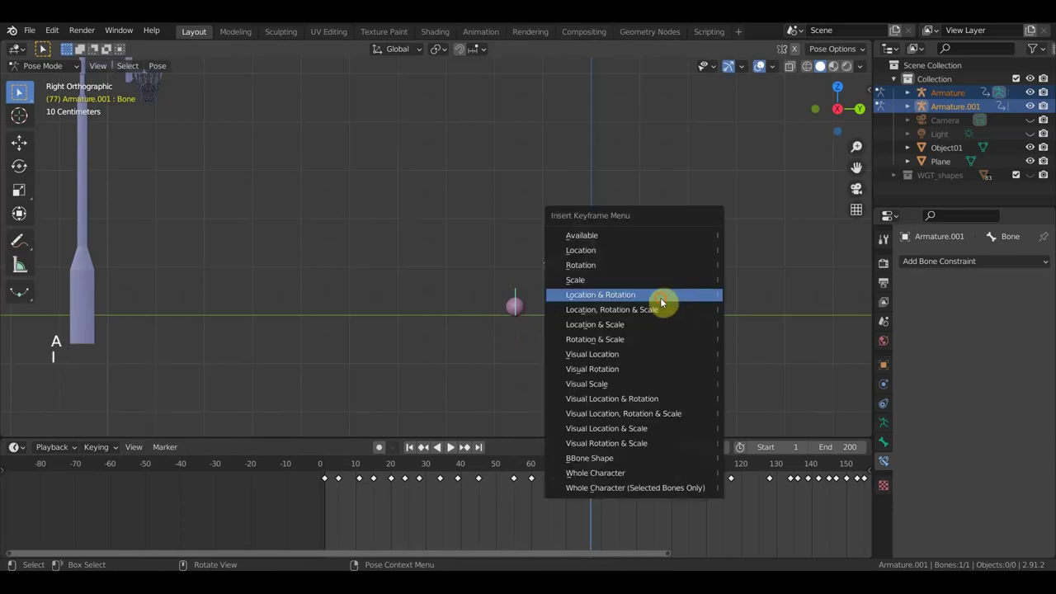
pyautogui.click(599, 476)
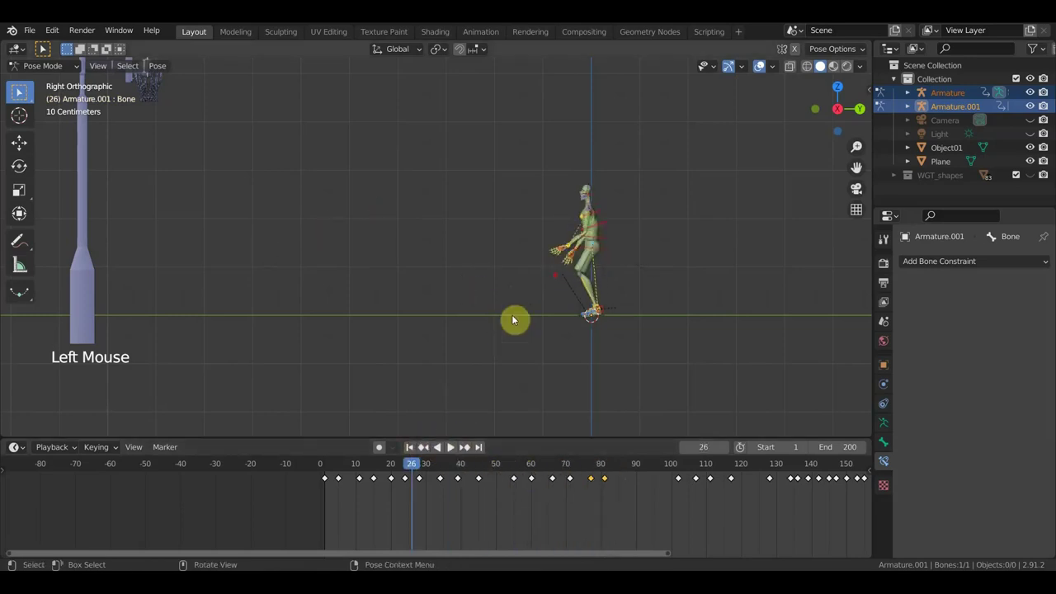
pyautogui.scroll(-3)
pyautogui.press('space')
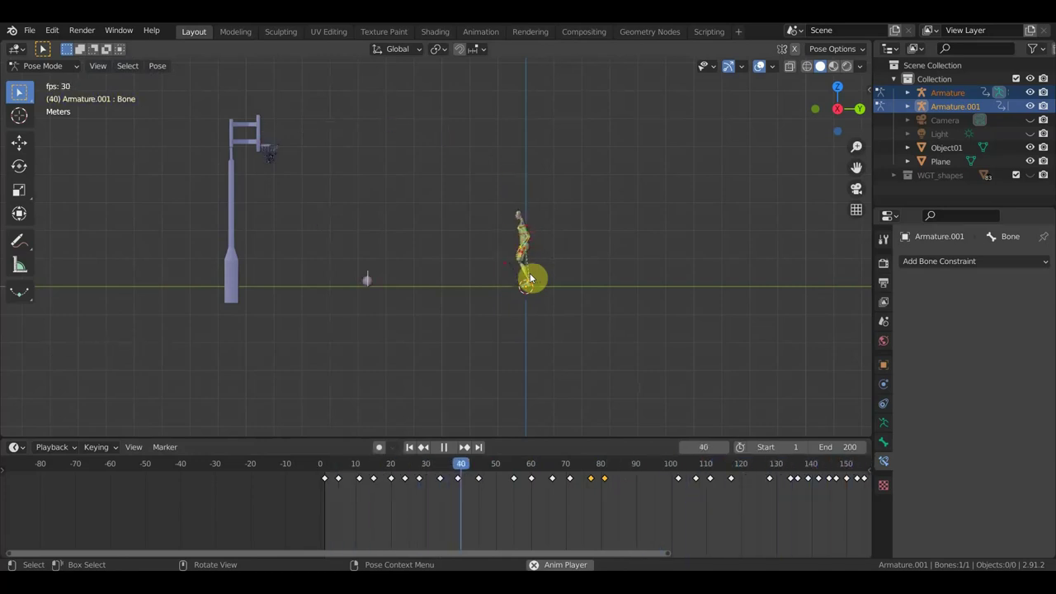
pyautogui.press('space')
pyautogui.scroll(-3)
pyautogui.click(704, 508)
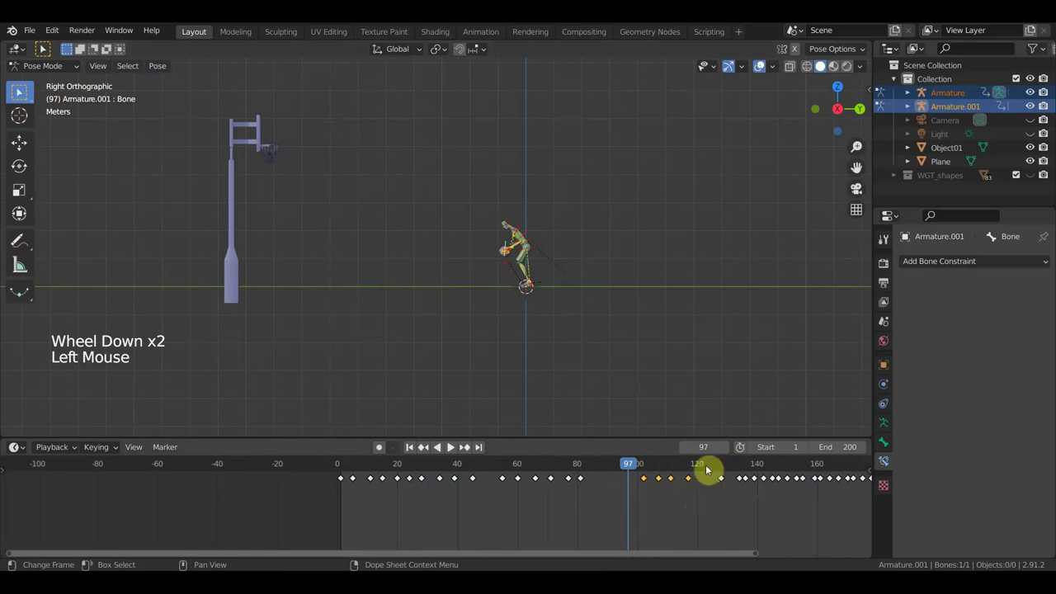
pyautogui.click(637, 467)
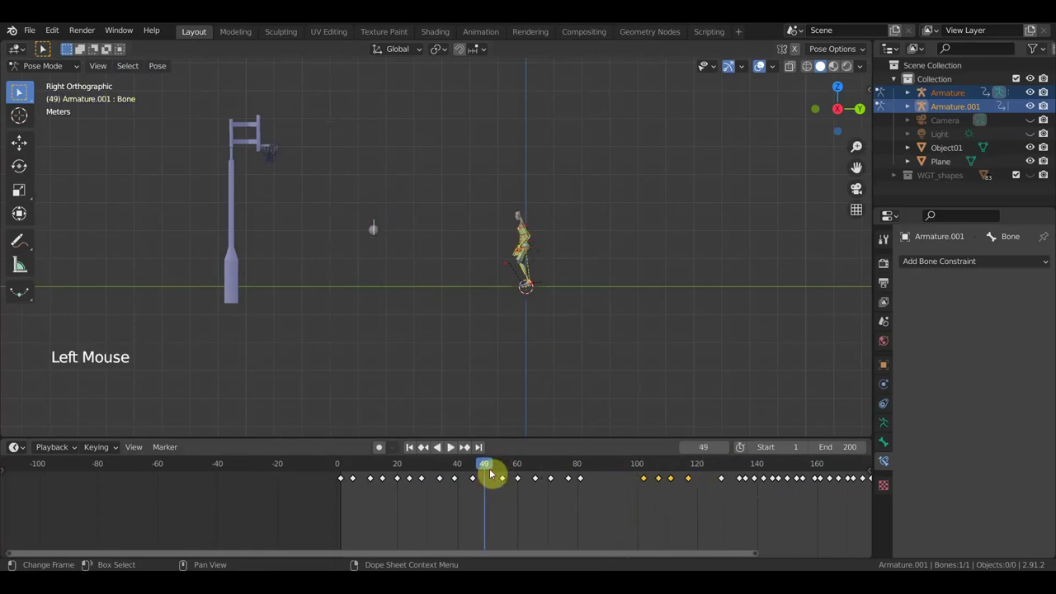
pyautogui.middleClick(713, 389)
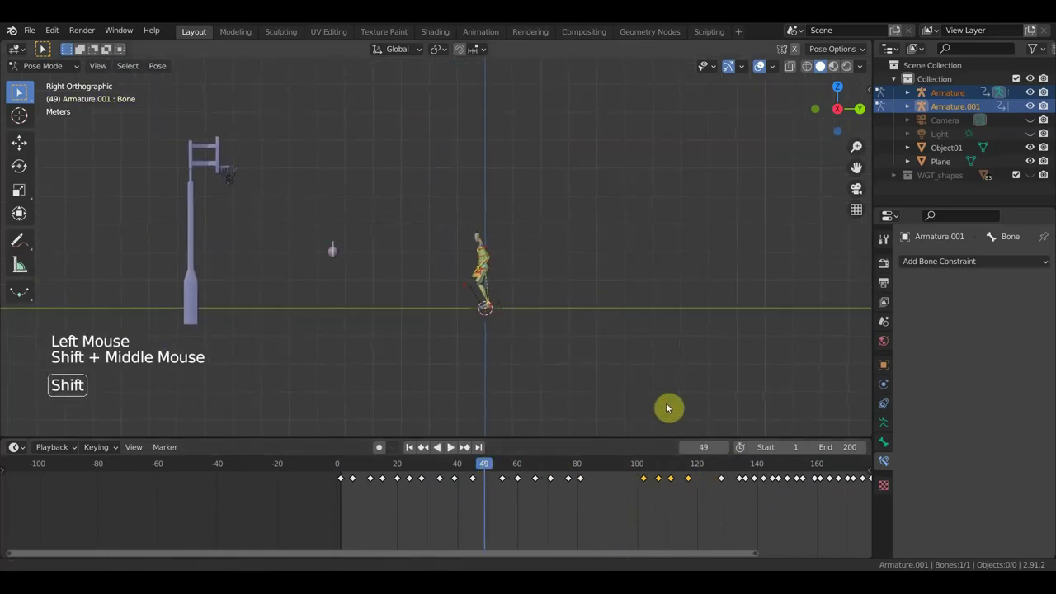
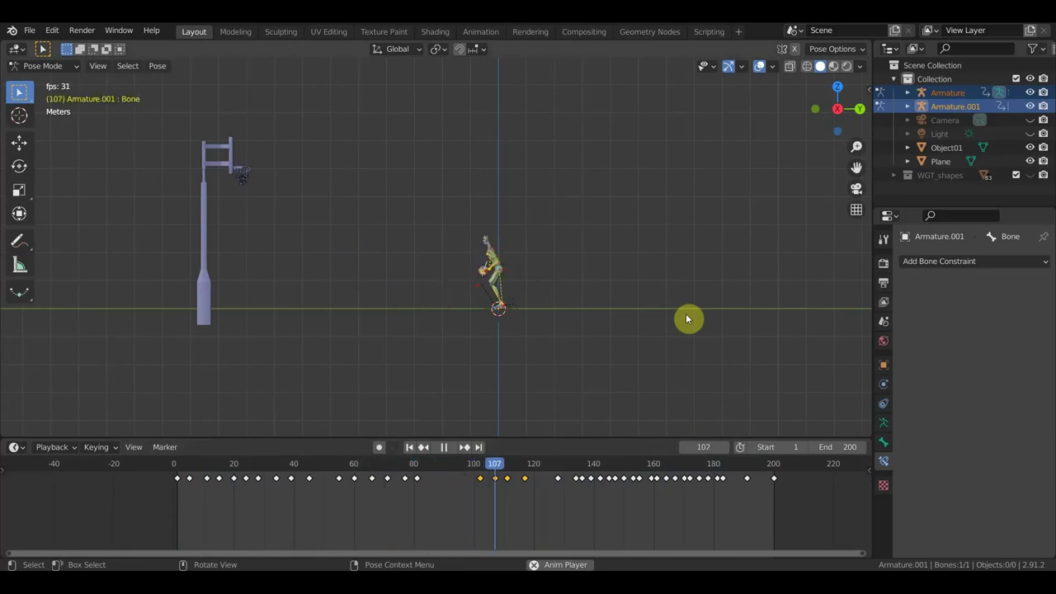
pyautogui.press('space')
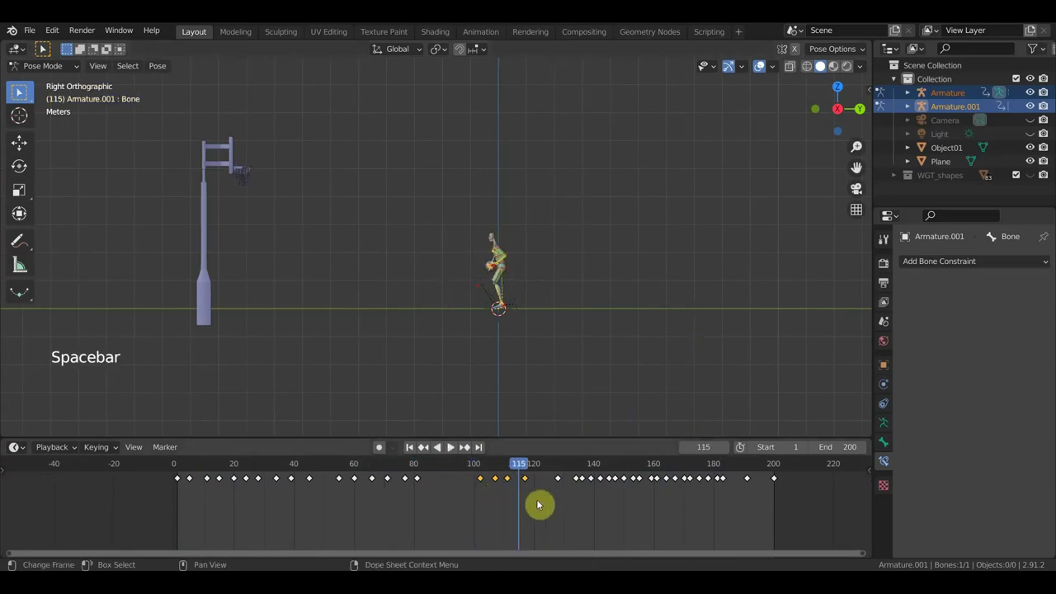
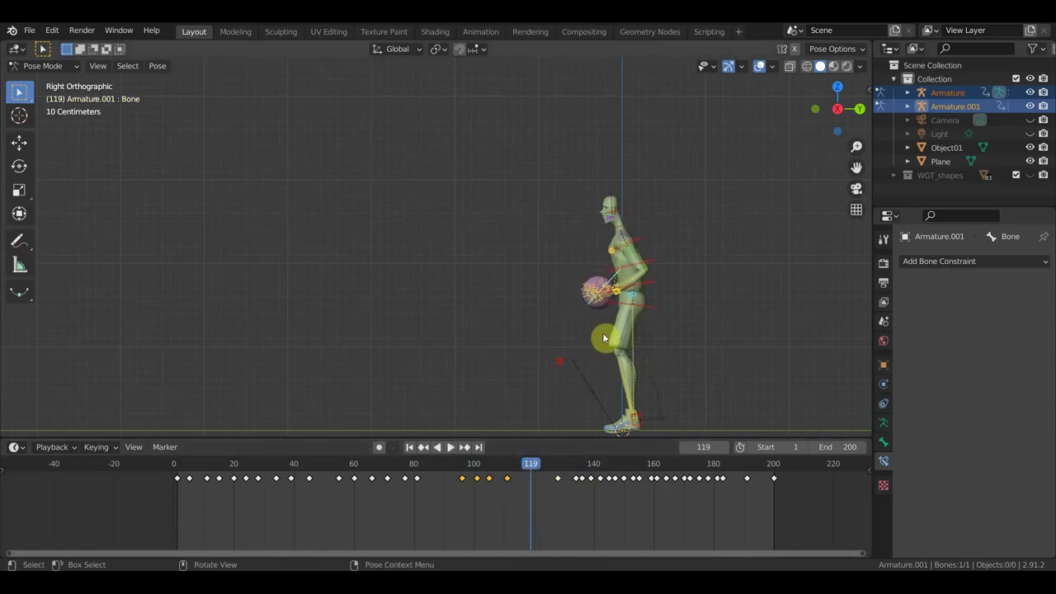
# - Insert location-and-rotation keys for all bones at the current and two earlier frames
pyautogui.press('a')
pyautogui.press('i')
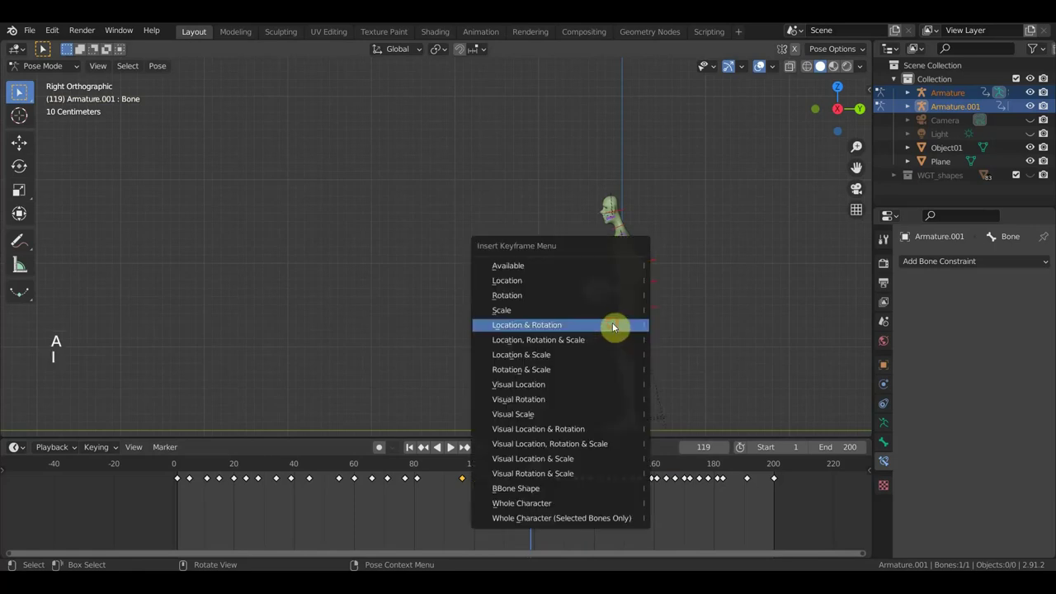
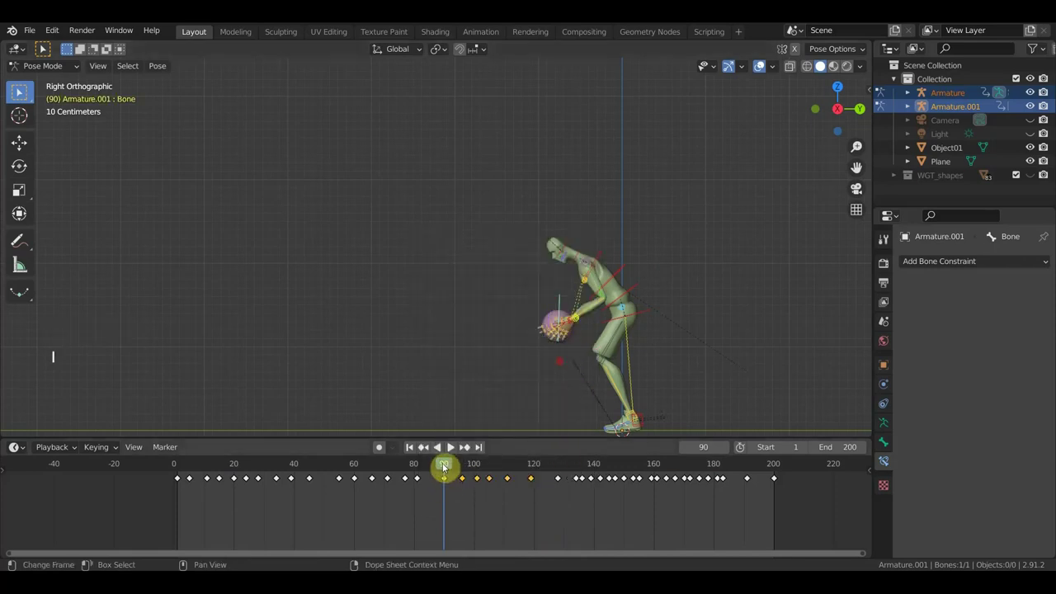
pyautogui.click(451, 468)
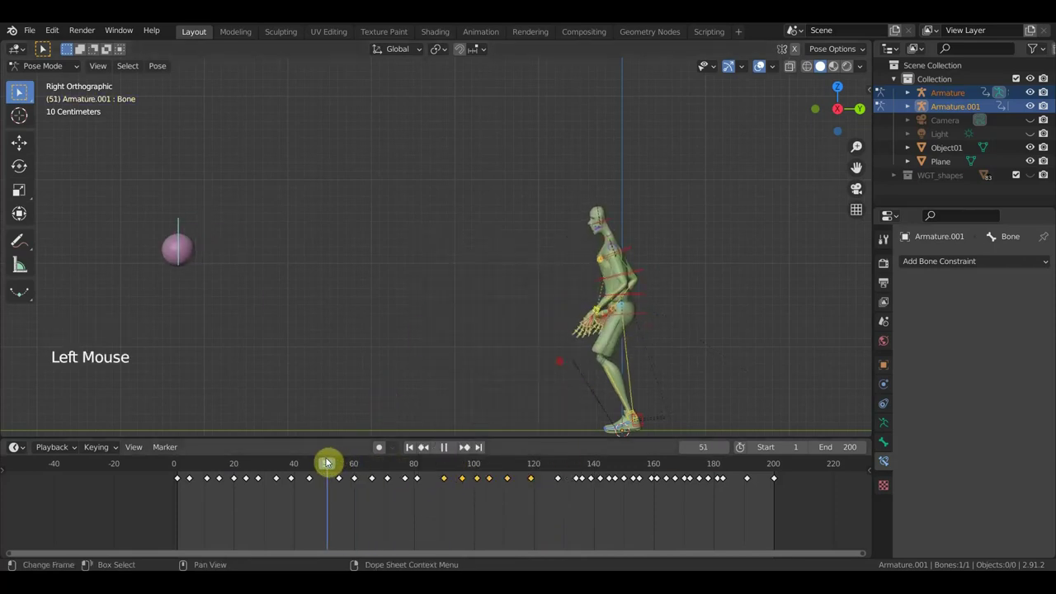
pyautogui.press('a')
pyautogui.press('i')
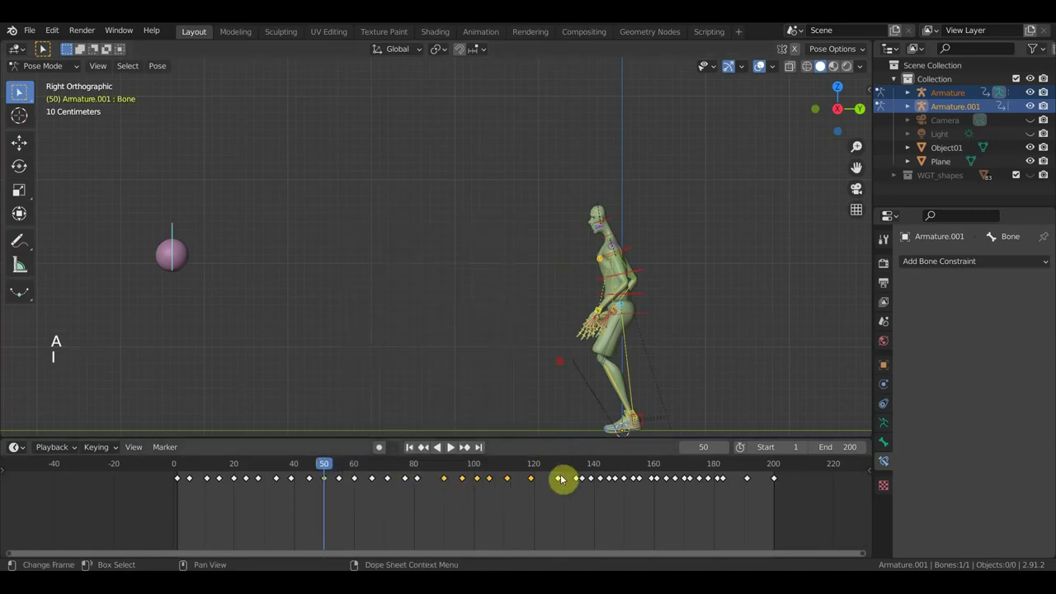
pyautogui.click(547, 470)
pyautogui.press('a')
pyautogui.press('i')
# - Key the rising jump-shot poses at frames 187 and 195, then frame the hoop in view
pyautogui.click(741, 473)
pyautogui.press('a')
pyautogui.press('i')
pyautogui.click(765, 473)
pyautogui.press('a')
pyautogui.press('i')
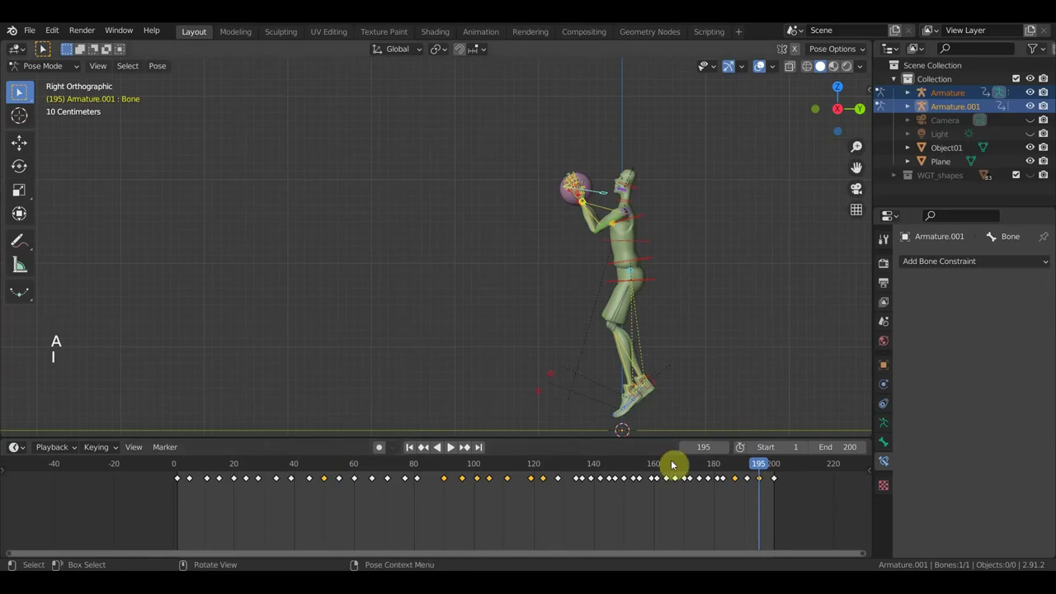
pyautogui.scroll(-3)
pyautogui.scroll(-3)
pyautogui.middleClick(572, 333)
pyautogui.scroll(-3)
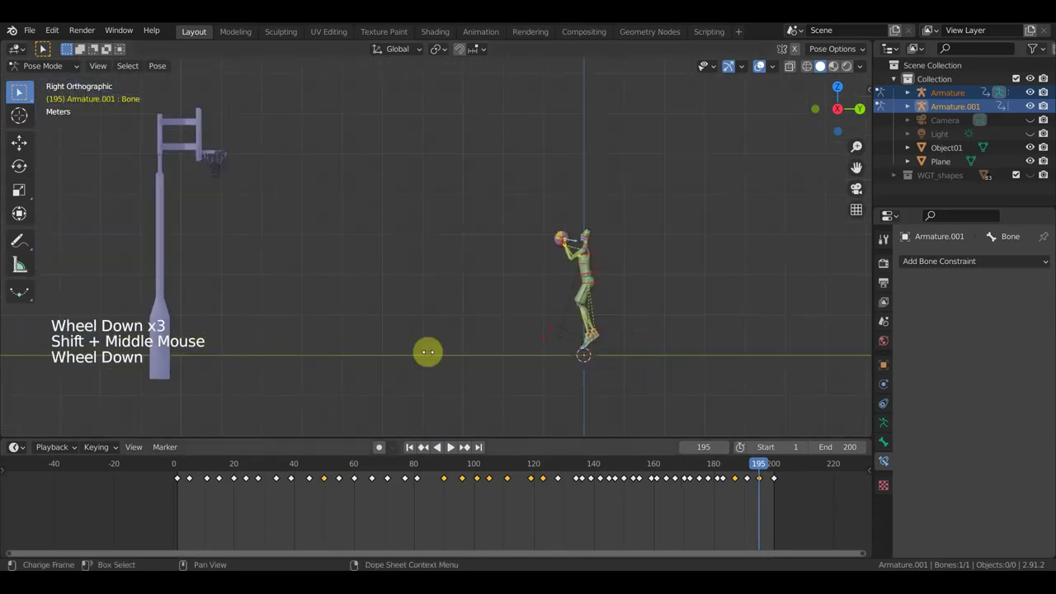
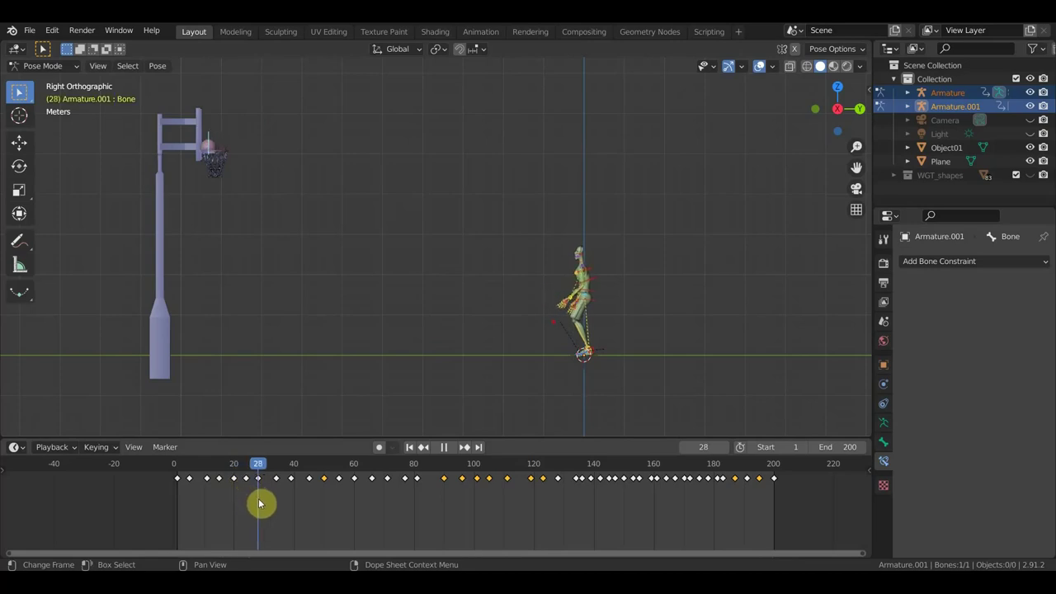
# - Select the shot's keyframes and slide them later so the motion ends near frame 200
pyautogui.click(272, 508)
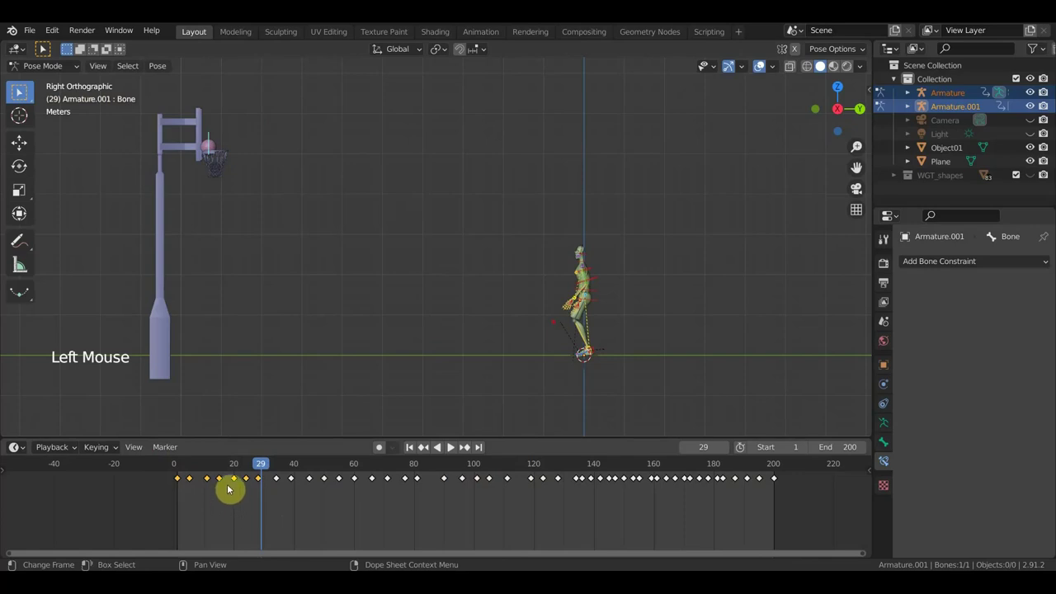
pyautogui.press('g')
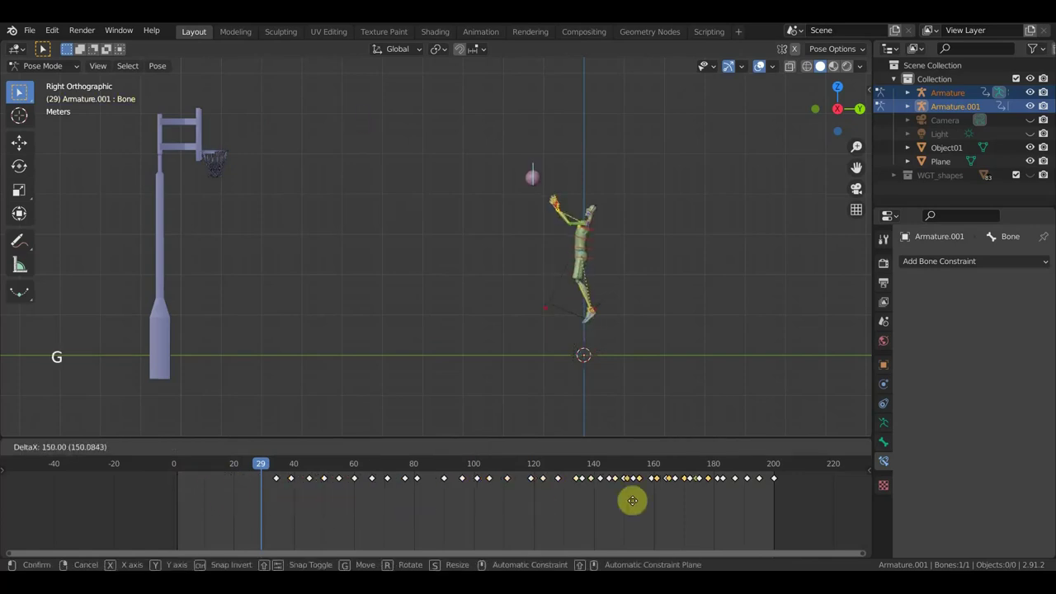
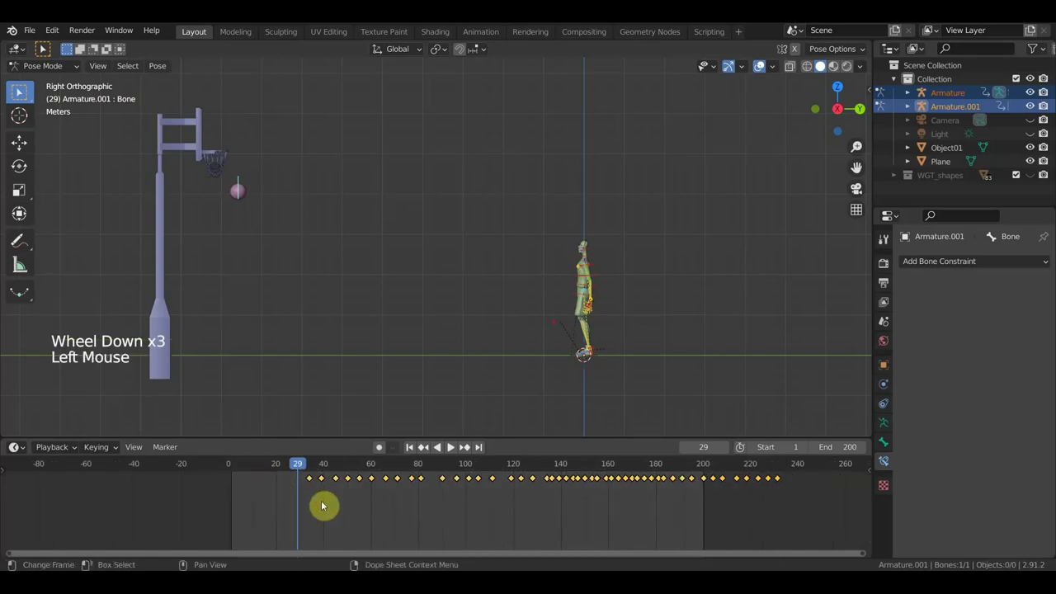
pyautogui.press('g')
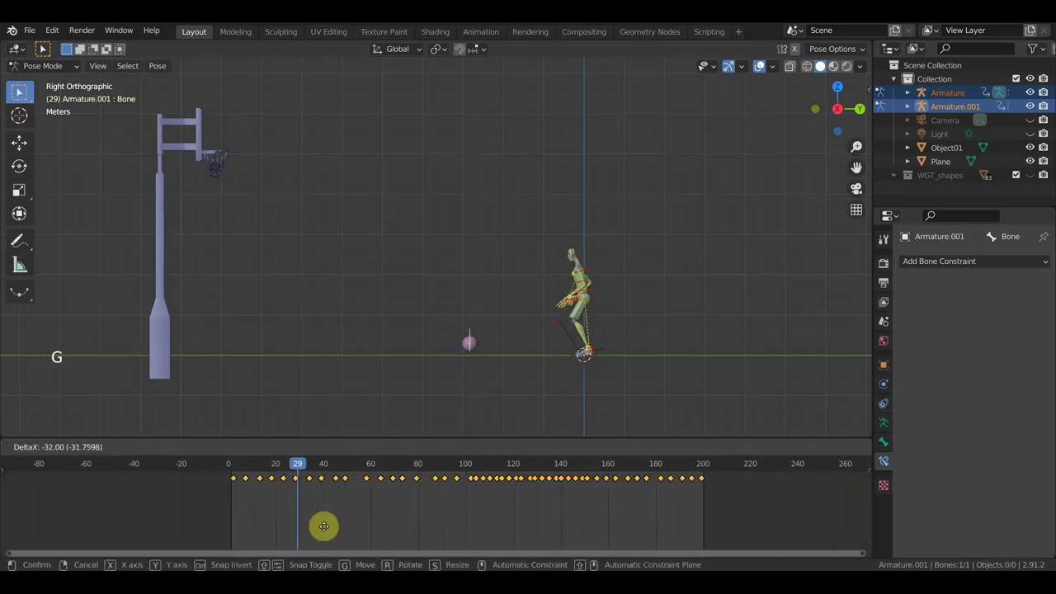
pyautogui.press('space')
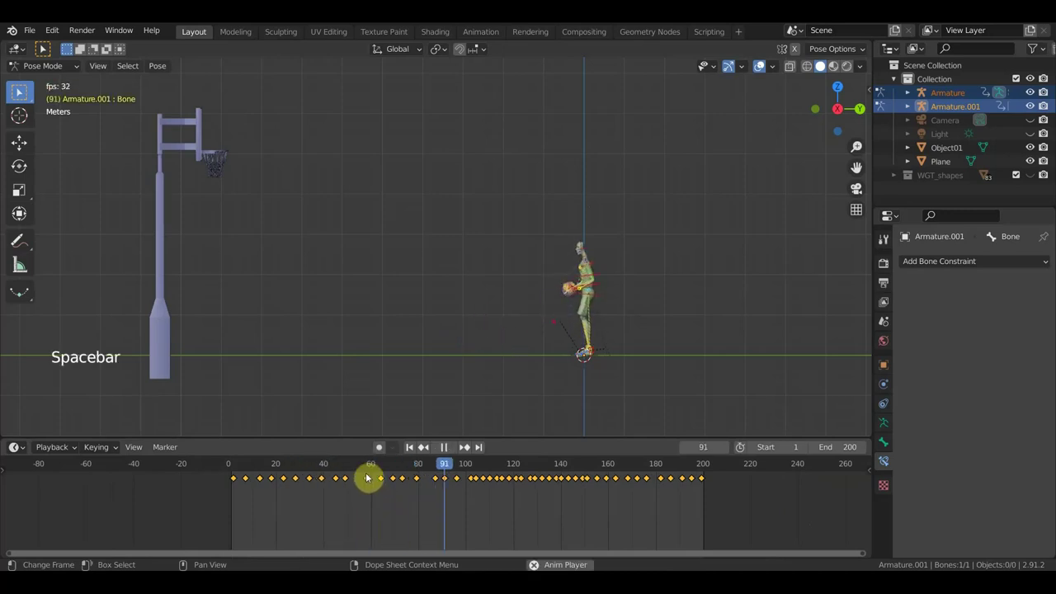
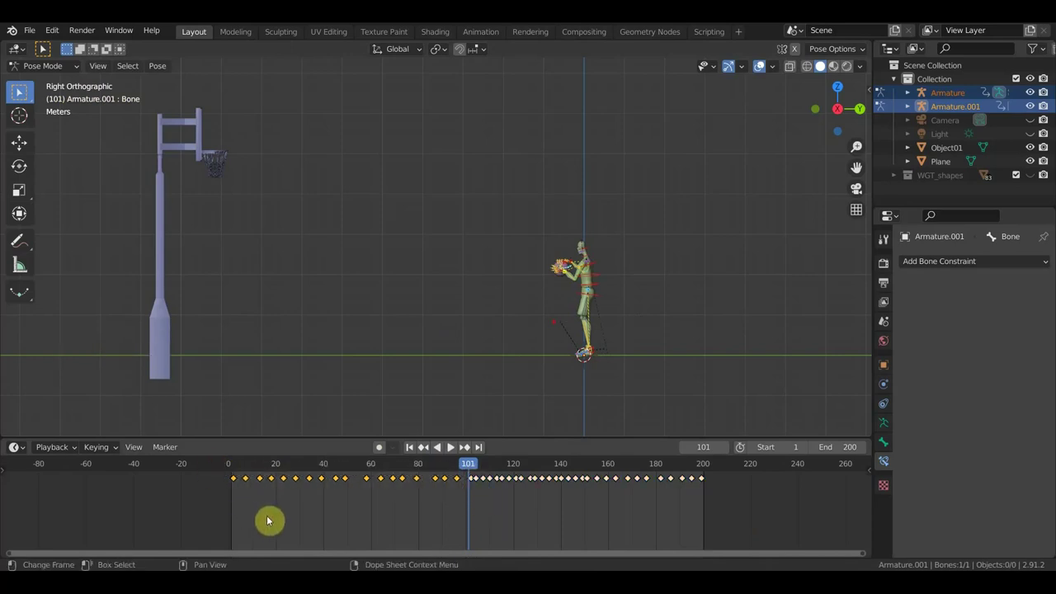
pyautogui.press('g')
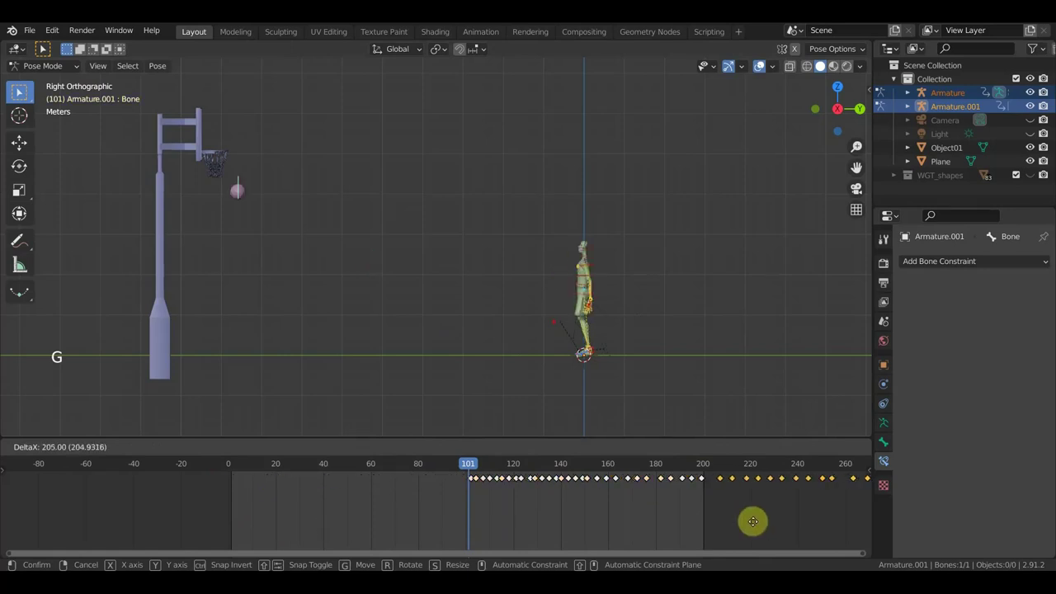
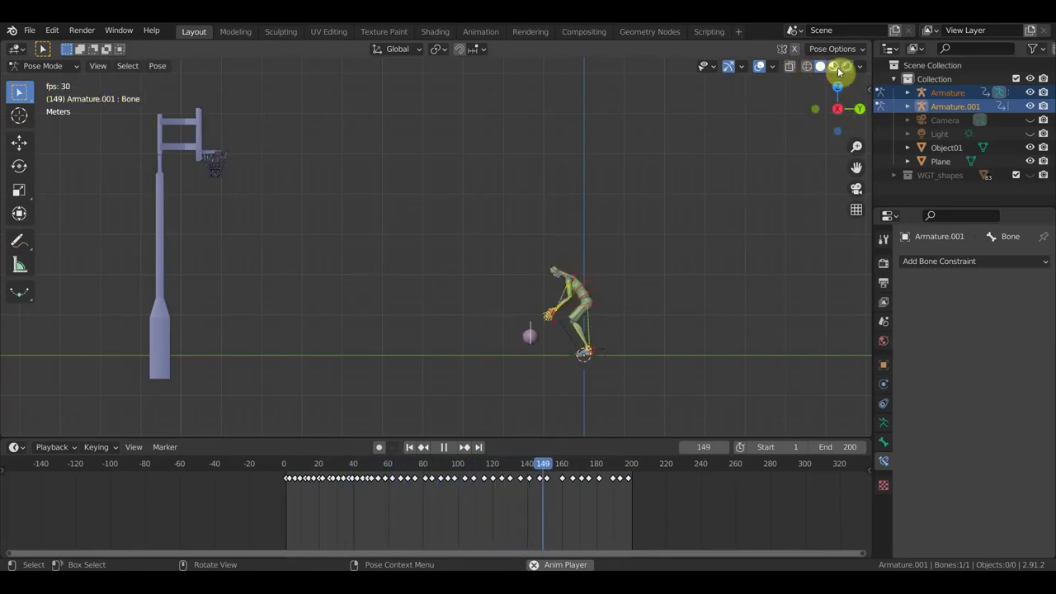
# - Switch to textured shading and orbit around the player while the shot plays
pyautogui.click(840, 70)
pyautogui.click(767, 78)
pyautogui.middleClick(724, 218)
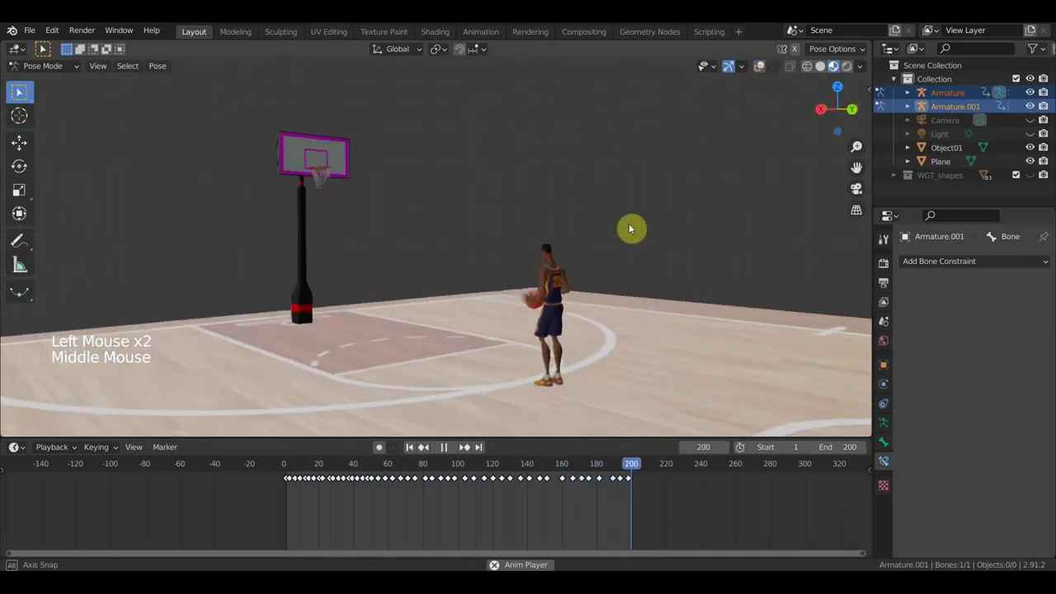
pyautogui.scroll(3)
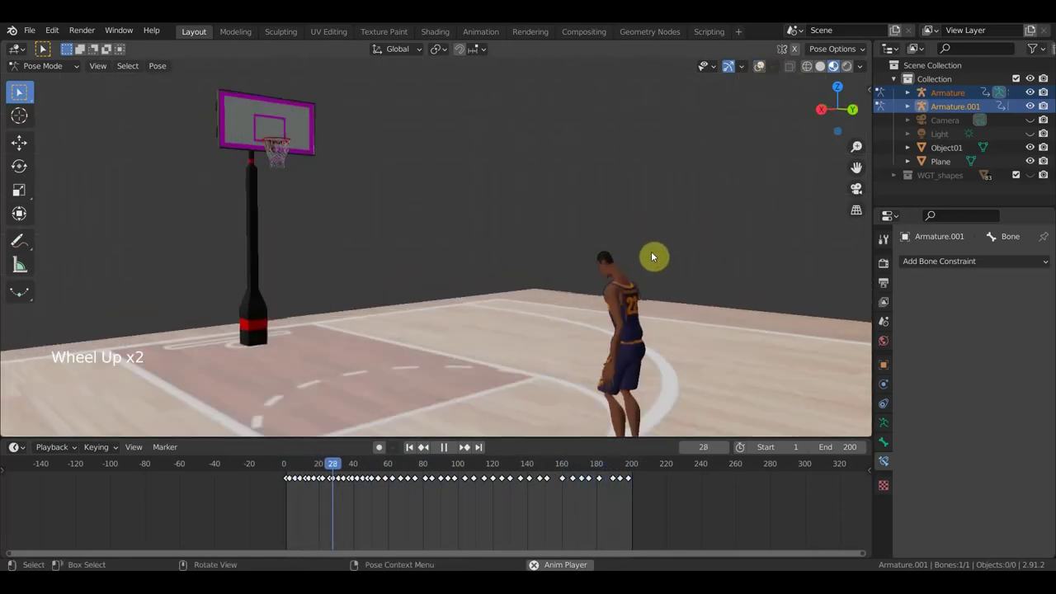
pyautogui.middleClick(666, 259)
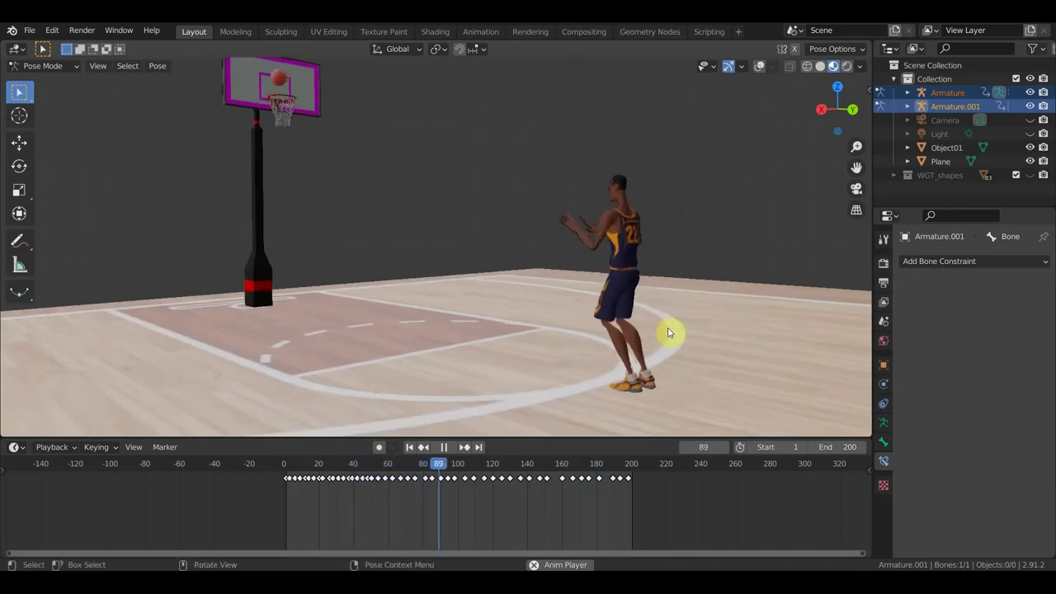
pyautogui.press('space')
pyautogui.middleClick(556, 396)
pyautogui.scroll(3)
pyautogui.scroll(3)
# - Scrub through the shot's frames, return to frame 50 and play the jump shot
pyautogui.click(520, 466)
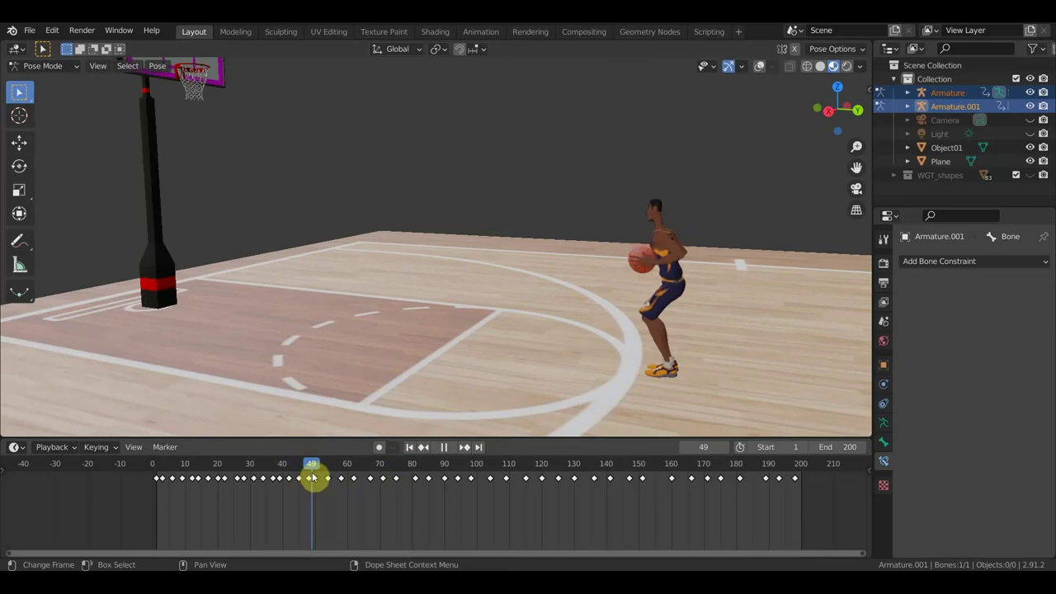
pyautogui.click(316, 486)
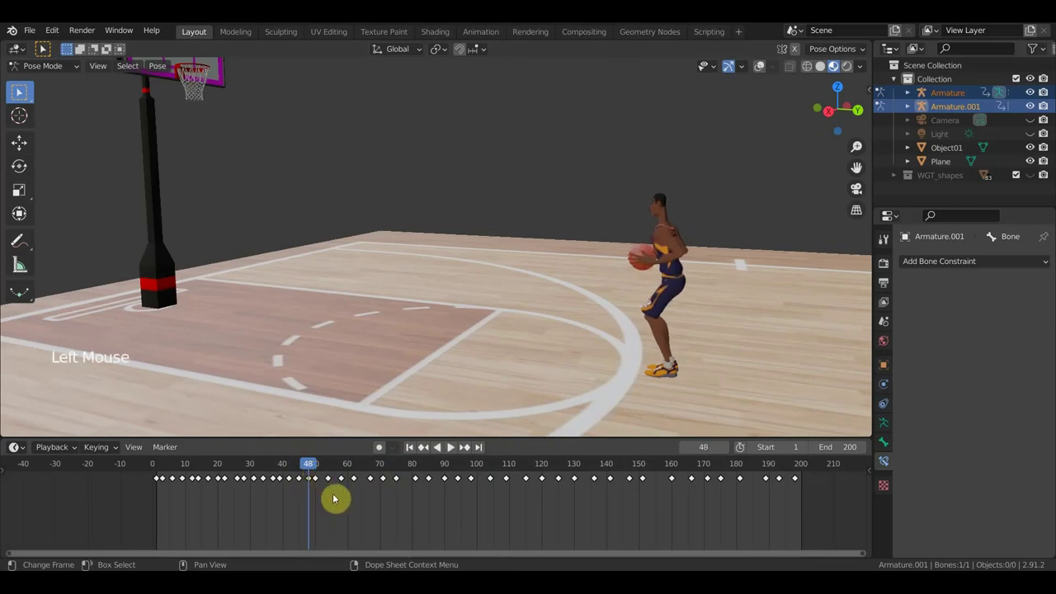
pyautogui.click(479, 472)
pyautogui.click(461, 469)
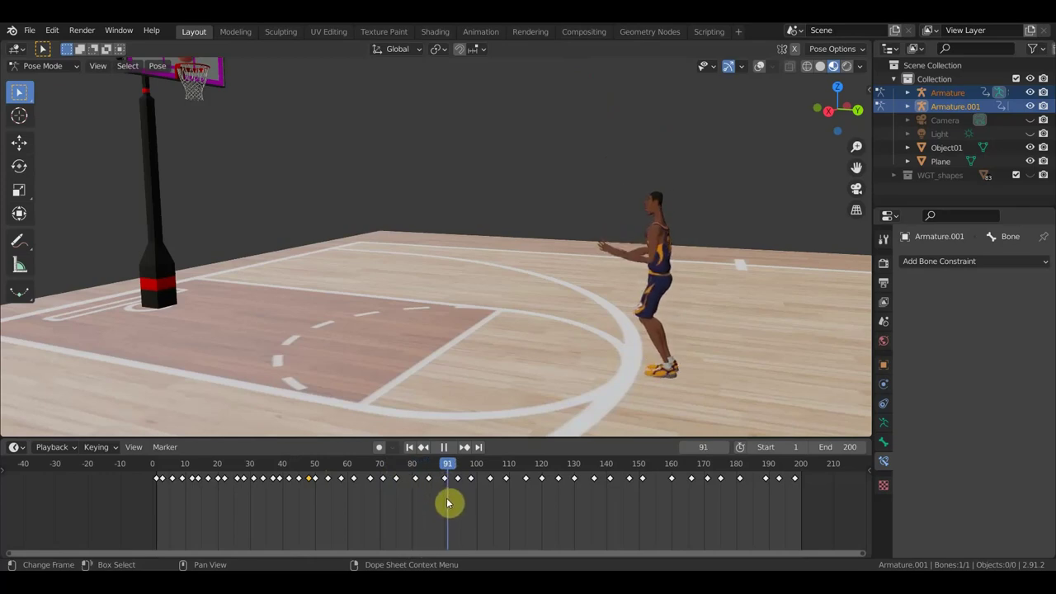
pyautogui.click(449, 484)
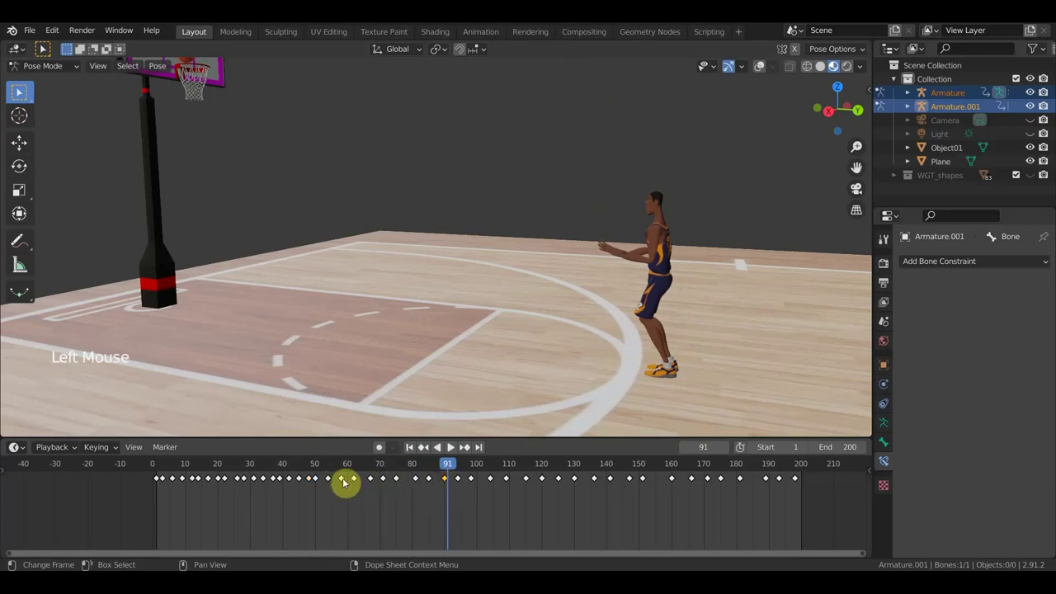
pyautogui.click(323, 485)
pyautogui.click(448, 510)
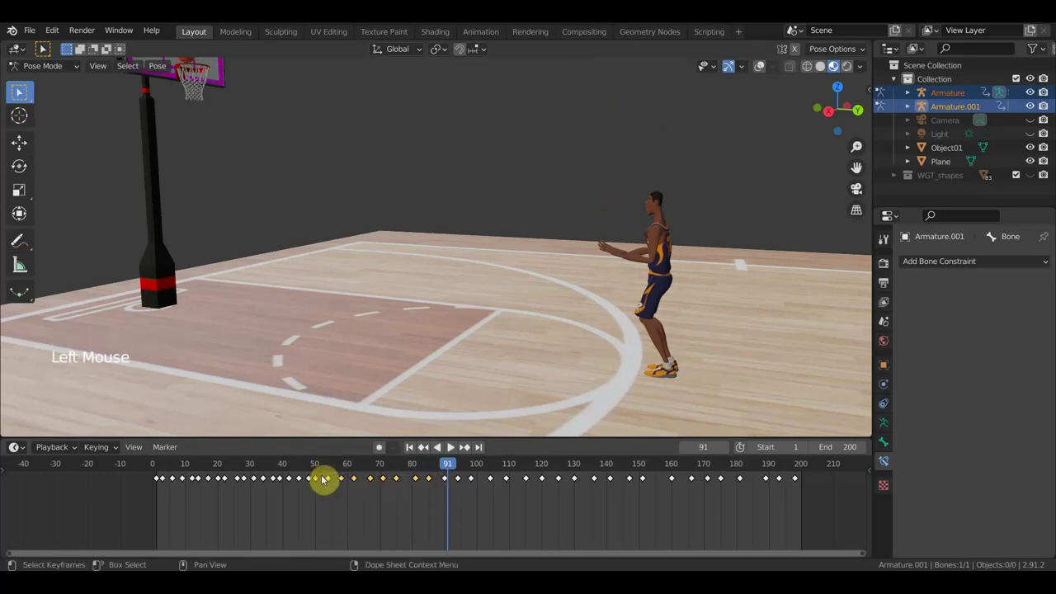
pyautogui.click(321, 469)
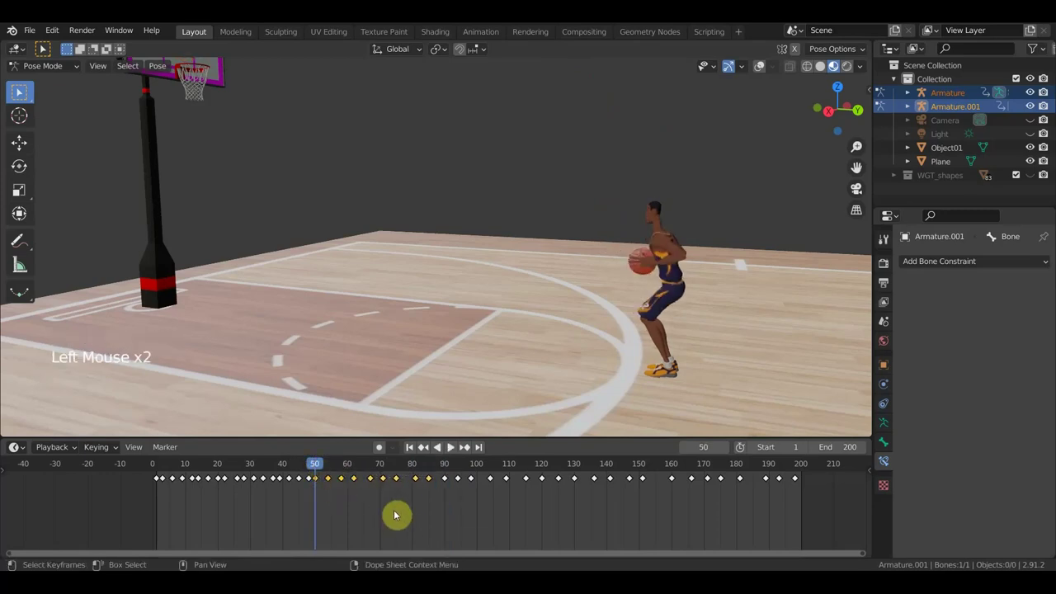
pyautogui.press('s')
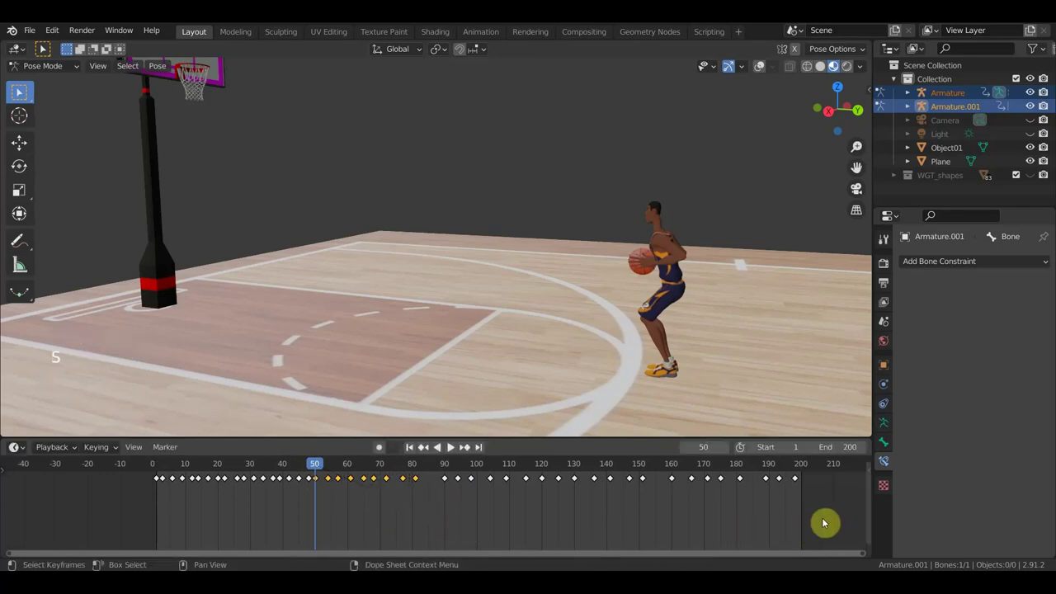
pyautogui.press('space')
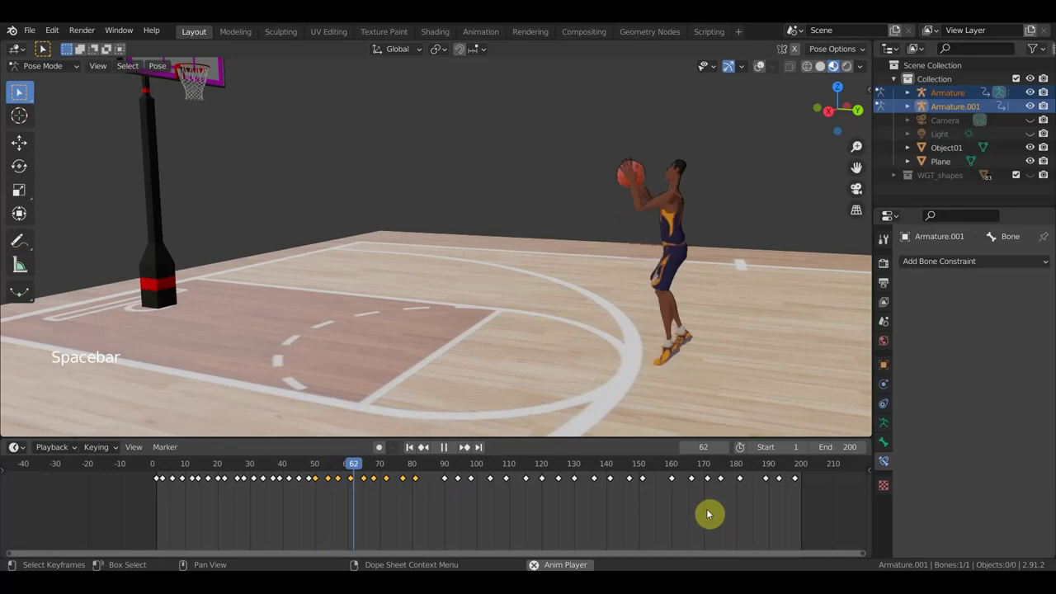
pyautogui.press('space')
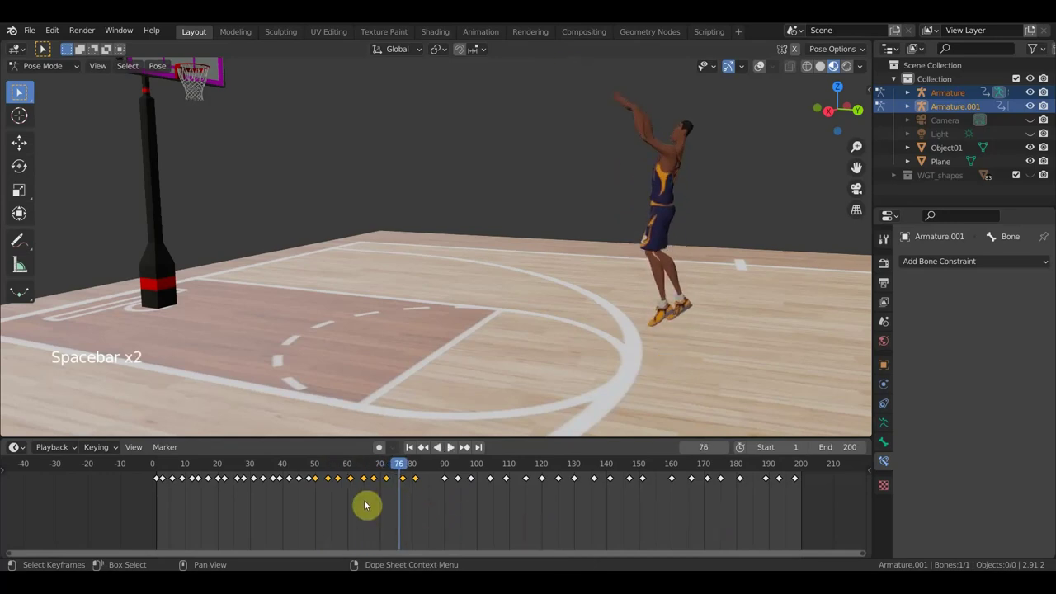
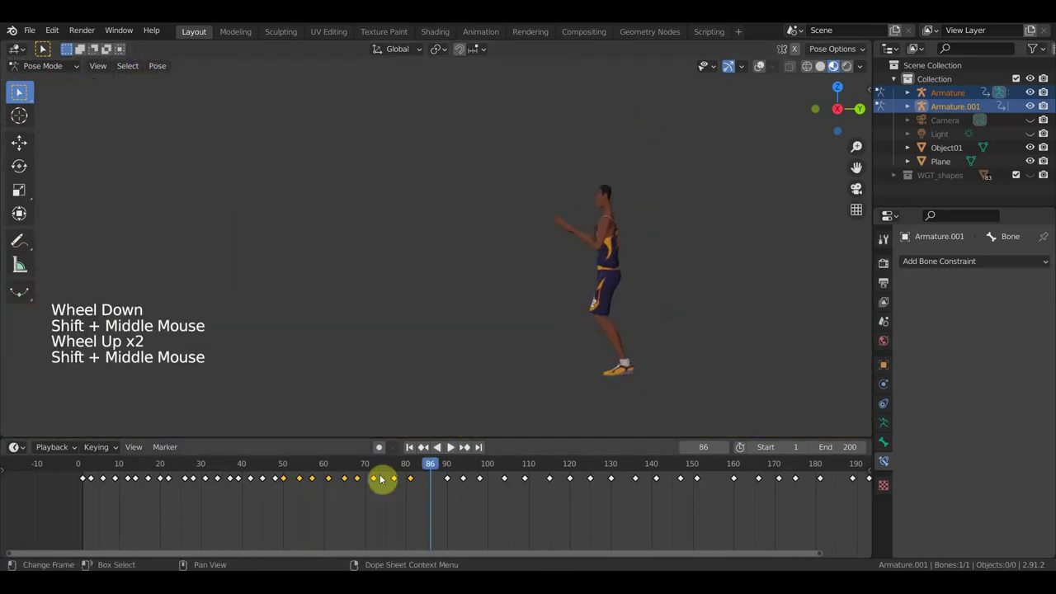
# - Undo back to frame 50 and shift the keys at frames 80, 85 and 90 earlier
pyautogui.press('ctrl+z')
pyautogui.press('ctrl+z')
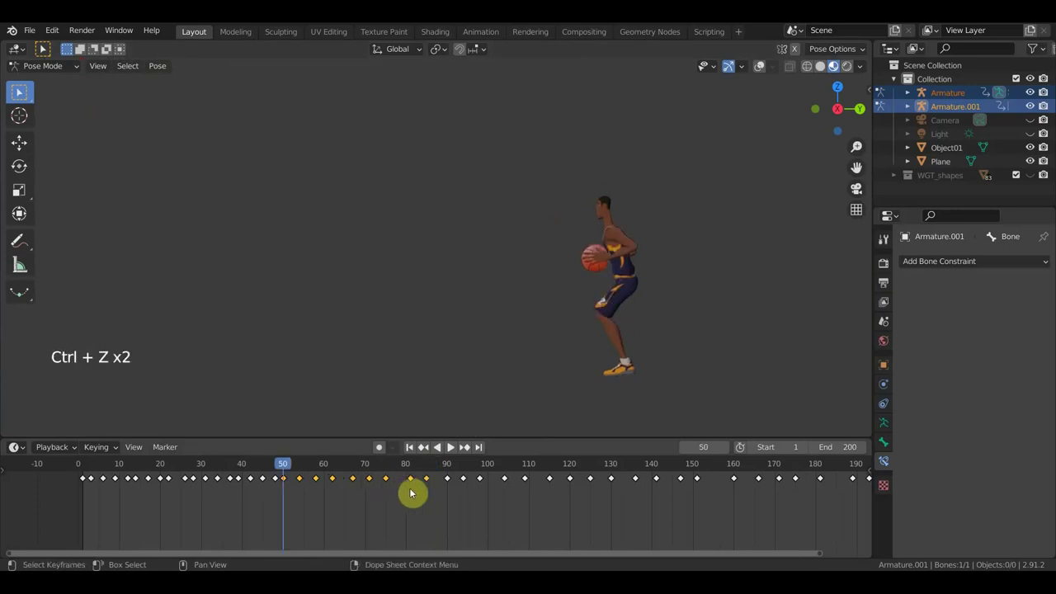
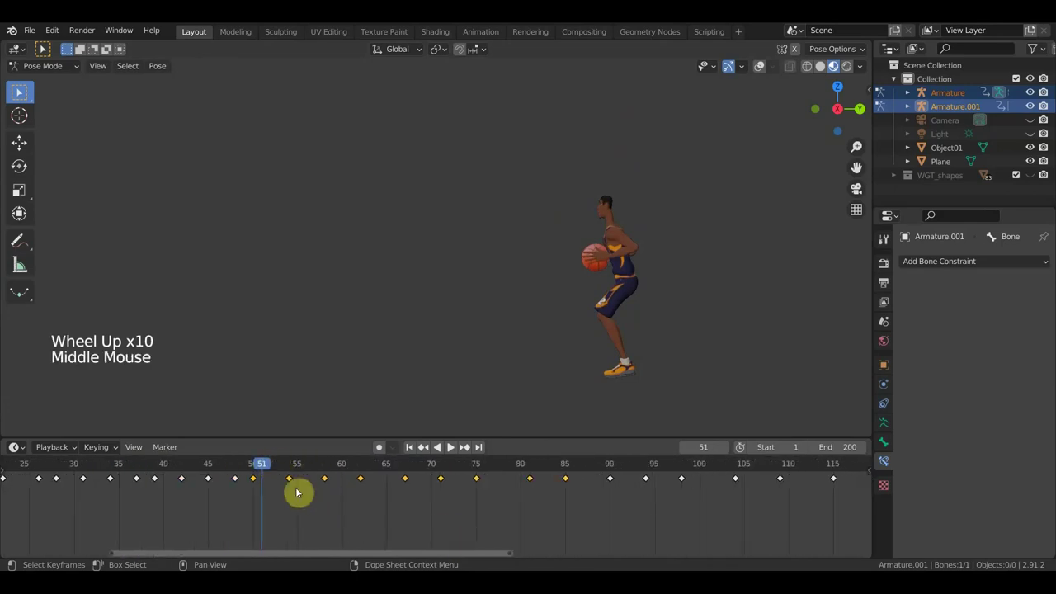
pyautogui.scroll(3)
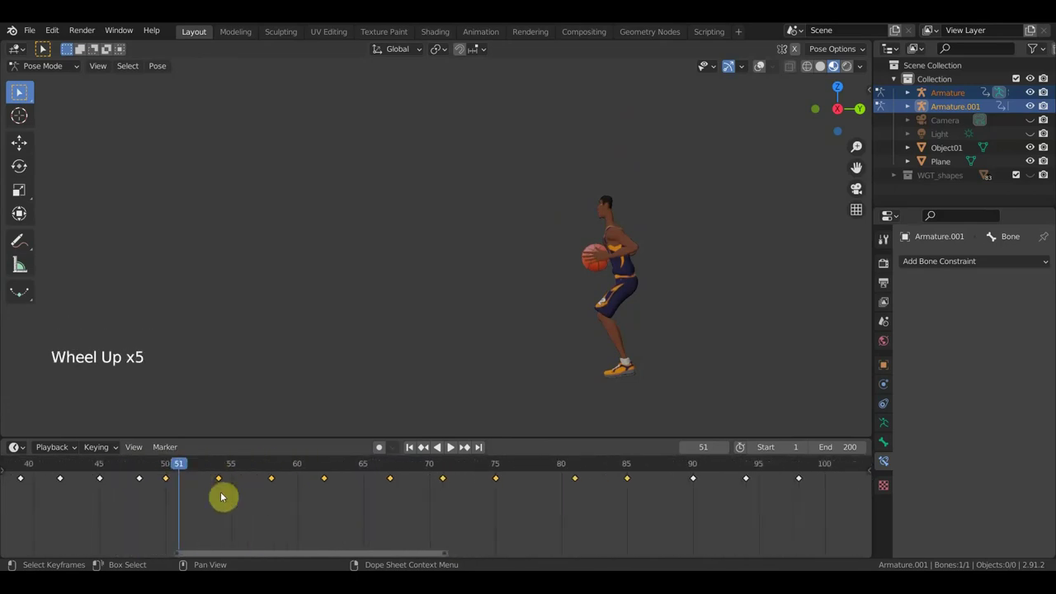
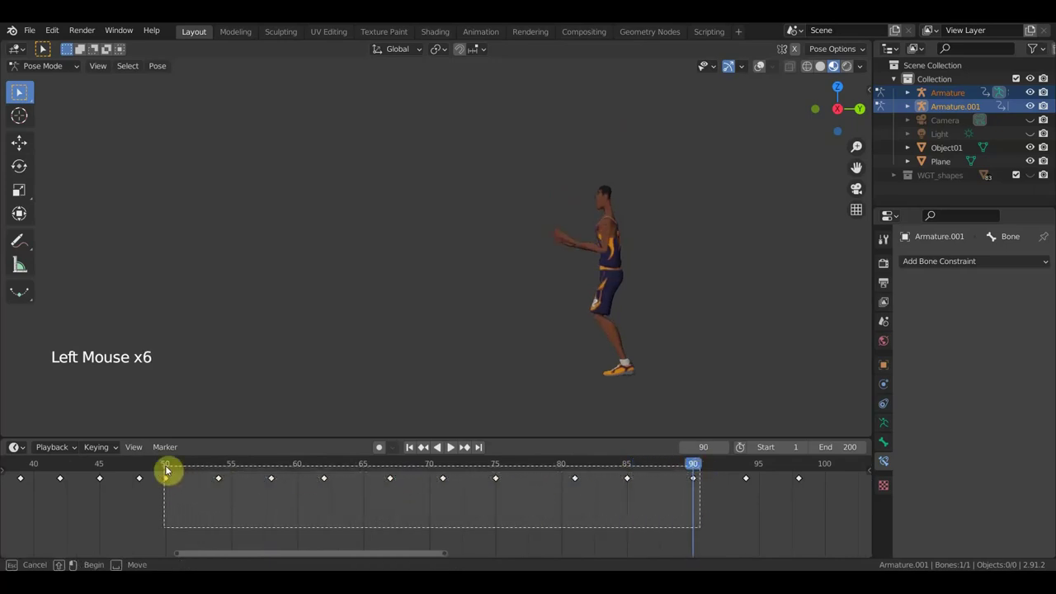
pyautogui.click(169, 464)
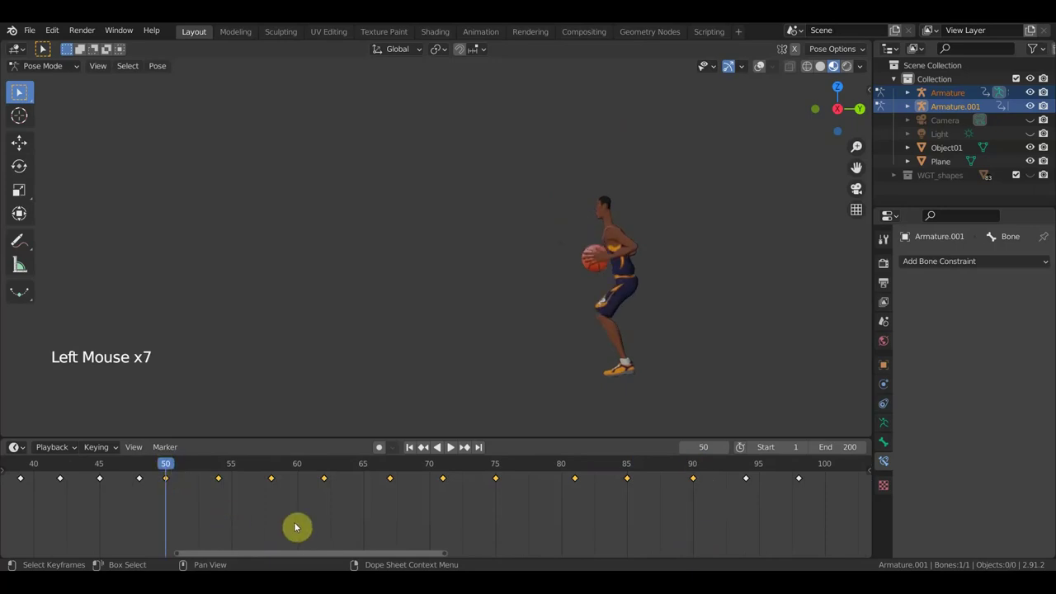
pyautogui.press('s')
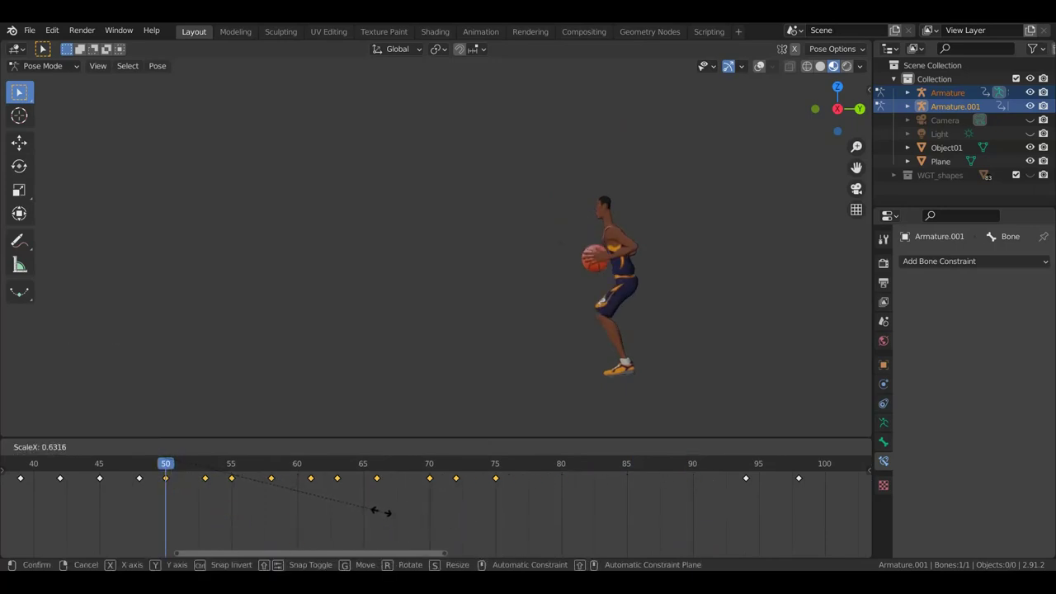
# - Play the retimed shot, stop, and replay it from an earlier frame
pyautogui.press('space')
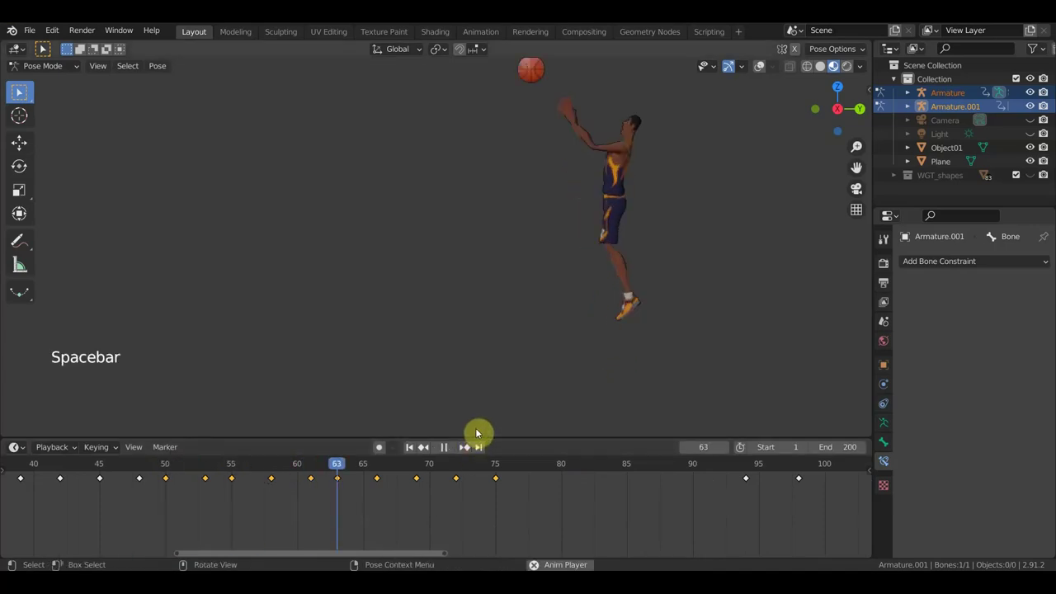
pyautogui.press('space')
pyautogui.click(379, 471)
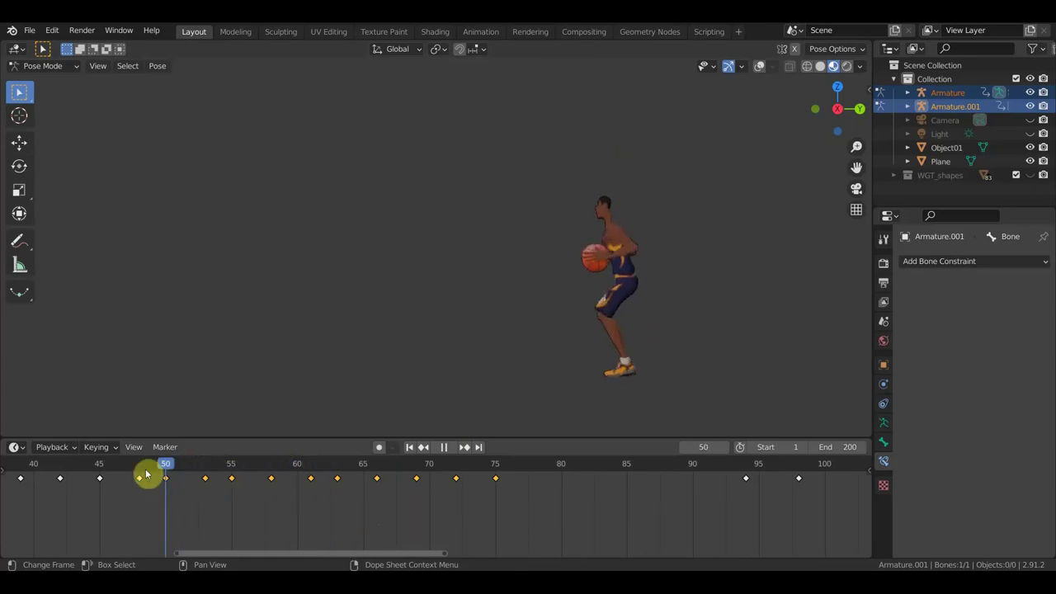
pyautogui.press('space')
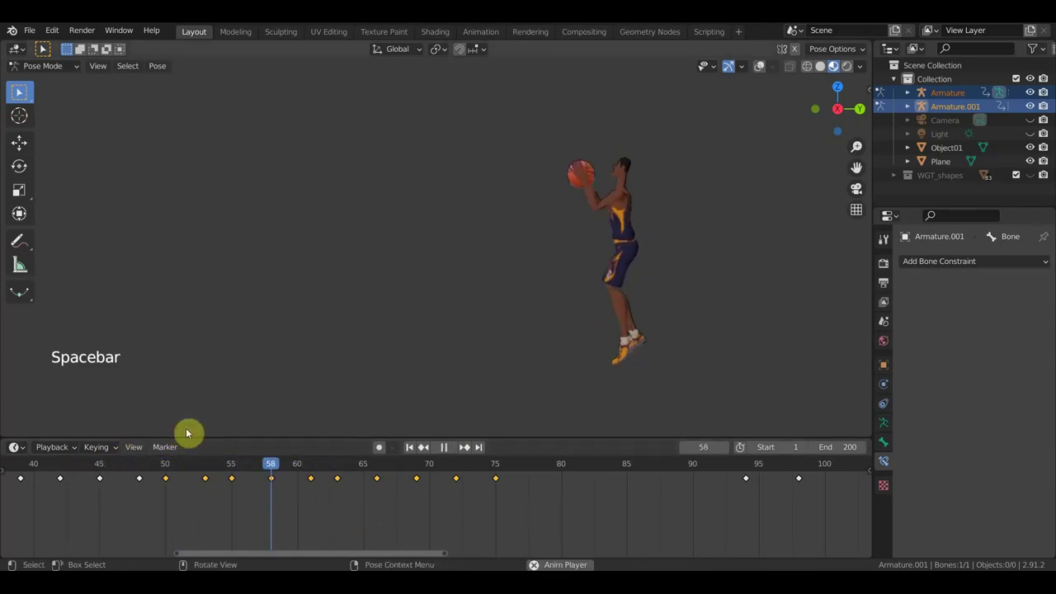
pyautogui.scroll(-3)
# - Scrub to frames near the release and adjust the keys at frame 58
pyautogui.press('space')
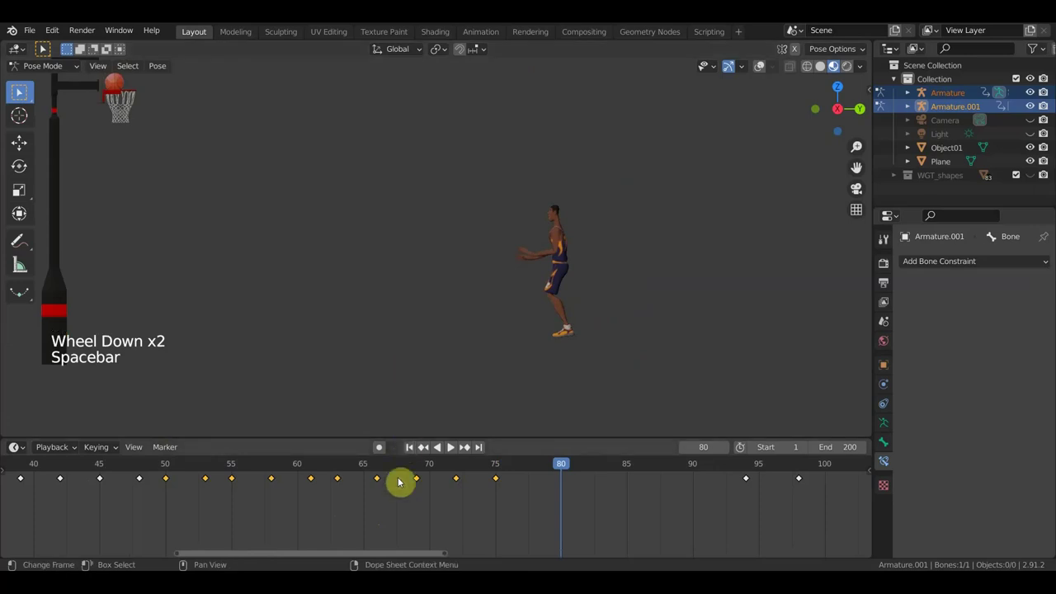
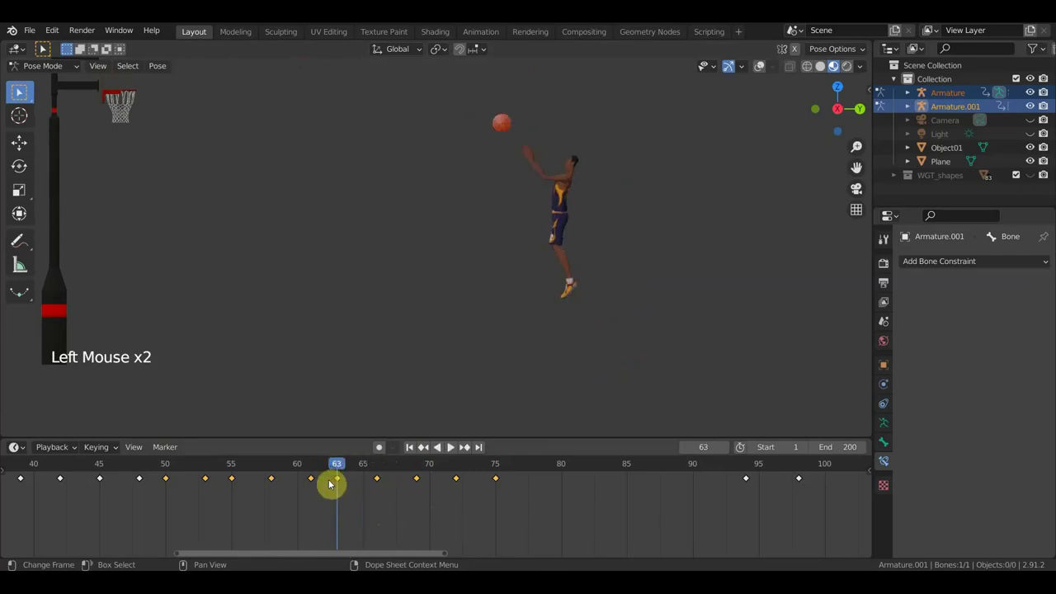
pyautogui.click(314, 480)
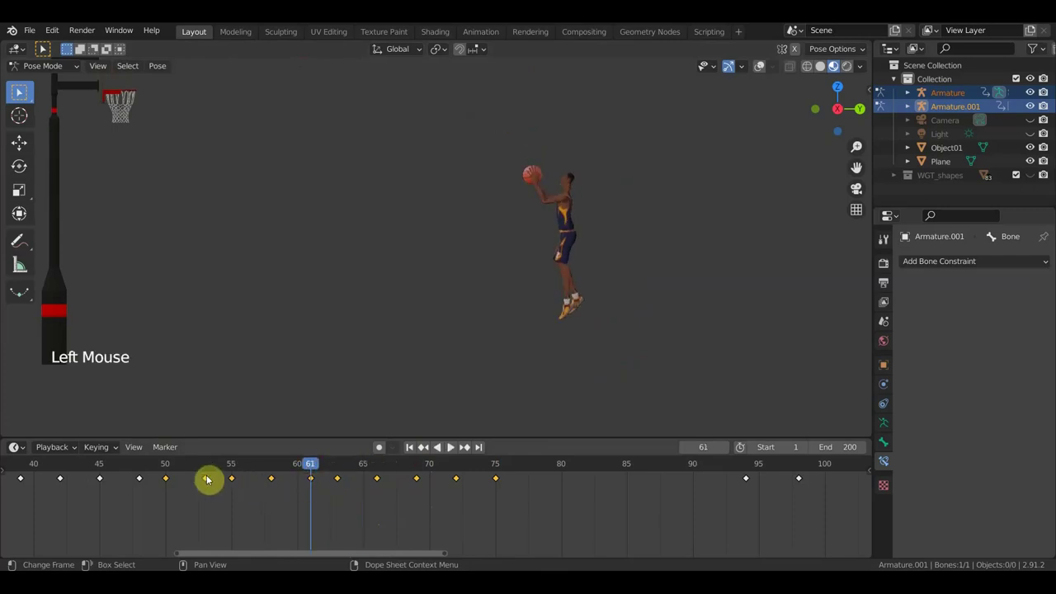
pyautogui.click(211, 468)
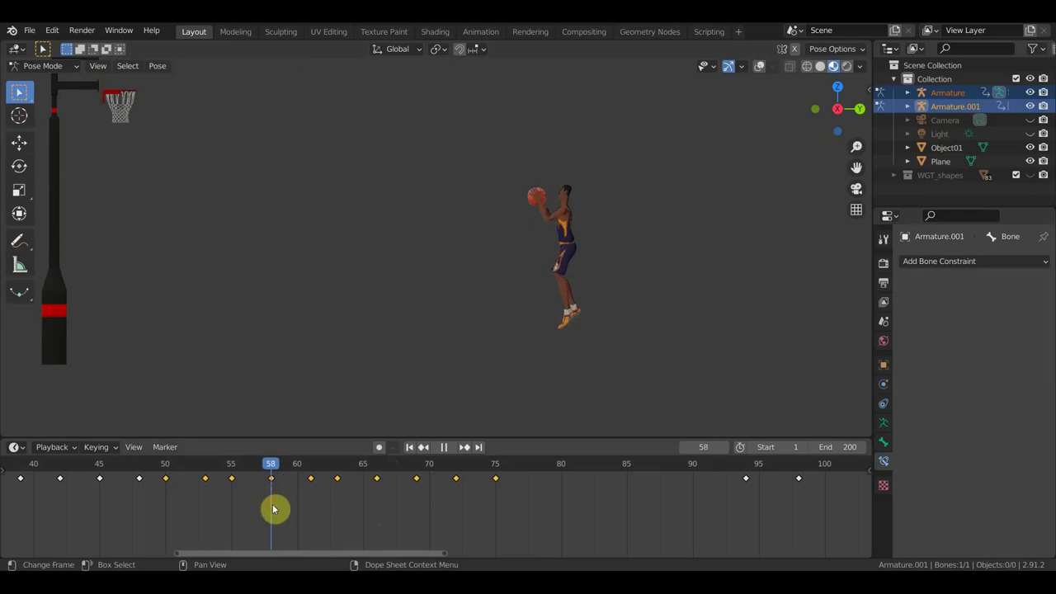
pyautogui.click(288, 509)
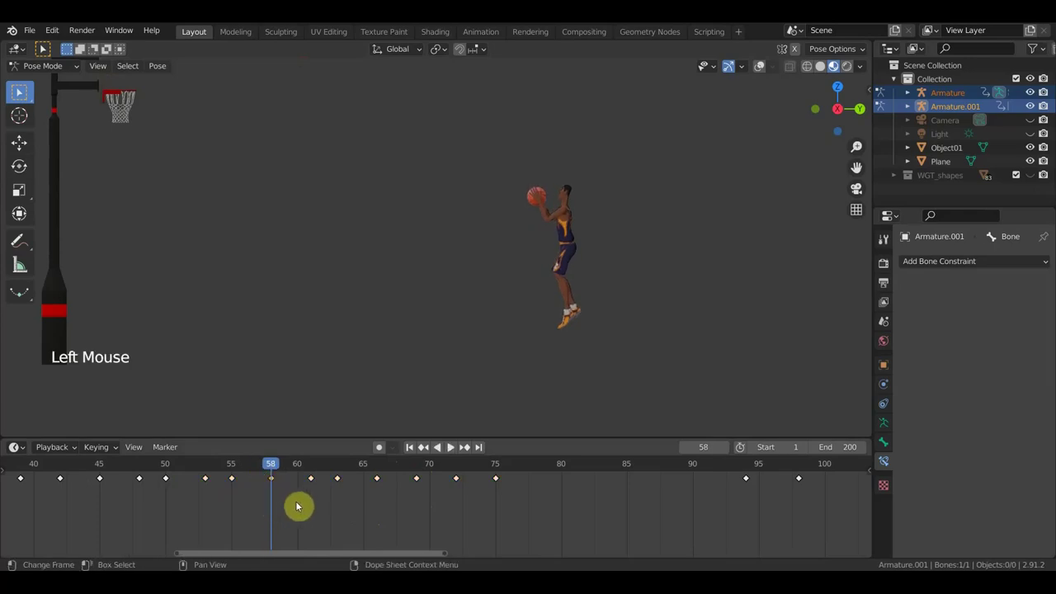
pyautogui.press('g')
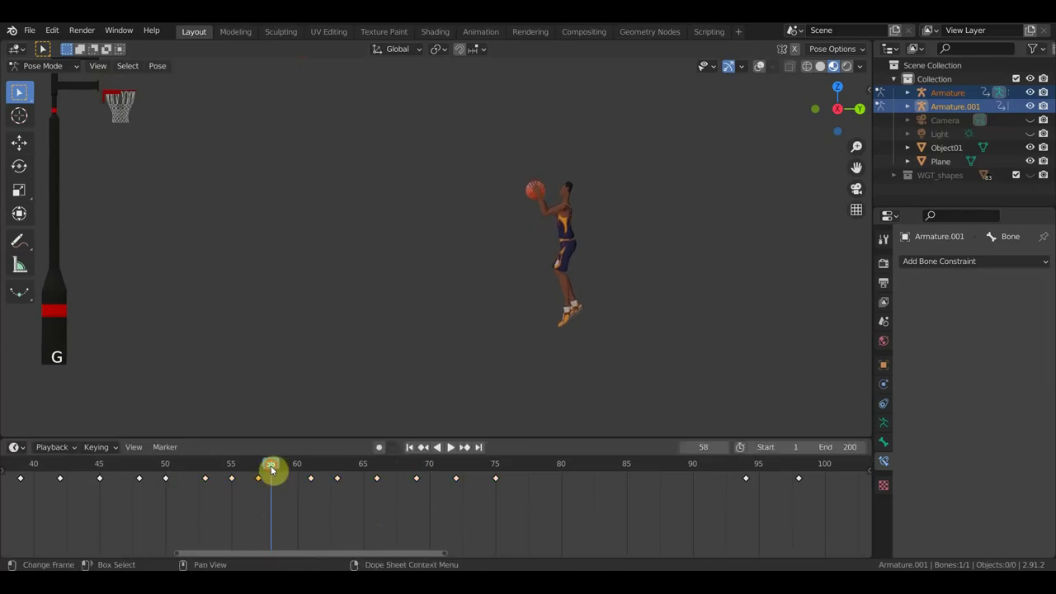
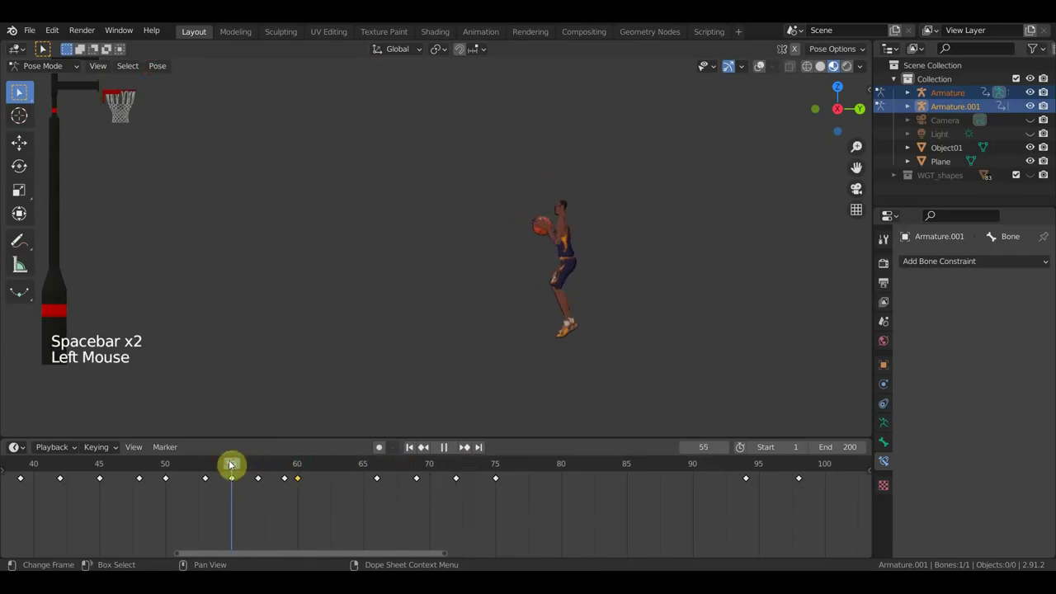
# - Step through the shot's frames from the release to the hoop
pyautogui.press('space')
pyautogui.press('space')
pyautogui.press('ctrl+z')
pyautogui.press('ctrl+z')
pyautogui.press('ctrl+z')
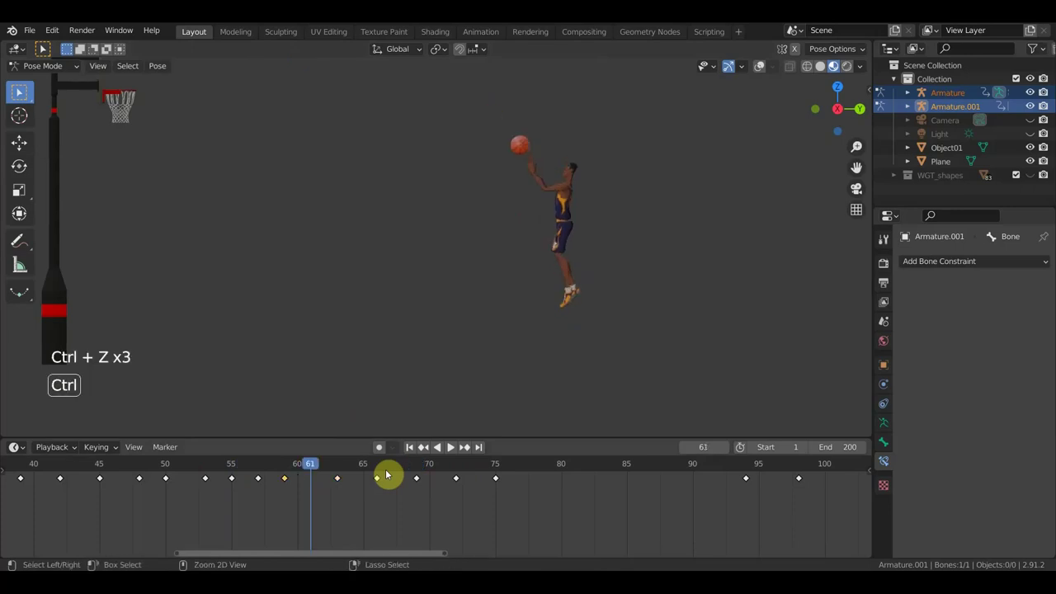
pyautogui.press('ctrl+z')
pyautogui.press('ctrl+z')
pyautogui.press('ctrl+z')
pyautogui.press('ctrl+z')
pyautogui.press('ctrl+z')
pyautogui.press('ctrl+z')
pyautogui.press('ctrl+z')
pyautogui.press('ctrl+z')
pyautogui.press('ctrl+z')
pyautogui.press('ctrl+z')
pyautogui.press('ctrl+z')
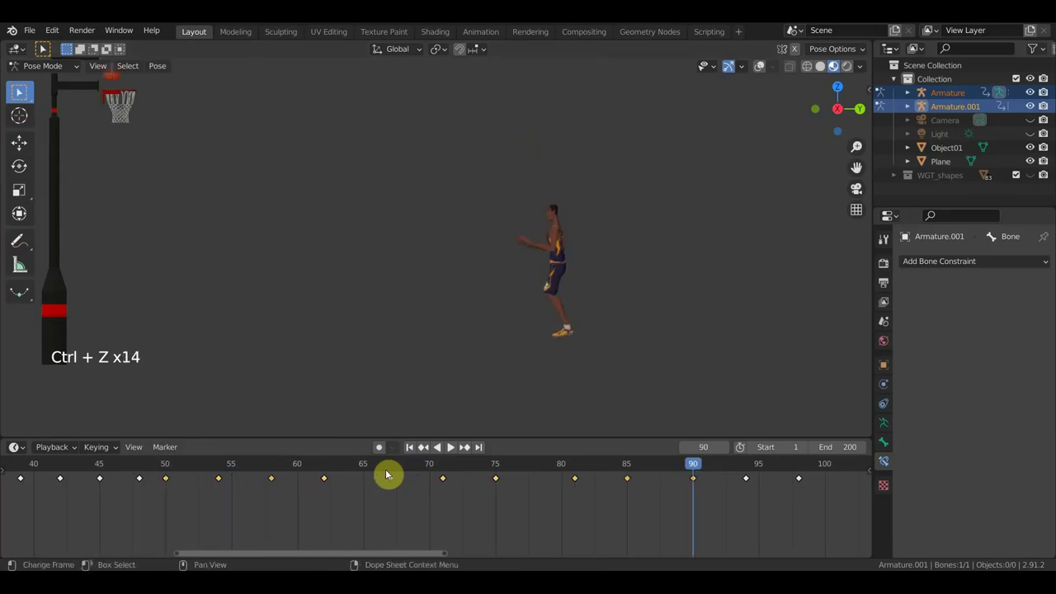
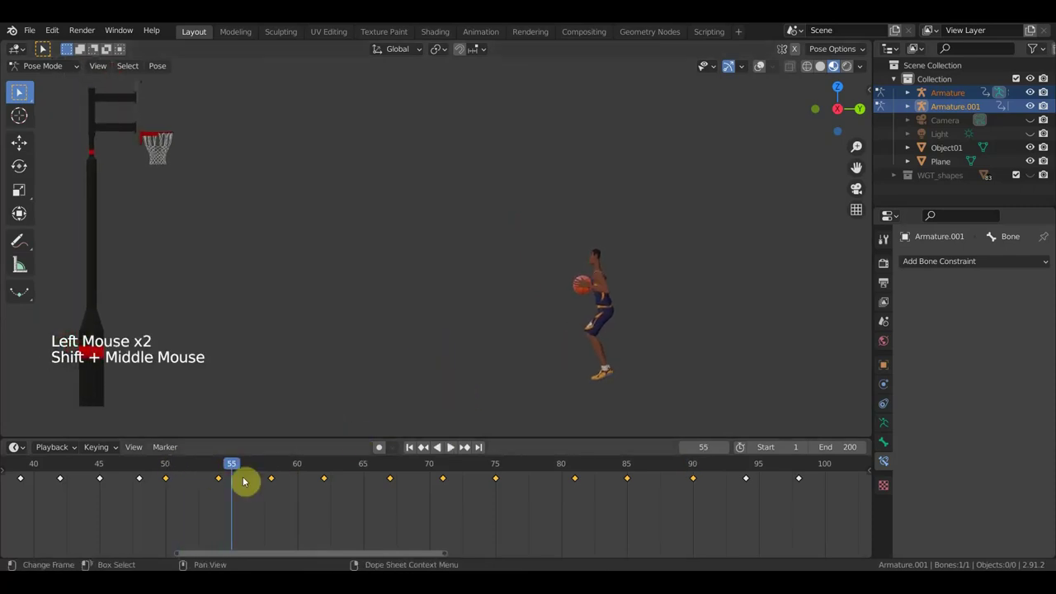
pyautogui.click(212, 464)
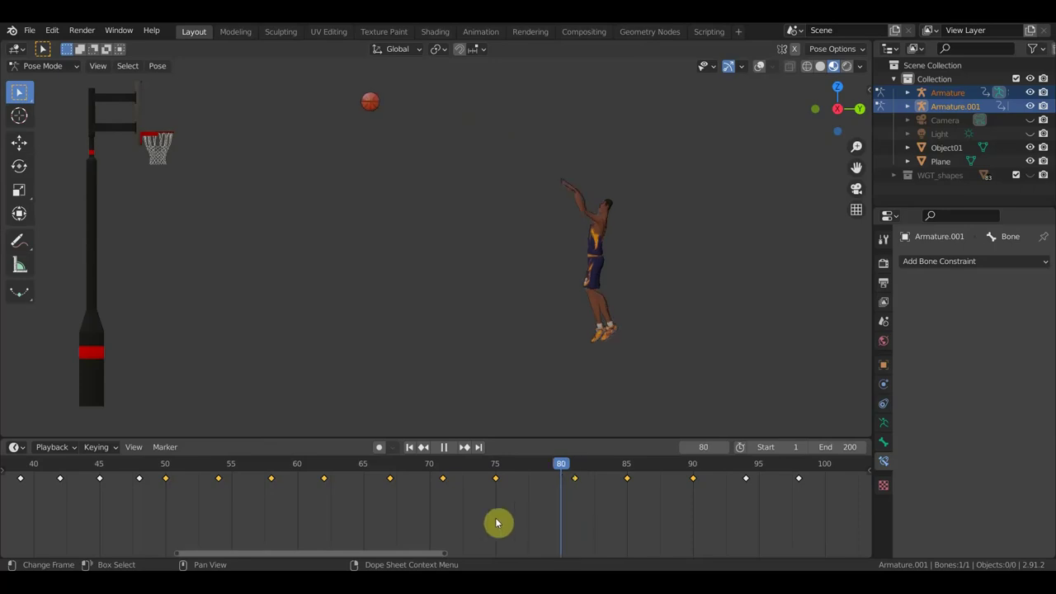
pyautogui.click(527, 532)
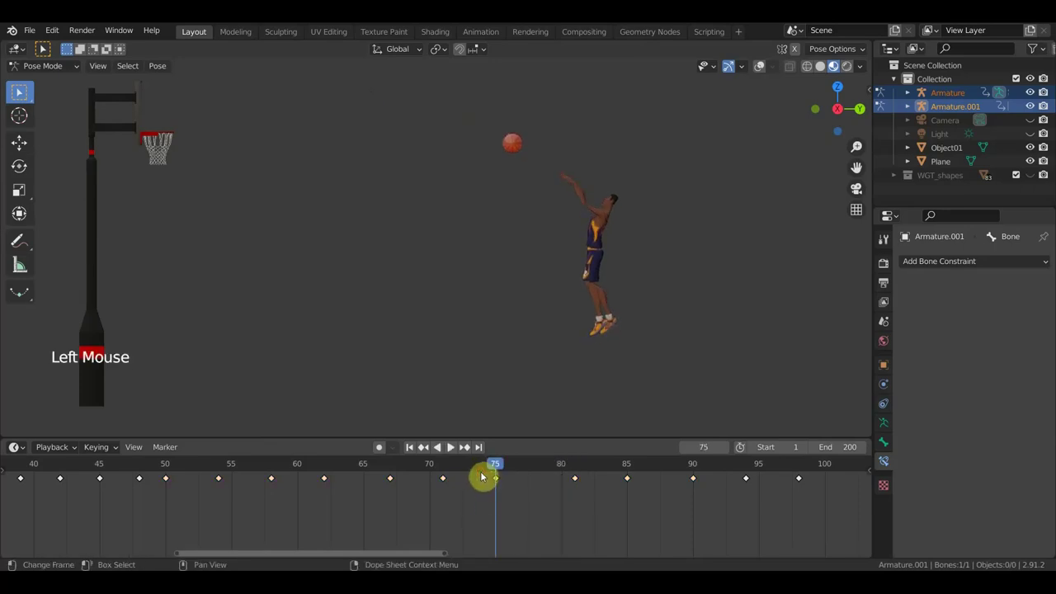
pyautogui.press('Delete')
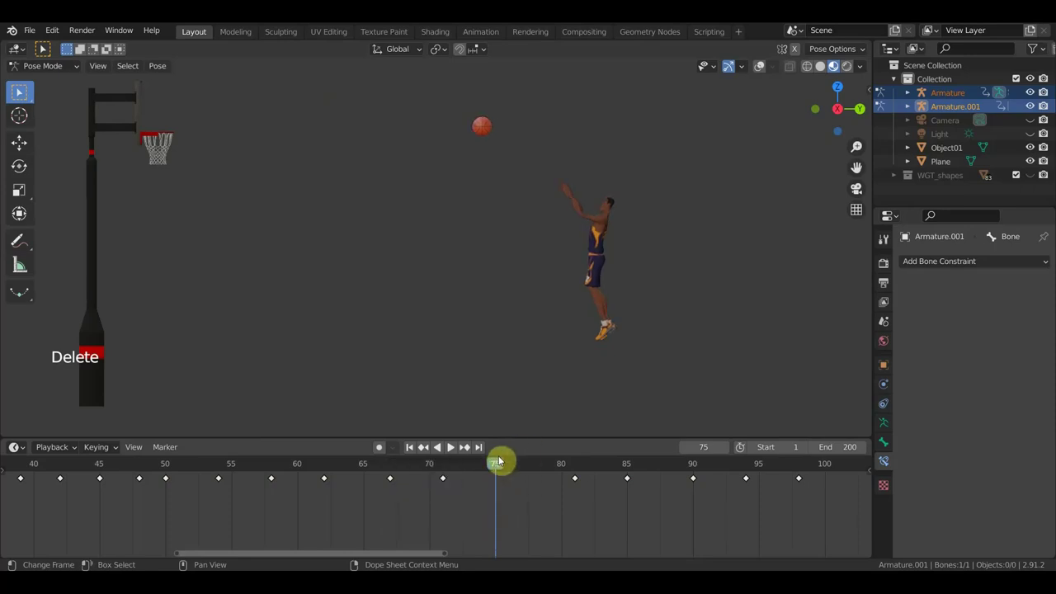
pyautogui.click(453, 476)
pyautogui.press('space')
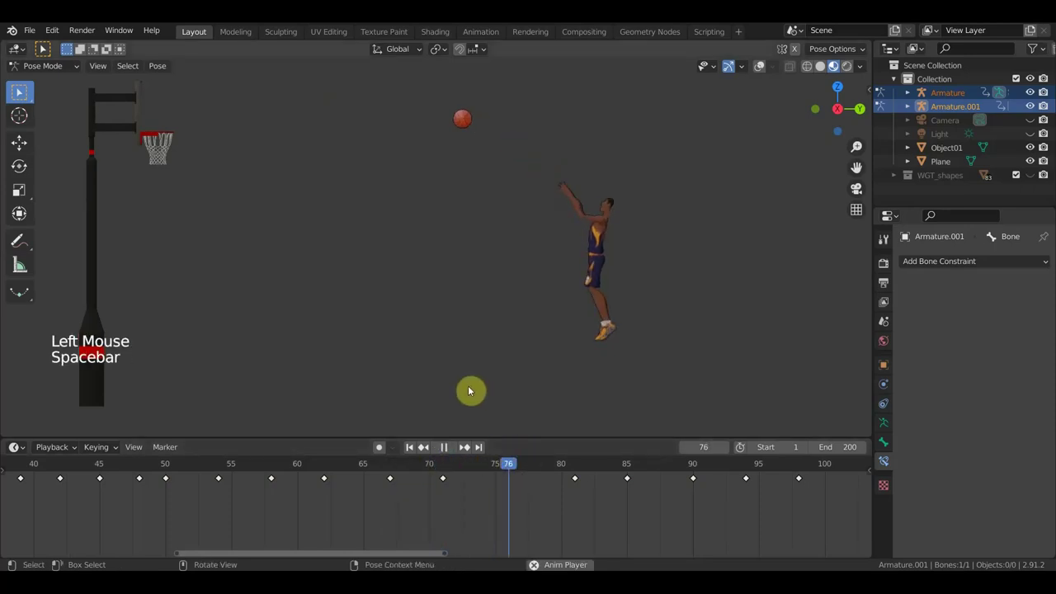
pyautogui.press('space')
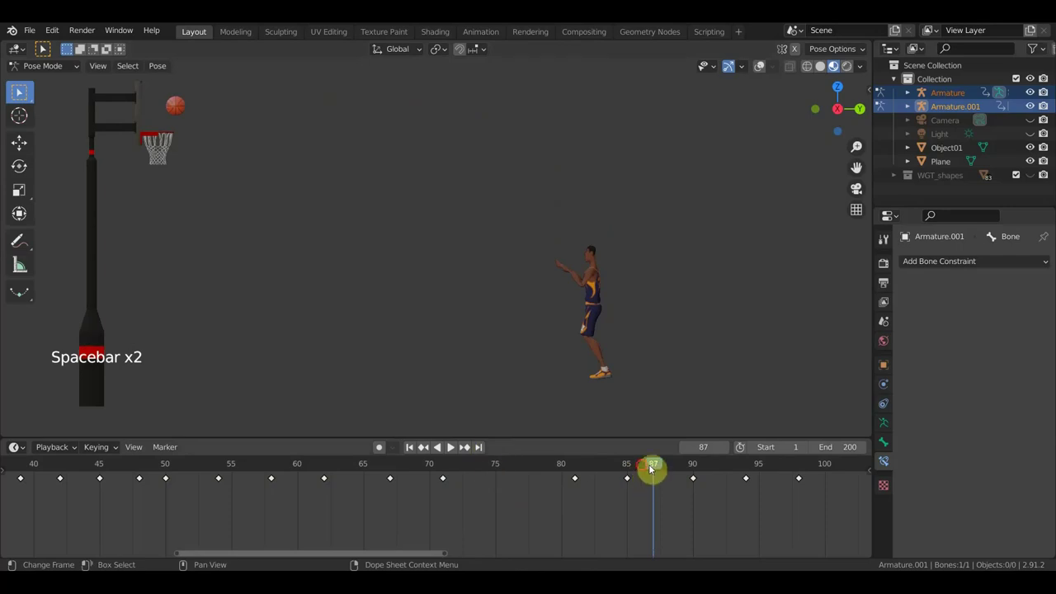
pyautogui.click(452, 450)
pyautogui.press('space')
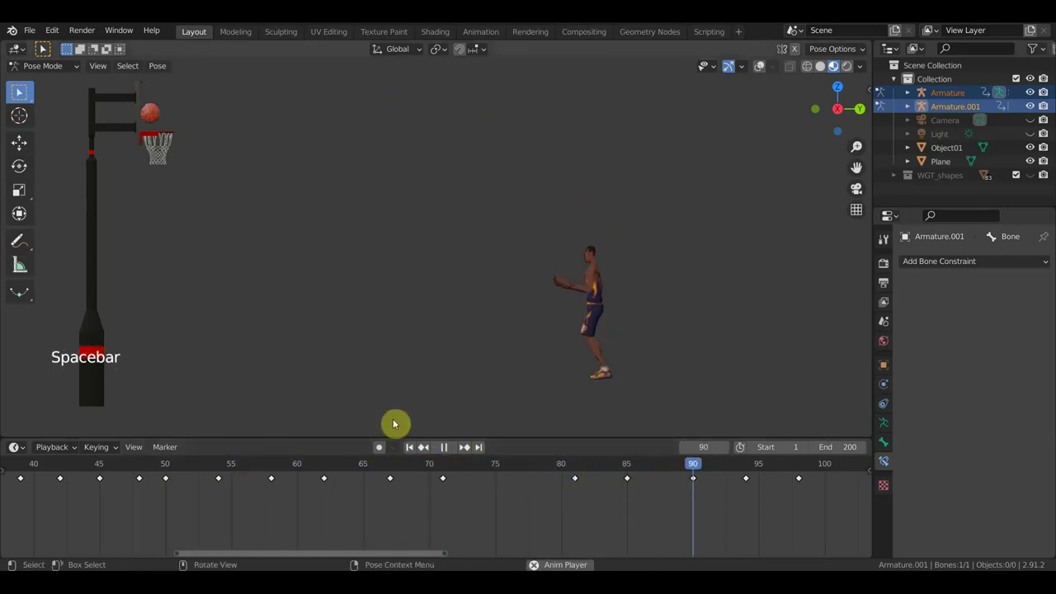
pyautogui.press('space')
pyautogui.click(450, 469)
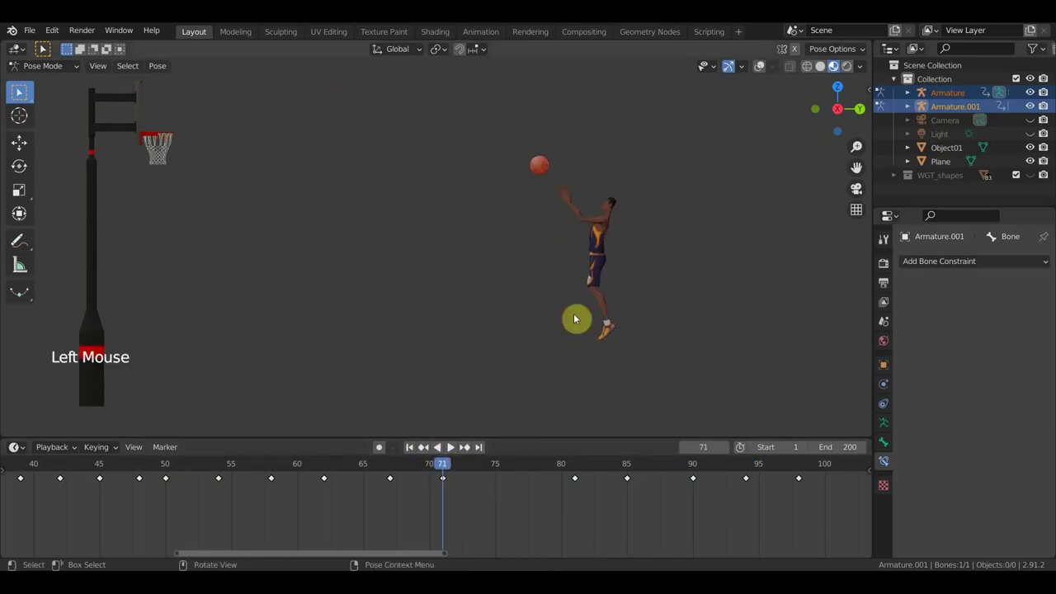
pyautogui.click(393, 472)
# - Show the rig's bones and start moving the shooting hand's bone
pyautogui.click(436, 474)
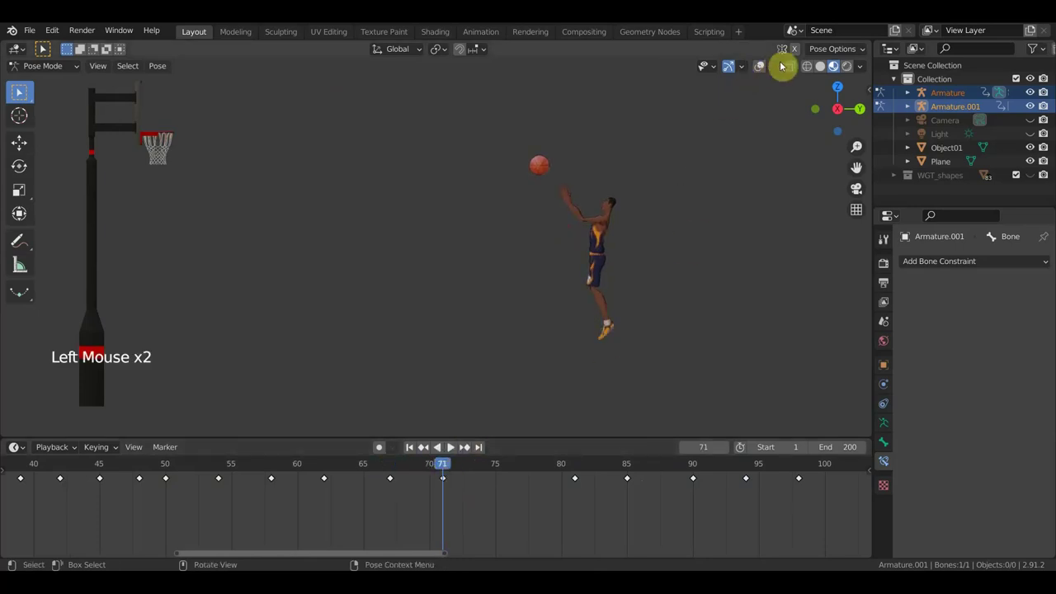
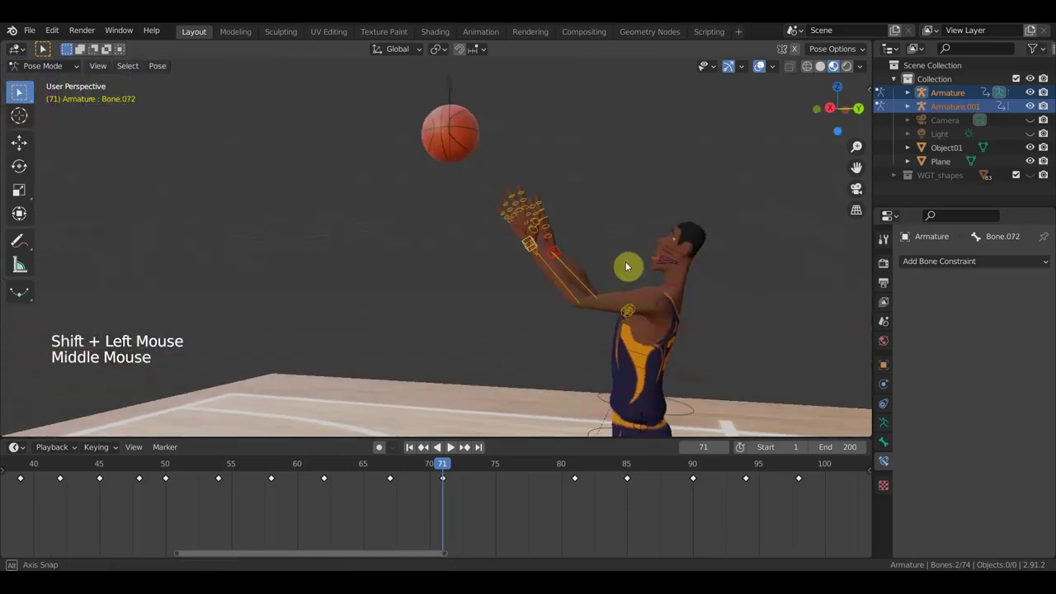
pyautogui.press('g')
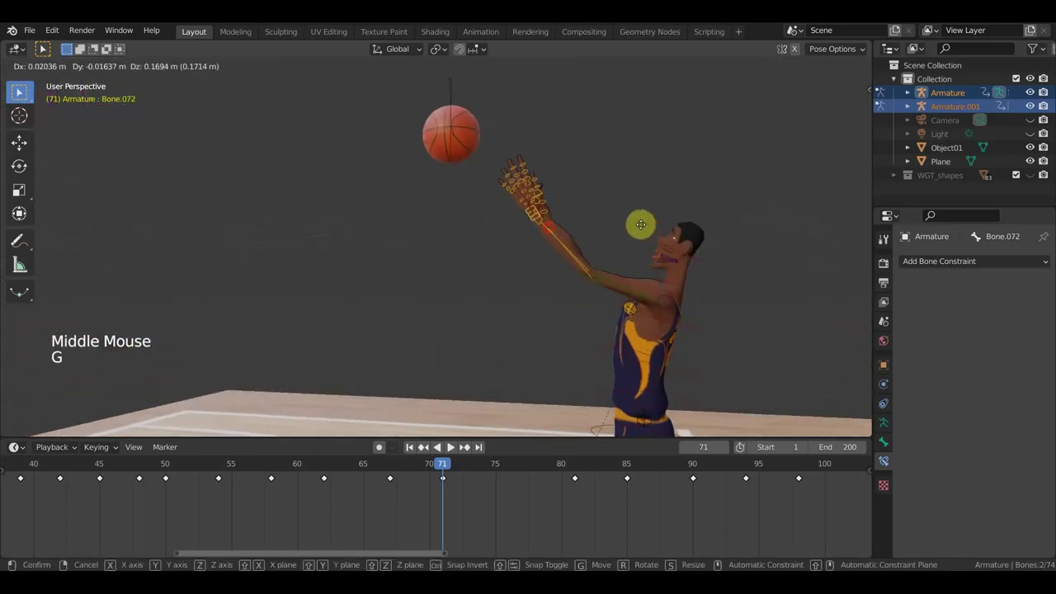
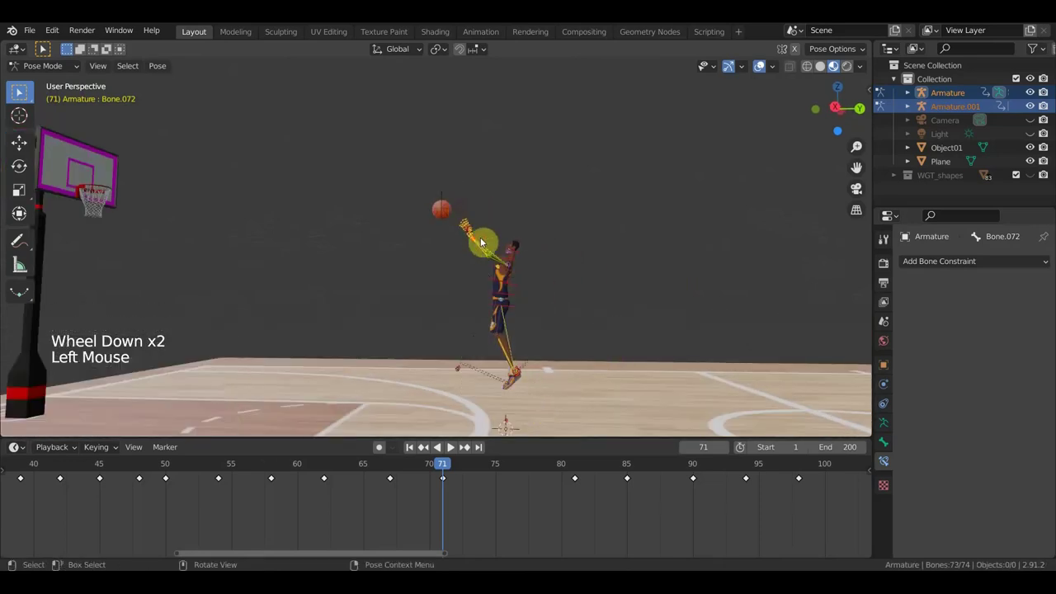
# - In right orthographic view move the hand bone at frame 71, key all bones and play back
pyautogui.press('KP_3')
pyautogui.press('g')
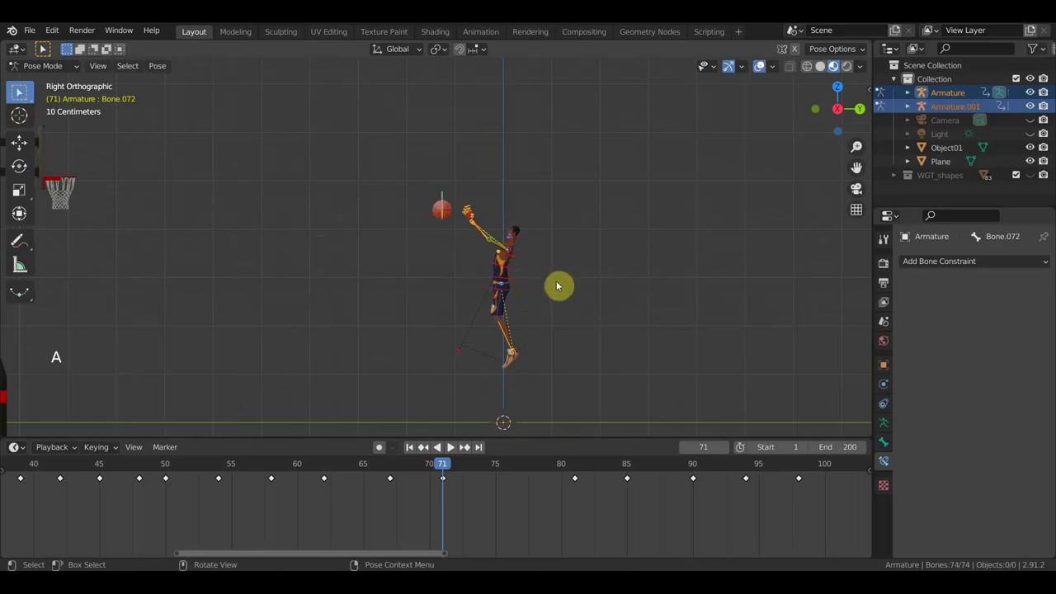
pyautogui.press('a')
pyautogui.press('i')
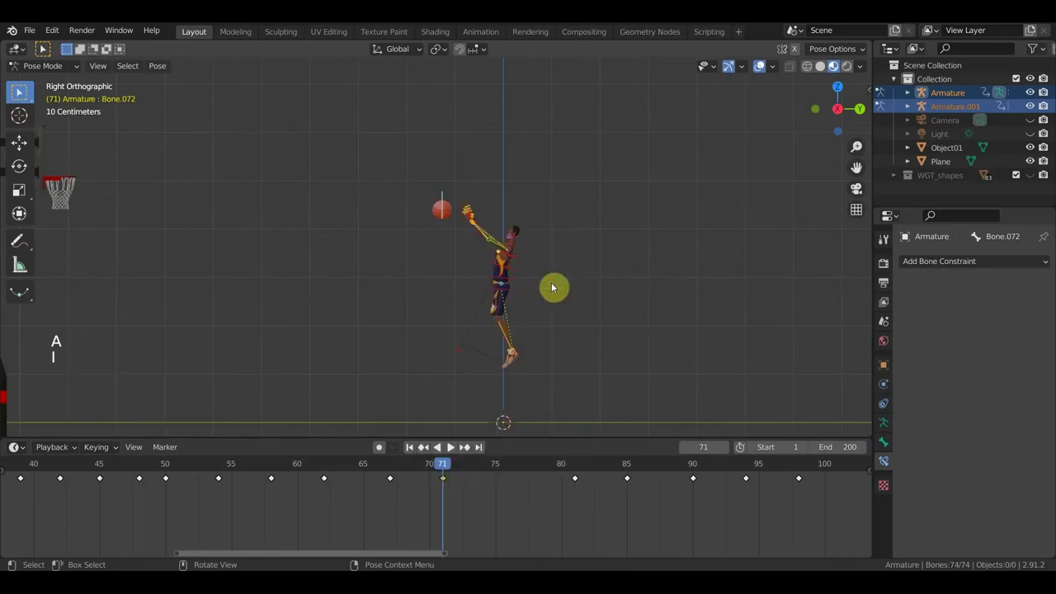
pyautogui.click(413, 472)
pyautogui.press('space')
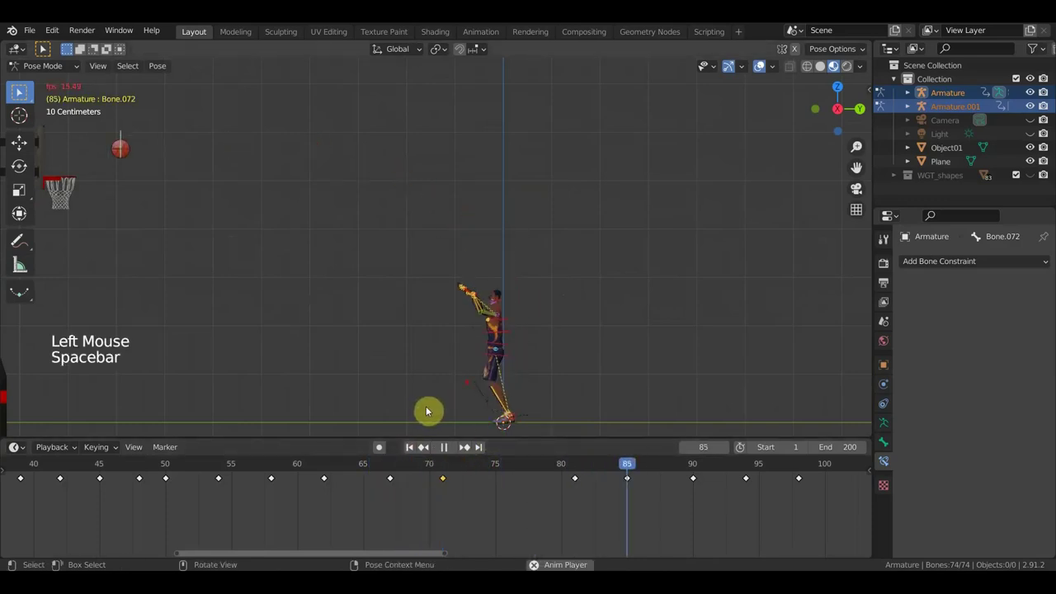
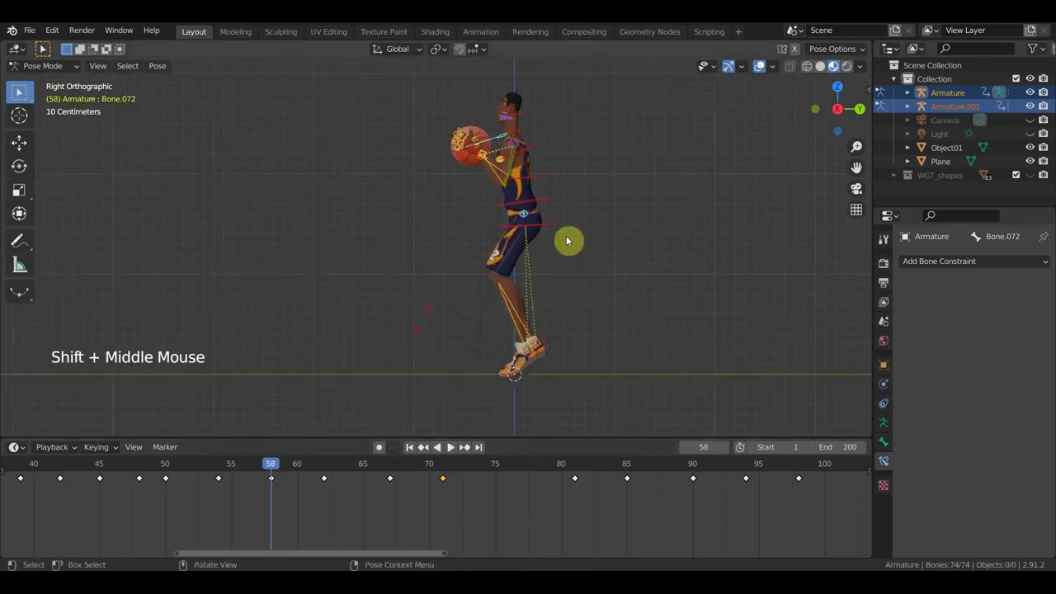
# - At frame 58 lower the player's body and rotate both foot bones in side view
pyautogui.click(258, 473)
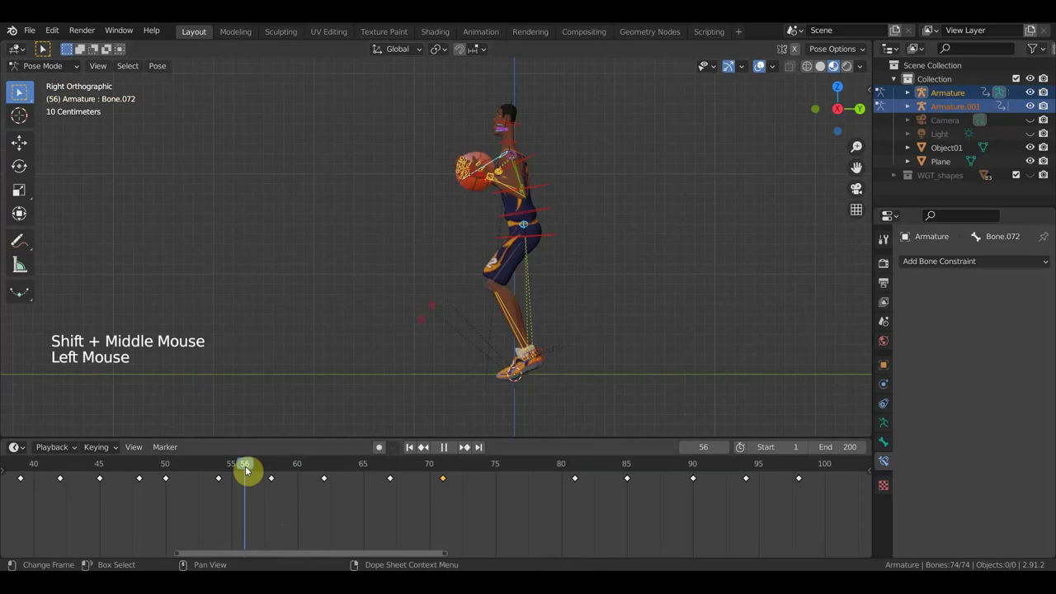
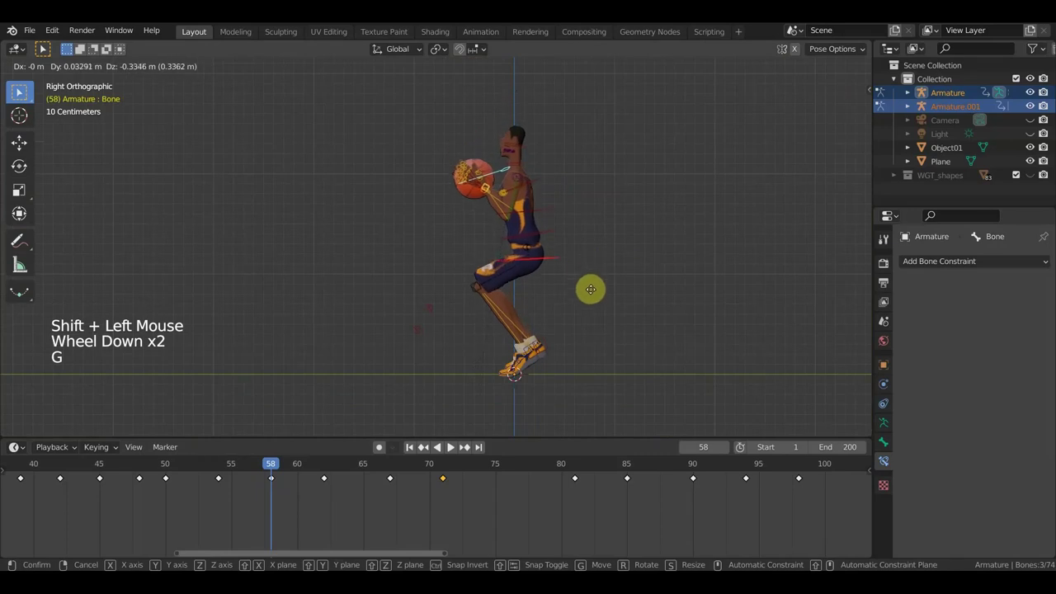
pyautogui.press('r')
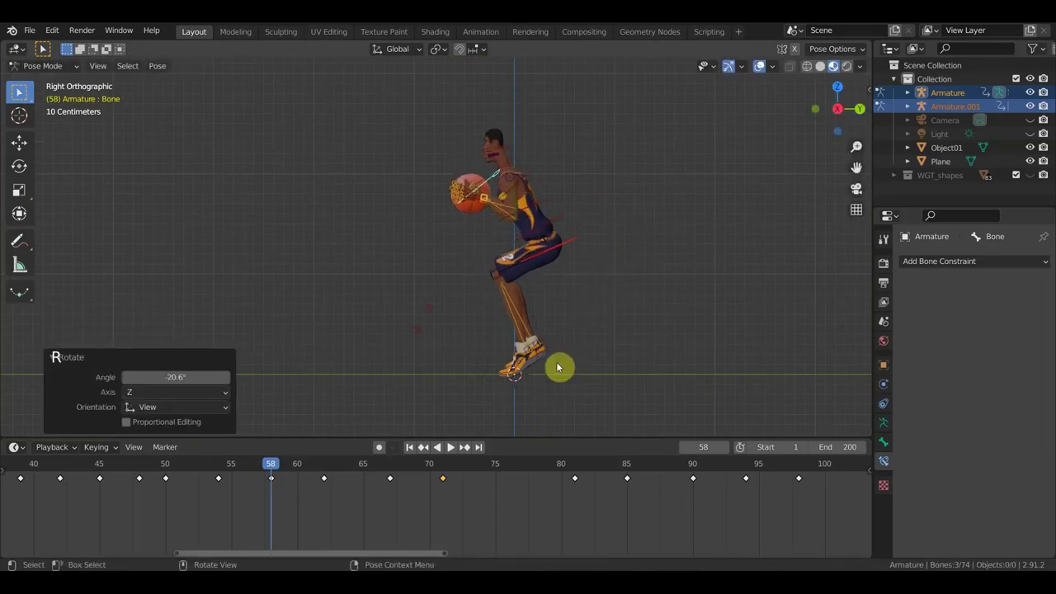
pyautogui.scroll(3)
pyautogui.middleClick(549, 342)
pyautogui.click(546, 338)
pyautogui.click(564, 329)
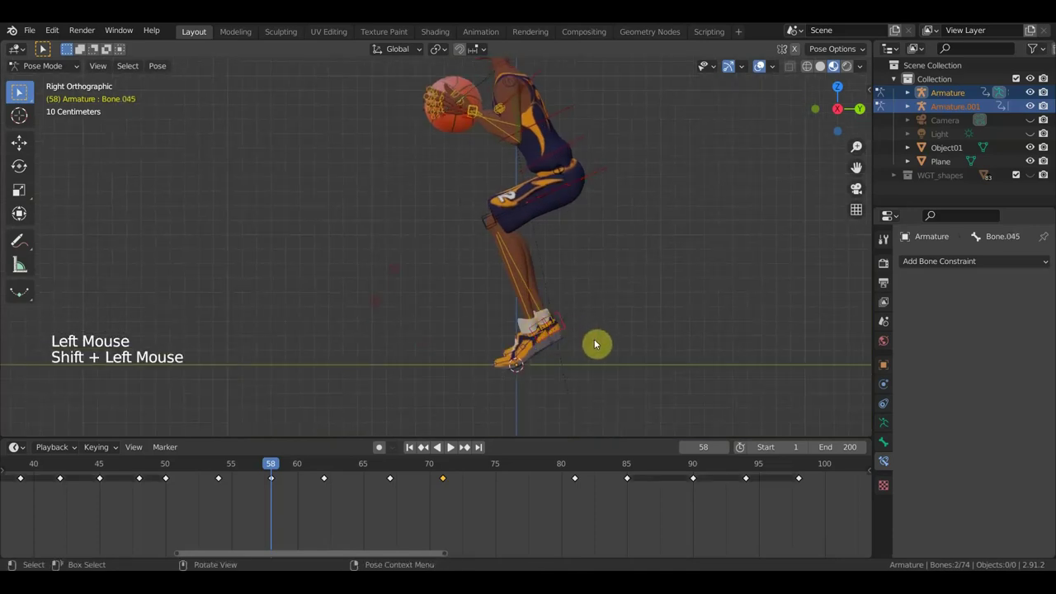
pyautogui.press('KP_3')
pyautogui.press('r')
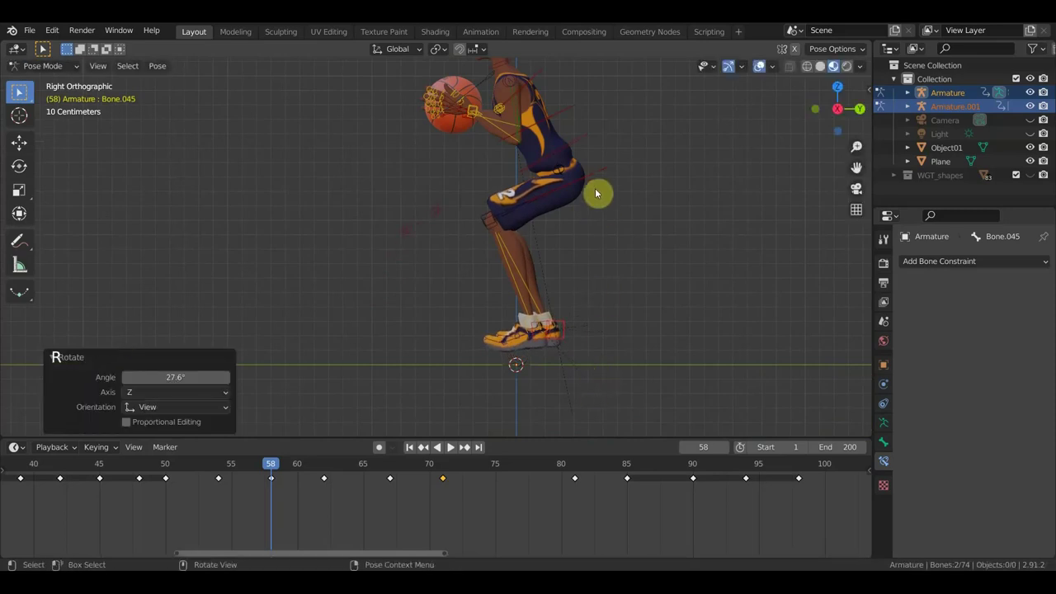
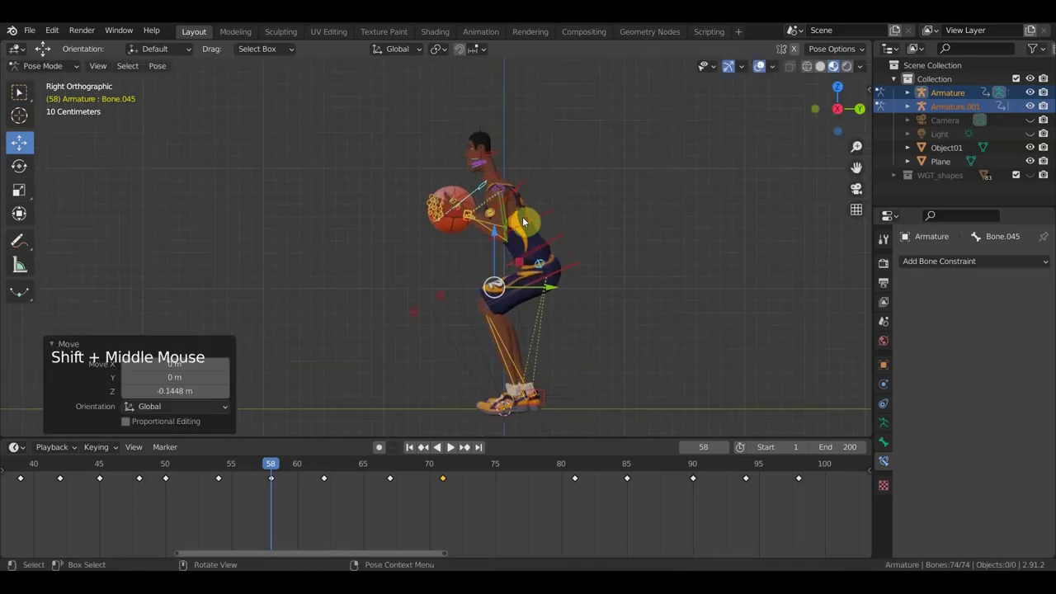
# - Tilt the torso bone and keyframe the whole crouch pose
pyautogui.scroll(3)
pyautogui.click(524, 141)
pyautogui.press('r')
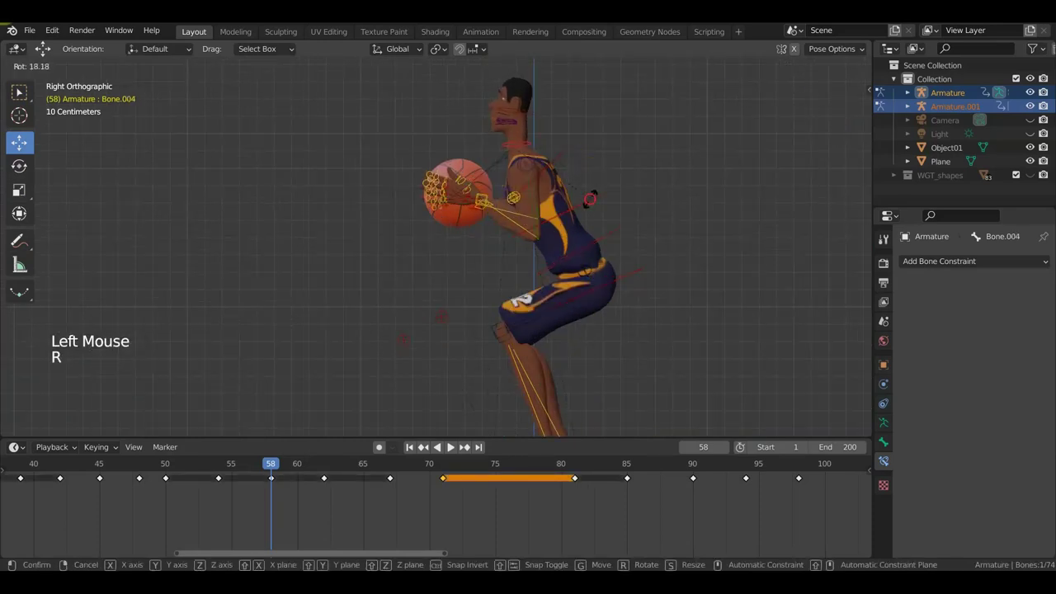
pyautogui.scroll(-3)
pyautogui.press('a')
pyautogui.scroll(-3)
pyautogui.press('i')
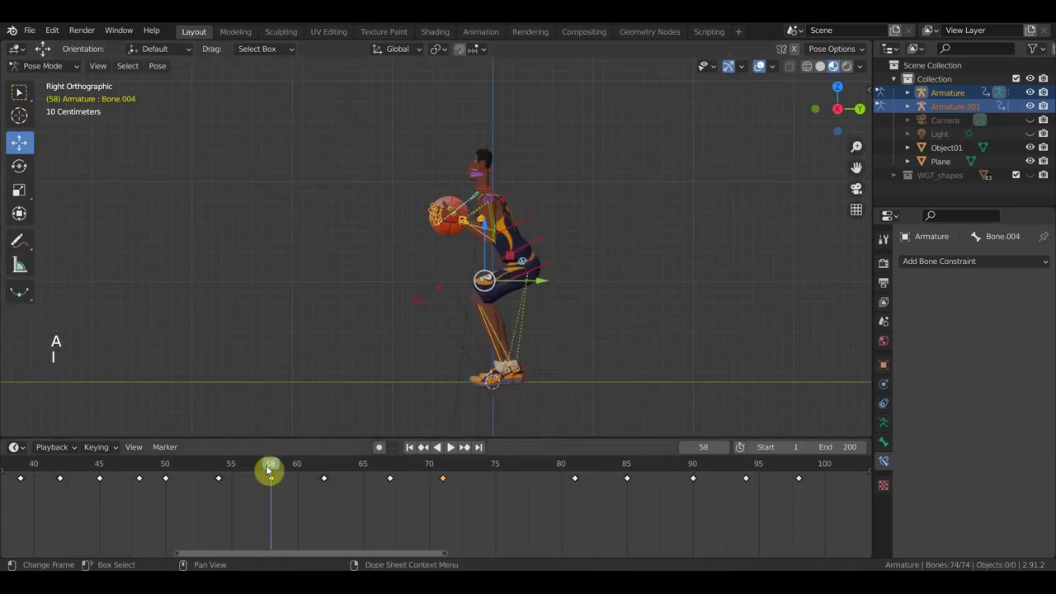
# - Key location and rotation at frame 62, then raise the body at frame 67 and key it
pyautogui.click(260, 471)
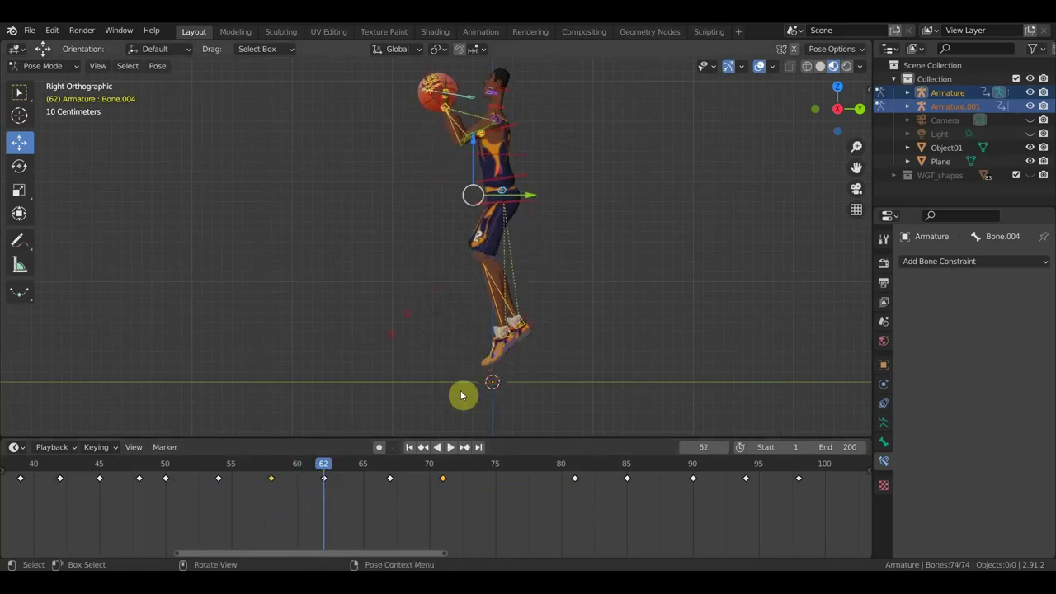
pyautogui.scroll(-3)
pyautogui.click(471, 151)
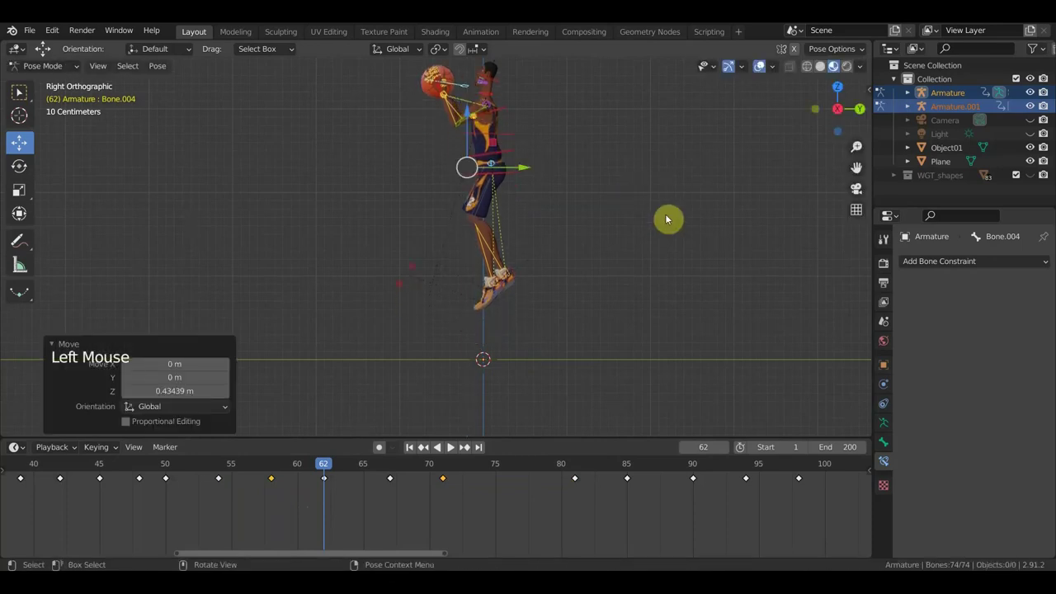
pyautogui.press('a')
pyautogui.press('i')
pyautogui.scroll(-3)
pyautogui.click(349, 465)
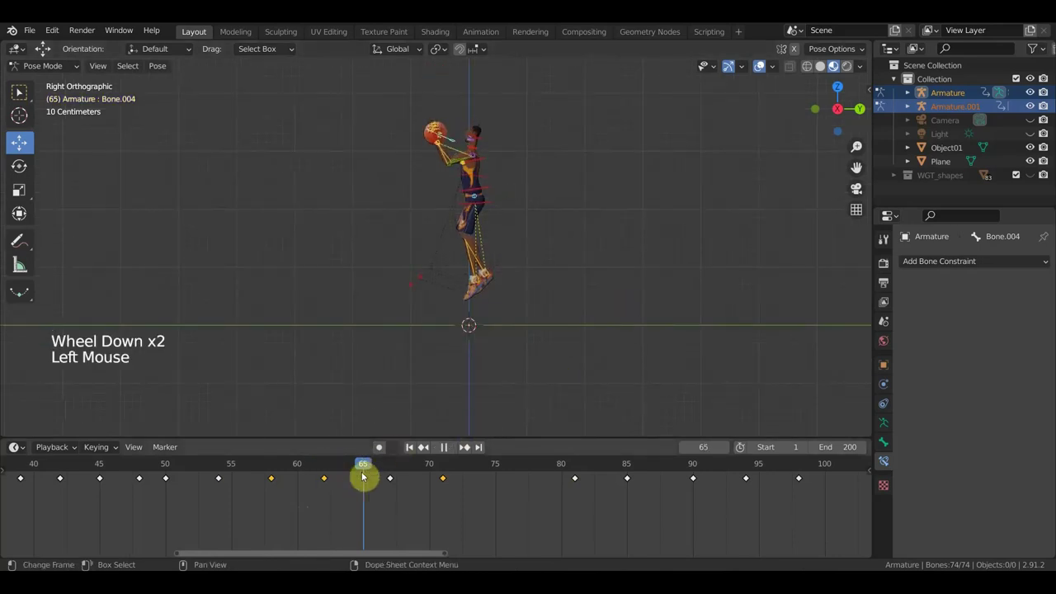
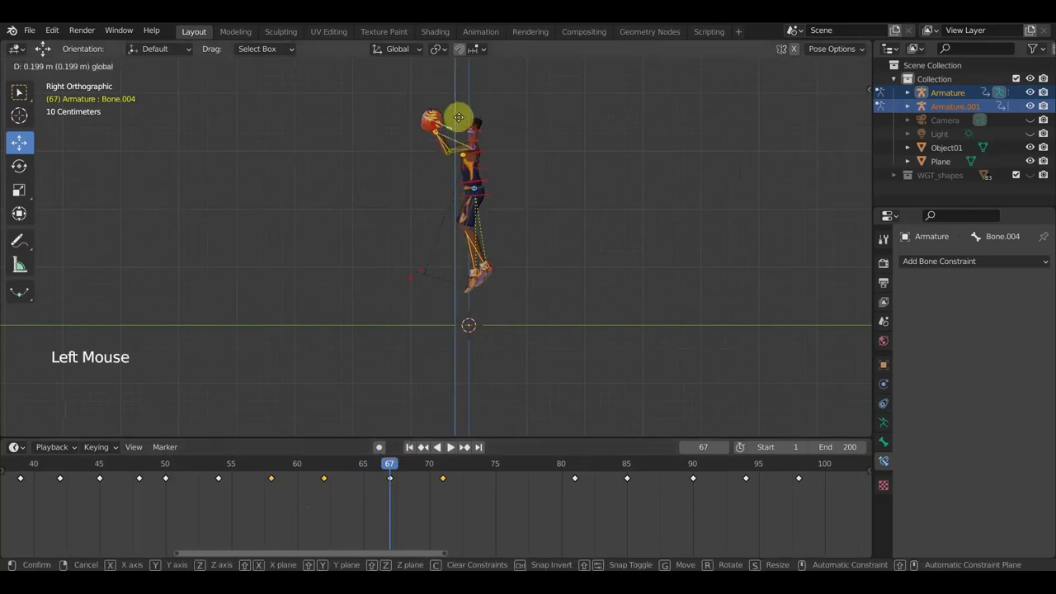
pyautogui.press('a')
pyautogui.press('i')
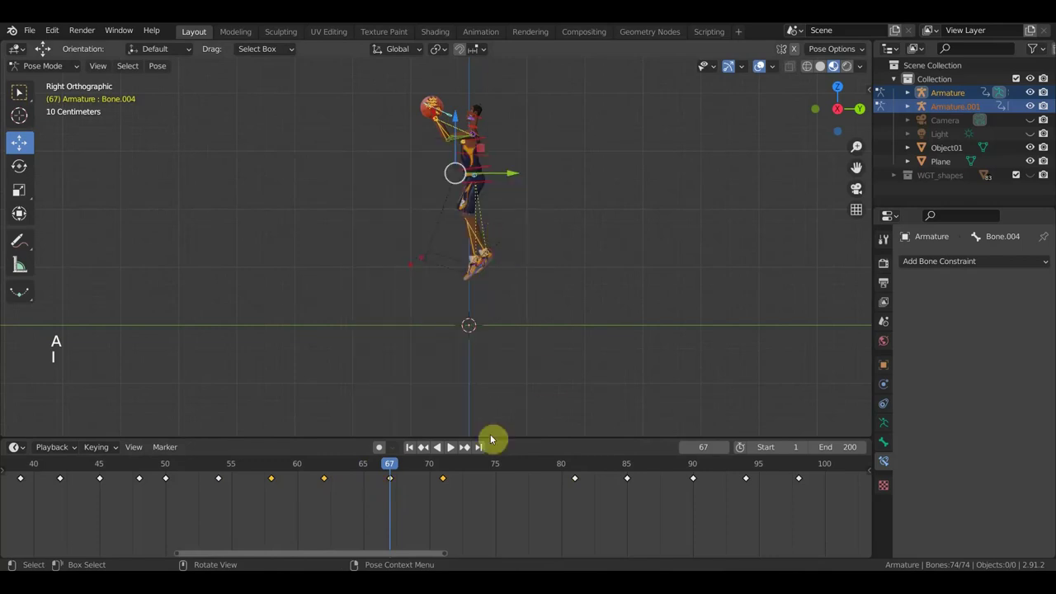
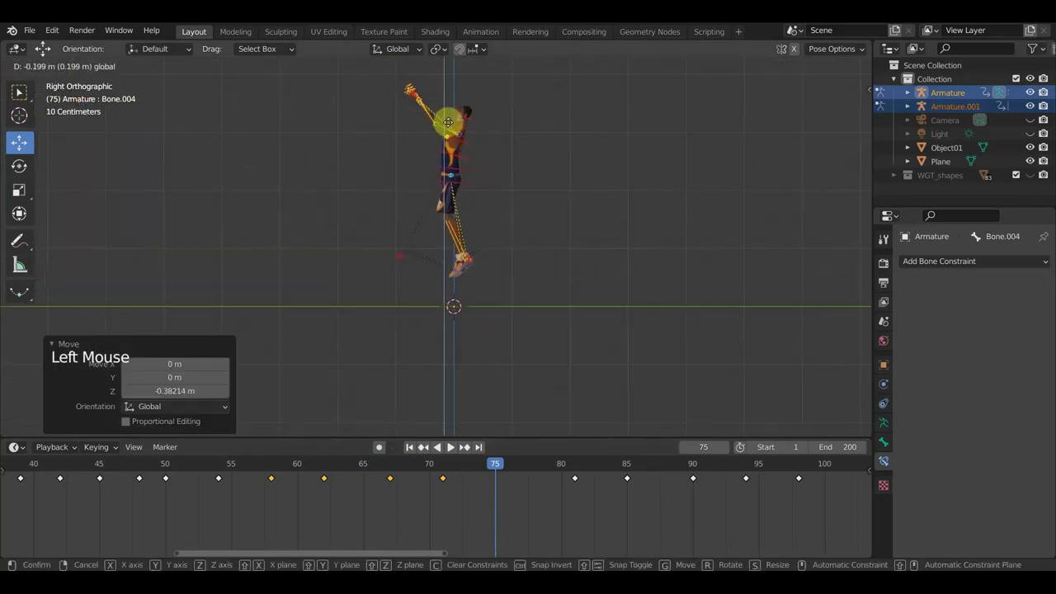
# - Keyframe the whole pose at frame 75 and remove the stray keyframe near frame 80
pyautogui.press('a')
pyautogui.press('i')
pyautogui.click(500, 478)
pyautogui.click(496, 468)
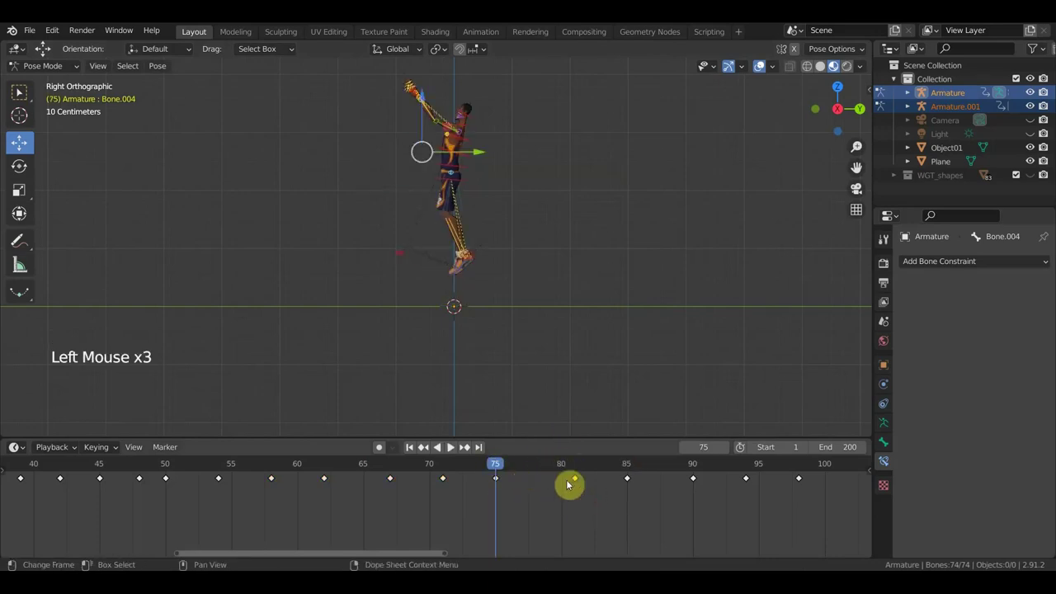
pyautogui.press('Delete')
# - Slide the keyframe at frame 85 back to frame 80 and park the playhead at frame 67
pyautogui.click(577, 481)
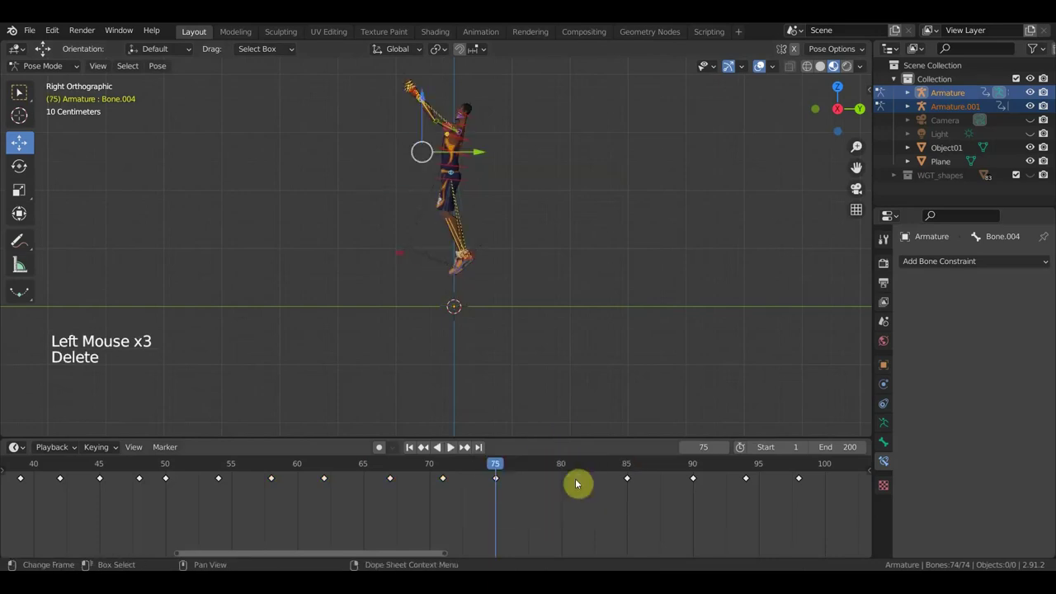
pyautogui.click(648, 522)
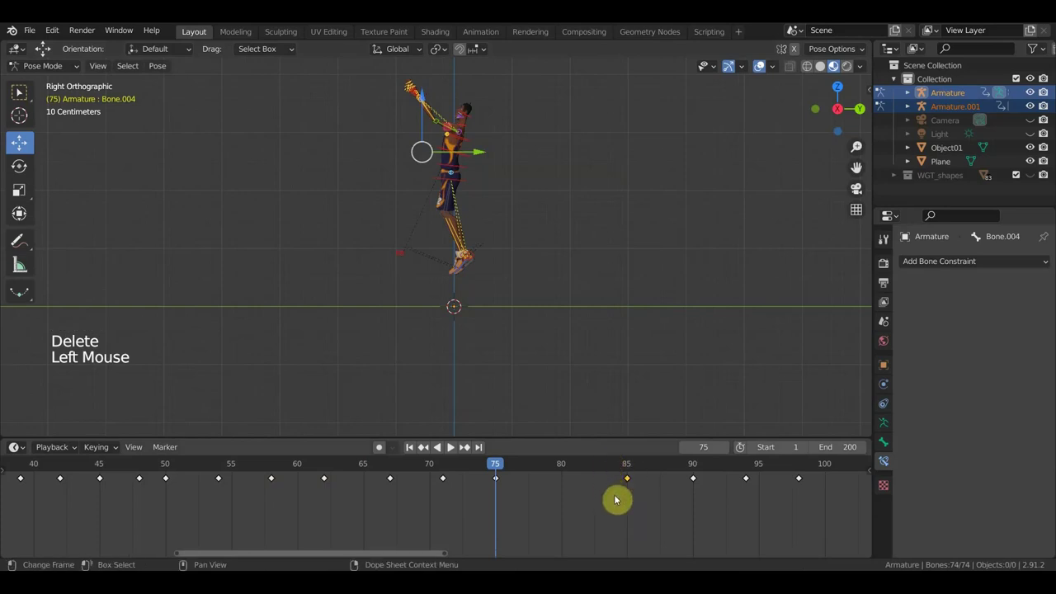
pyautogui.press('g')
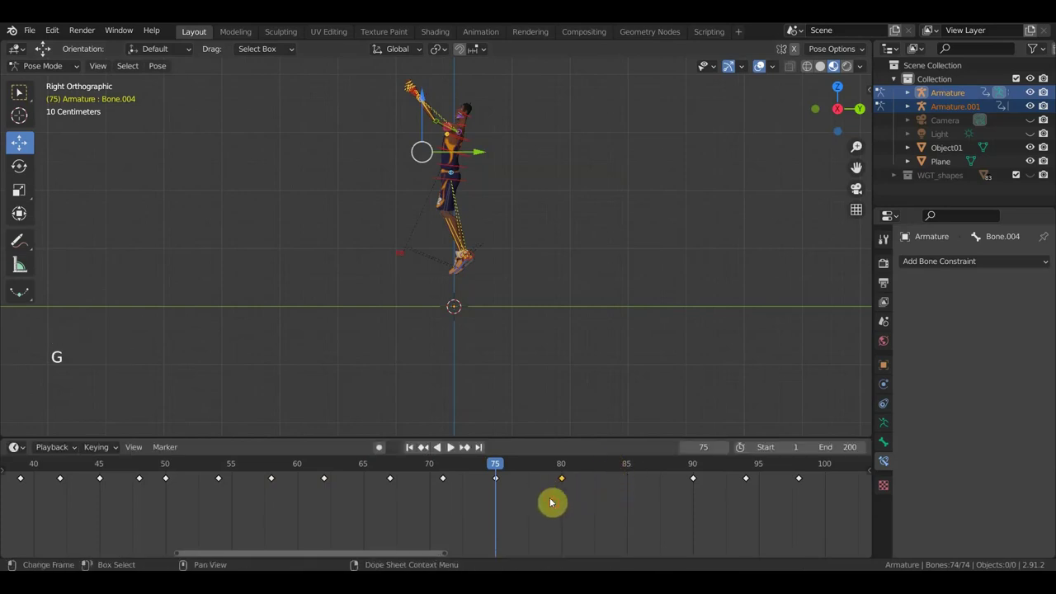
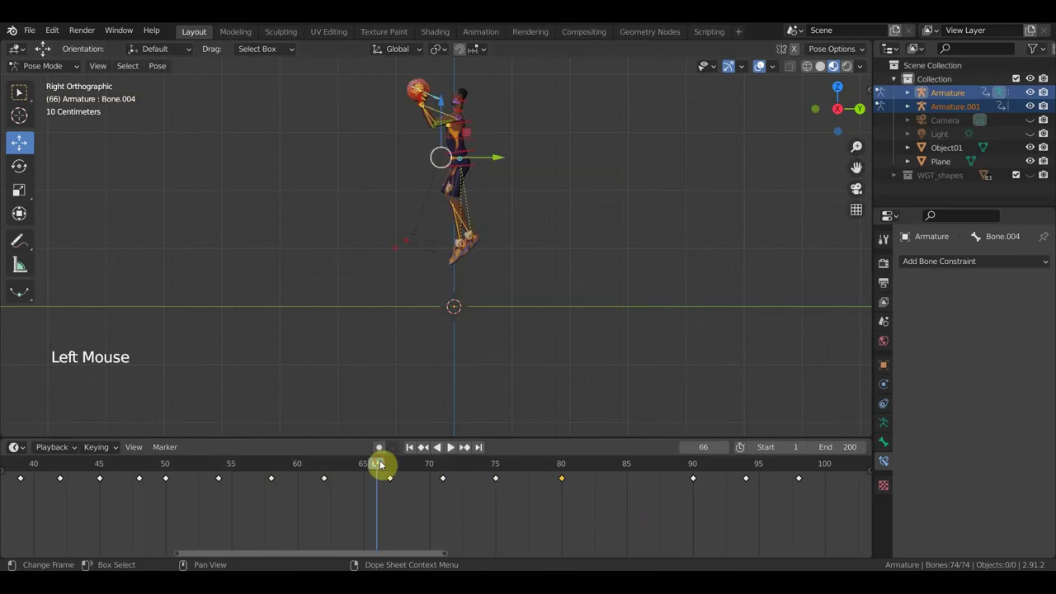
pyautogui.scroll(3)
pyautogui.scroll(-3)
pyautogui.click(301, 475)
# - Play and pause the throw repeatedly, scrubbing between frames 59 and 78 to study the release
pyautogui.press('space')
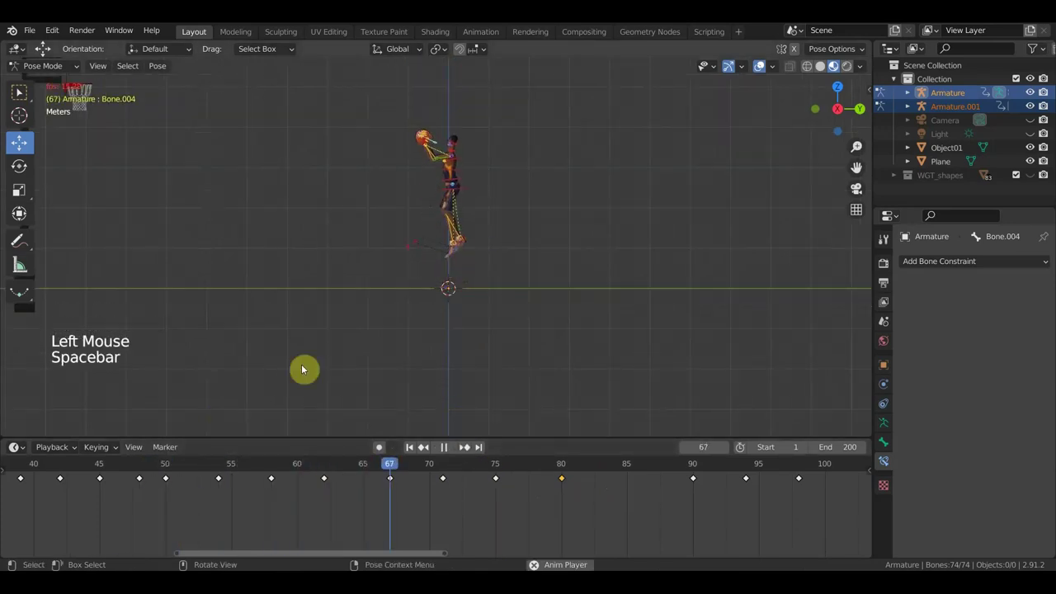
pyautogui.press('space')
pyautogui.click(496, 471)
pyautogui.click(402, 466)
pyautogui.press('space')
pyautogui.press('space')
pyautogui.click(476, 470)
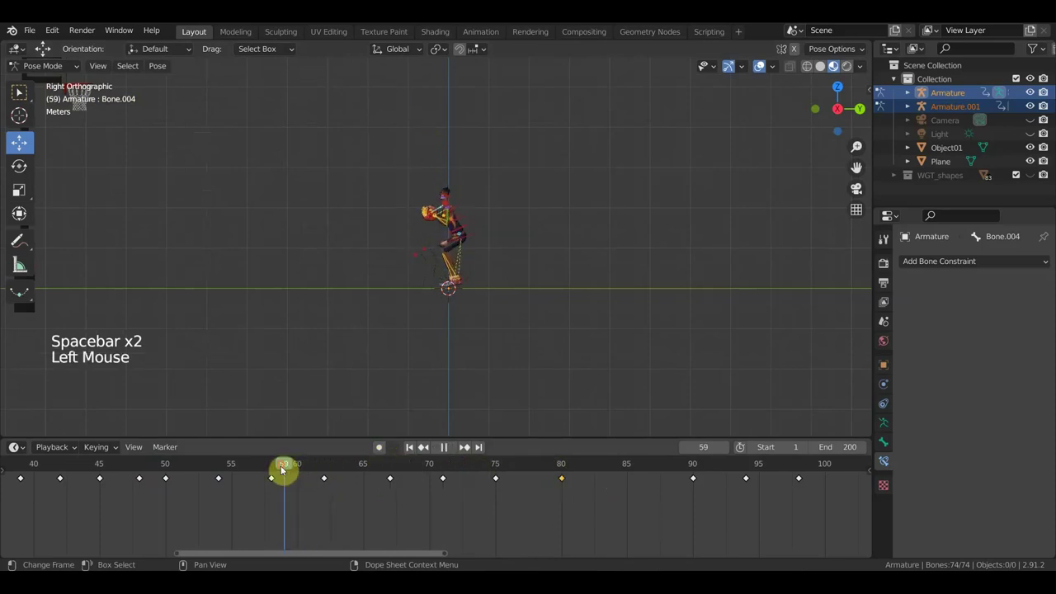
pyautogui.press('space')
pyautogui.press('space')
# - Select the shooting hand's control bone and replay the throw to frame 76
pyautogui.click(425, 470)
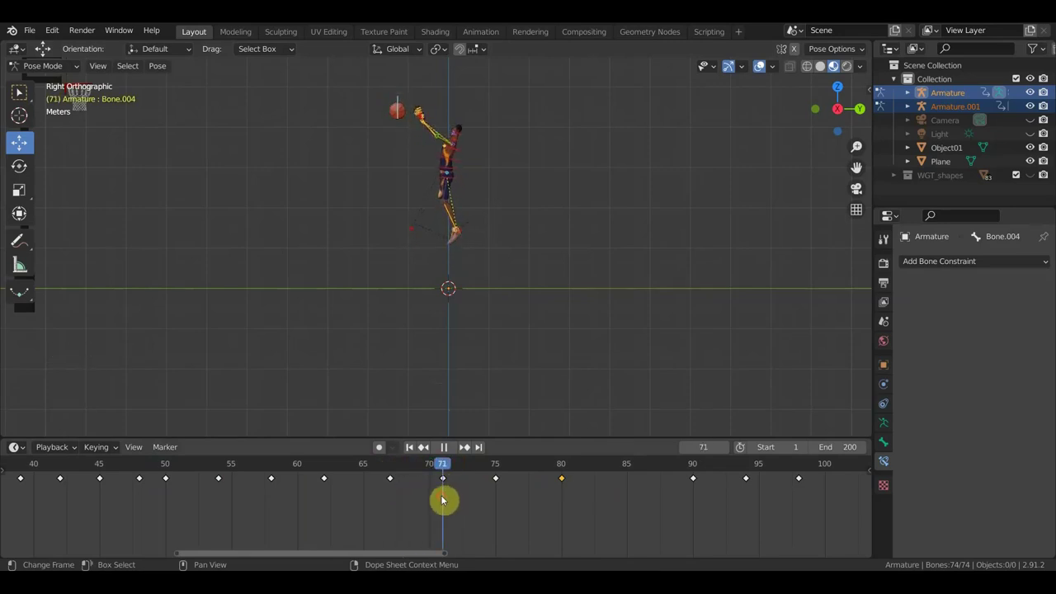
pyautogui.click(391, 465)
pyautogui.press('space')
pyautogui.press('space')
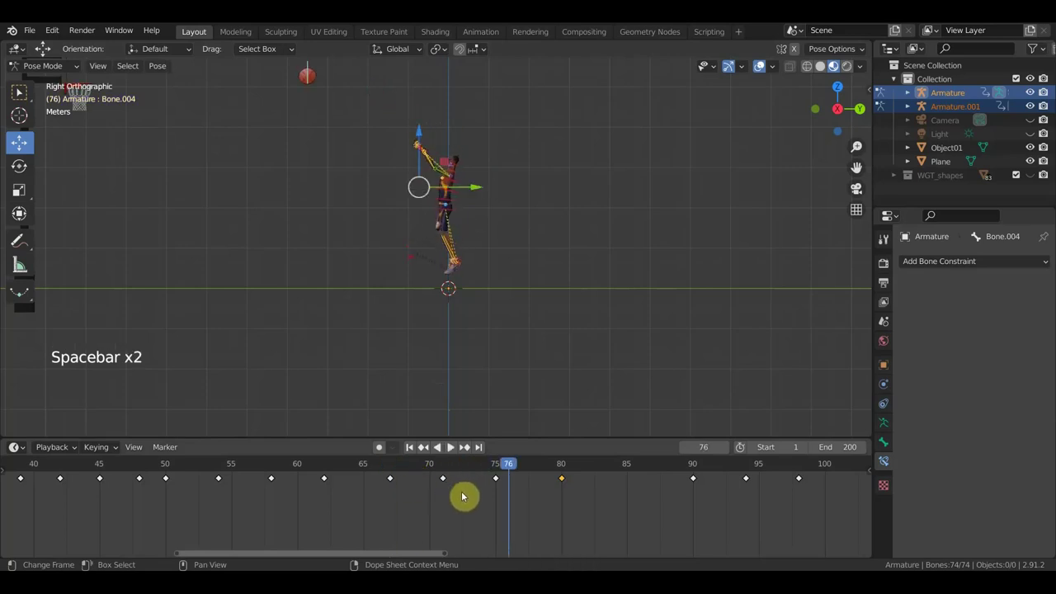
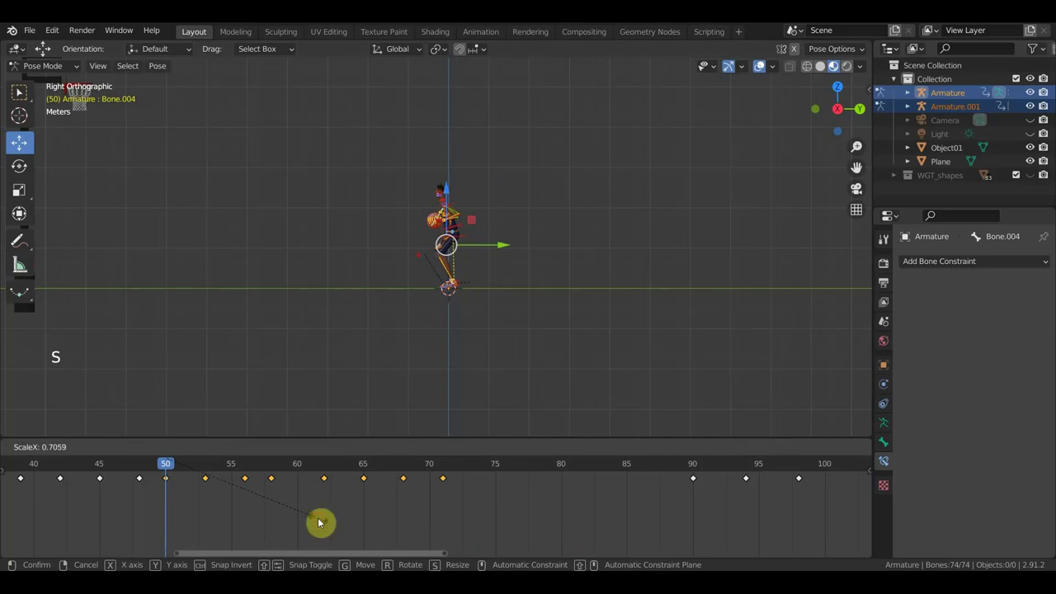
# - Replay the throw and delete two of the hand control's keyframes around the release
pyautogui.press('space')
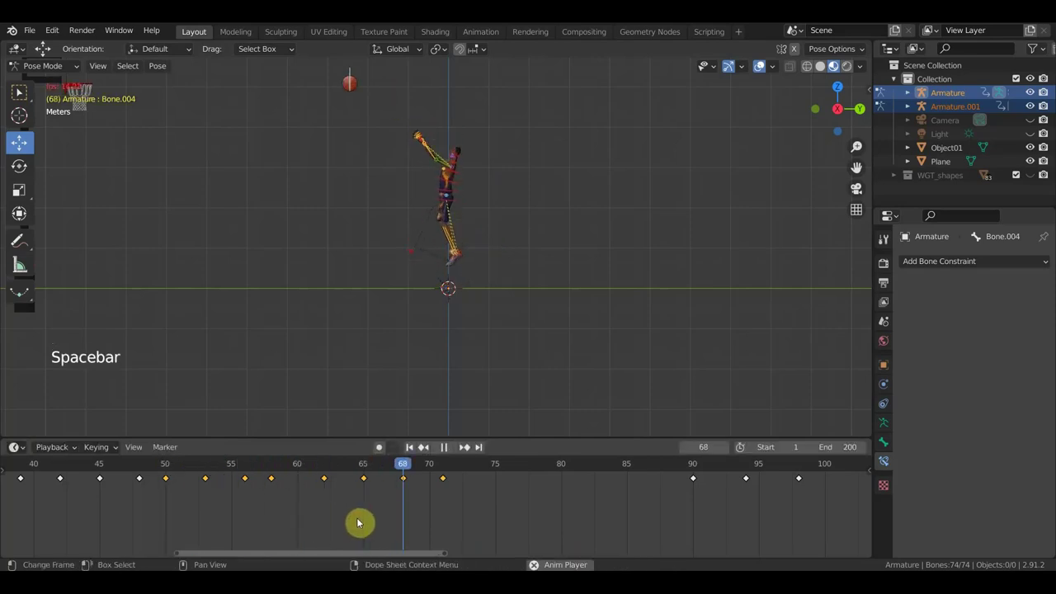
pyautogui.press('space')
pyautogui.click(412, 503)
pyautogui.press('Delete')
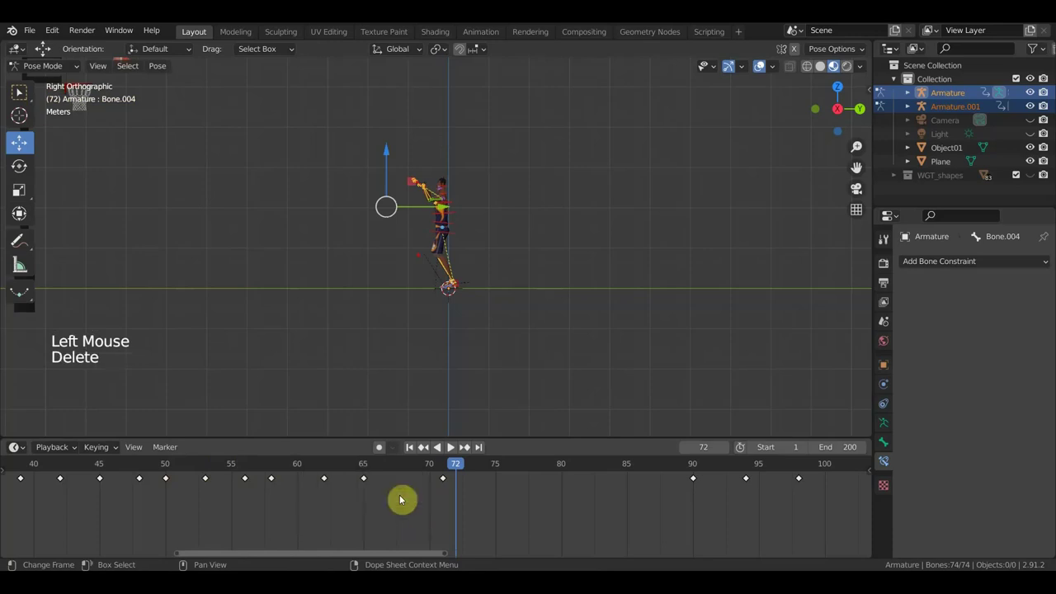
pyautogui.click(325, 470)
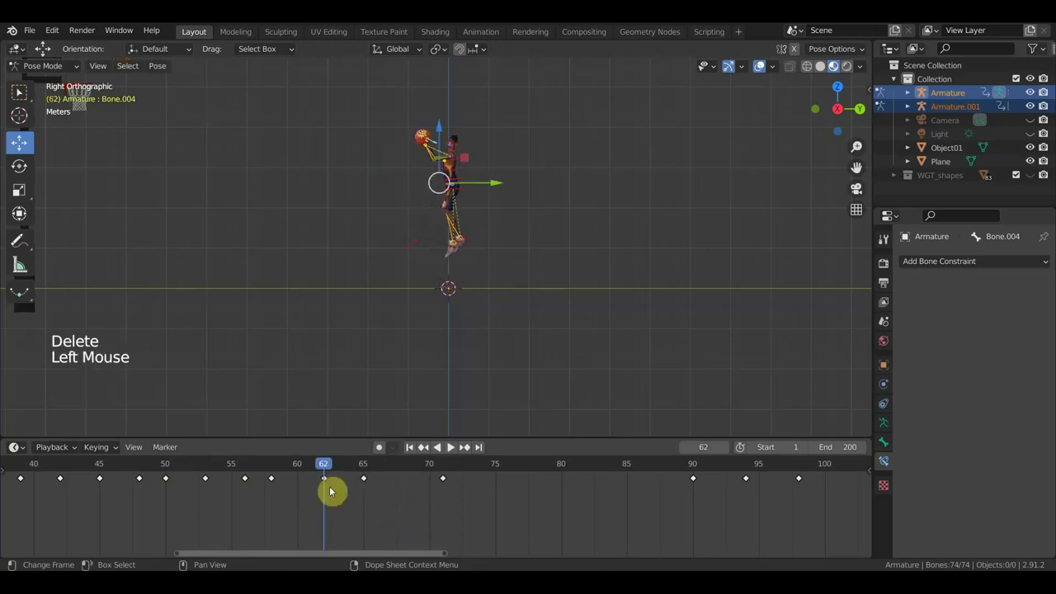
pyautogui.click(338, 506)
pyautogui.press('Delete')
# - Scrub back to the earlier frames near 56 and replay the throw to check the arm
pyautogui.click(244, 474)
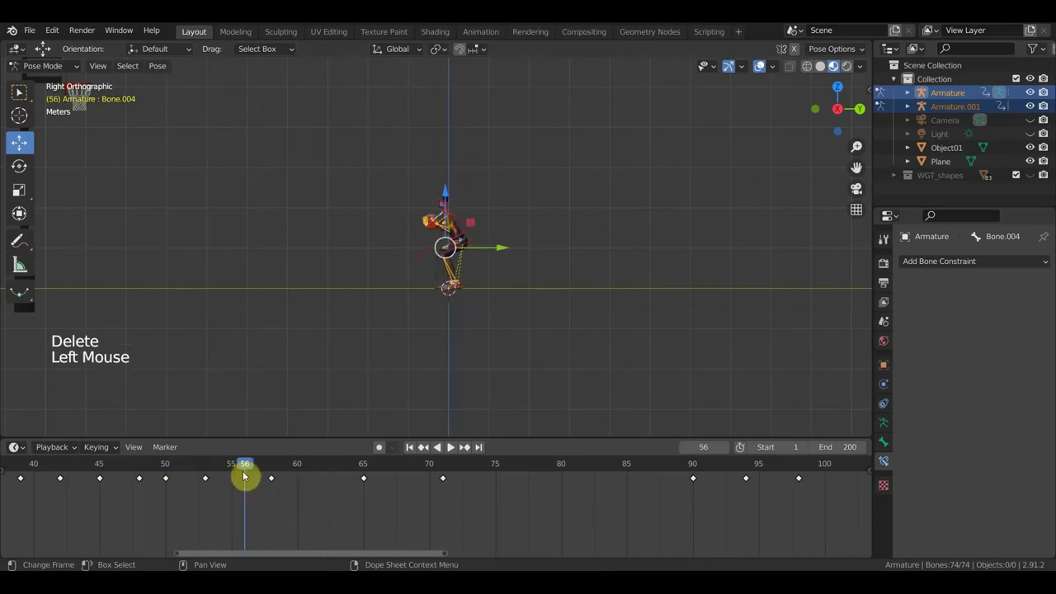
pyautogui.click(254, 473)
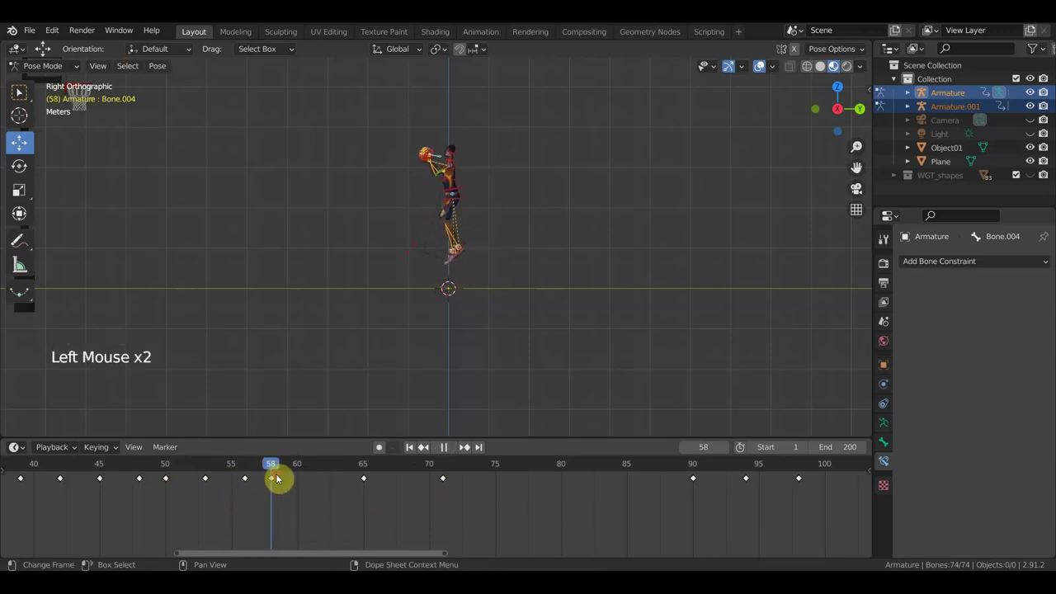
pyautogui.press('space')
pyautogui.press('space')
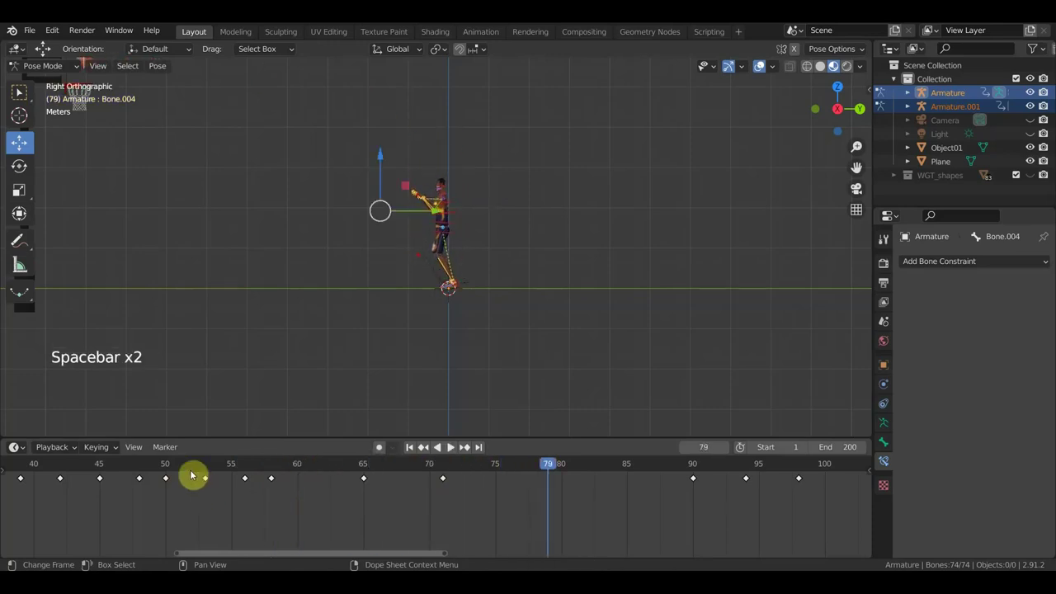
pyautogui.click(167, 487)
pyautogui.press('space')
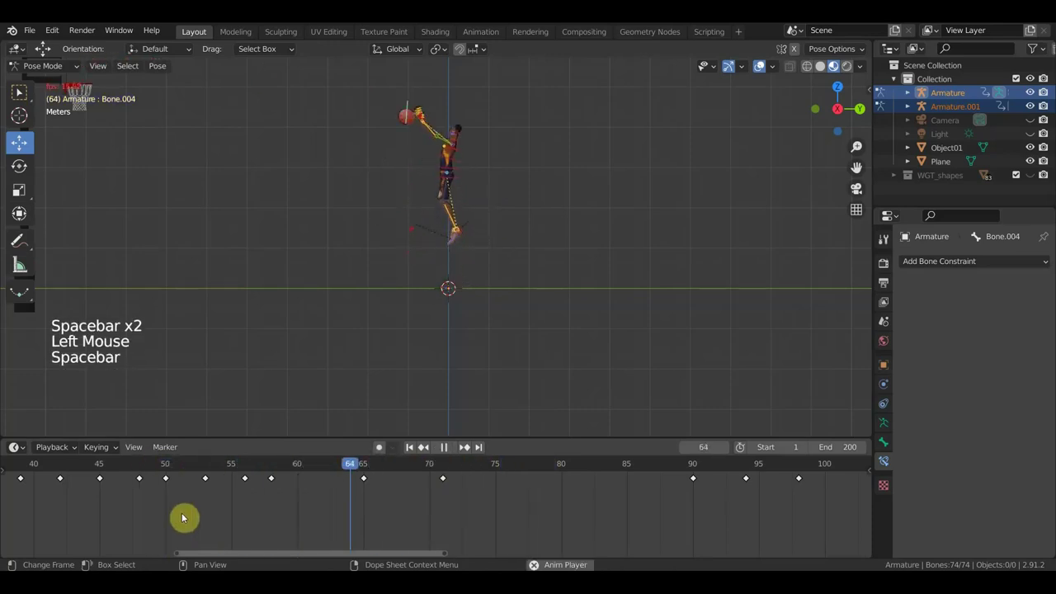
pyautogui.press('space')
# - Re-key the full arm pose at two frames between 56 and 79
pyautogui.click(323, 469)
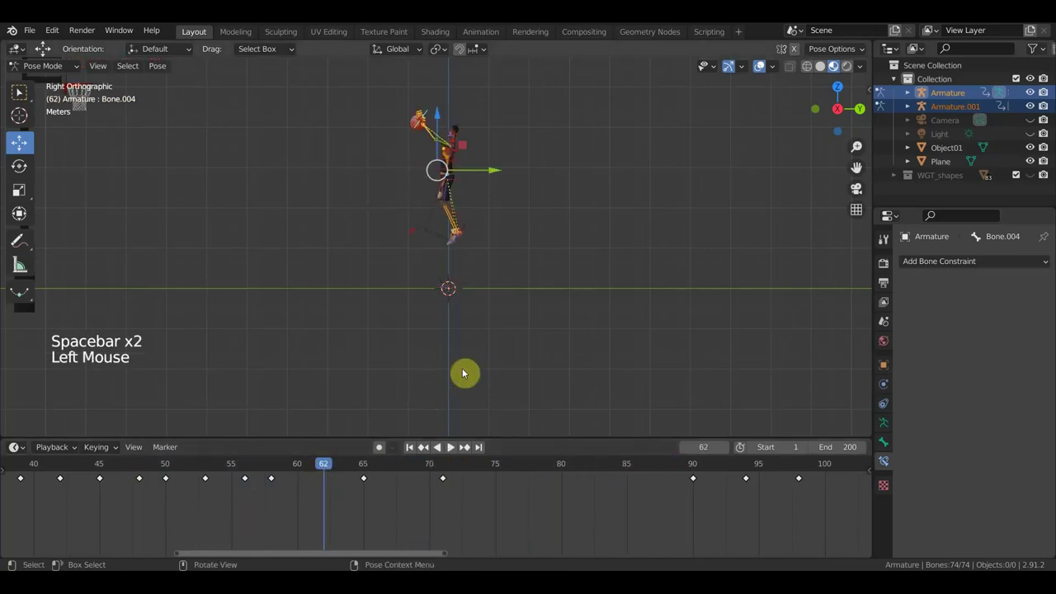
pyautogui.press('a')
pyautogui.press('i')
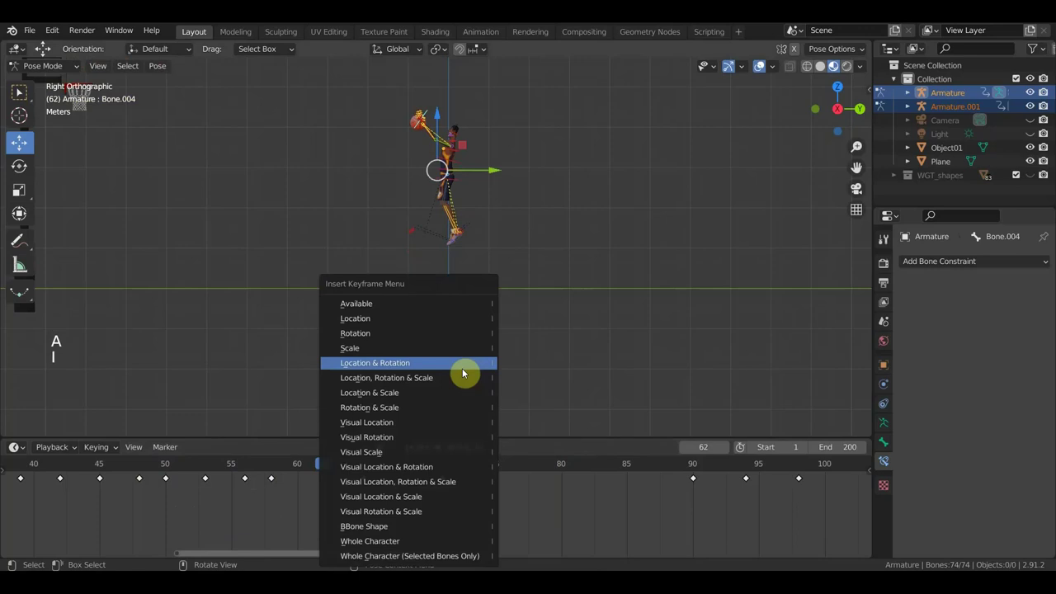
pyautogui.click(406, 474)
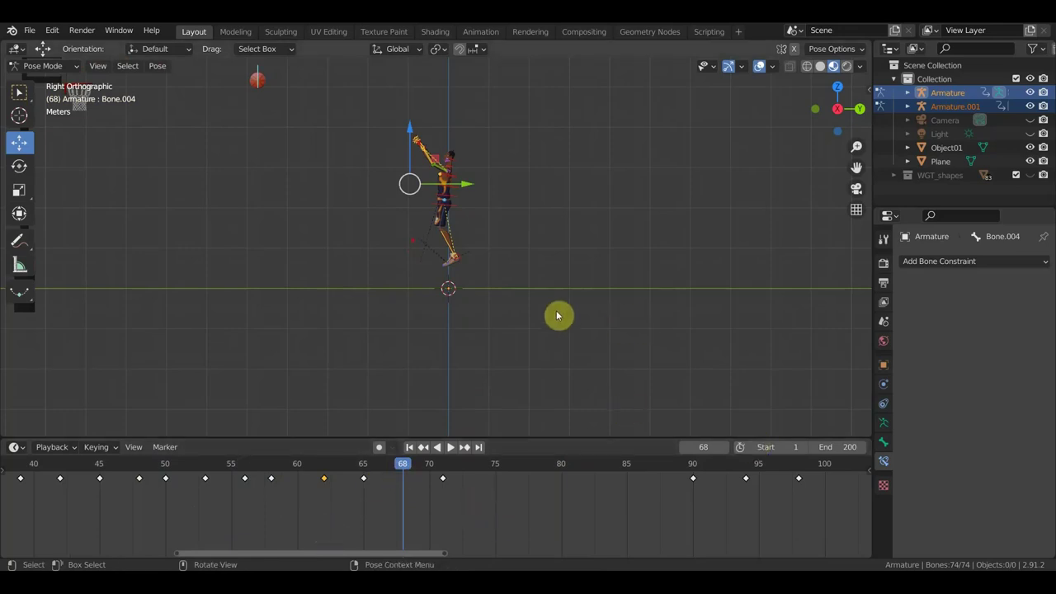
pyautogui.press('a')
pyautogui.press('i')
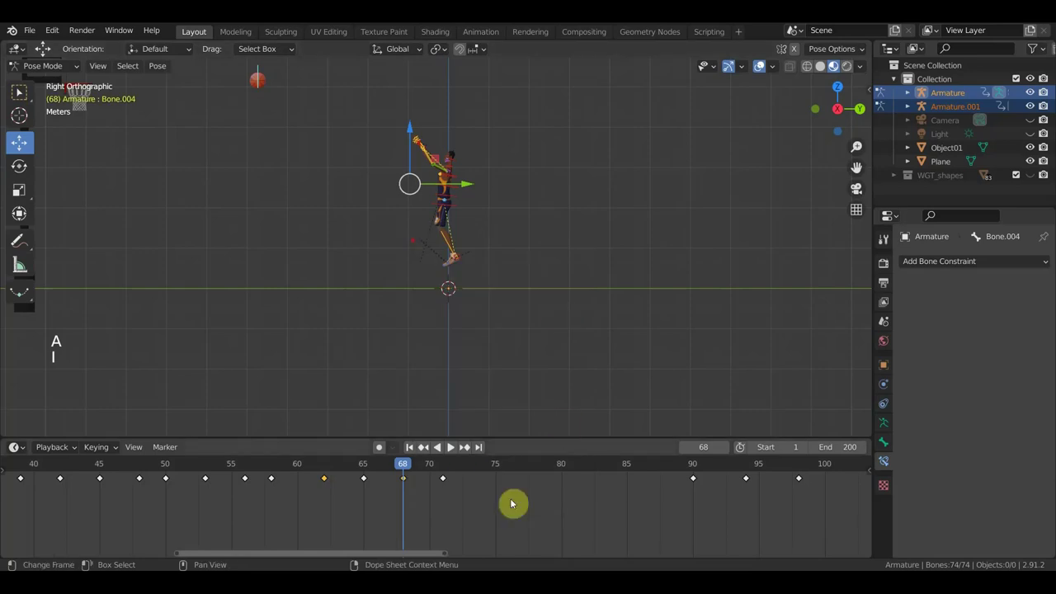
# - Delete one more hand keyframe, replay, and select the later keyframes around frames 115–180
pyautogui.click(501, 470)
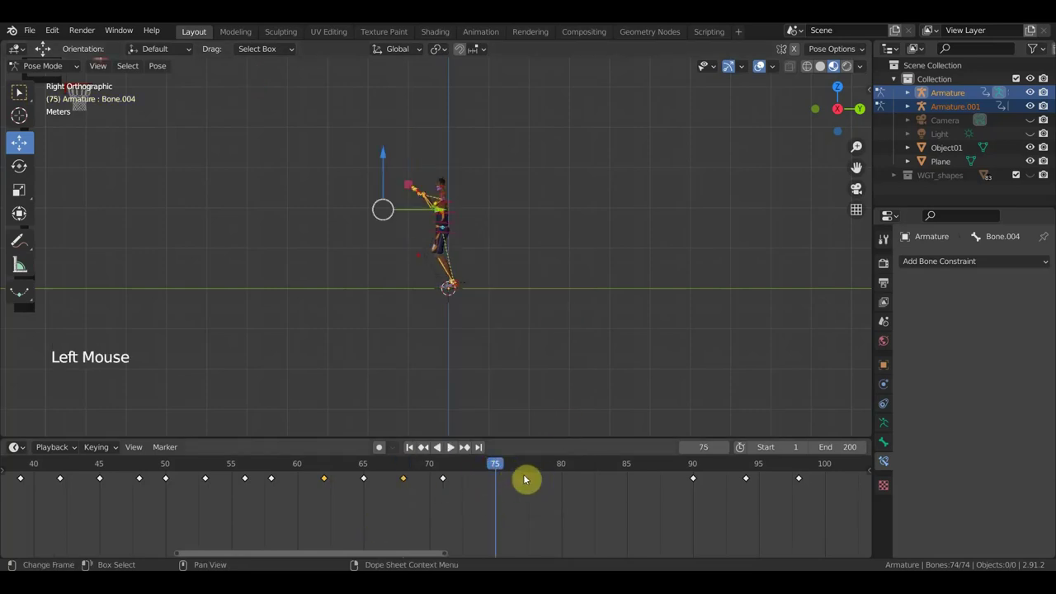
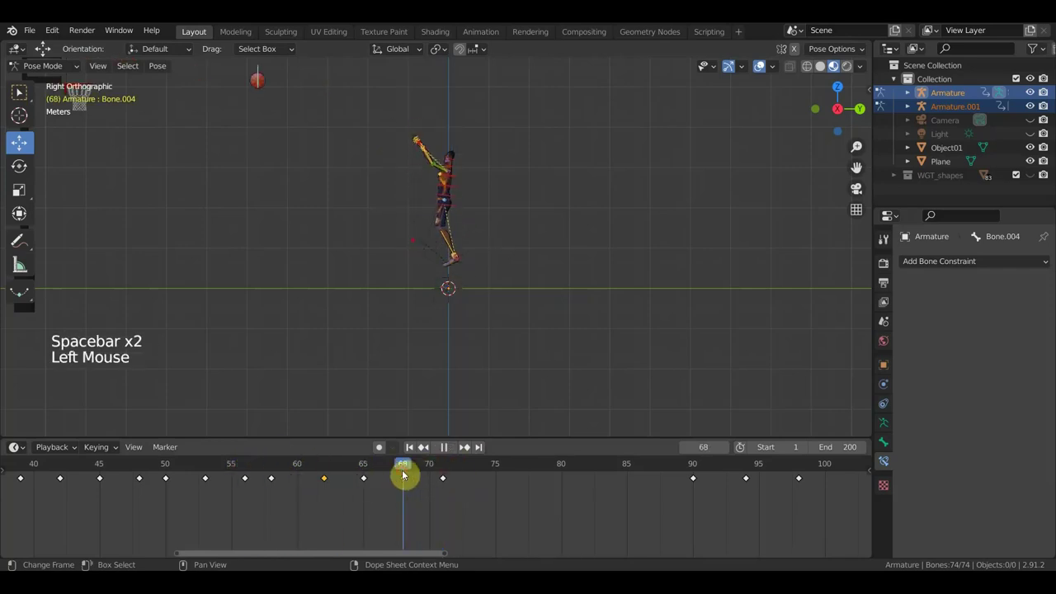
pyautogui.click(440, 481)
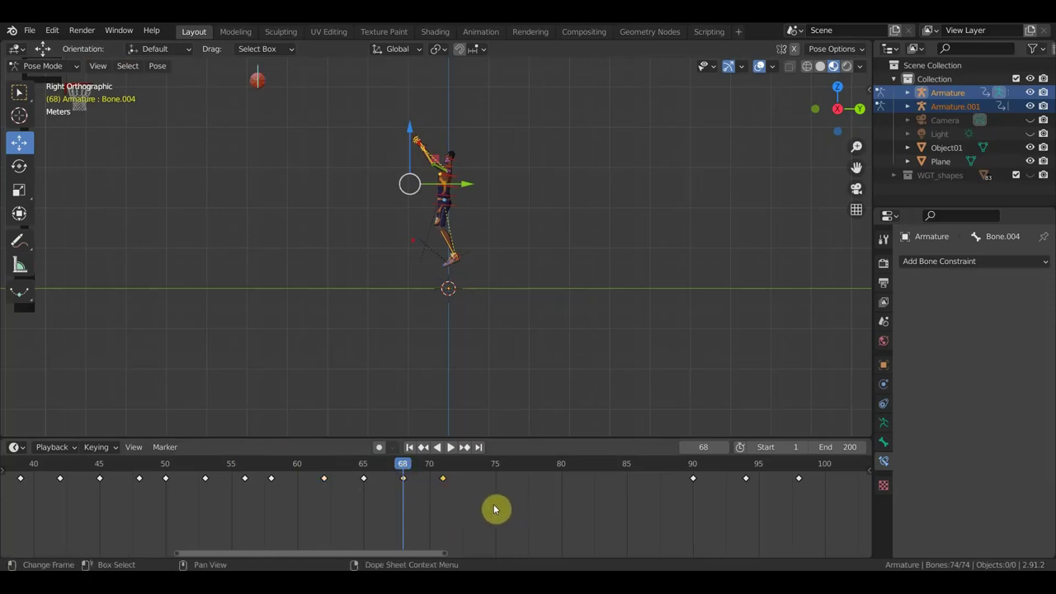
pyautogui.press('Delete')
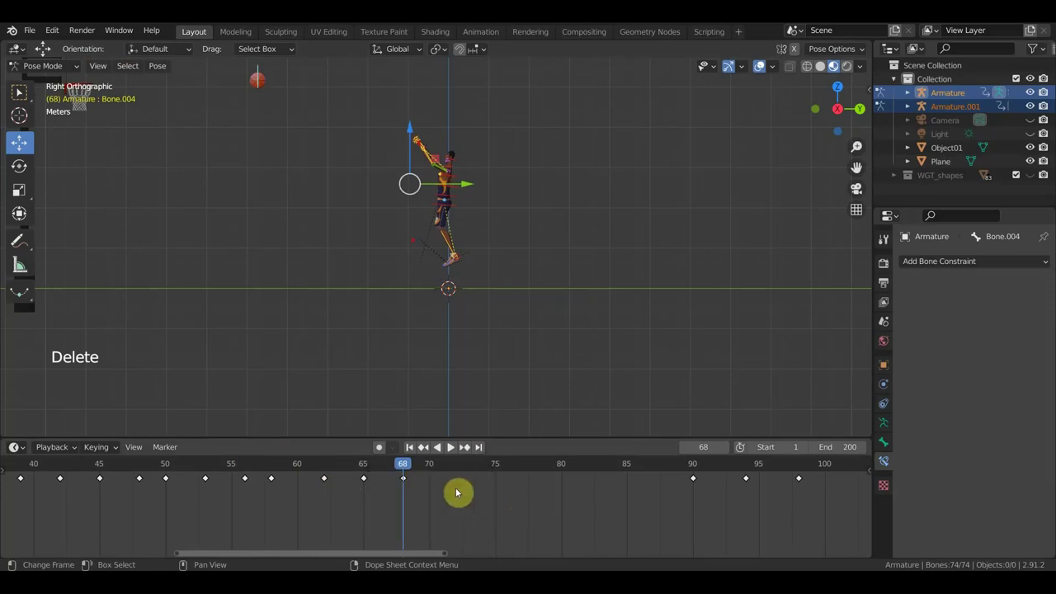
pyautogui.press('space')
pyautogui.press('space')
pyautogui.scroll(-3)
pyautogui.click(811, 520)
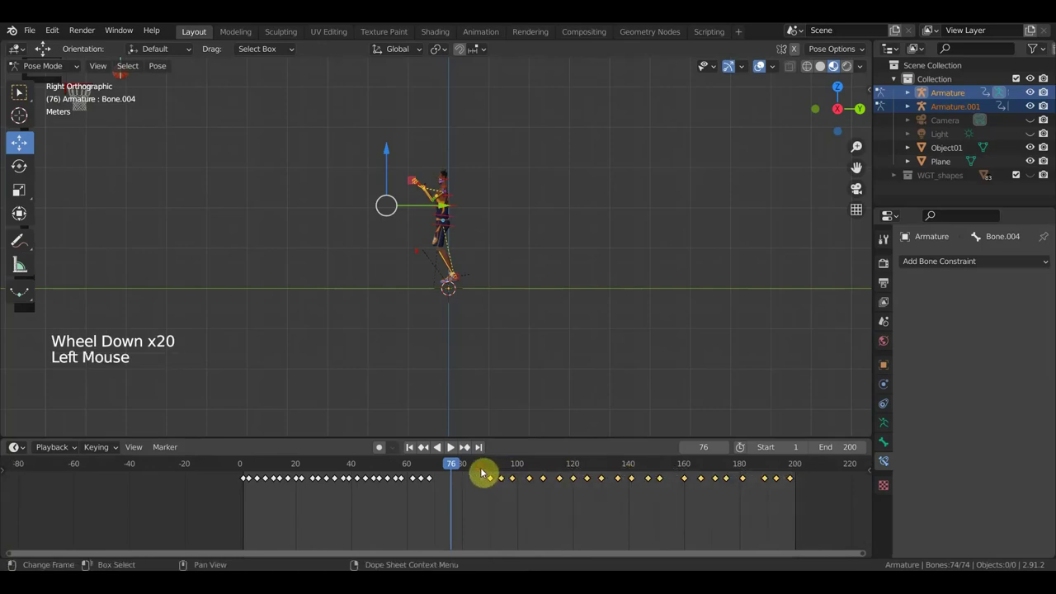
# - Shift the selected keyframes, play the full shot to the hoop, and settle at frame 64
pyautogui.press('g')
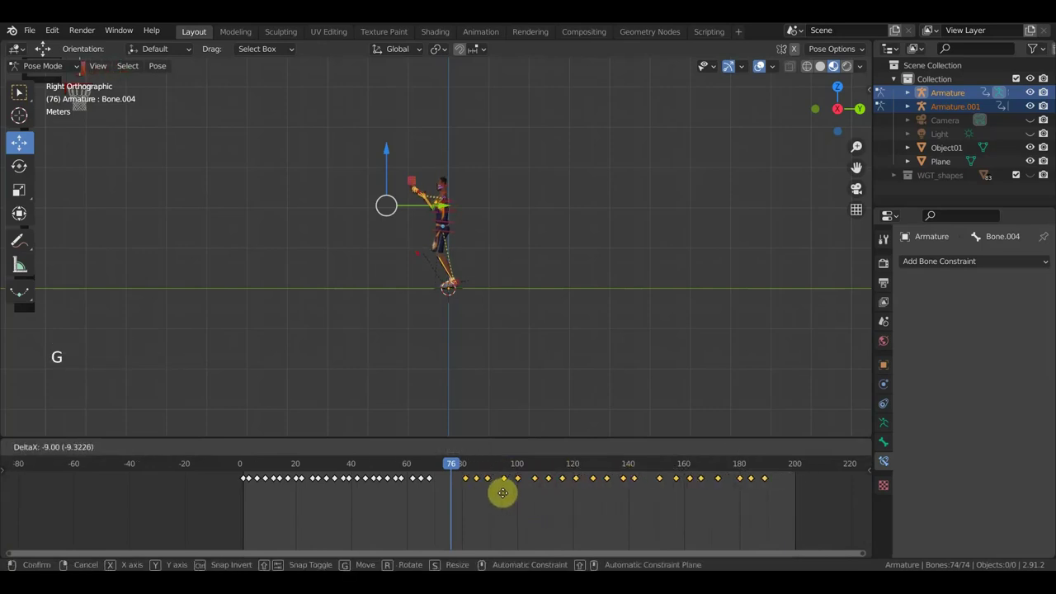
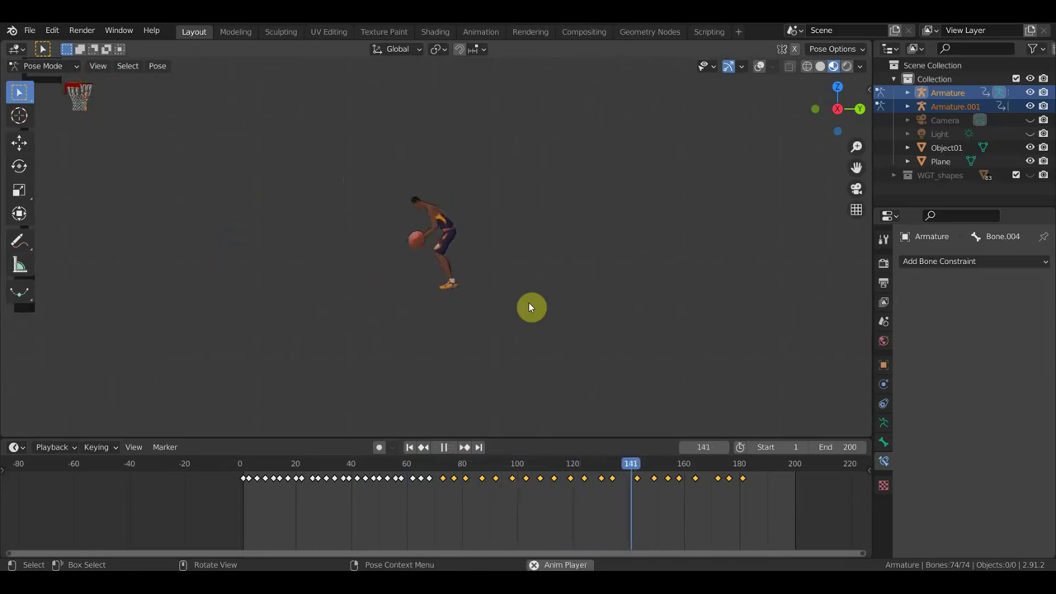
pyautogui.press('space')
pyautogui.press('space')
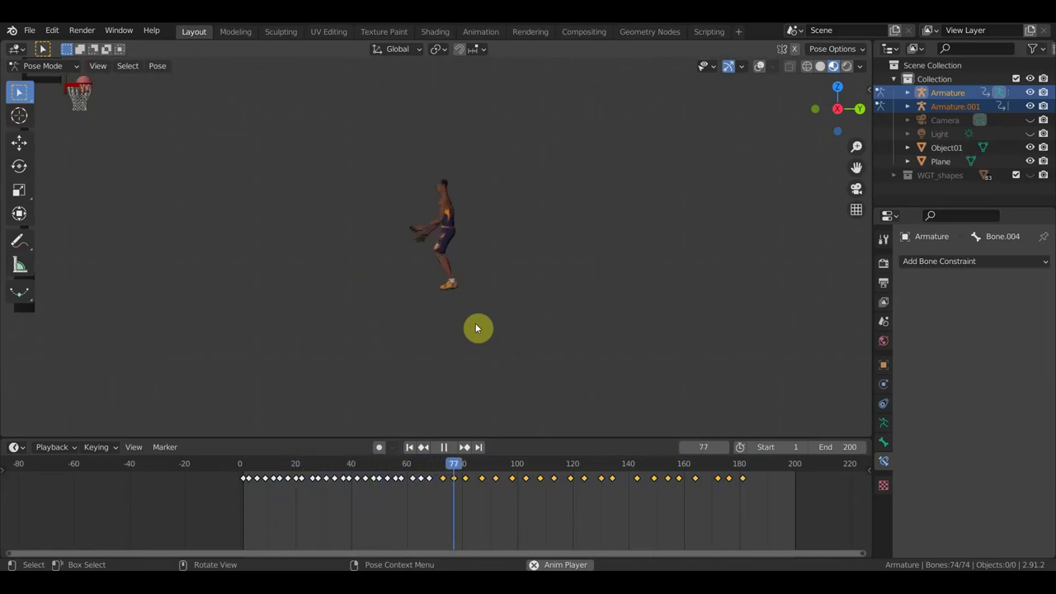
pyautogui.press('space')
pyautogui.click(447, 473)
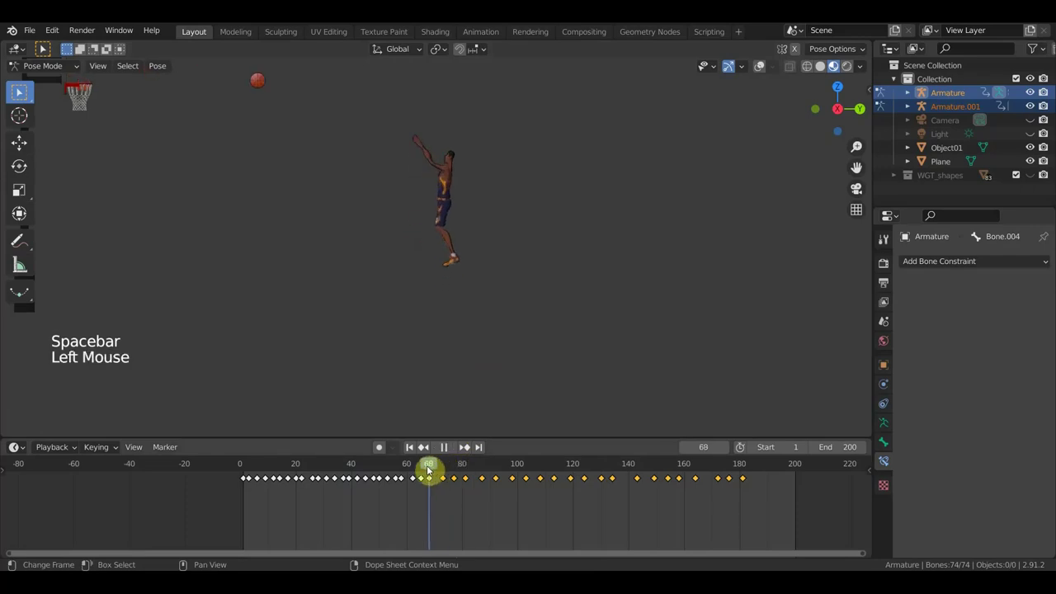
pyautogui.middleClick(497, 343)
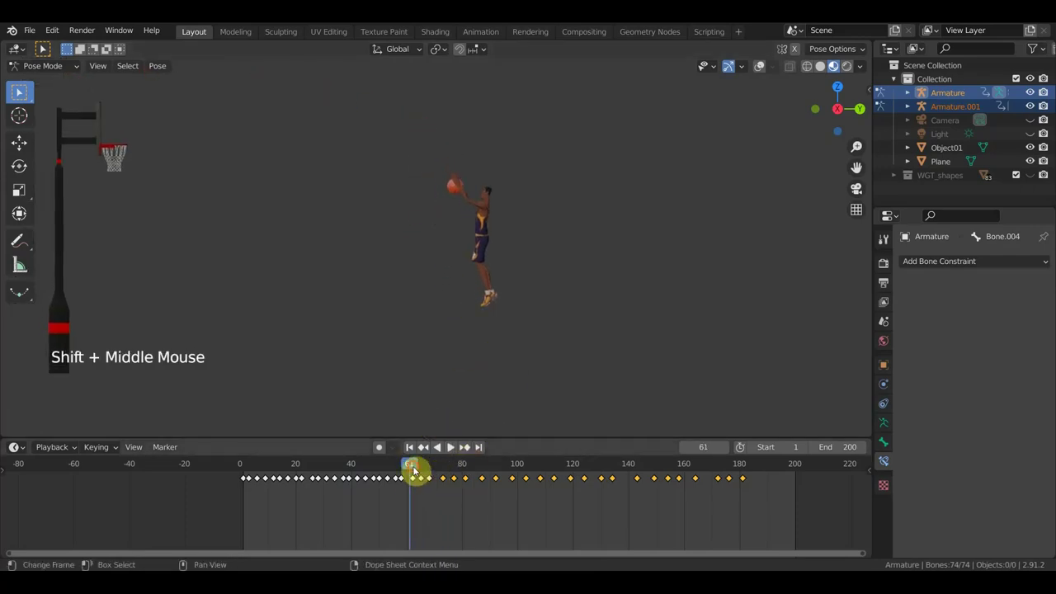
pyautogui.click(422, 472)
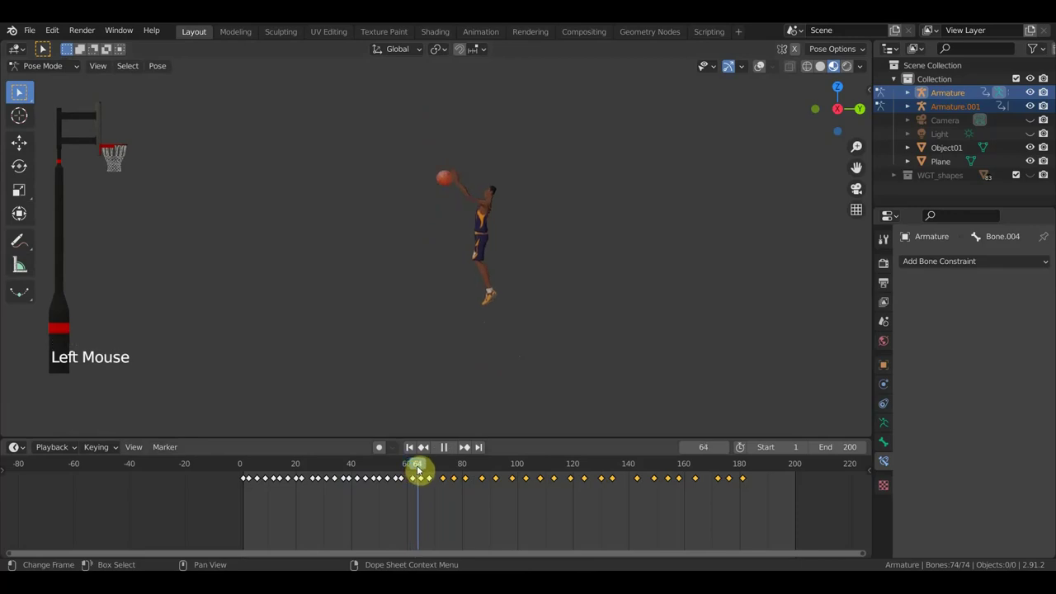
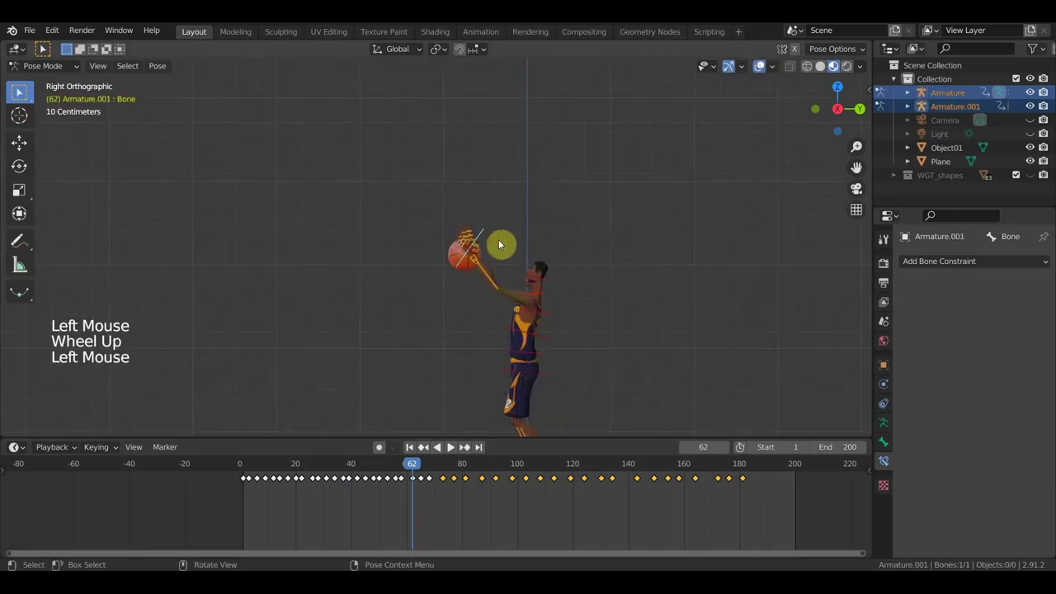
# - Nudge the pose, keyframe all bones, and play back the shooting animation
pyautogui.press('g')
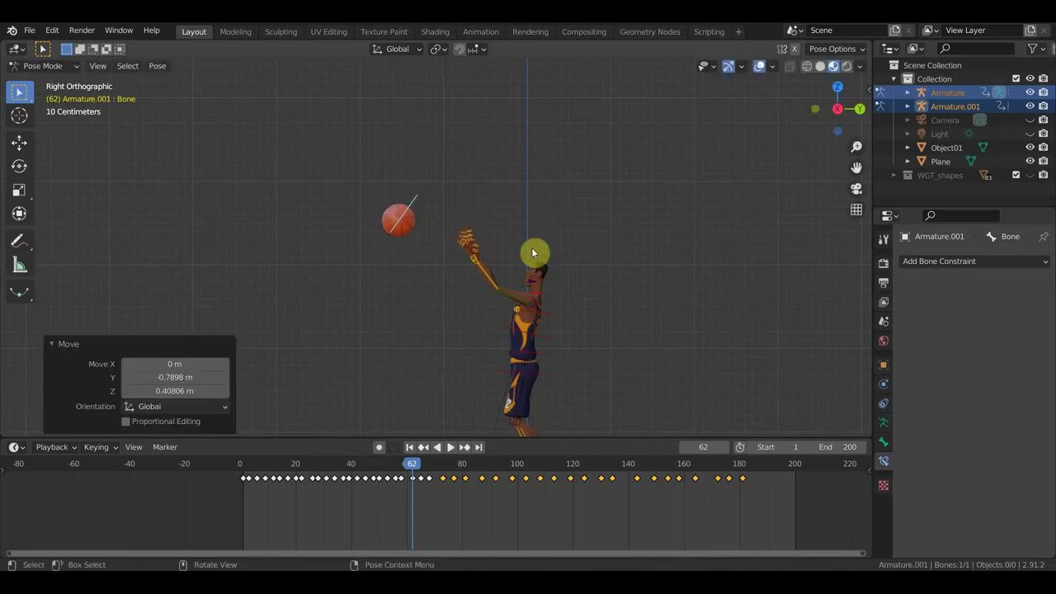
pyautogui.press('a')
pyautogui.press('i')
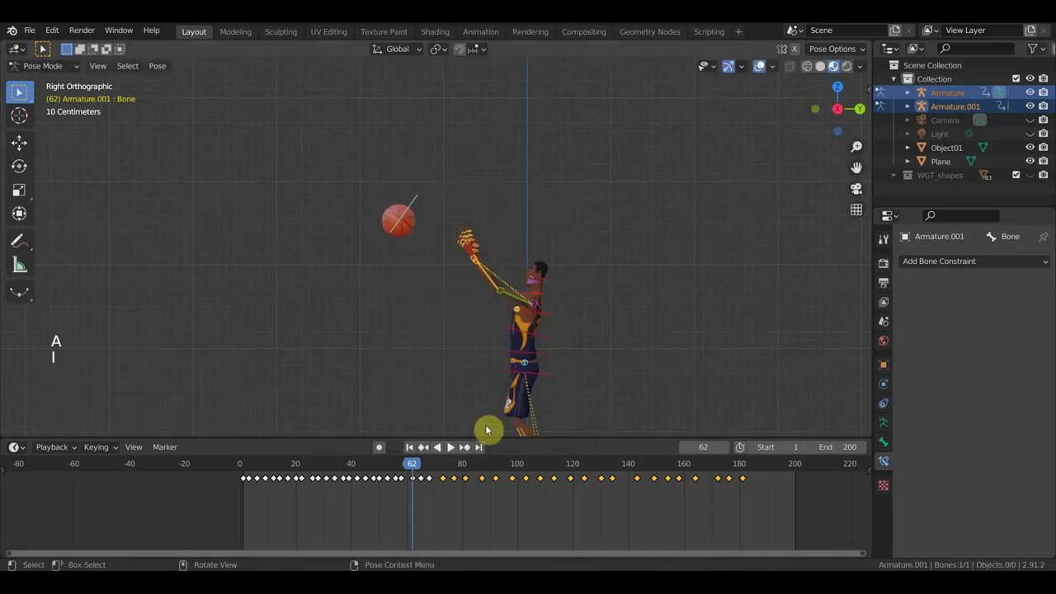
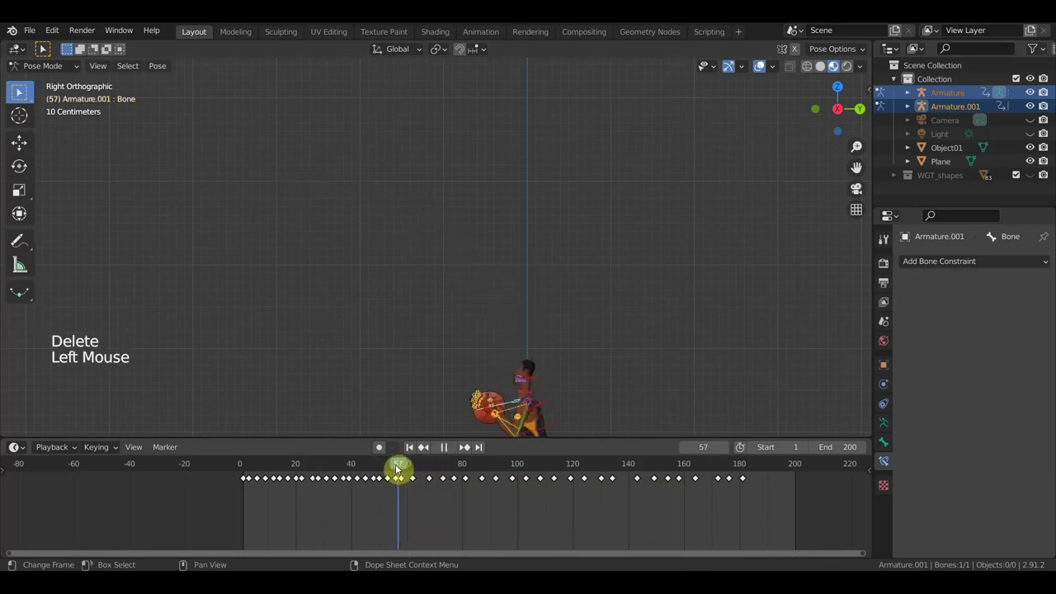
pyautogui.press('space')
pyautogui.press('space')
pyautogui.scroll(-3)
pyautogui.press('space')
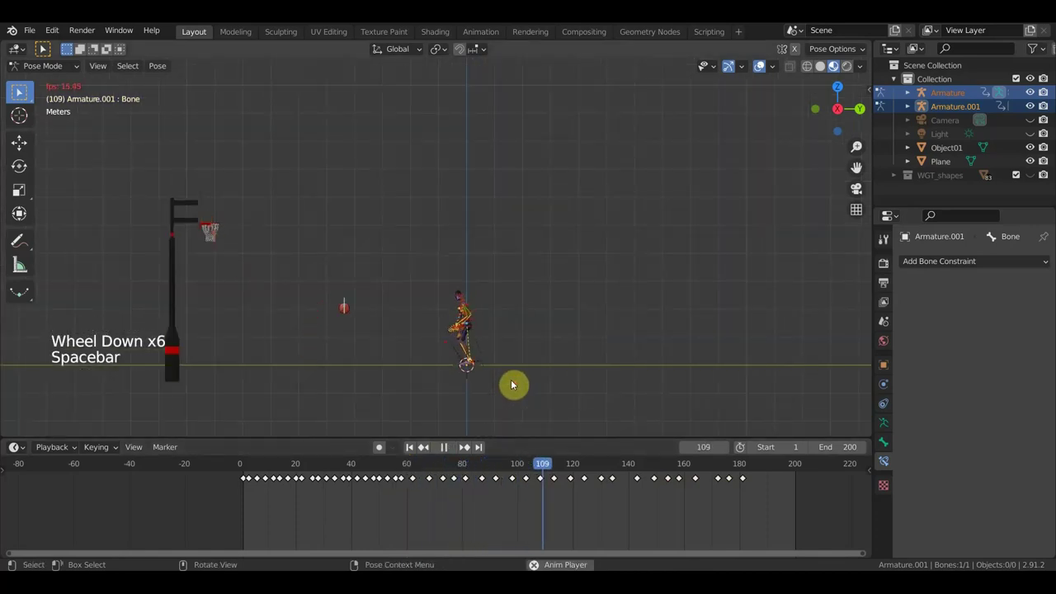
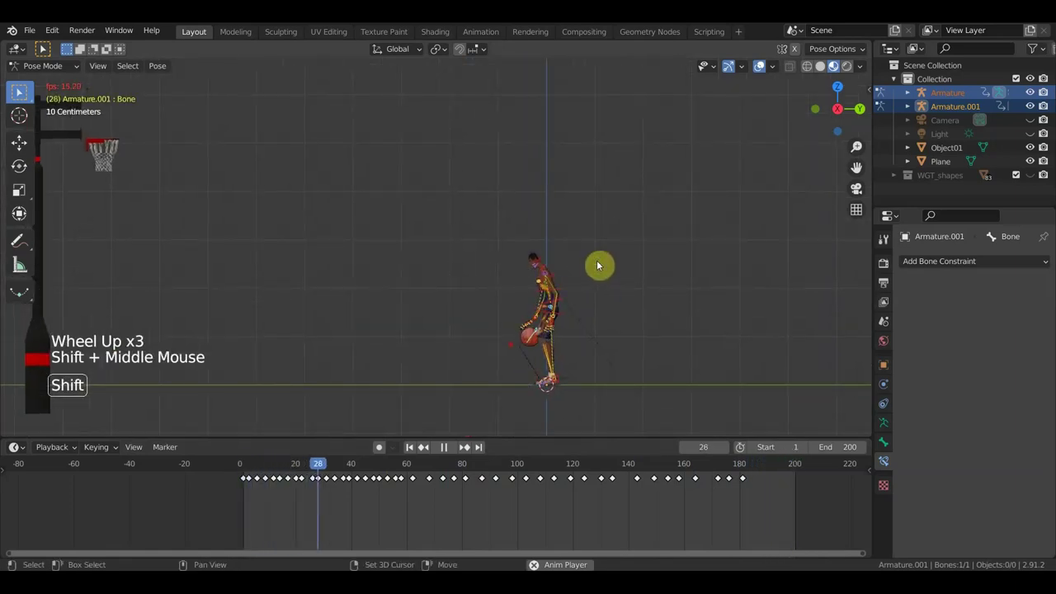
# - Switch the viewport to Material Preview and orbit into an angled perspective toward the hoop
pyautogui.click(763, 71)
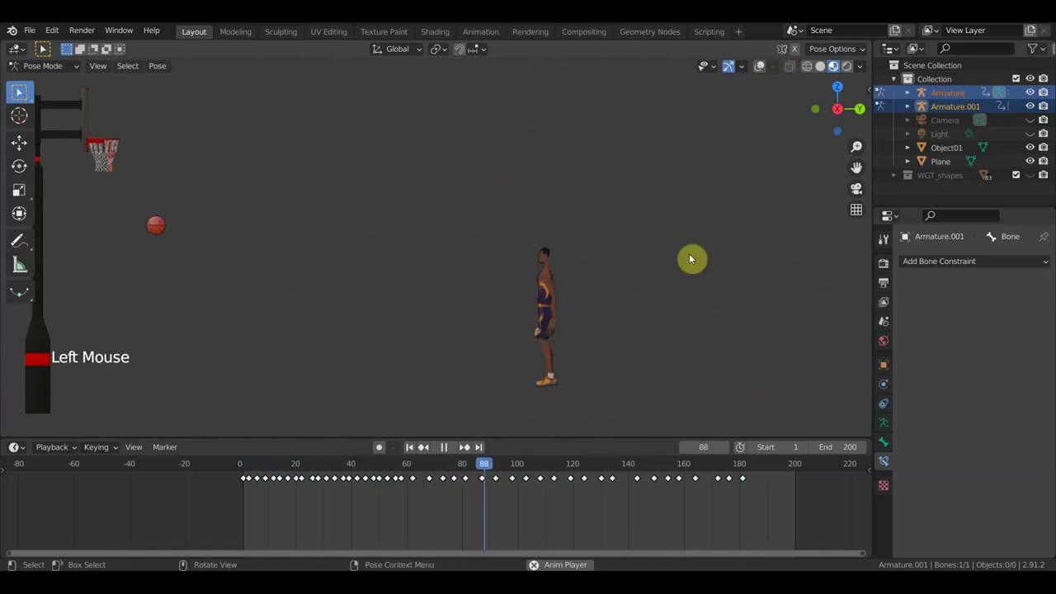
pyautogui.press('space')
pyautogui.middleClick(602, 364)
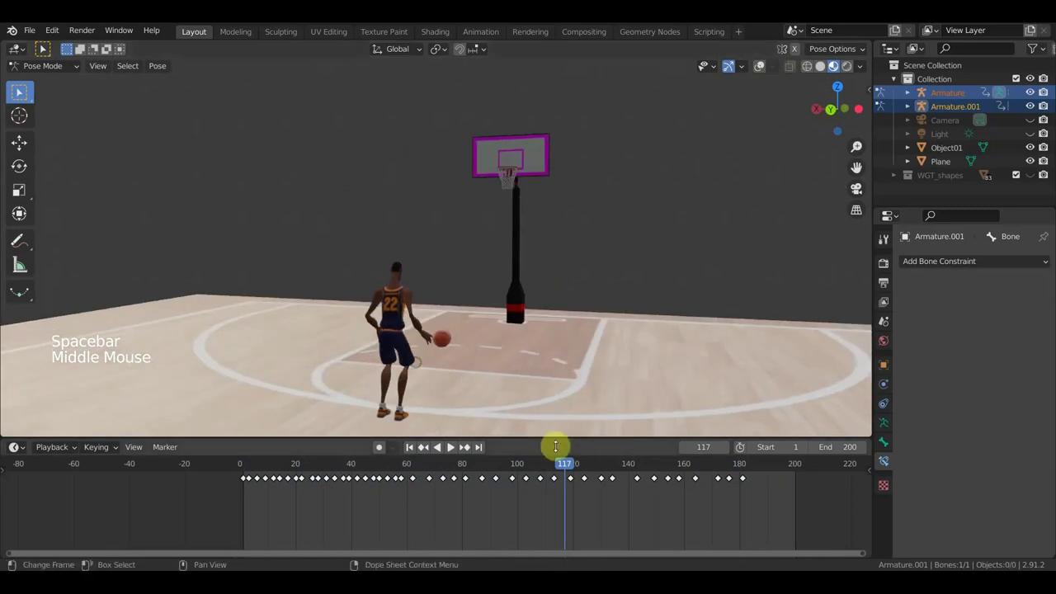
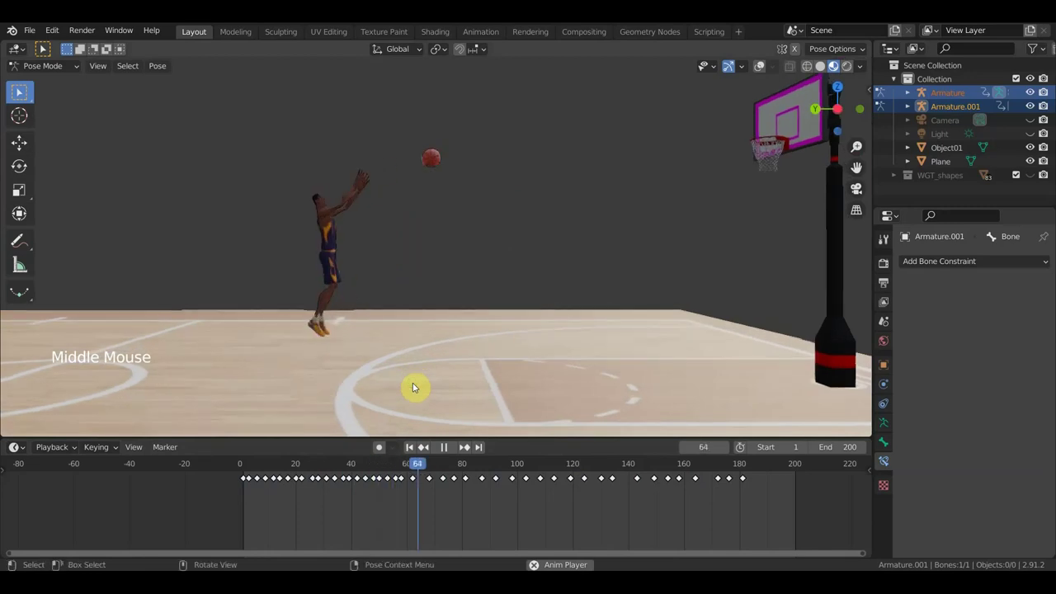
pyautogui.press('space')
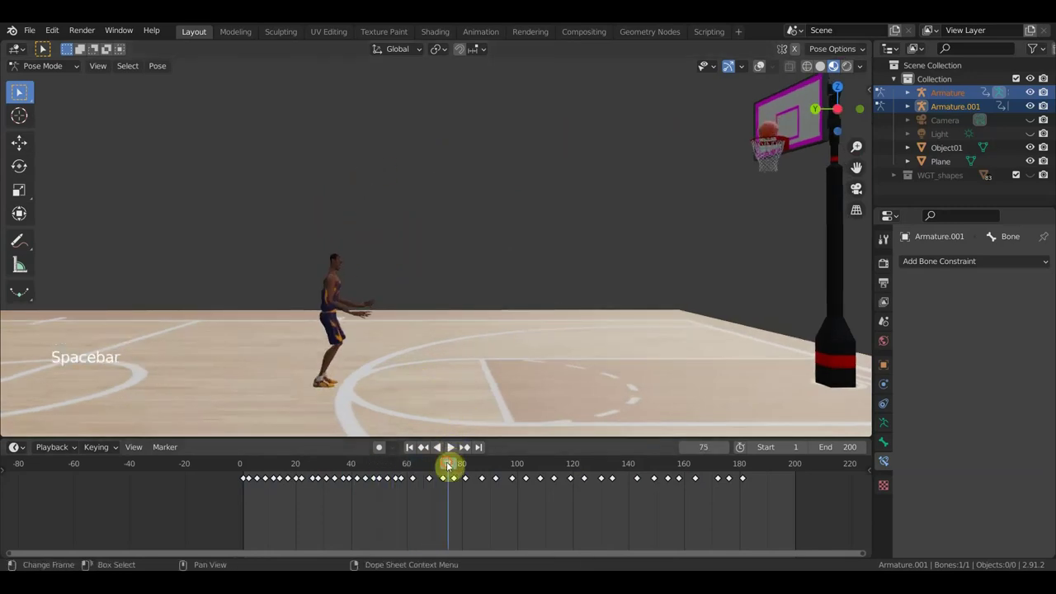
# - Play and scrub through frames 52–70 to watch the ball leave the hands, stopping at frame 63
pyautogui.click(453, 468)
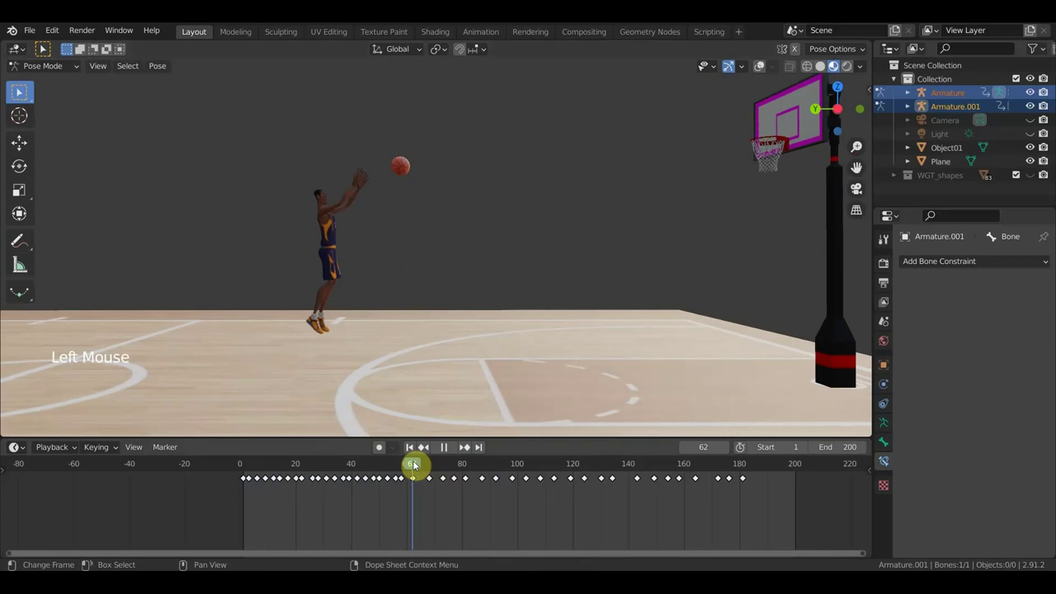
pyautogui.press('space')
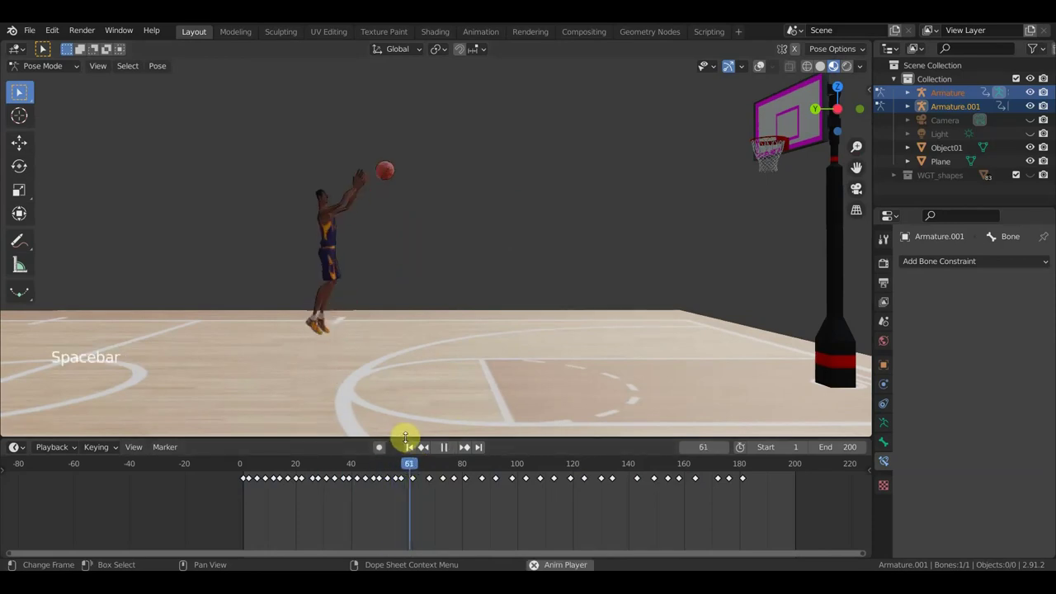
pyautogui.press('space')
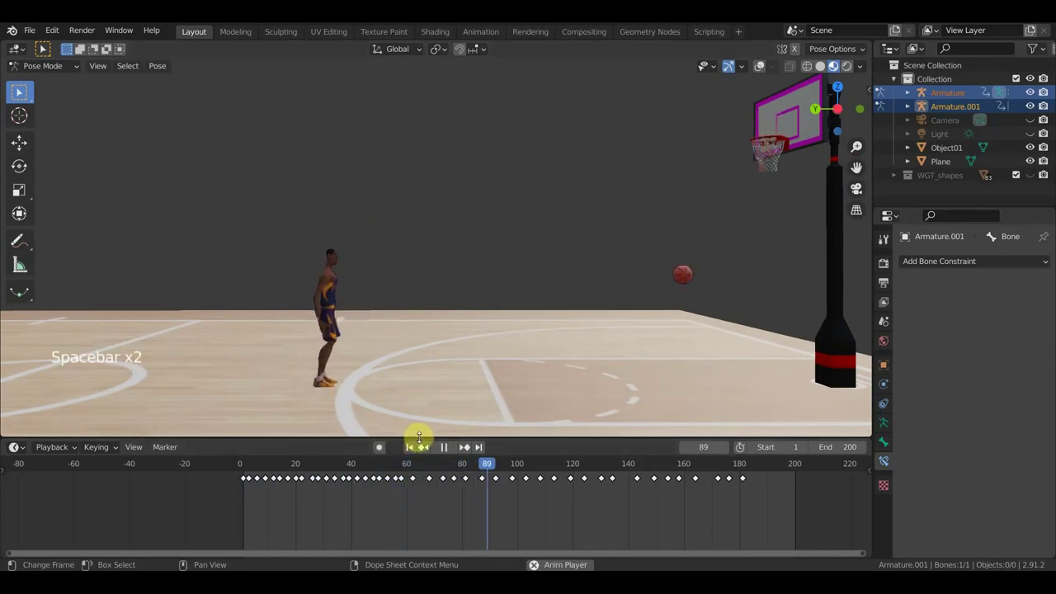
pyautogui.press('space')
pyautogui.press('space')
pyautogui.click(527, 474)
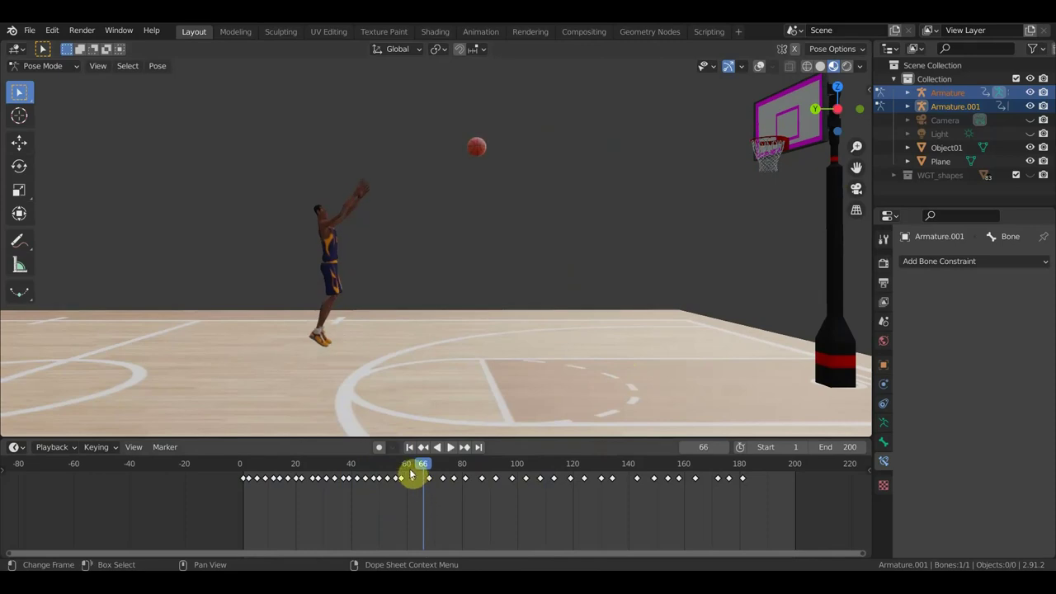
pyautogui.click(408, 470)
pyautogui.click(390, 472)
pyautogui.click(410, 475)
pyautogui.click(420, 473)
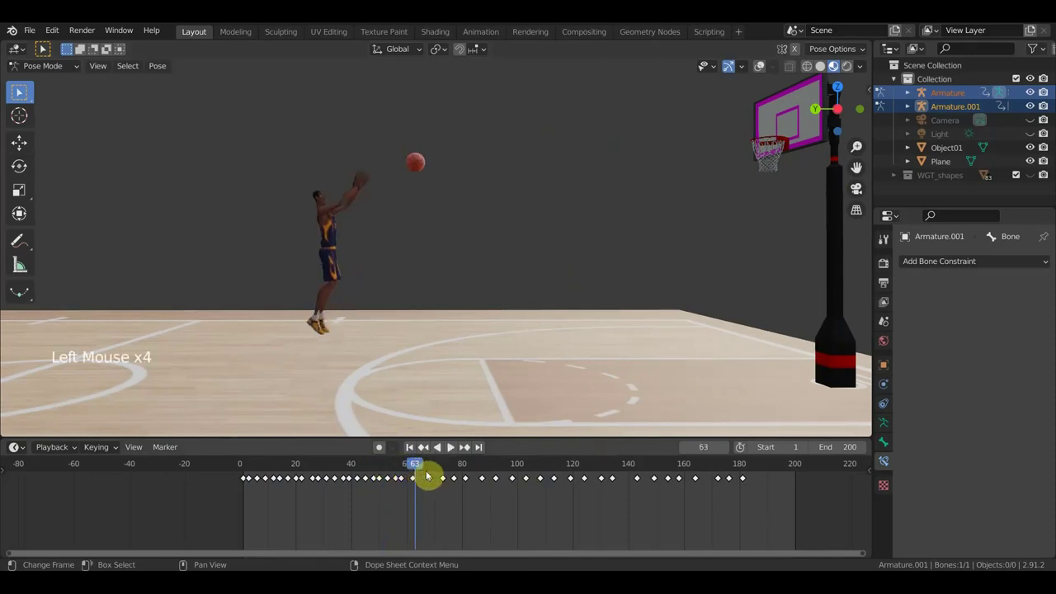
pyautogui.scroll(3)
pyautogui.middleClick(579, 503)
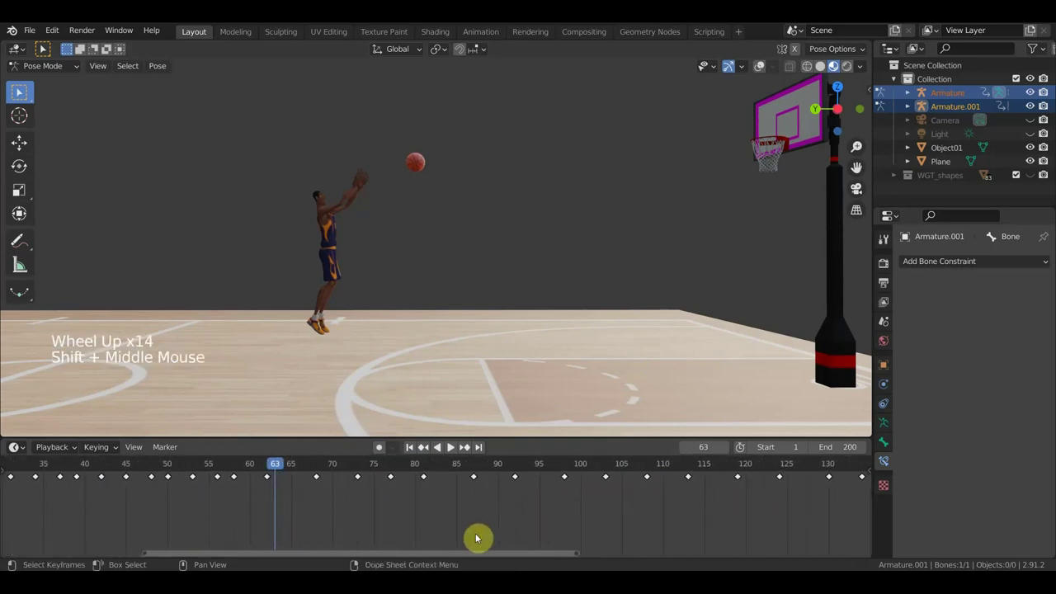
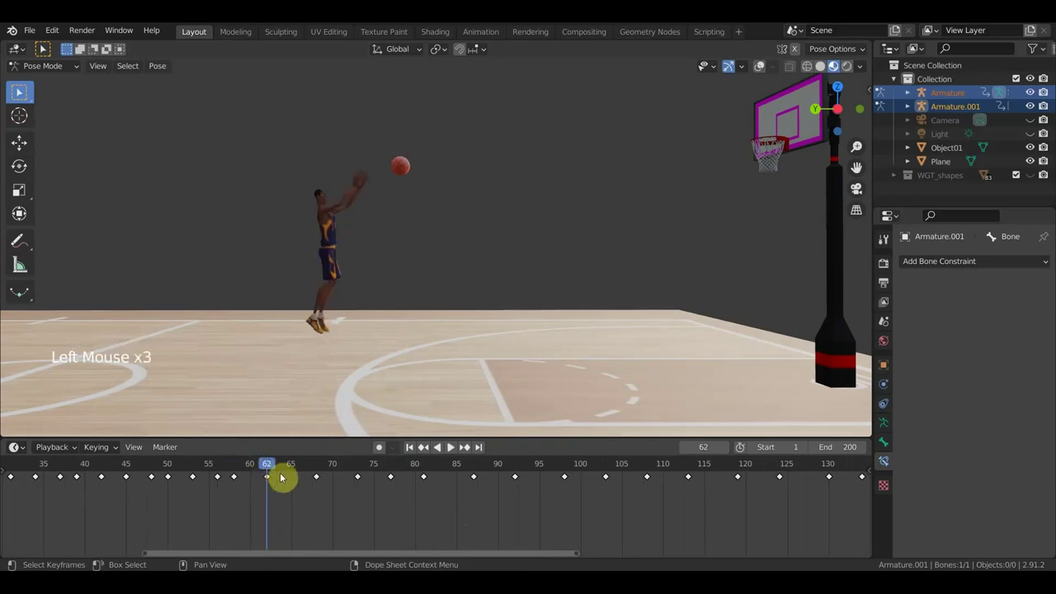
pyautogui.doubleClick(694, 469)
pyautogui.click(611, 470)
pyautogui.doubleClick(519, 466)
pyautogui.click(474, 467)
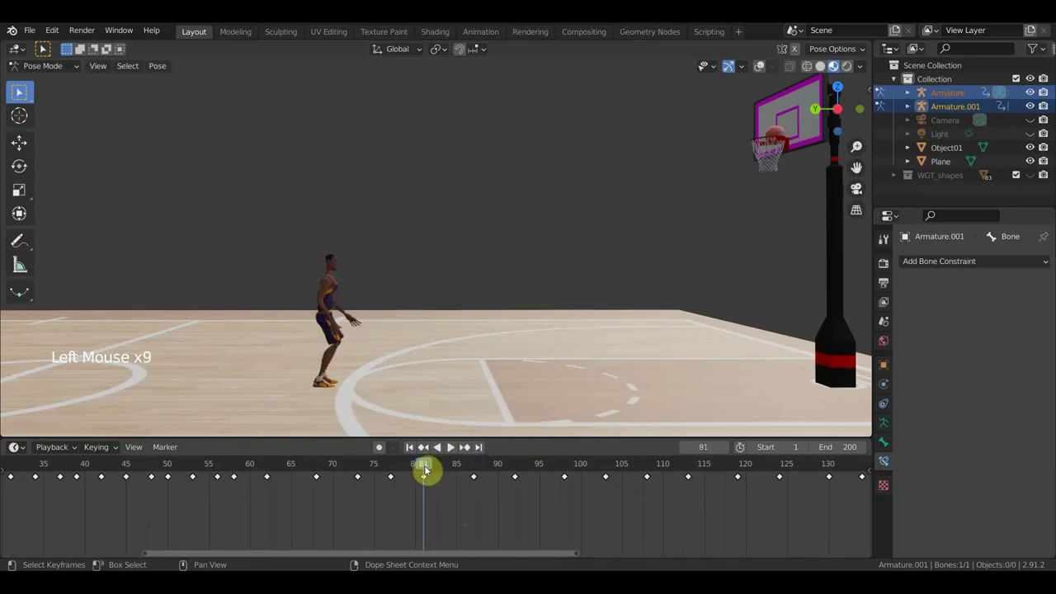
pyautogui.doubleClick(393, 477)
pyautogui.click(427, 473)
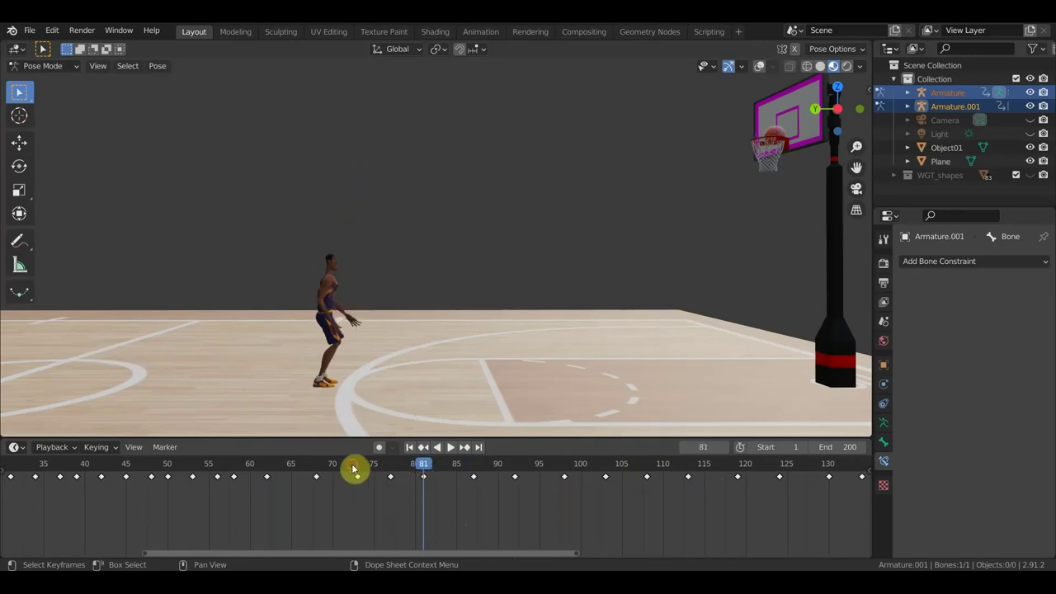
pyautogui.click(357, 470)
pyautogui.click(321, 473)
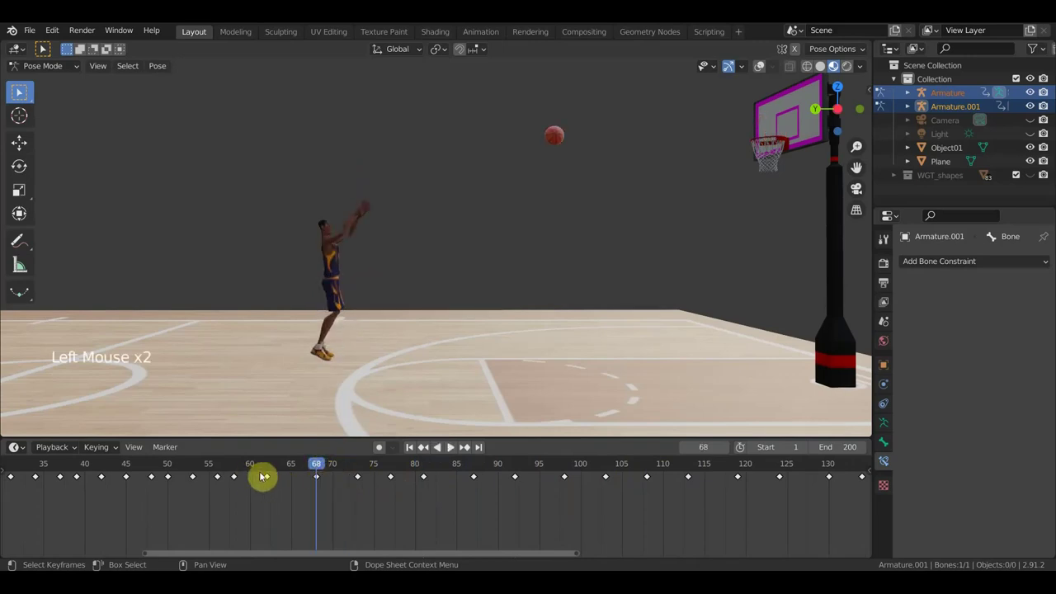
pyautogui.click(271, 472)
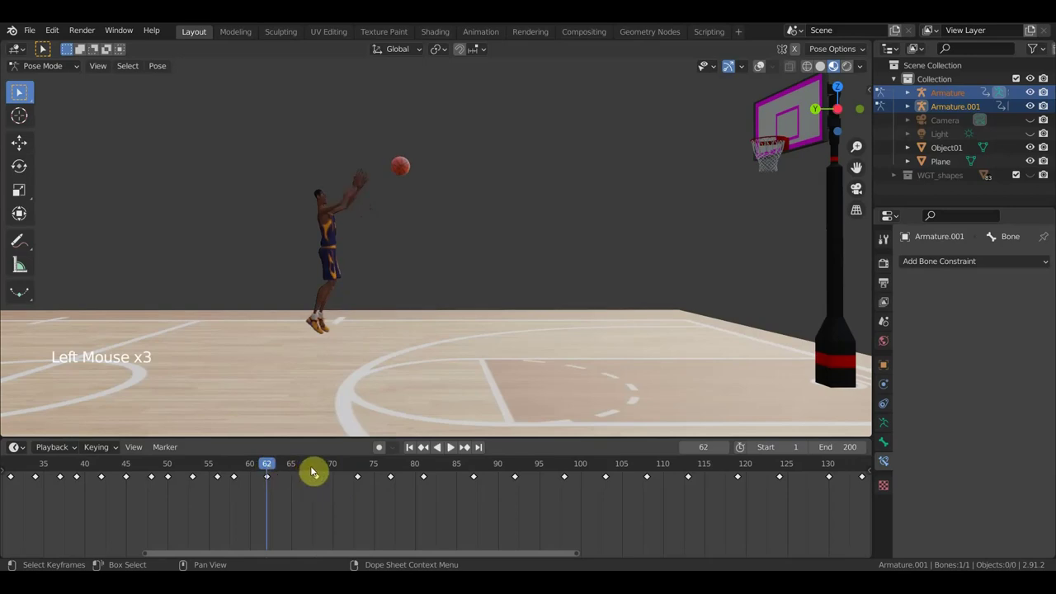
pyautogui.click(296, 472)
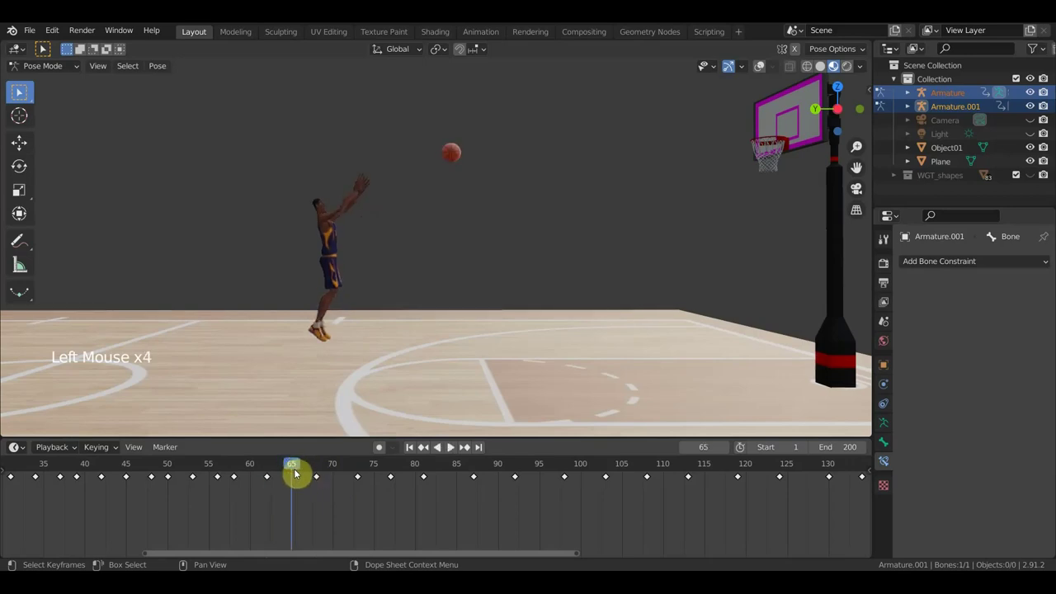
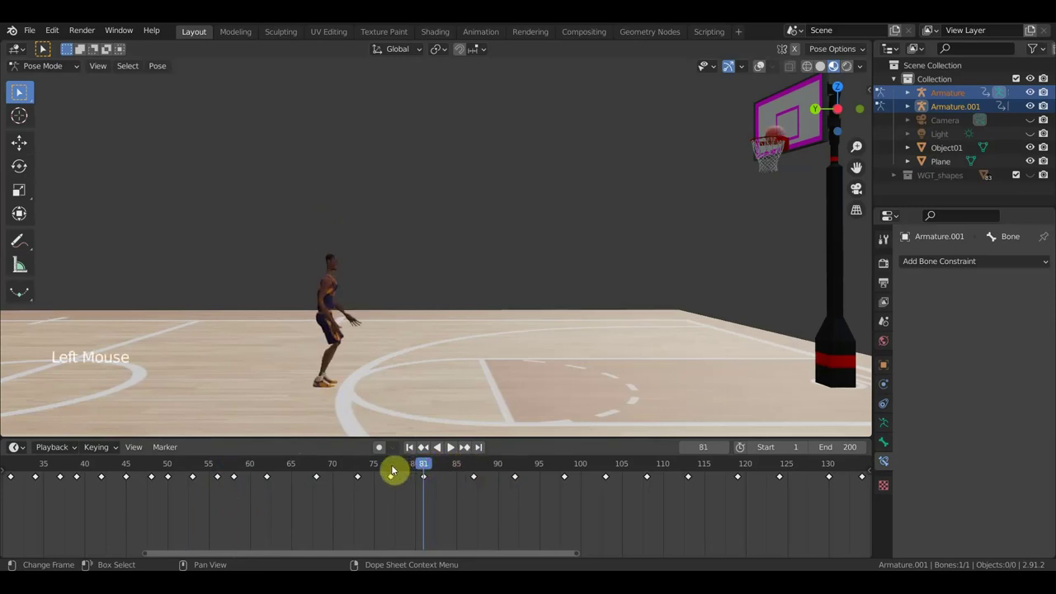
# - Scrub the timeline between frames 75 and 60 to follow the ball's flight to the hoop
pyautogui.click(395, 472)
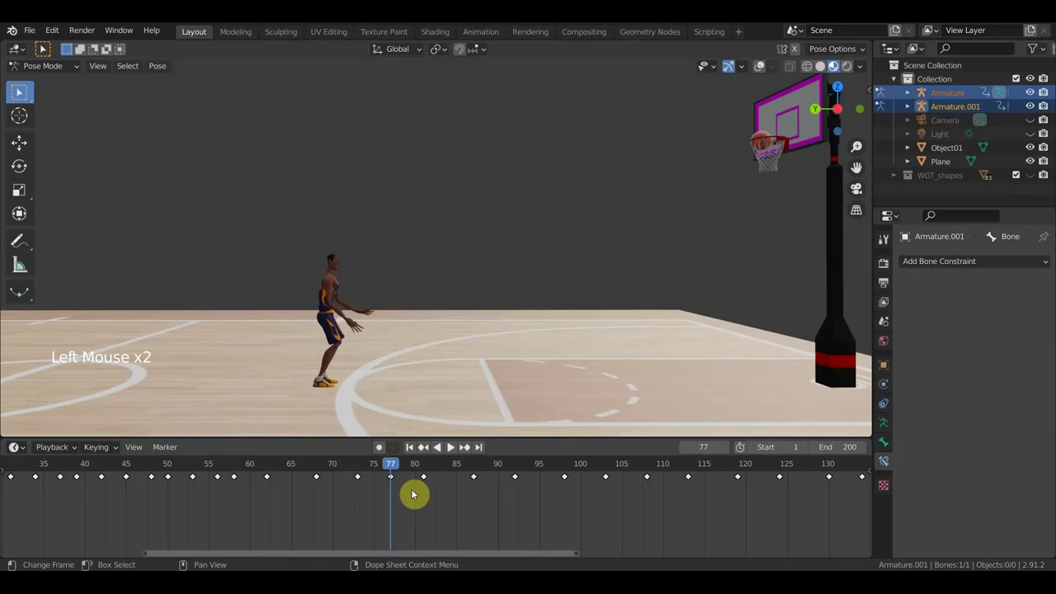
pyautogui.click(365, 471)
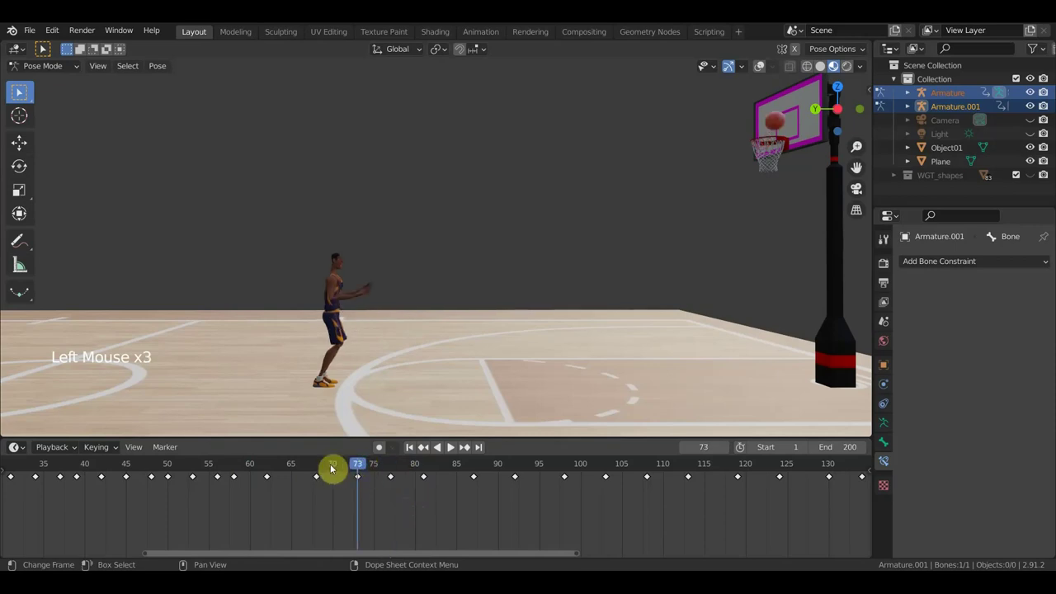
pyautogui.click(318, 469)
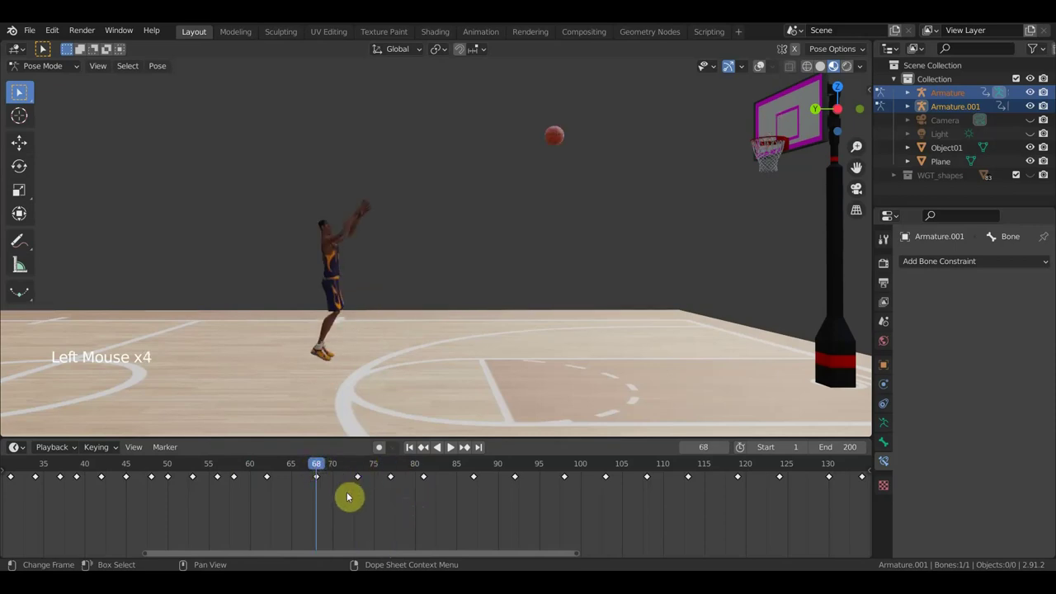
pyautogui.click(362, 472)
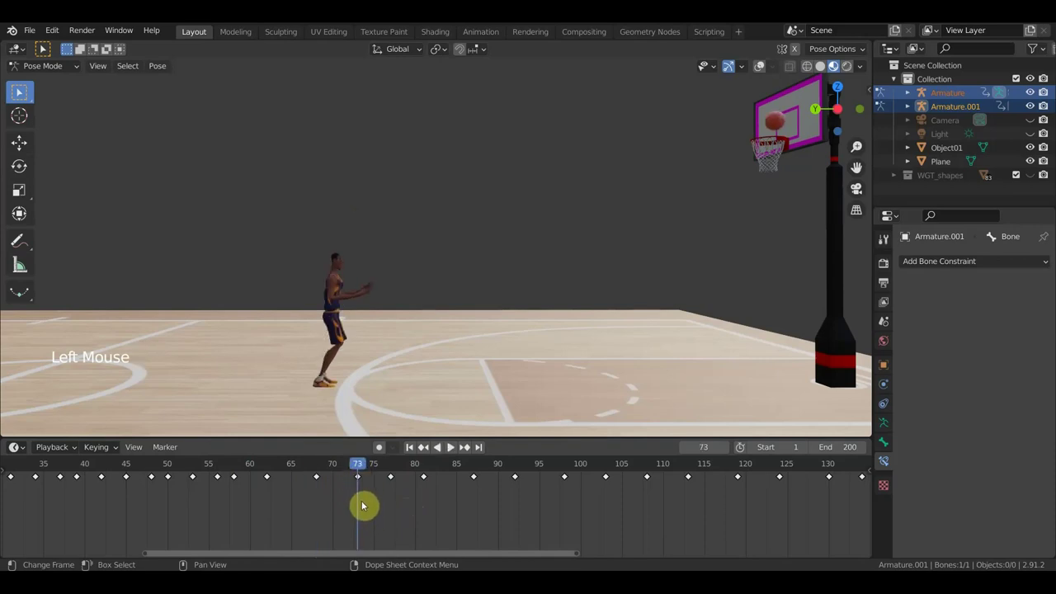
pyautogui.click(341, 472)
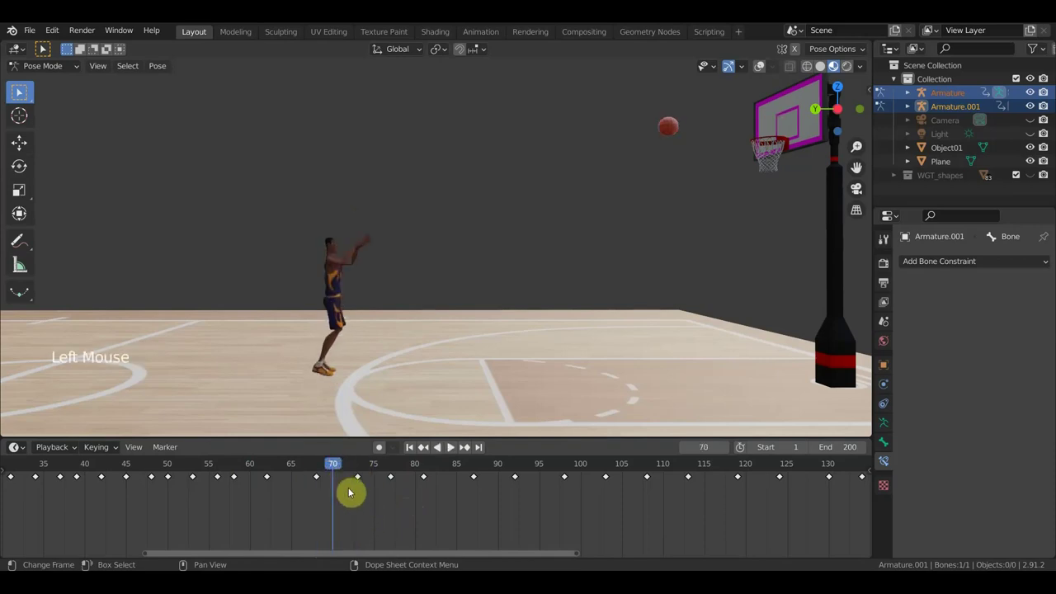
# - Keyframe the full pose at three frames while stepping back through the flight
pyautogui.press('a')
pyautogui.press('i')
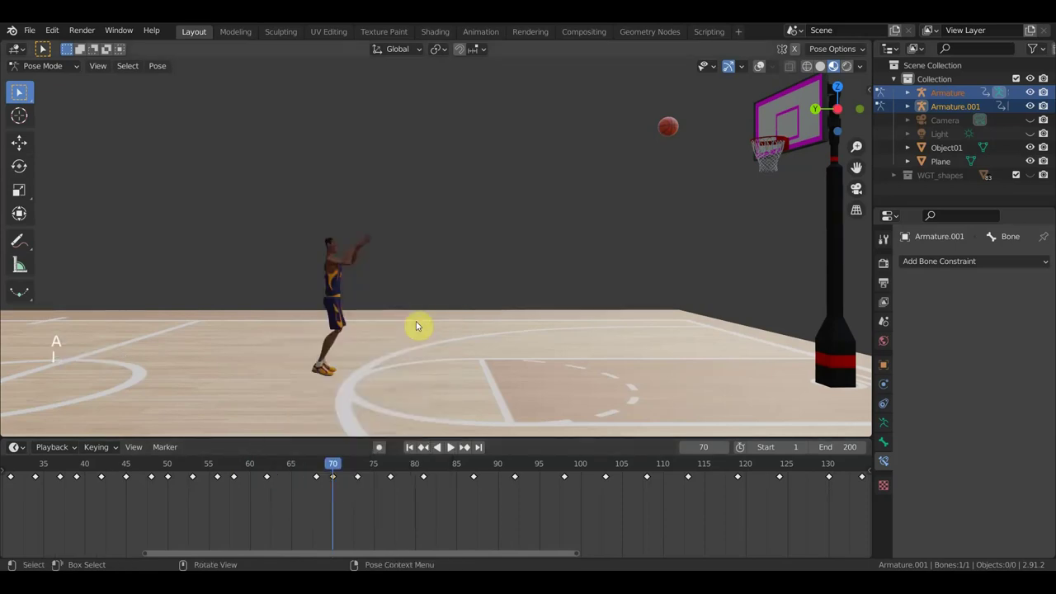
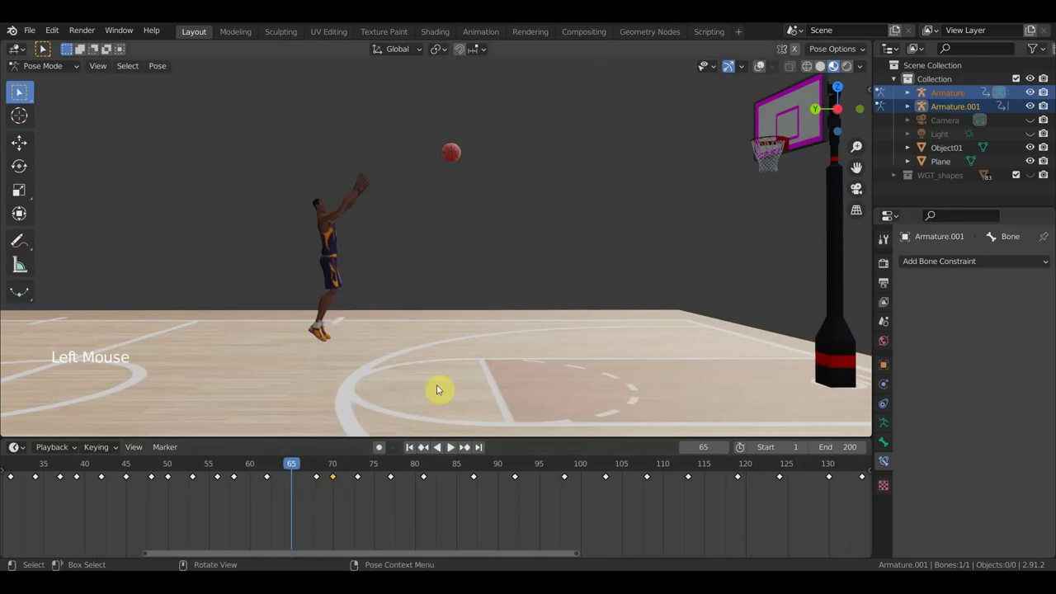
pyautogui.press('a')
pyautogui.press('i')
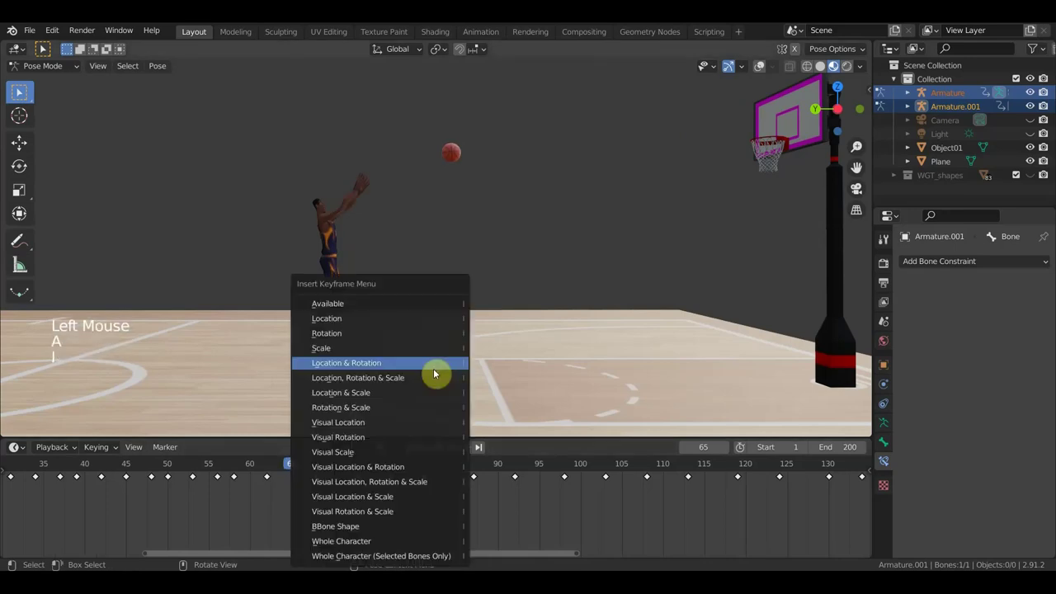
pyautogui.click(255, 473)
pyautogui.press('a')
pyautogui.press('i')
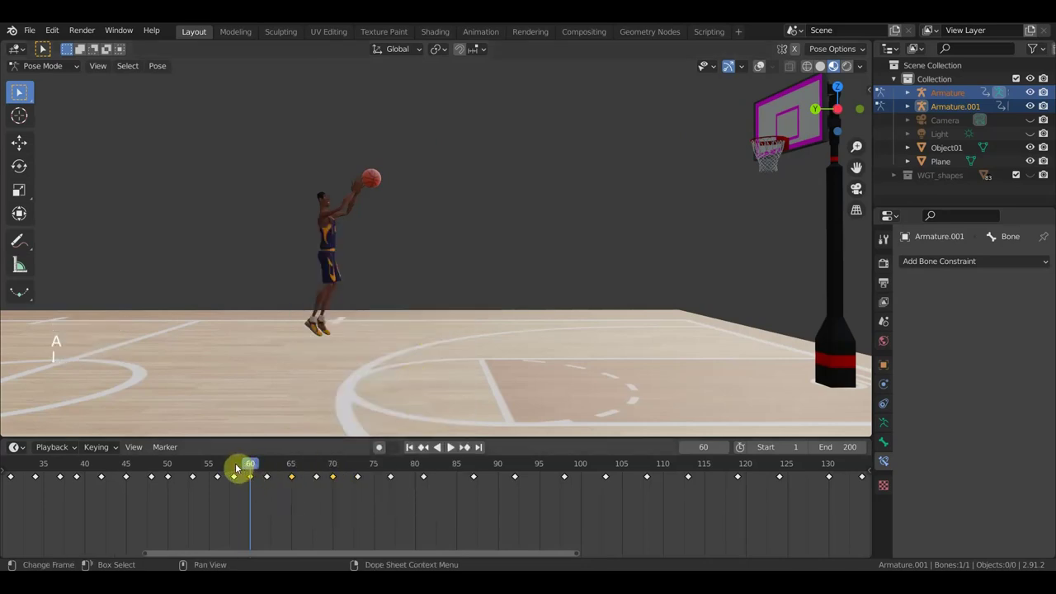
# - Check the frames before release with the ball in hand, then return to frame 60
pyautogui.click(241, 471)
pyautogui.click(226, 474)
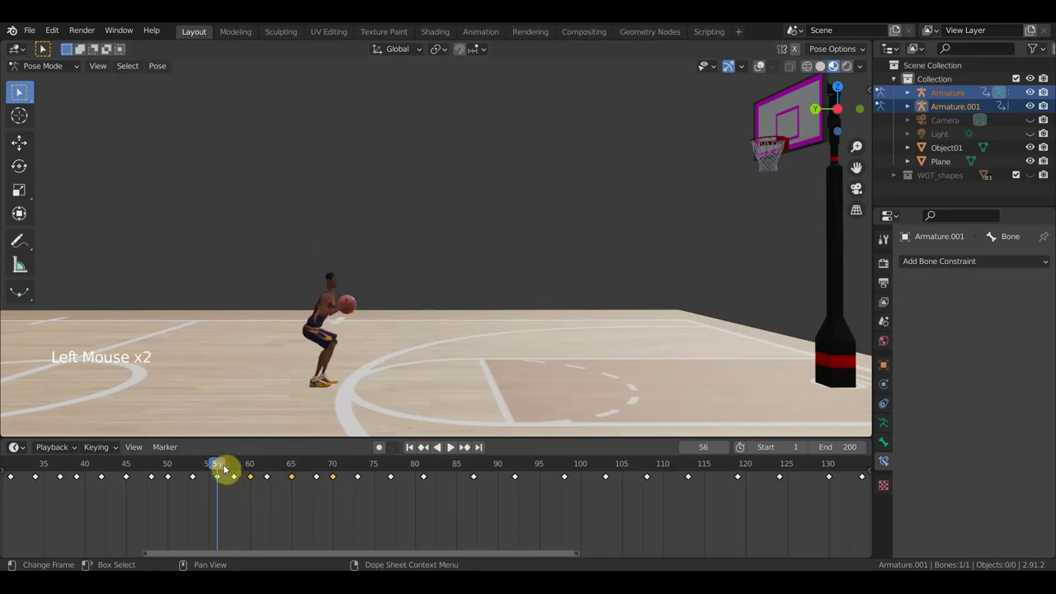
pyautogui.click(235, 473)
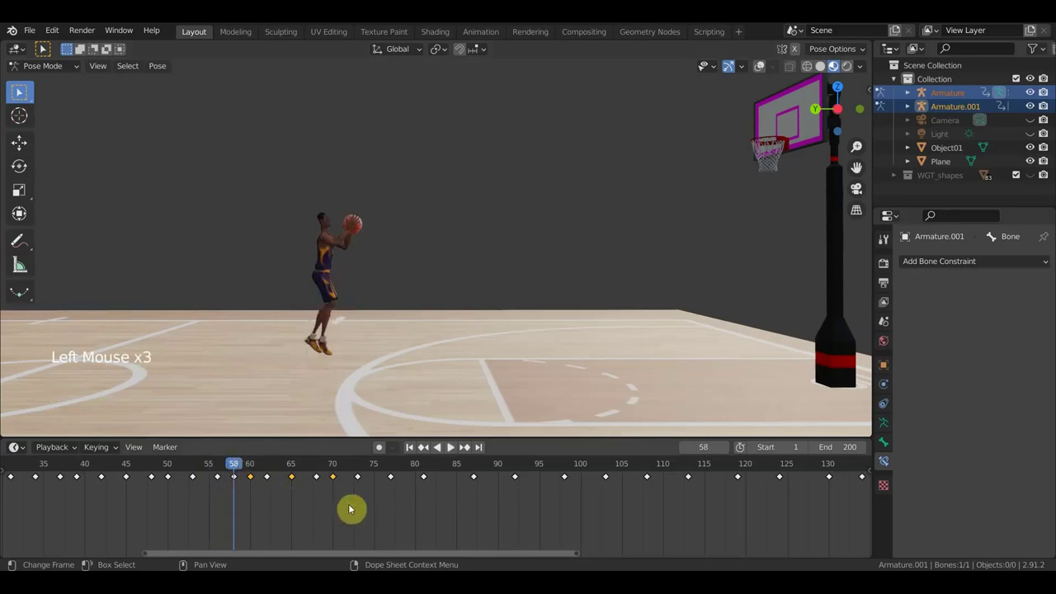
pyautogui.click(378, 468)
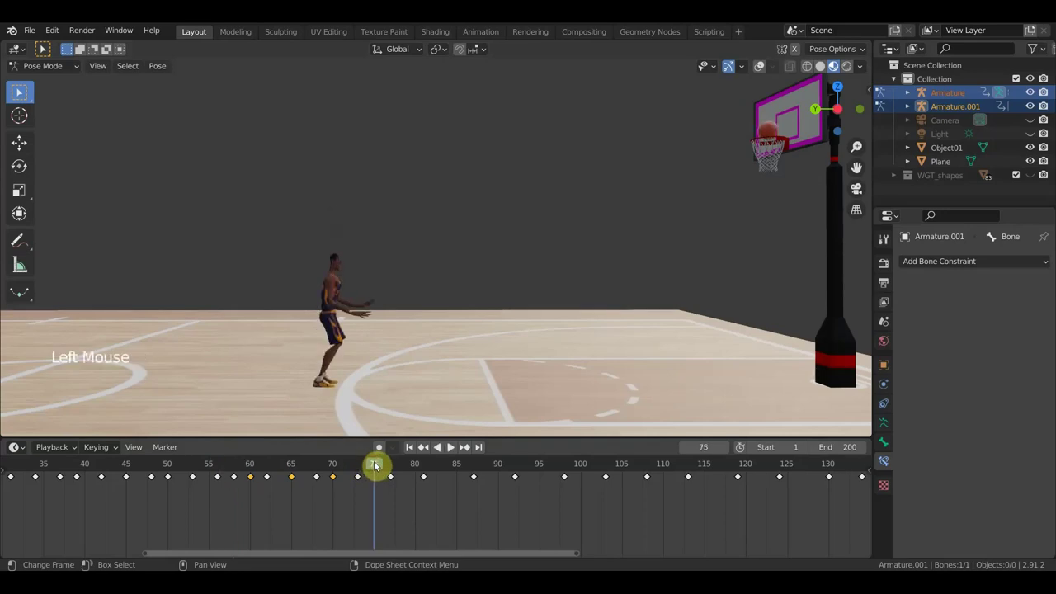
pyautogui.click(370, 496)
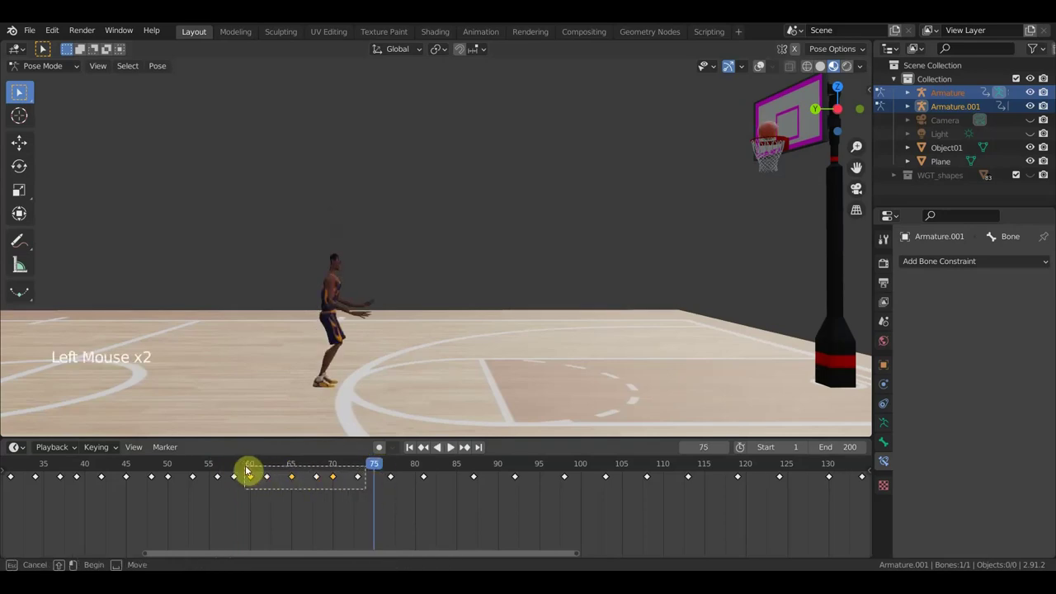
pyautogui.click(251, 465)
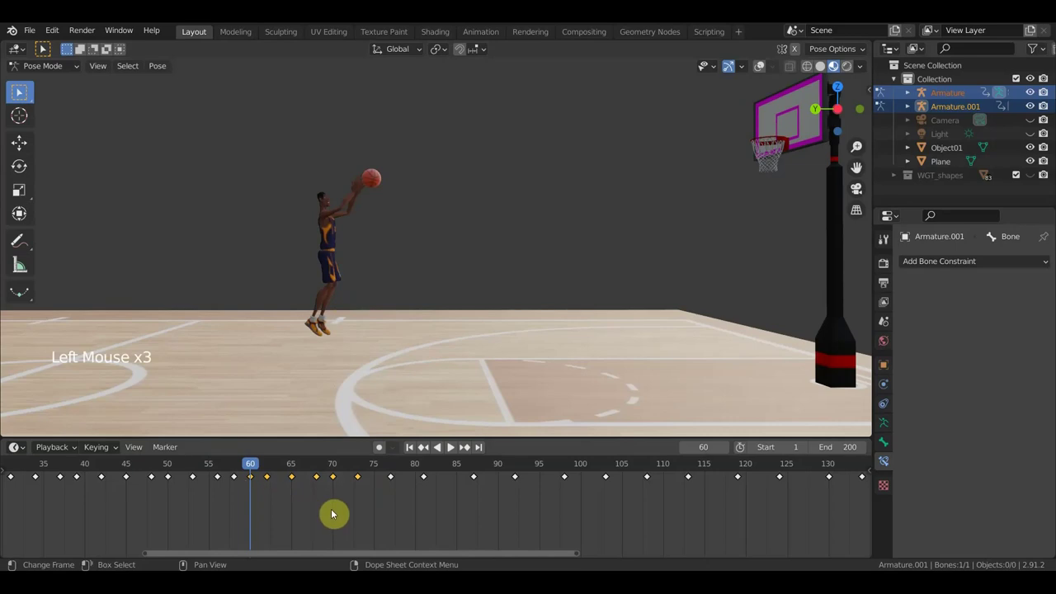
pyautogui.press('s')
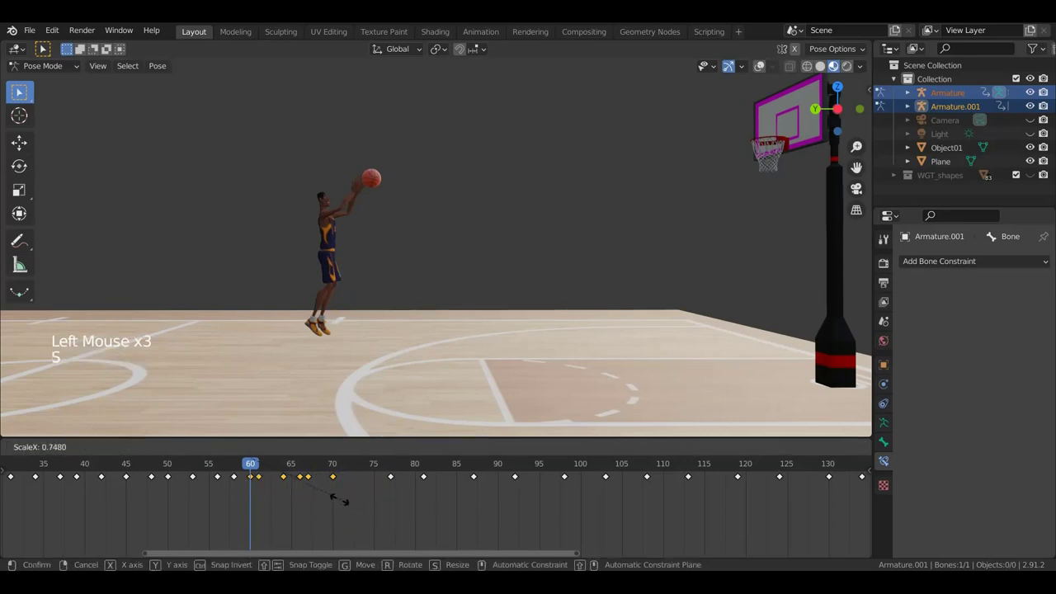
# - Zoom the timeline out to frames 120–220 and play the shot through, stopping at frame 176
pyautogui.scroll(-3)
pyautogui.scroll(-3)
pyautogui.click(771, 543)
pyautogui.scroll(-3)
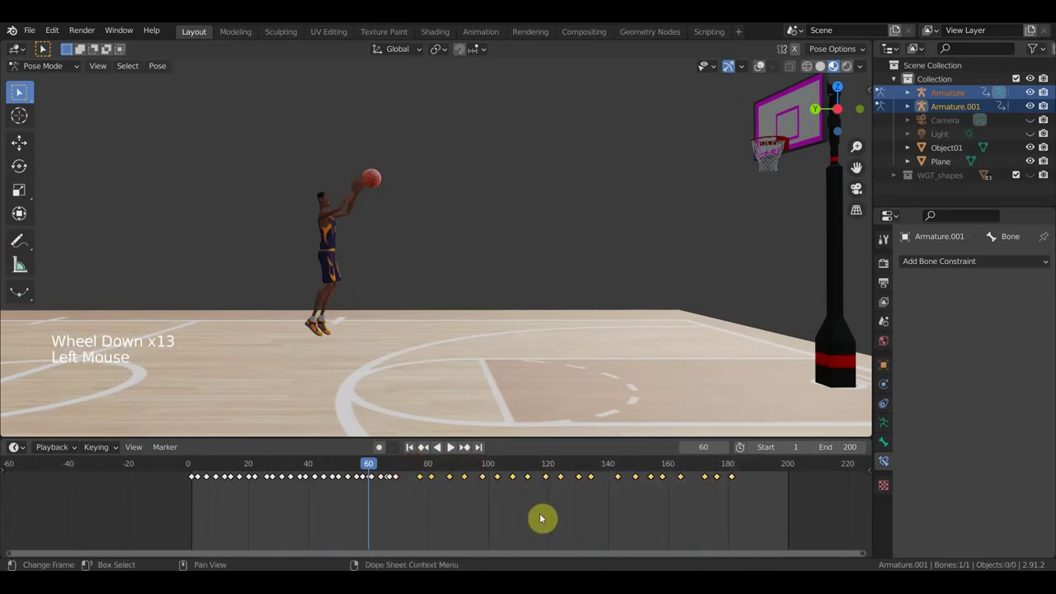
pyautogui.press('g')
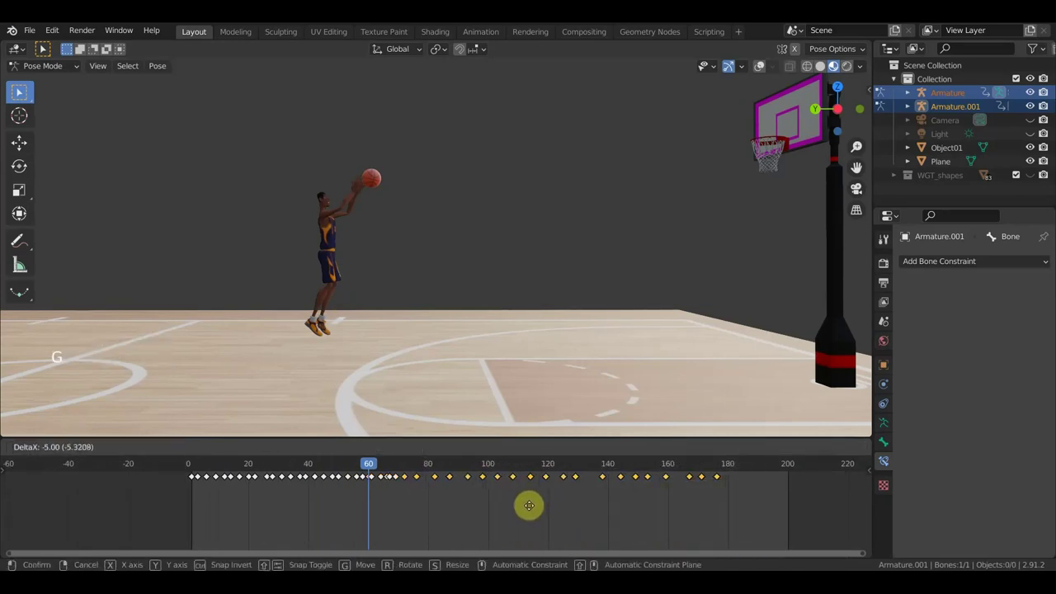
pyautogui.press('space')
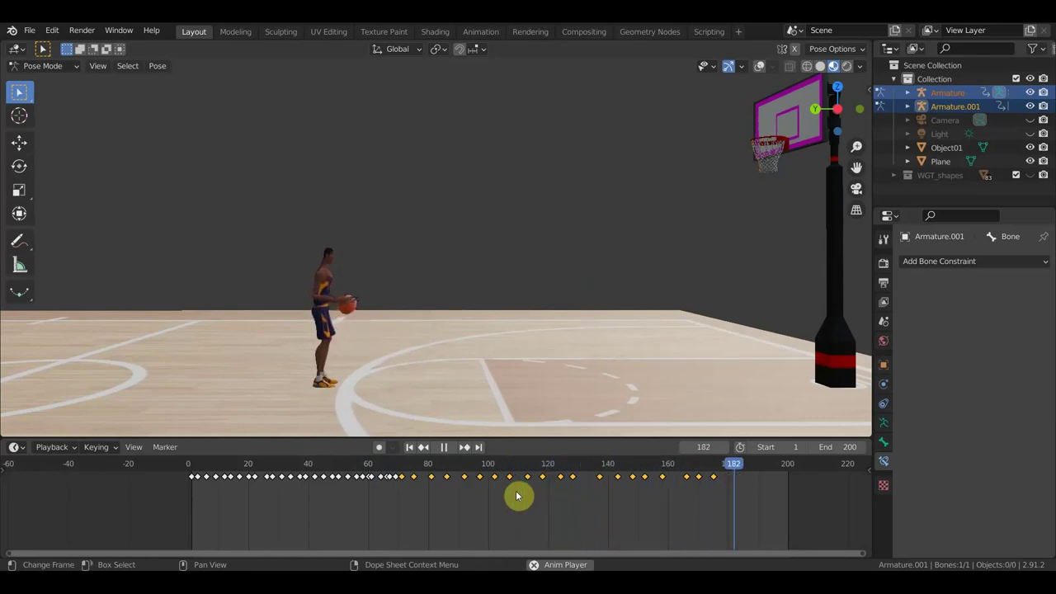
pyautogui.press('space')
# - Set the scene end frame to 176 on the final keyframe and replay the shot
pyautogui.click(720, 468)
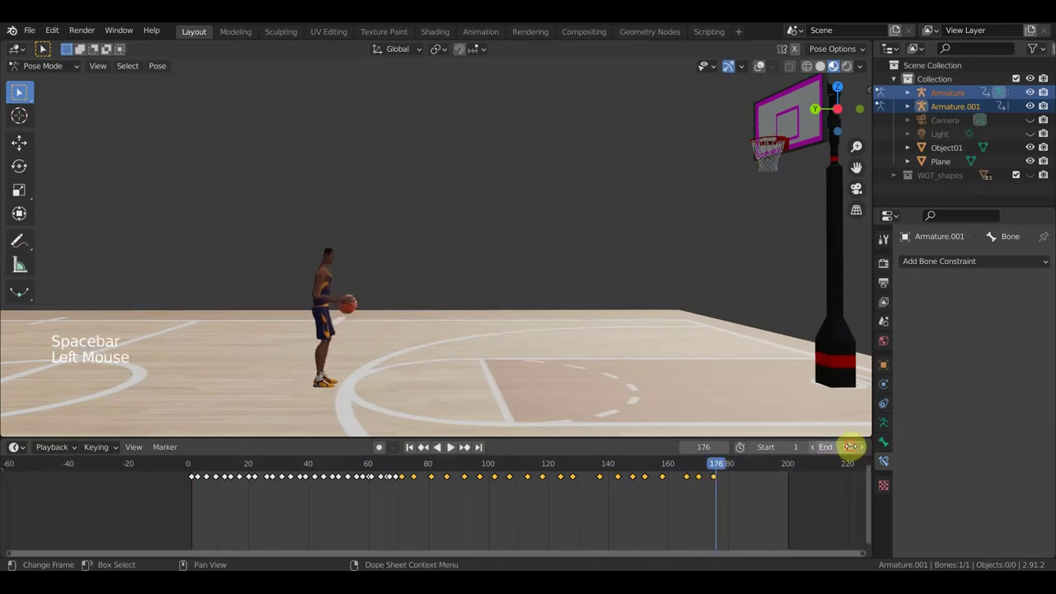
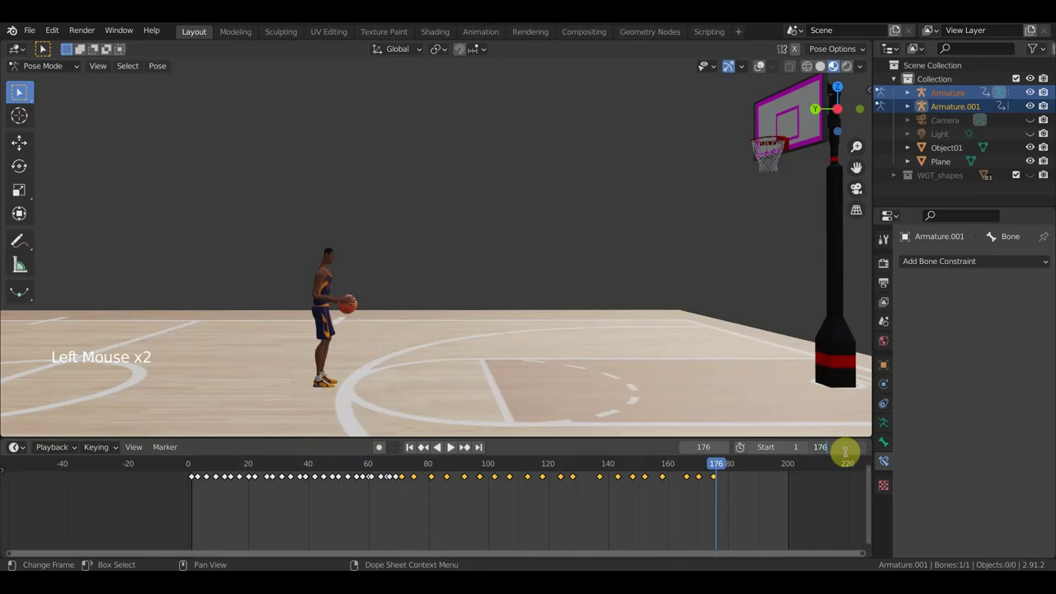
pyautogui.press('space')
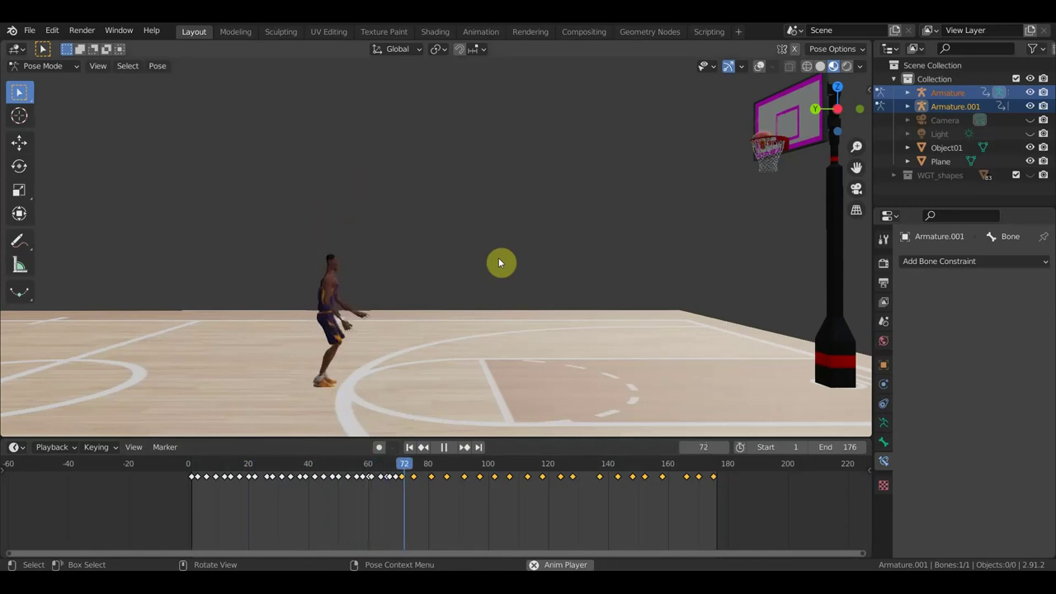
pyautogui.press('space')
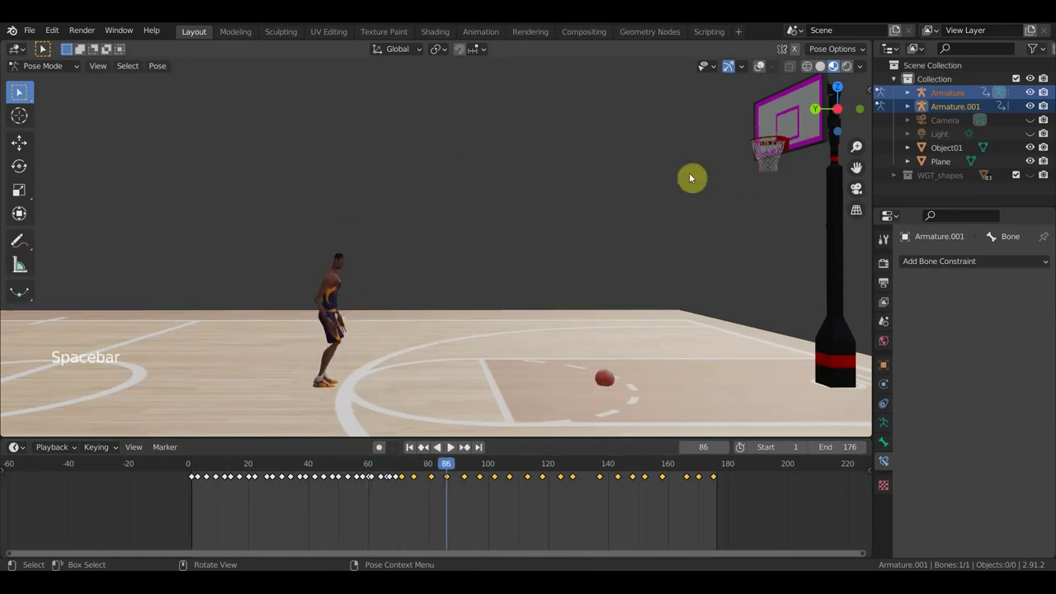
# - Orbit around the hoop to the opposite side so the player and hoop sit in one view
pyautogui.scroll(3)
pyautogui.scroll(-3)
pyautogui.middleClick(613, 255)
pyautogui.scroll(3)
pyautogui.middleClick(554, 263)
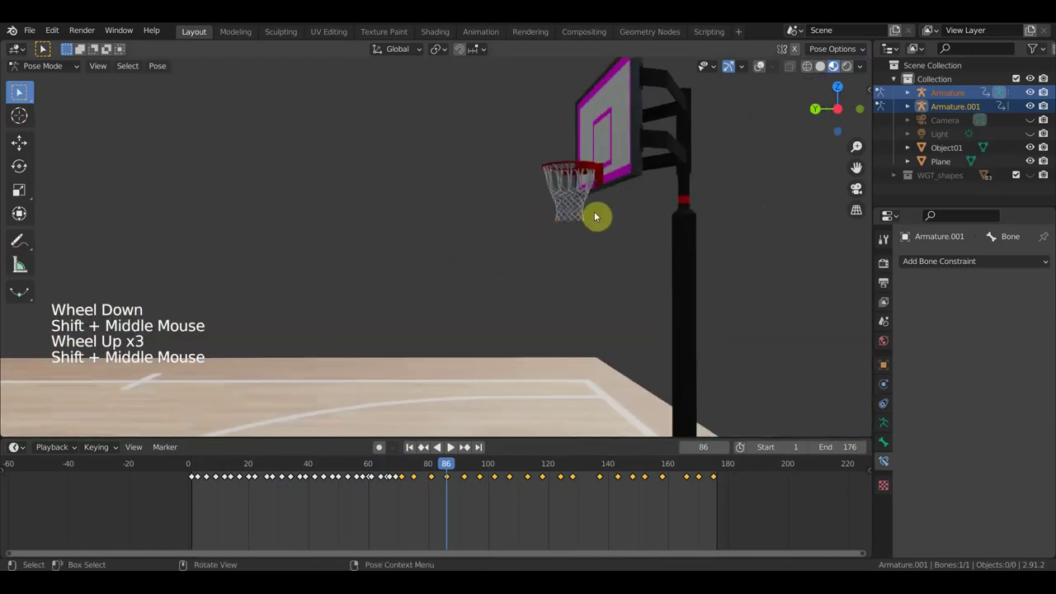
pyautogui.middleClick(604, 220)
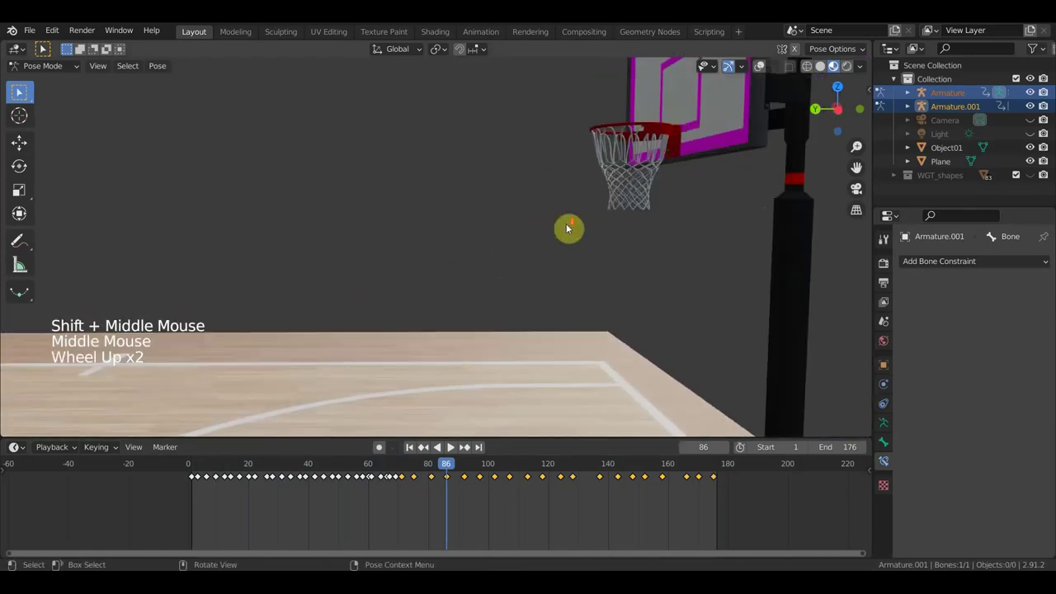
pyautogui.middleClick(552, 254)
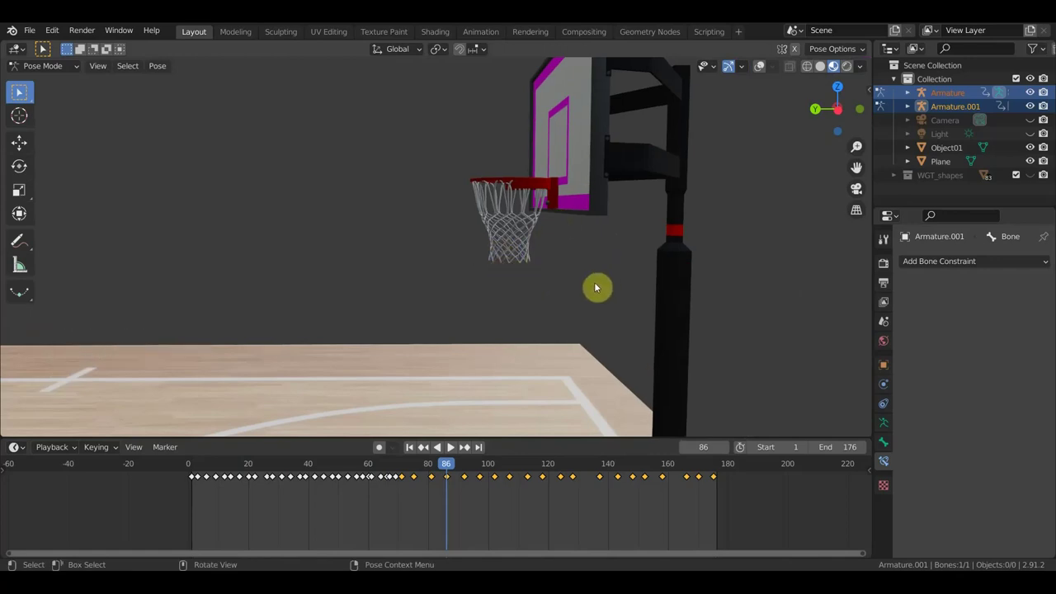
pyautogui.middleClick(563, 241)
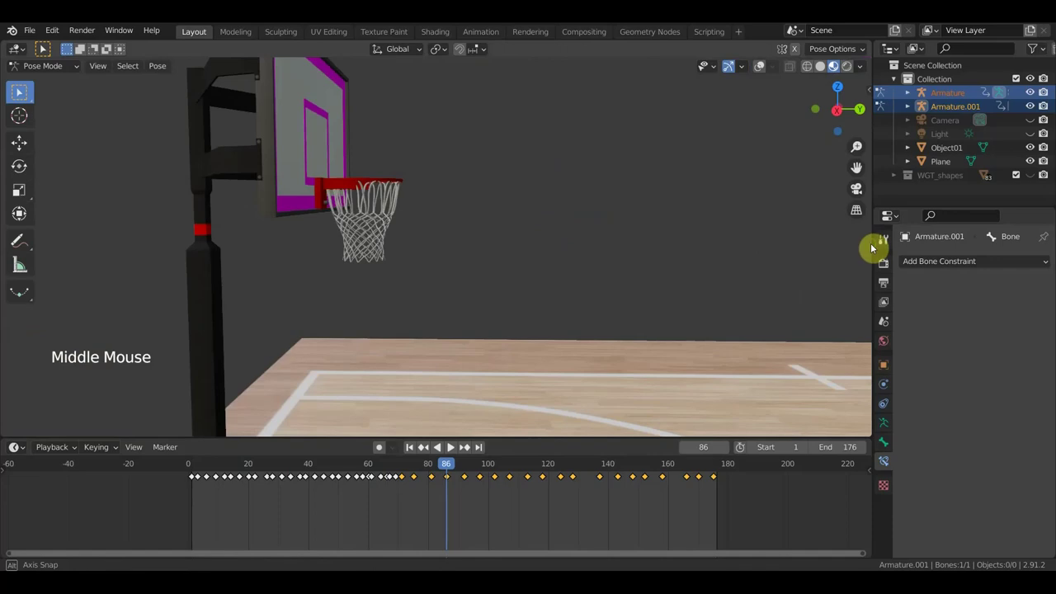
pyautogui.scroll(-3)
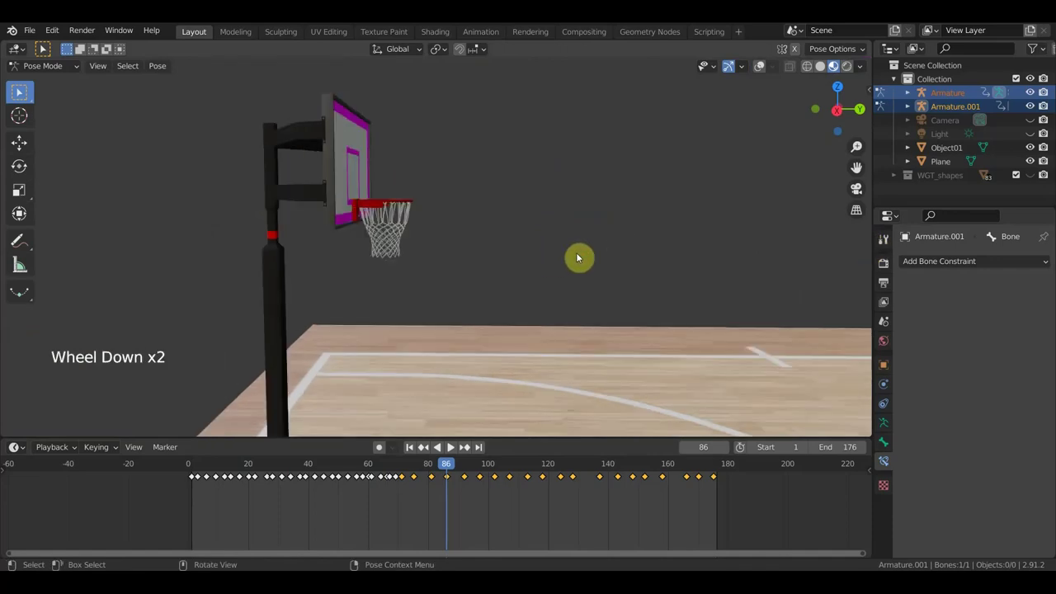
pyautogui.scroll(-3)
pyautogui.middleClick(612, 310)
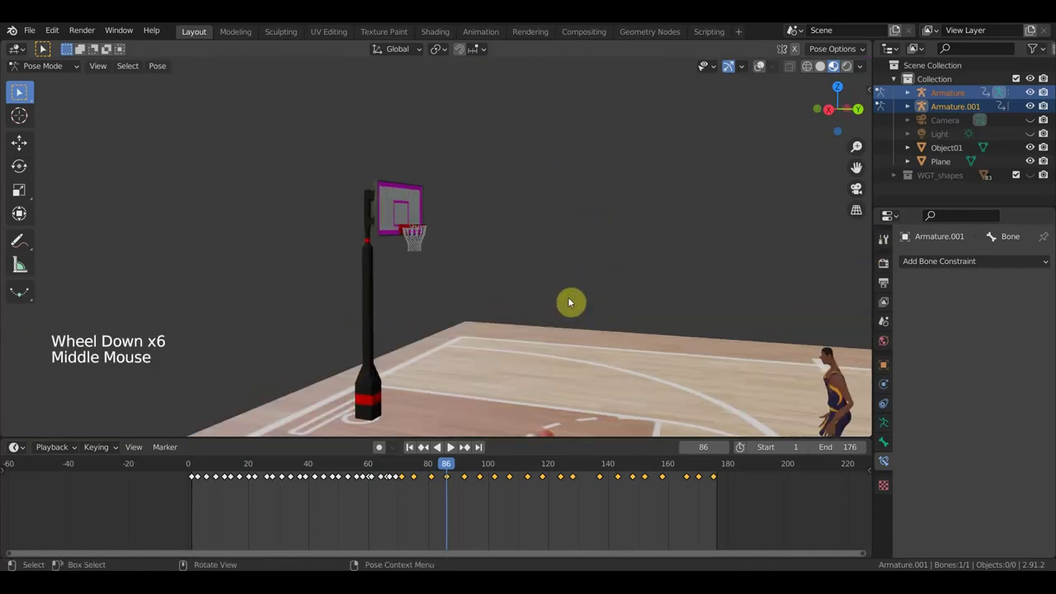
pyautogui.middleClick(674, 329)
pyautogui.middleClick(690, 343)
pyautogui.middleClick(556, 260)
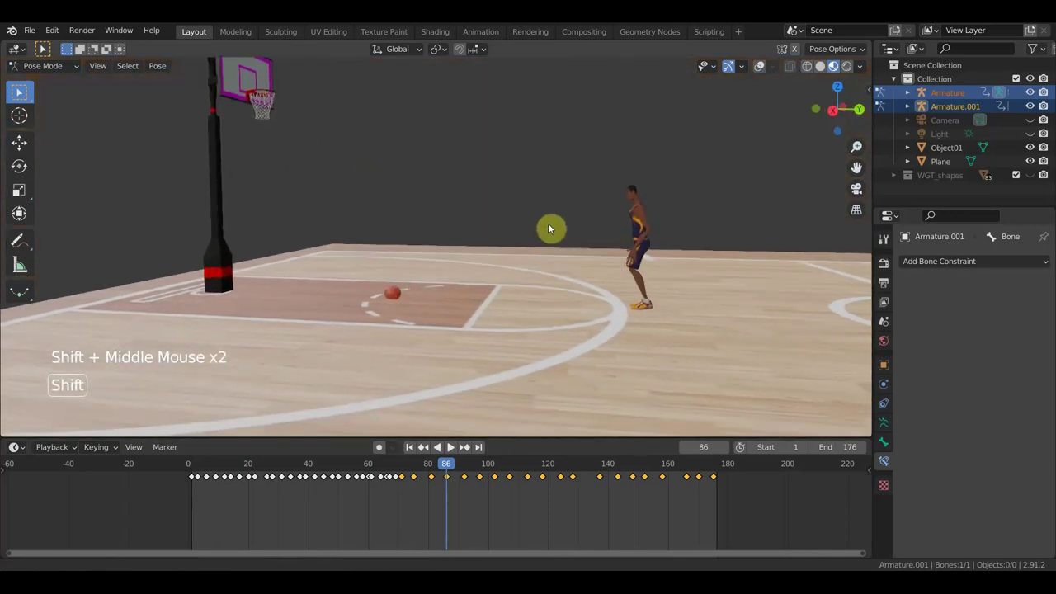
pyautogui.middleClick(601, 265)
pyautogui.scroll(3)
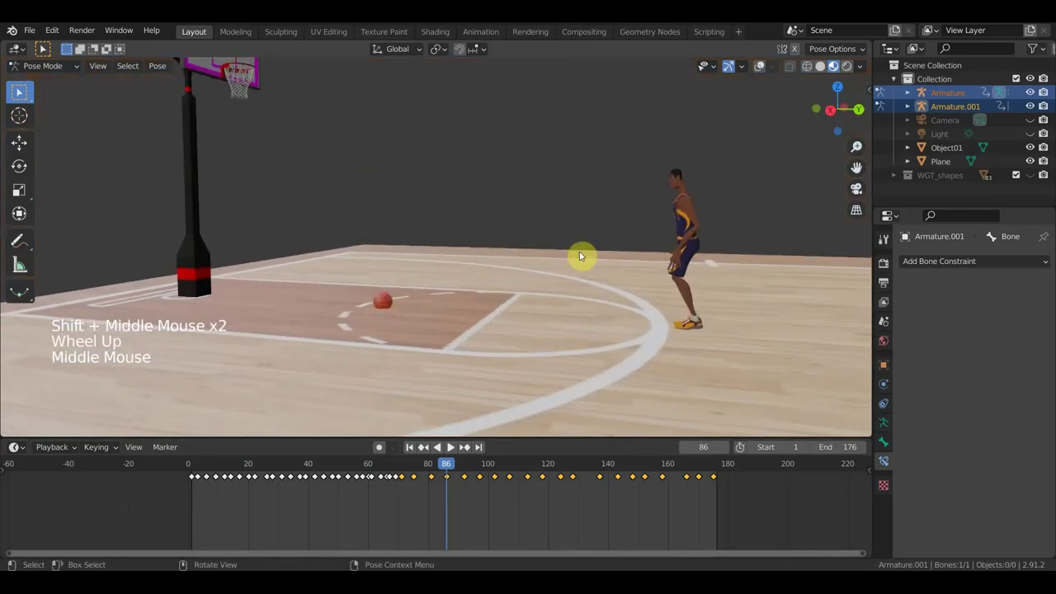